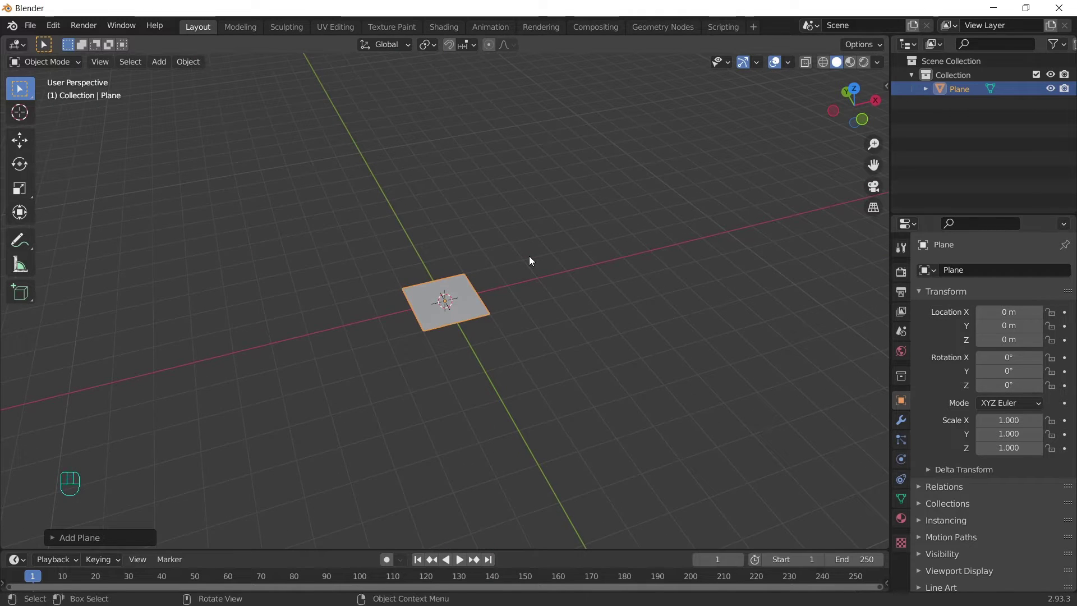
# - Scale the plane up 10× and apply the scale so 1 becomes its new base size
pyautogui.press('s')
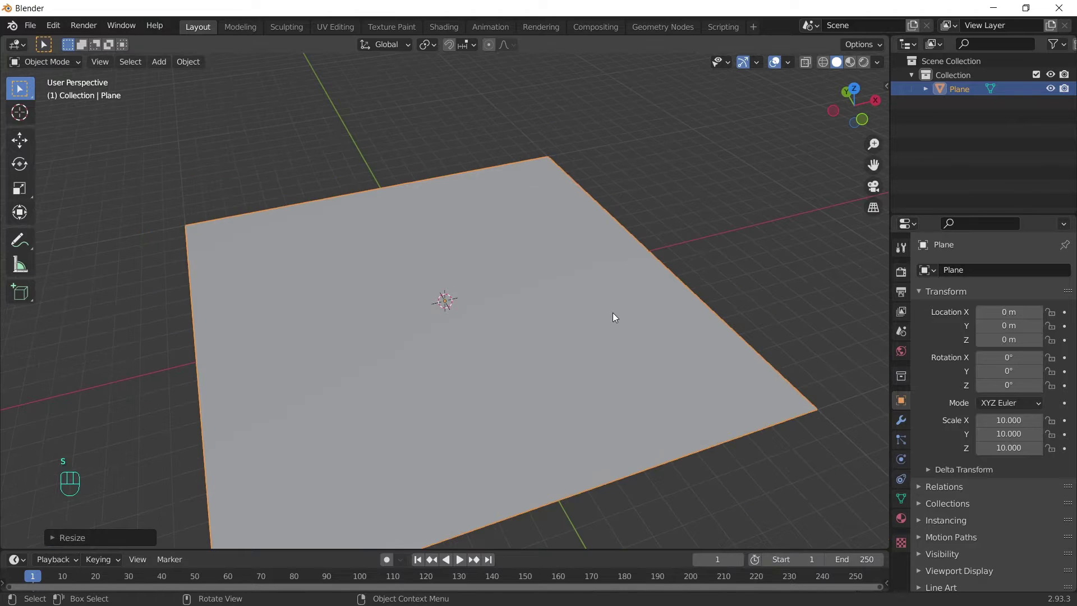
pyautogui.moveTo(515, 387); pyautogui.dragTo(513, 367)
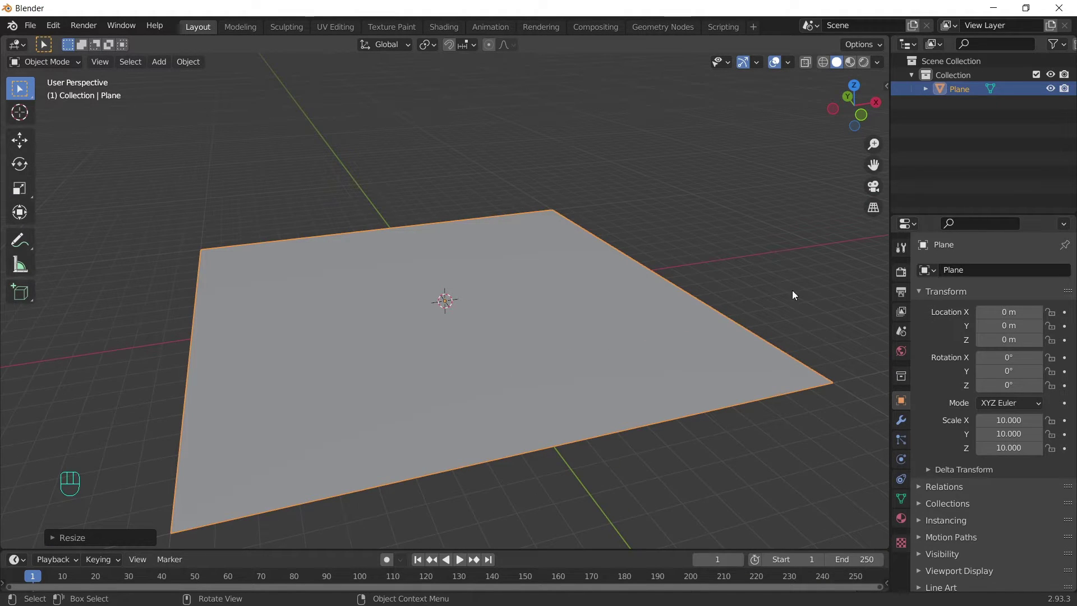
pyautogui.press('ctrl+a')
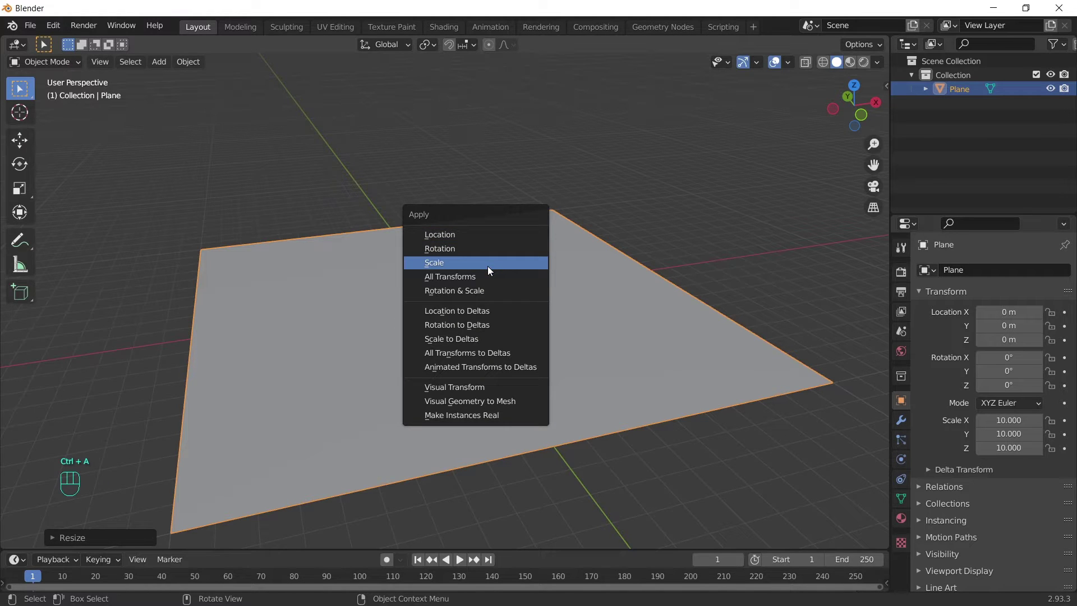
pyautogui.moveTo(593, 325); pyautogui.dragTo(582, 331)
# - Subdivide the plane's mesh into a dense grid of small faces and return to Object Mode
pyautogui.press('Tab')
pyautogui.moveTo(329, 237); pyautogui.dragTo(277, 252)
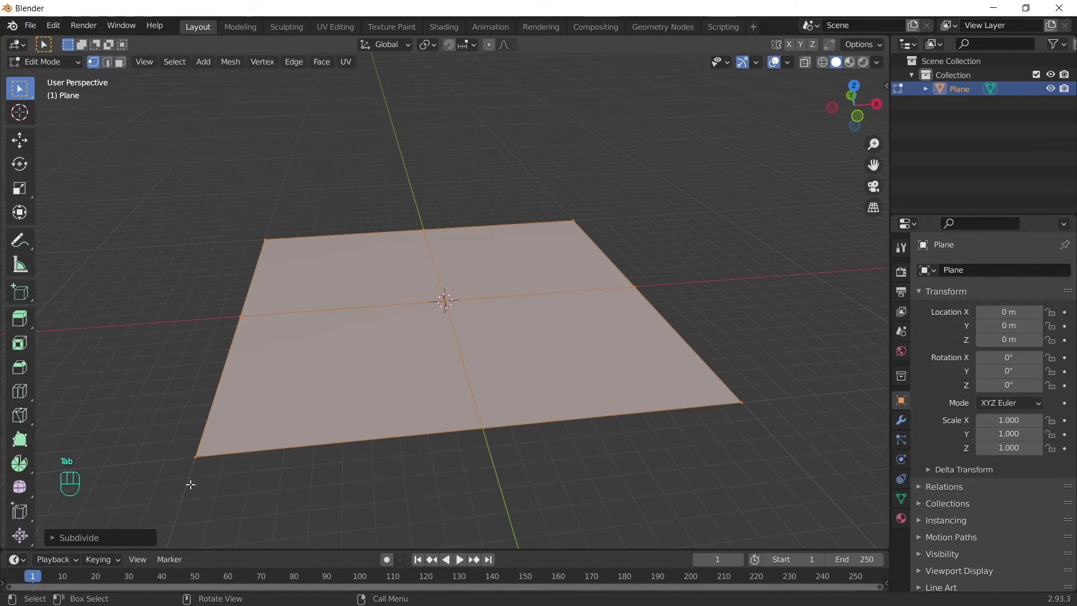
pyautogui.moveTo(194, 439); pyautogui.dragTo(222, 436)
pyautogui.press('0')
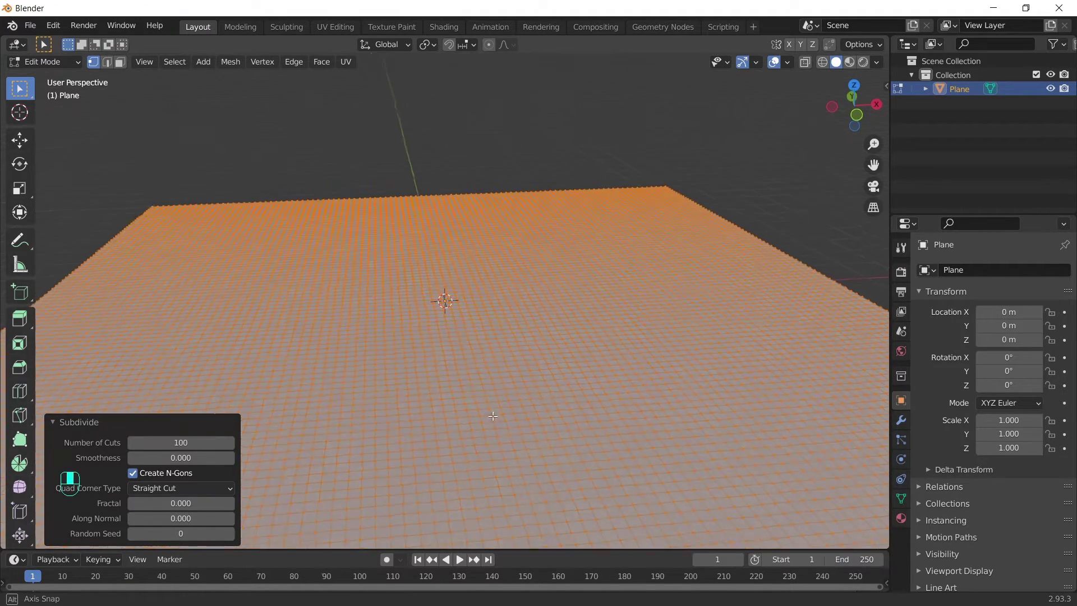
pyautogui.middleClick(486, 398)
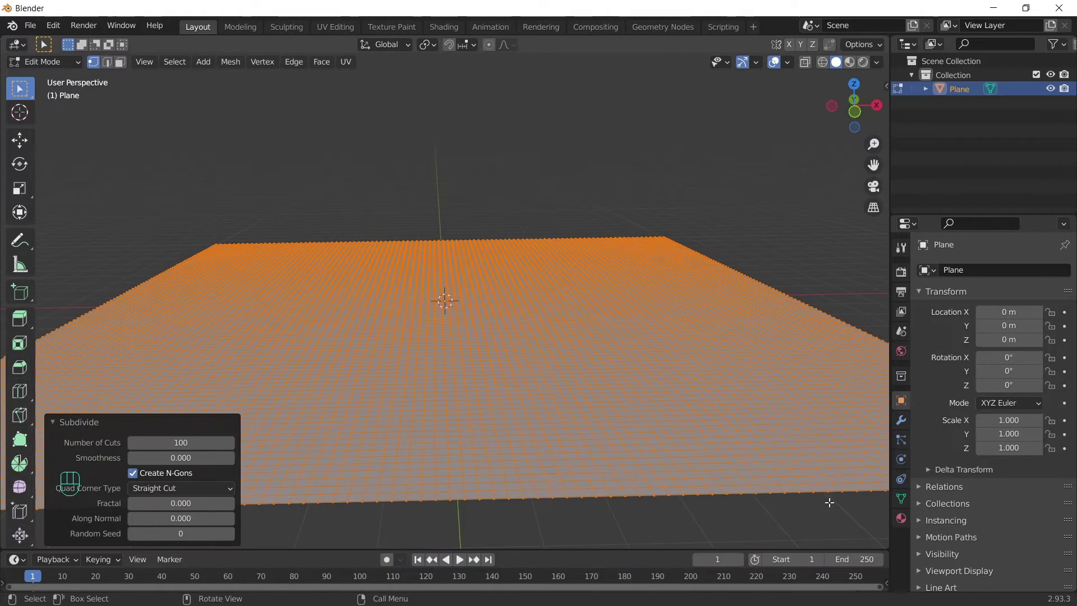
pyautogui.moveTo(512, 359); pyautogui.dragTo(541, 385)
pyautogui.press('Tab')
# - Add a Wave modifier to the plane and play the animation to watch the ripples spread
pyautogui.middleClick(681, 343)
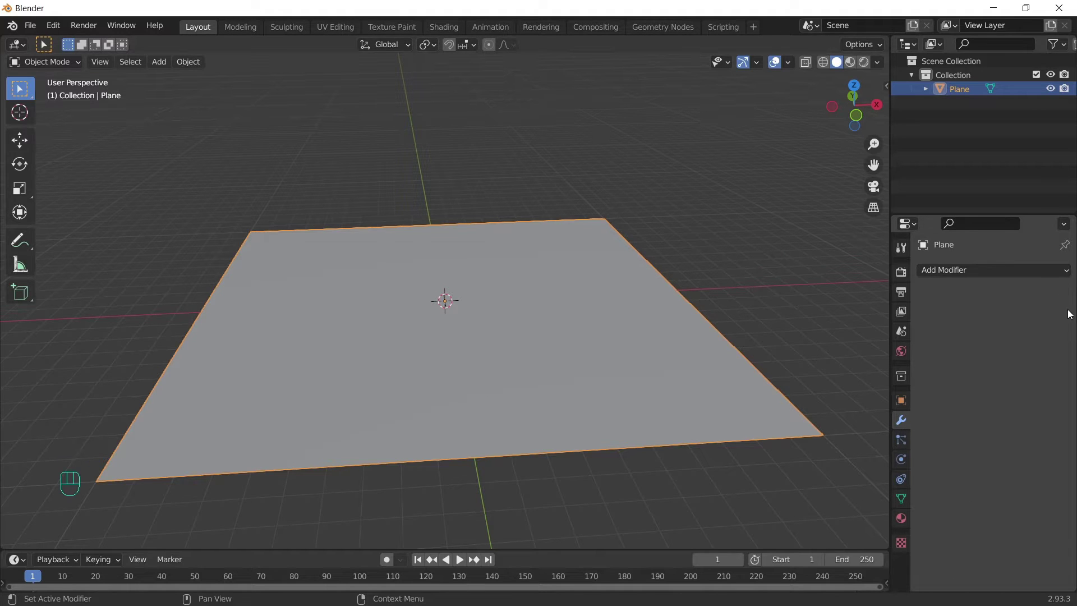
pyautogui.moveTo(1007, 275); pyautogui.dragTo(897, 543)
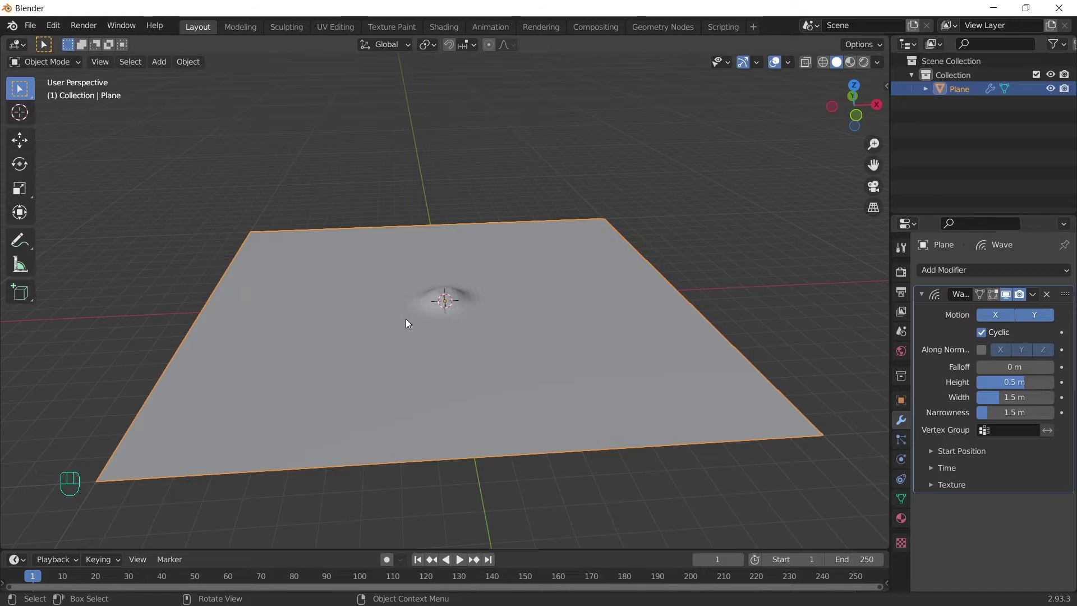
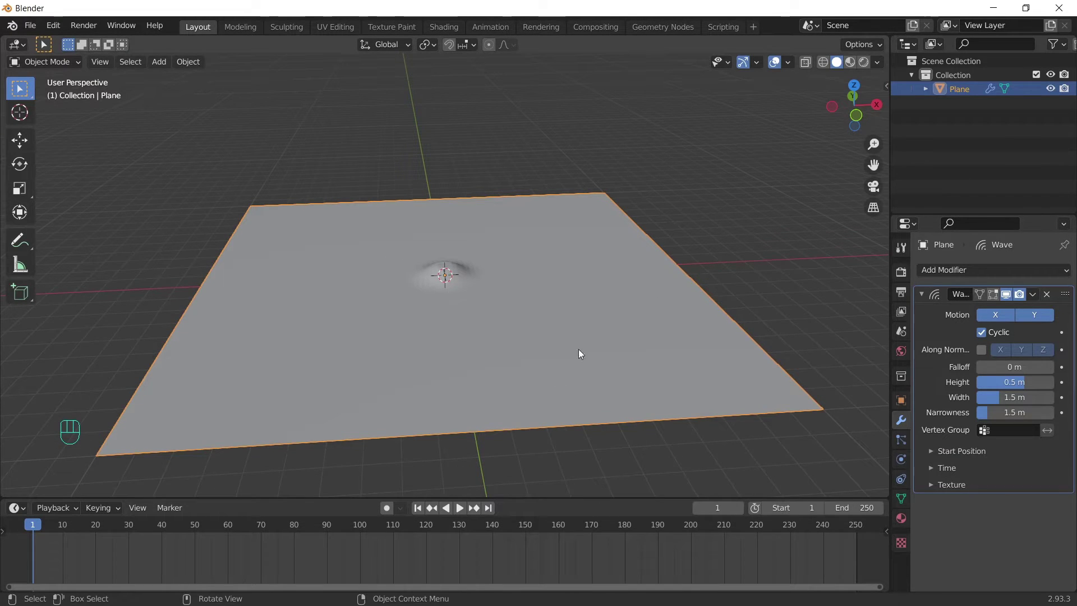
pyautogui.press('space')
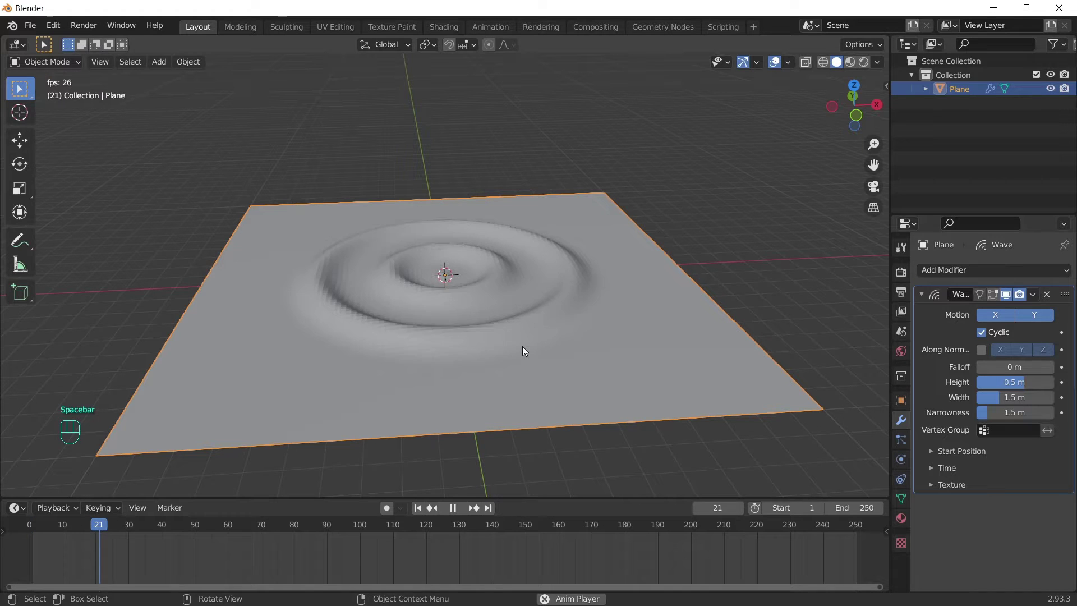
pyautogui.middleClick(679, 331)
pyautogui.rightClick(562, 230)
pyautogui.moveTo(732, 324); pyautogui.dragTo(716, 312)
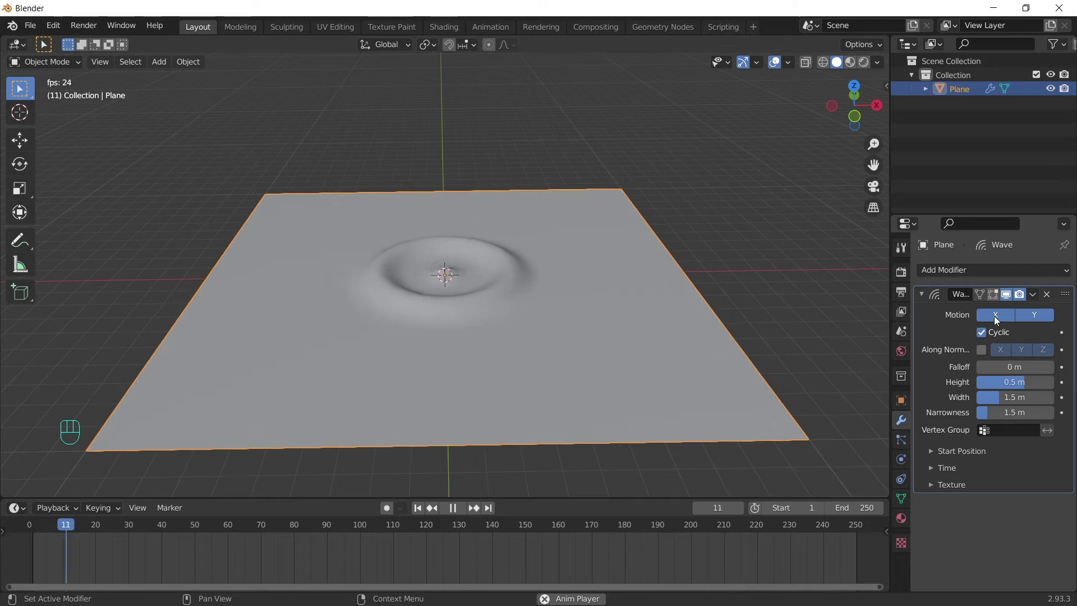
# - Test the Motion X/Y and Cyclic toggles, keeping the waves moving along X only
pyautogui.click(997, 319)
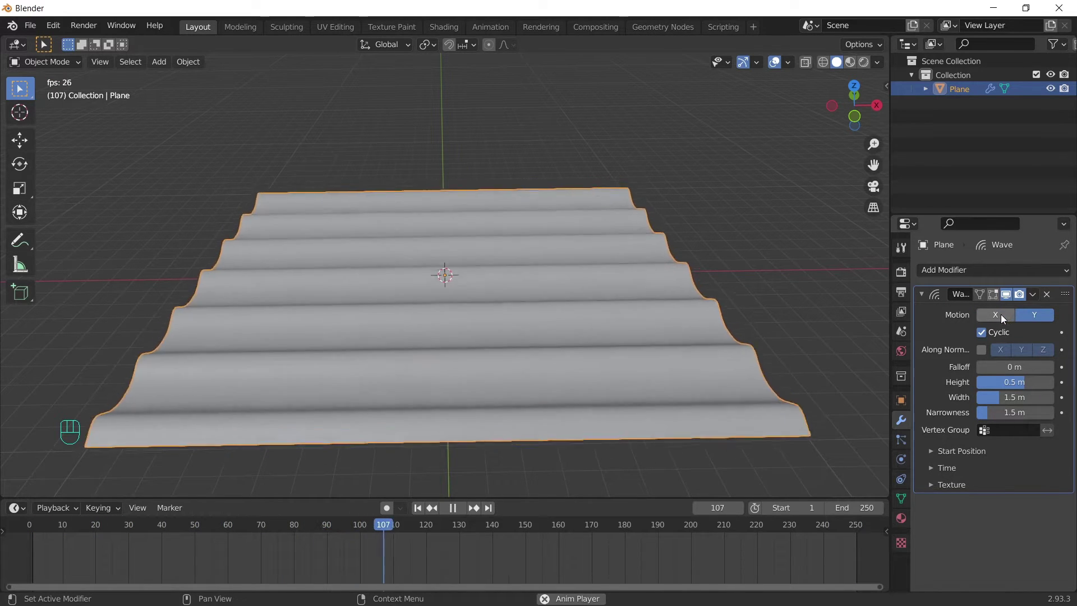
pyautogui.click(1032, 316)
pyautogui.click(997, 320)
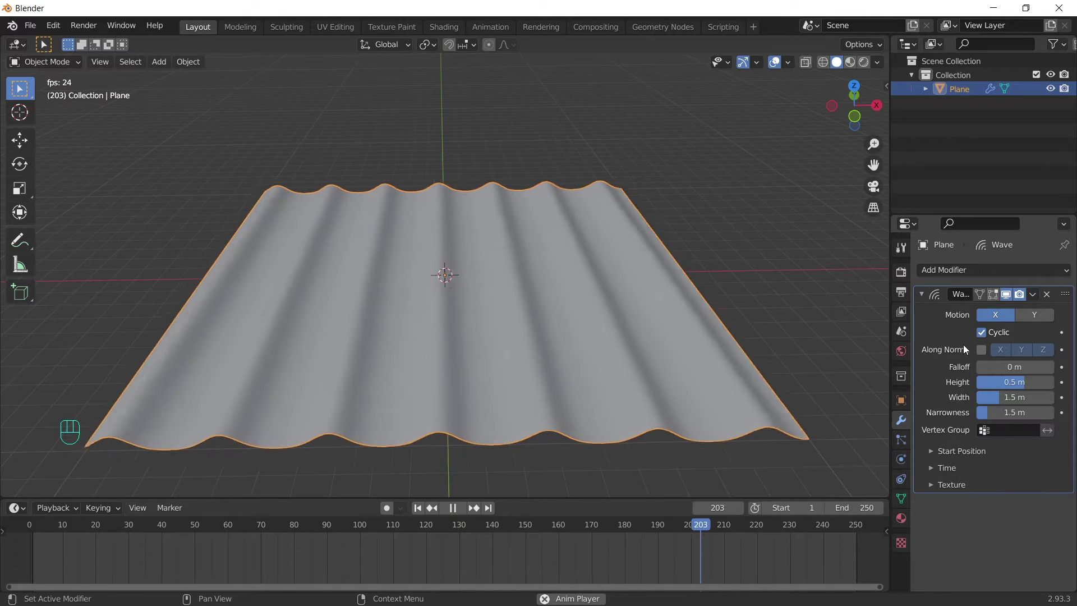
pyautogui.click(985, 335)
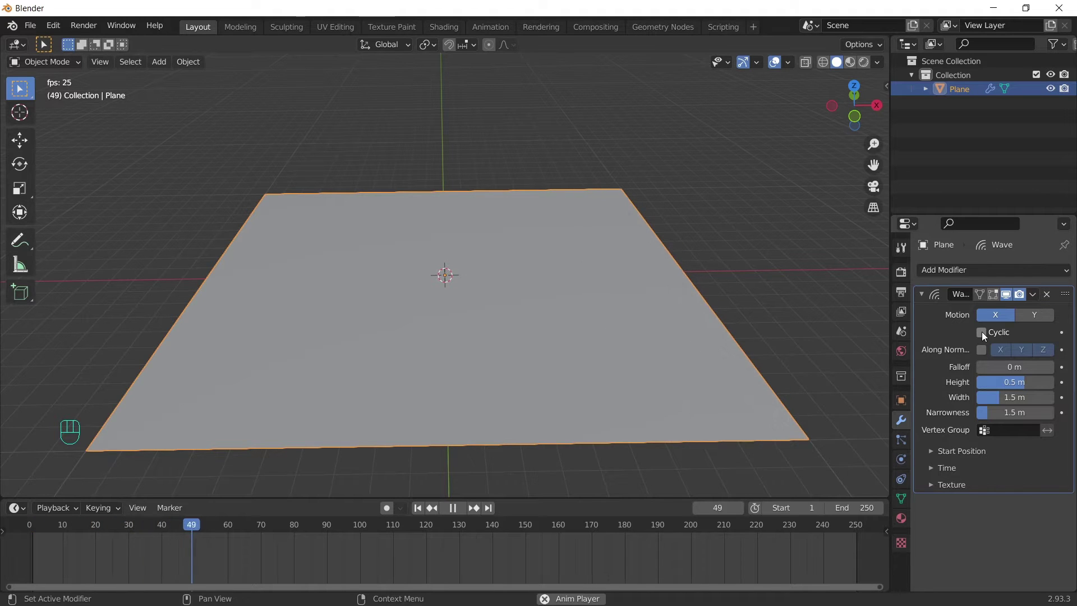
pyautogui.click(987, 333)
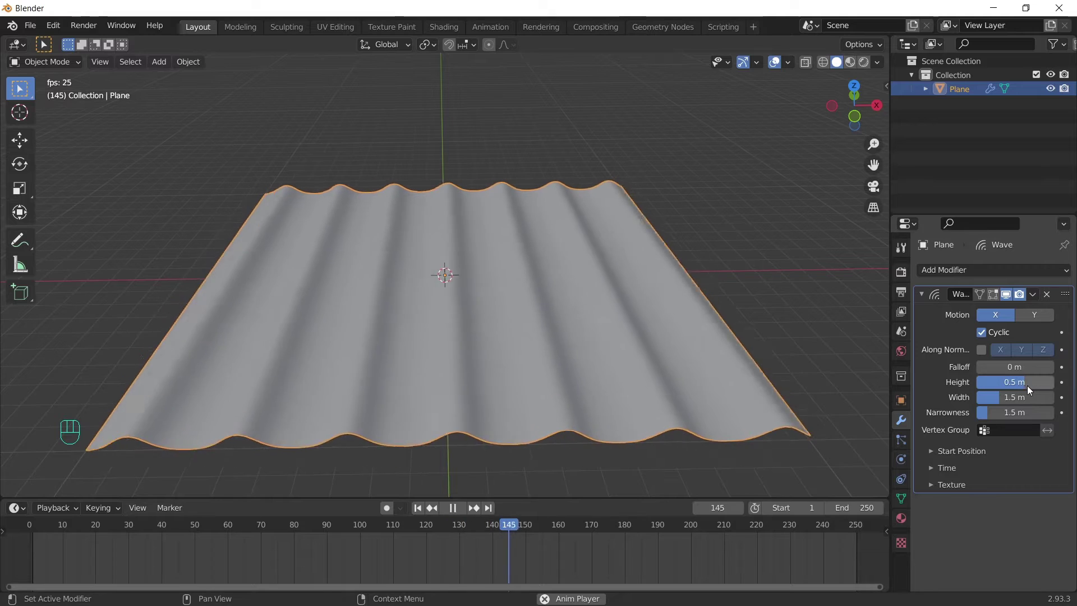
# - Set the wave height to 0.96 m, width to 2.1 m and narrowness to 1.1 m
pyautogui.moveTo(1030, 385); pyautogui.dragTo(1036, 382)
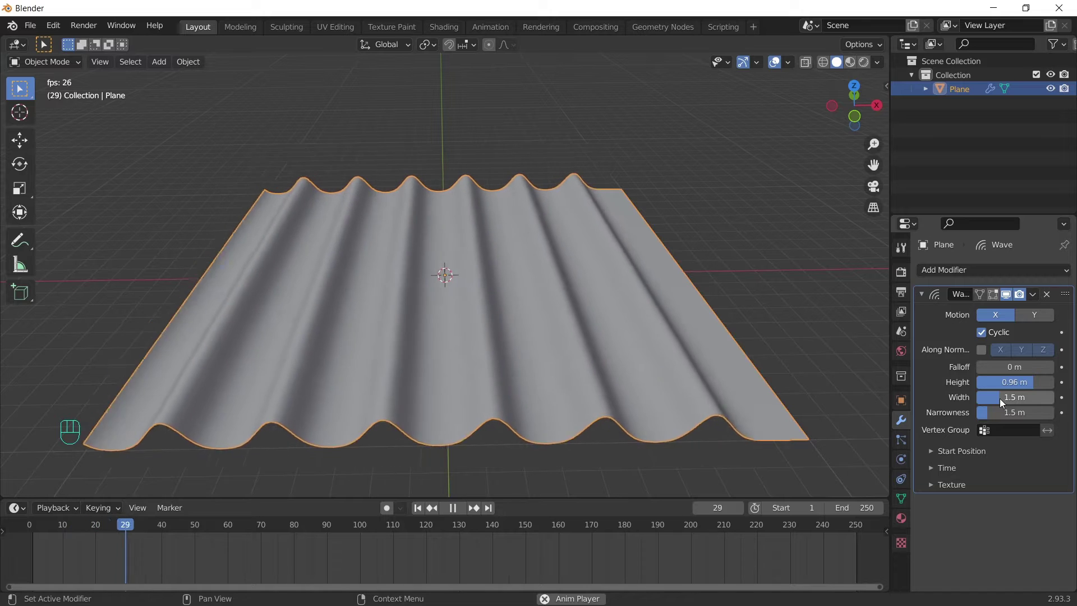
pyautogui.moveTo(1002, 398); pyautogui.dragTo(1009, 399)
pyautogui.moveTo(1026, 394); pyautogui.dragTo(1009, 401)
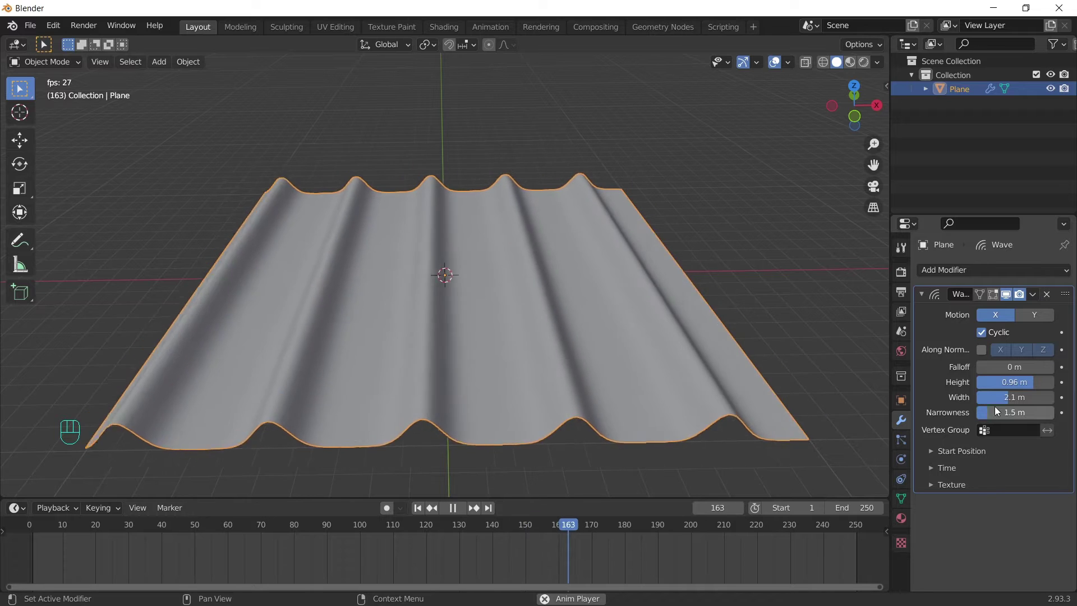
pyautogui.moveTo(995, 415); pyautogui.dragTo(1015, 415)
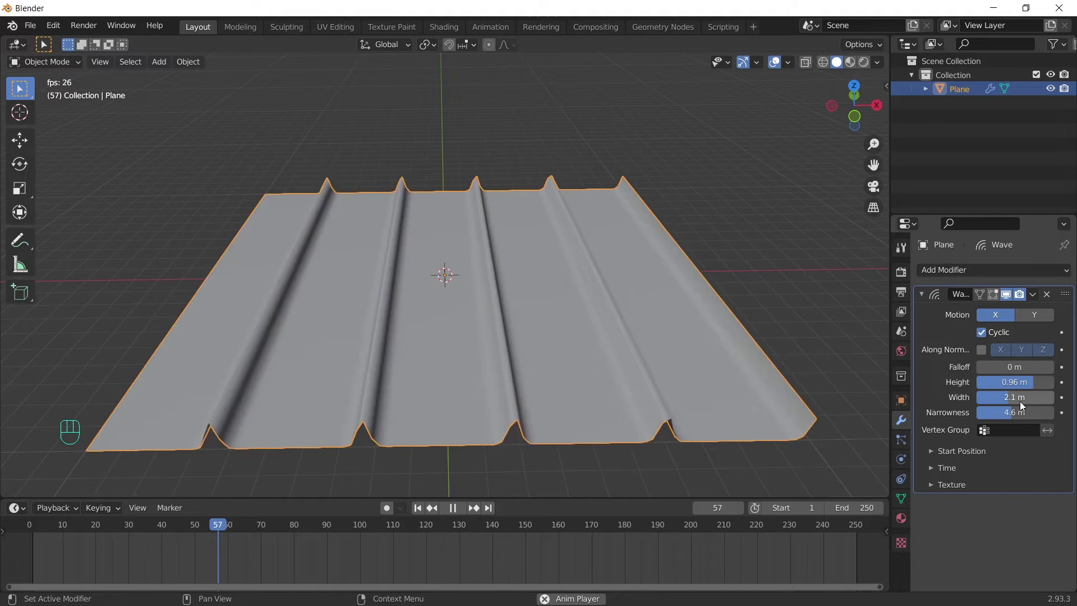
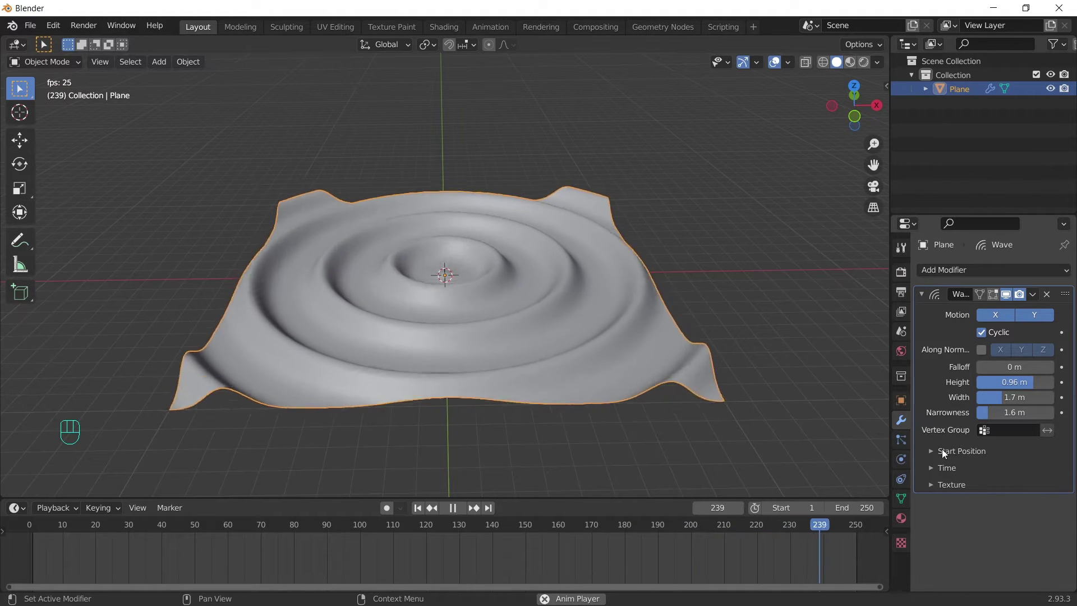
# - Expand the Wave modifier's Start Position panel after restoring circular ripples
pyautogui.click(933, 451)
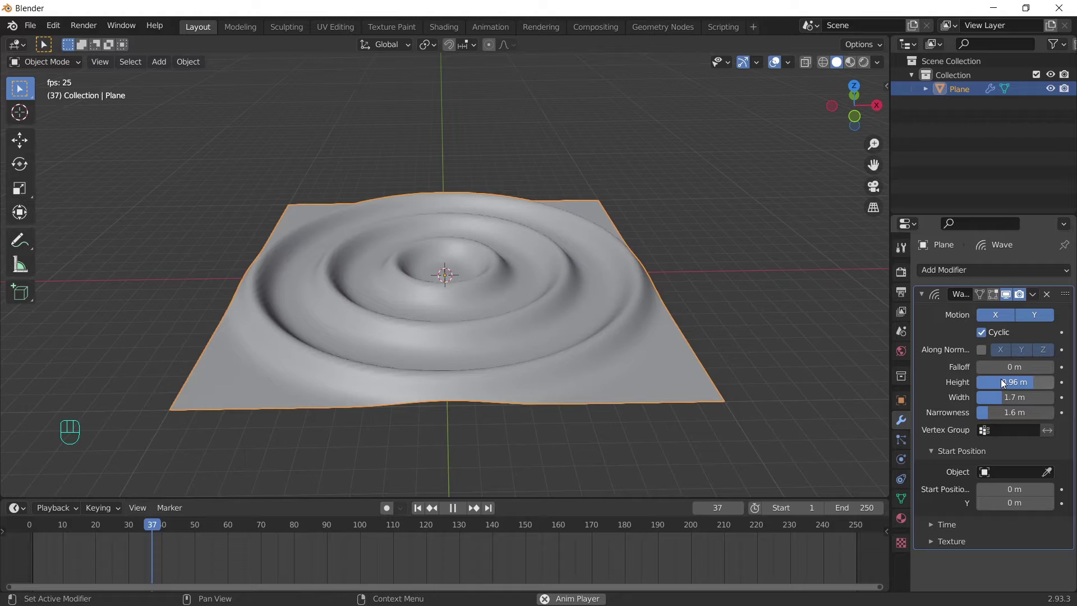
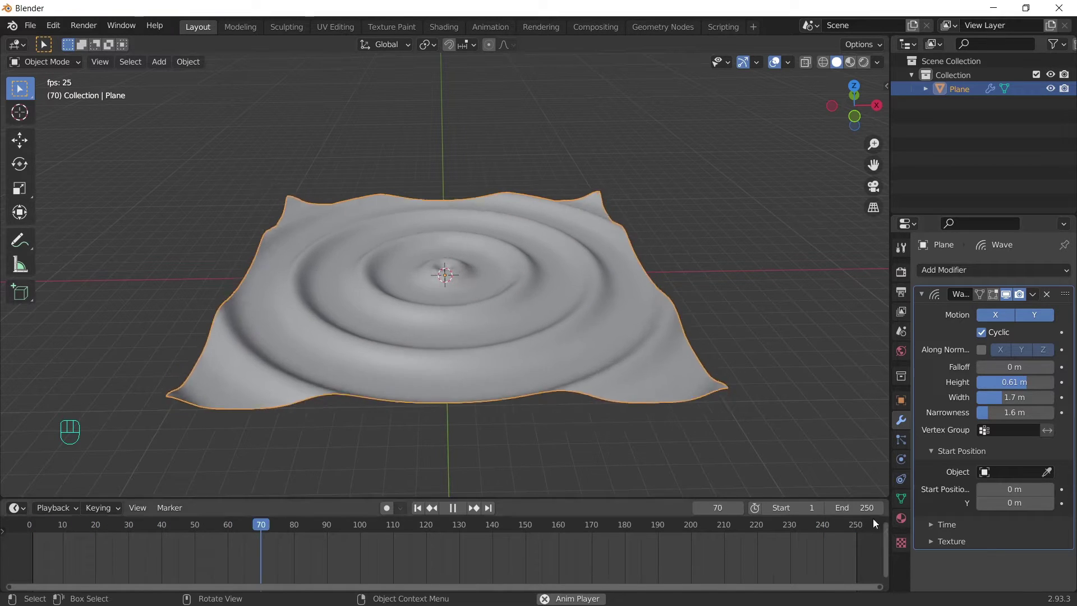
# - Reveal the wave's Time settings for speed 0.13 and stop playback back at frame 1
pyautogui.click(930, 445)
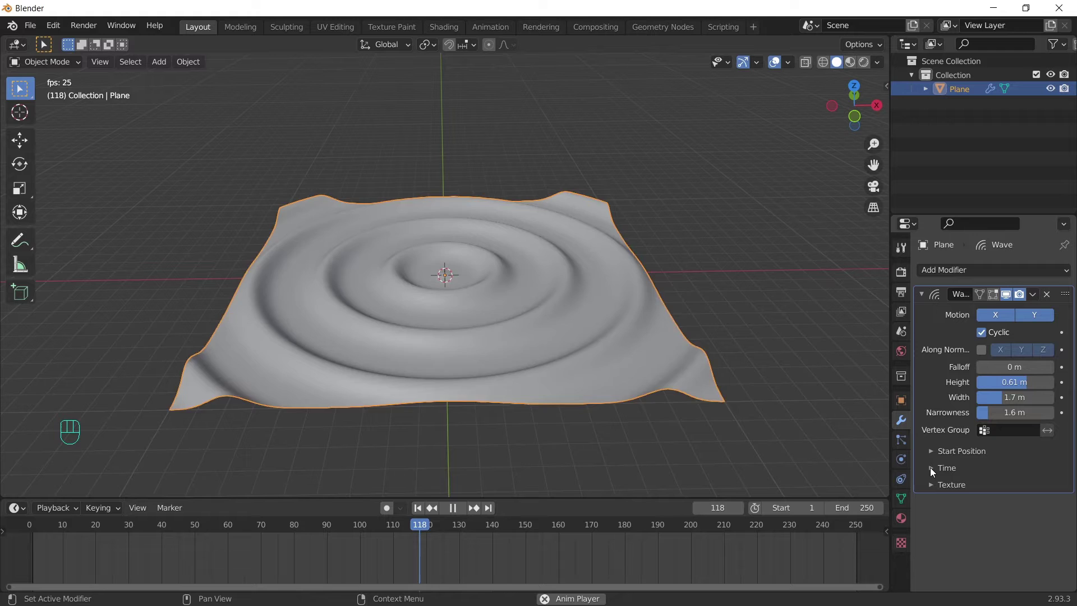
pyautogui.click(932, 467)
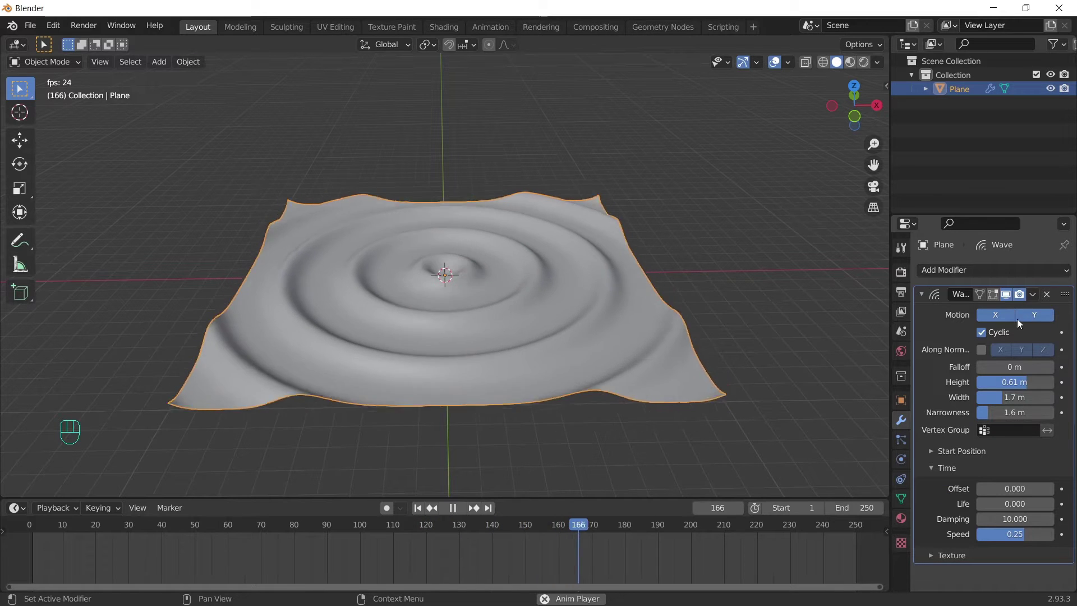
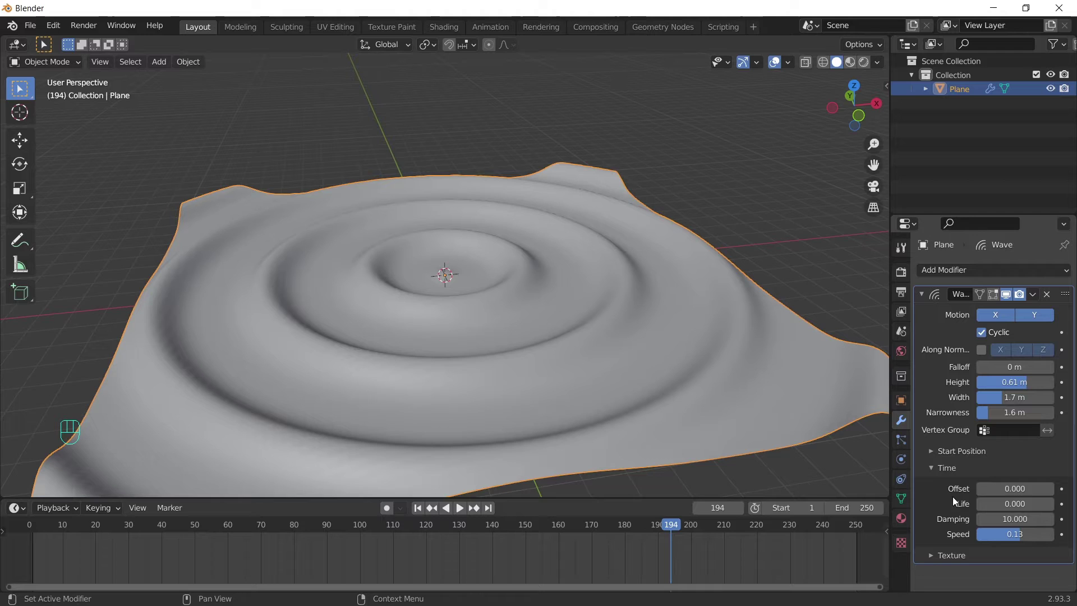
pyautogui.press('shift+Left')
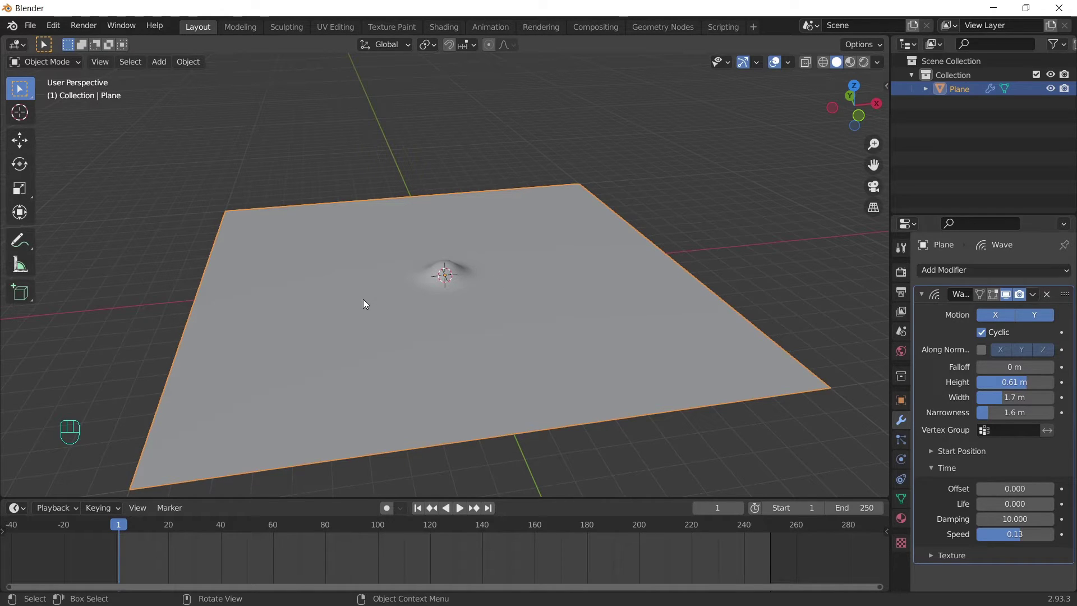
# - Play, pause and step through the ripple animation from frame 1 to check the wave timing
pyautogui.press('space')
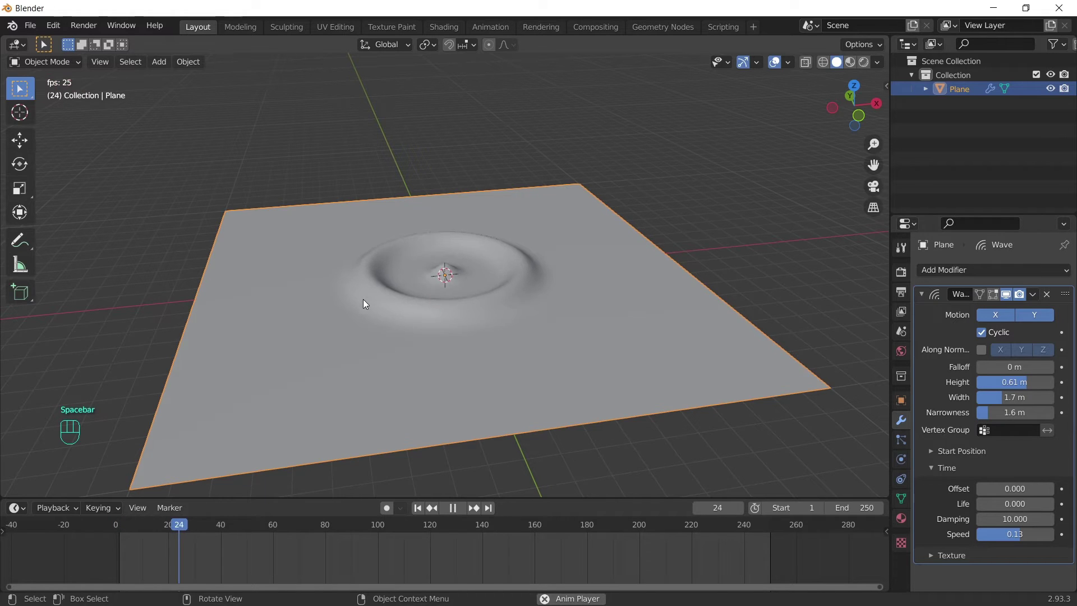
pyautogui.press('shift+space')
pyautogui.press('shift+Left')
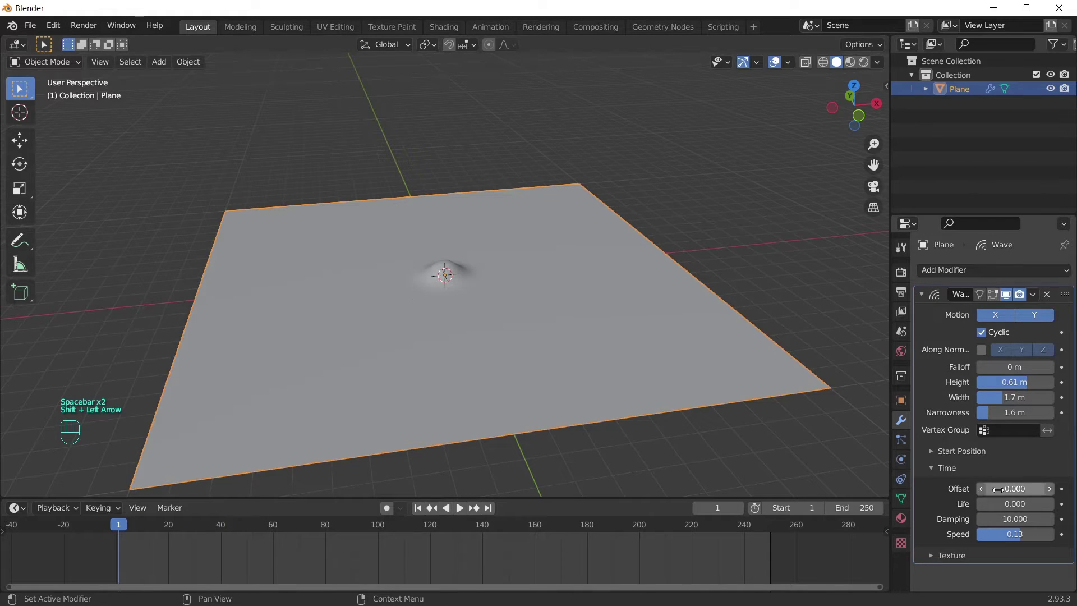
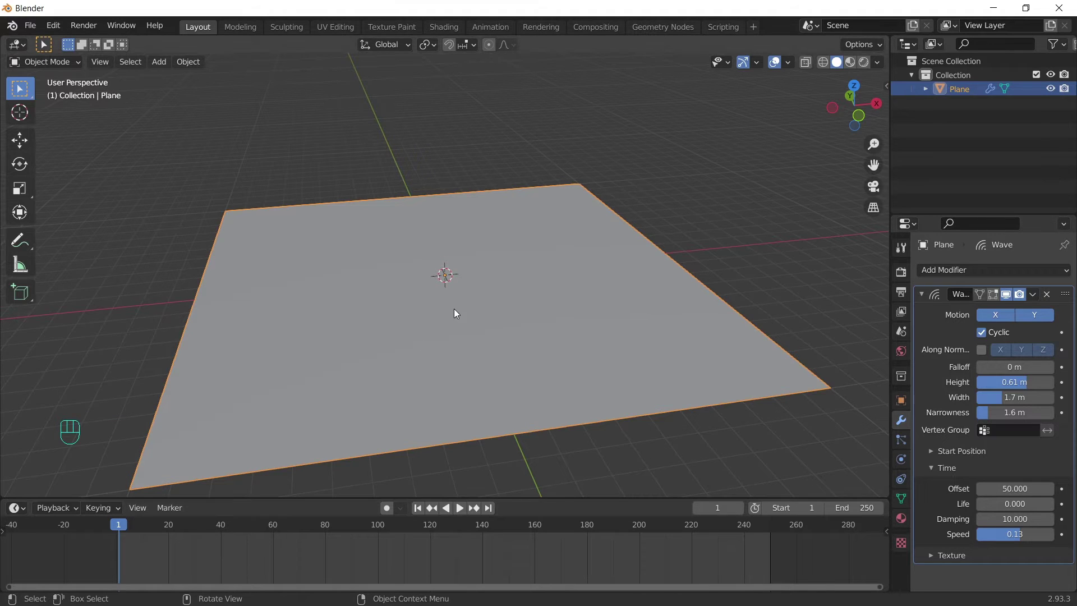
pyautogui.press('space')
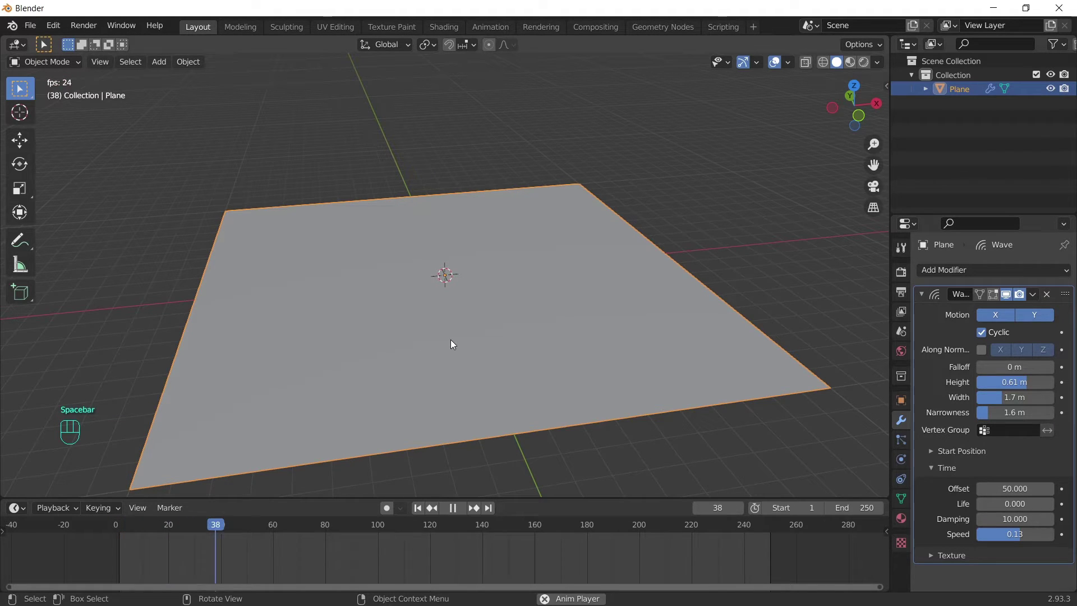
pyautogui.press('space')
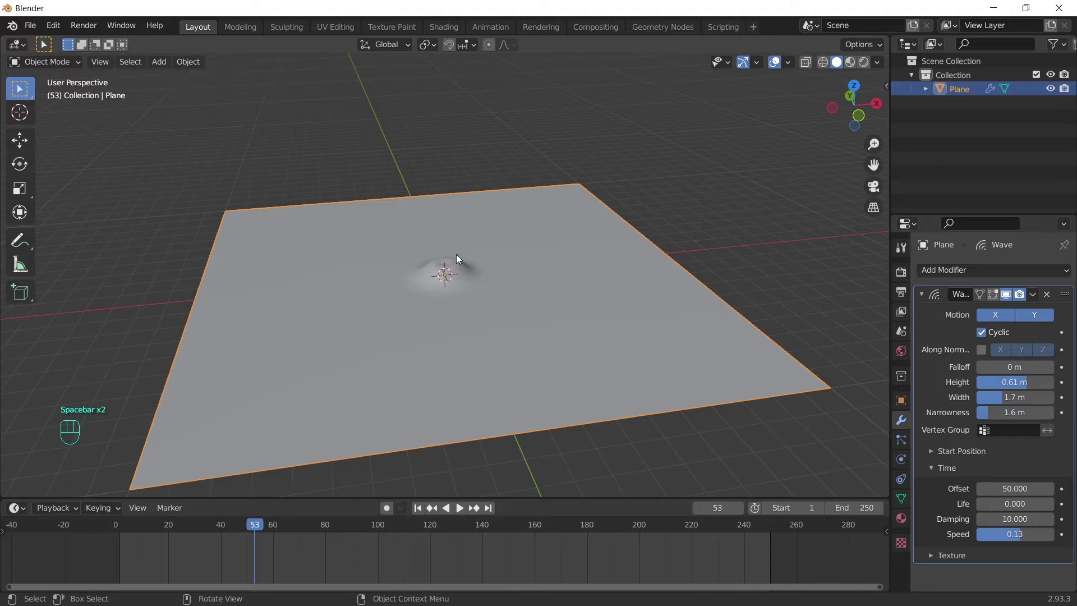
pyautogui.press('Left')
pyautogui.press('Left')
pyautogui.press('Left')
pyautogui.press('space')
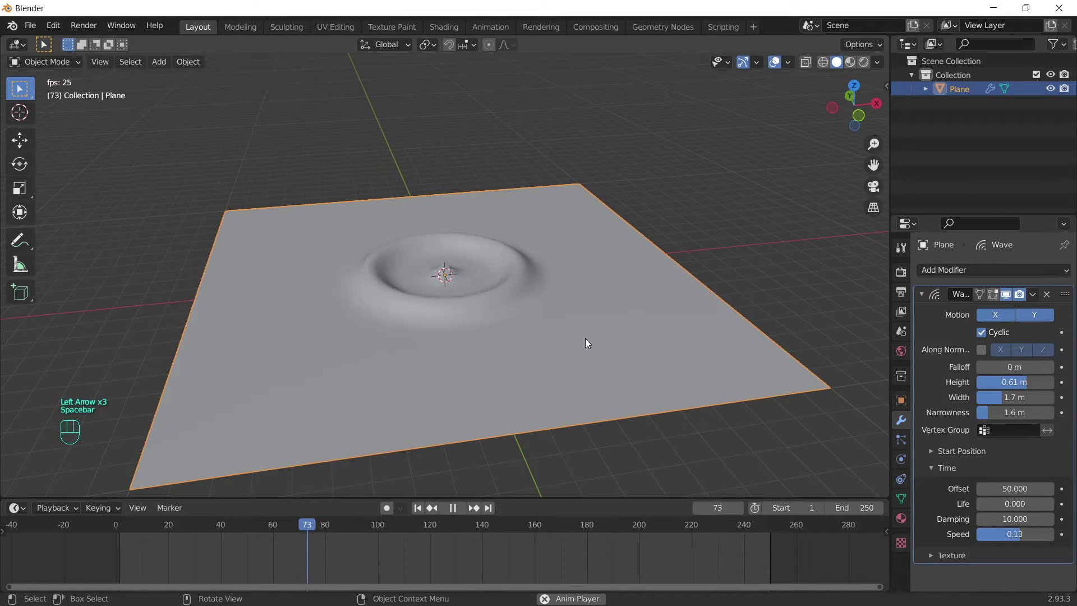
pyautogui.press('space')
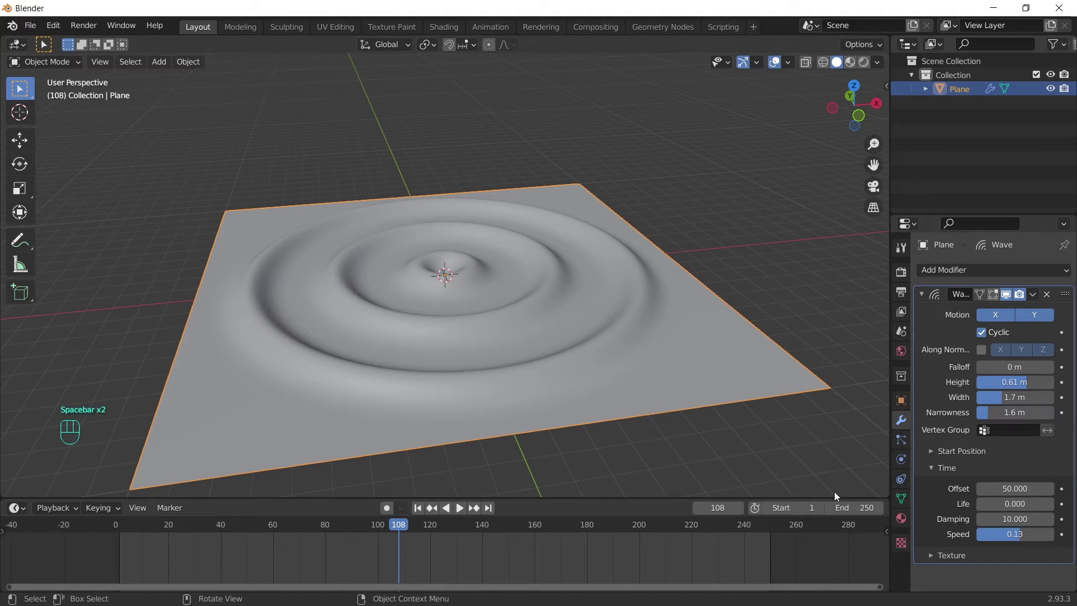
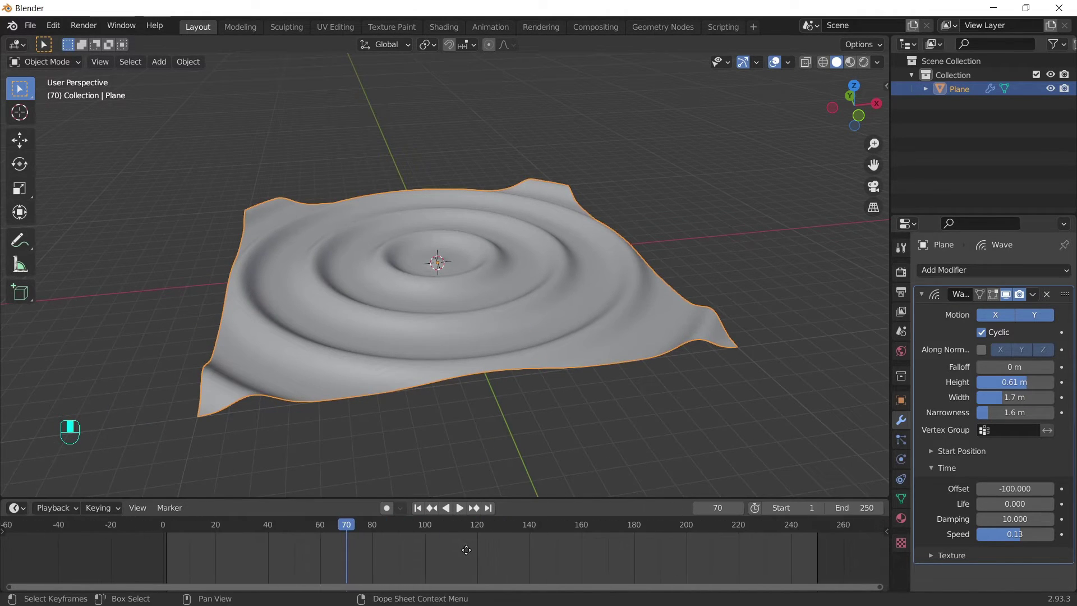
# - Replay the animation with the time offset at -100 so ripples already cover the plane
pyautogui.moveTo(622, 366); pyautogui.dragTo(589, 369)
pyautogui.press('space')
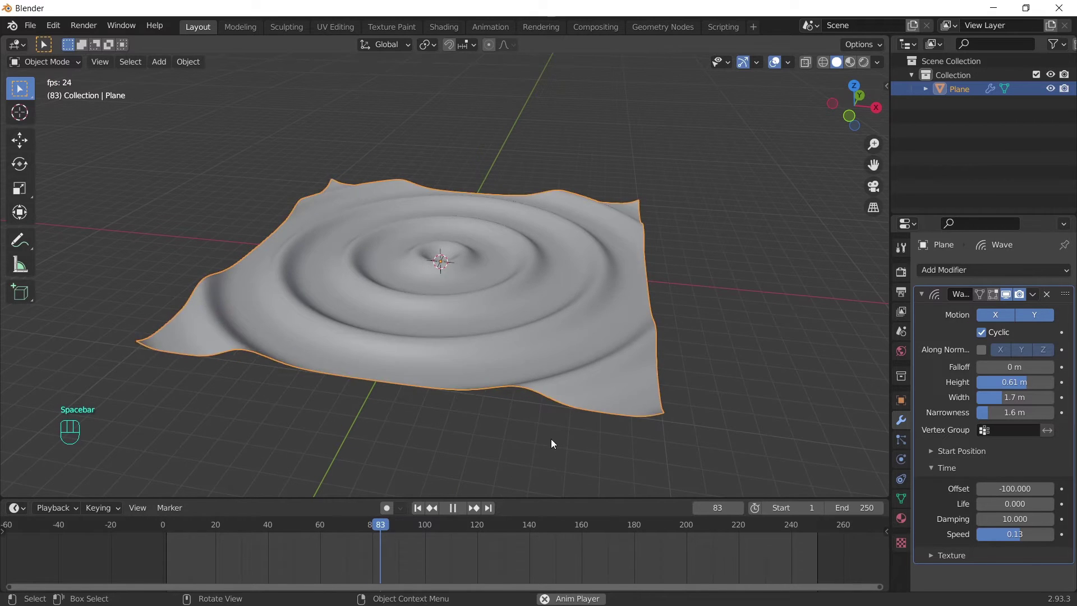
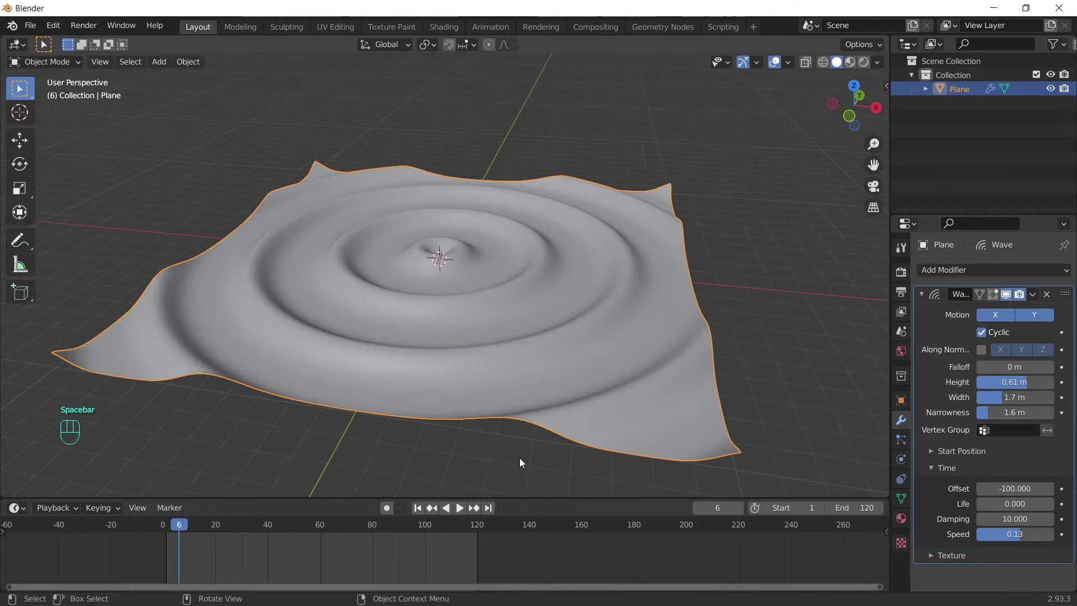
# - Jump between the start frame and the new end frame 120 to check the ripples
pyautogui.moveTo(518, 437); pyautogui.dragTo(531, 429)
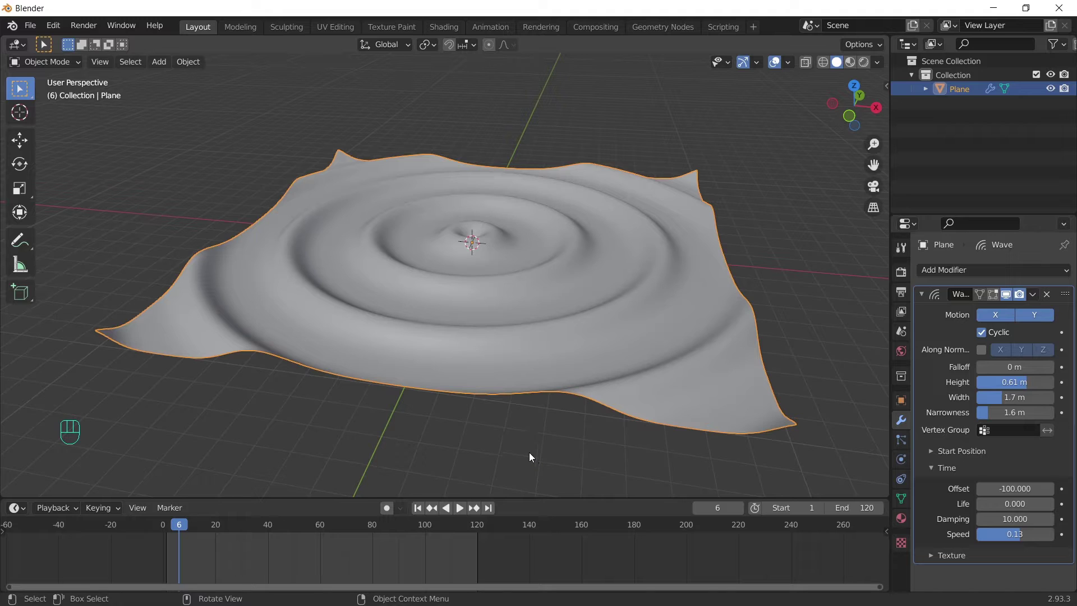
pyautogui.press('shift+Left')
pyautogui.press('Left')
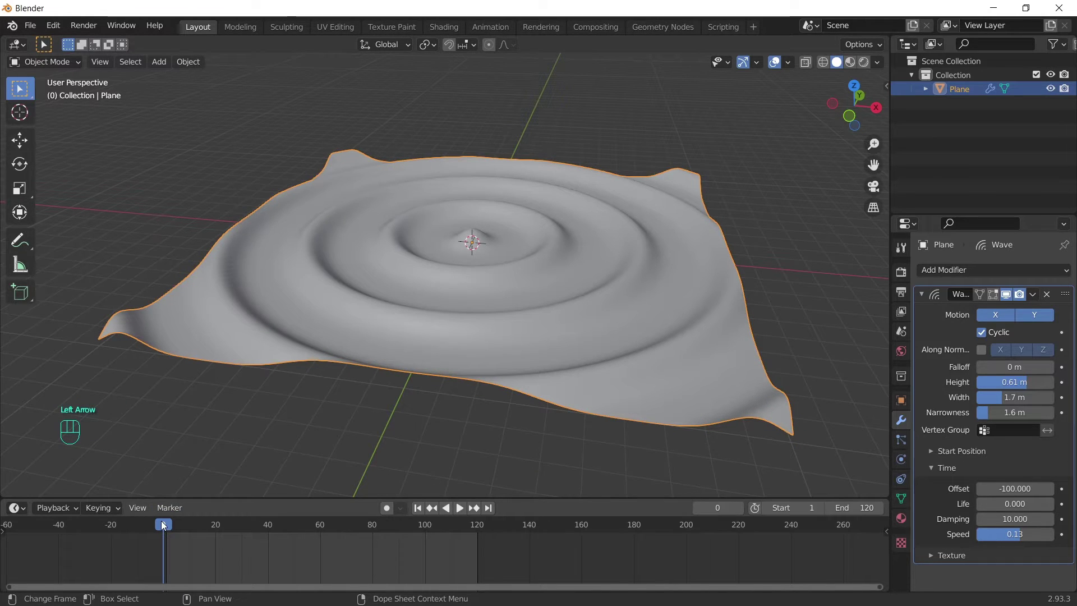
pyautogui.press('shift+Right')
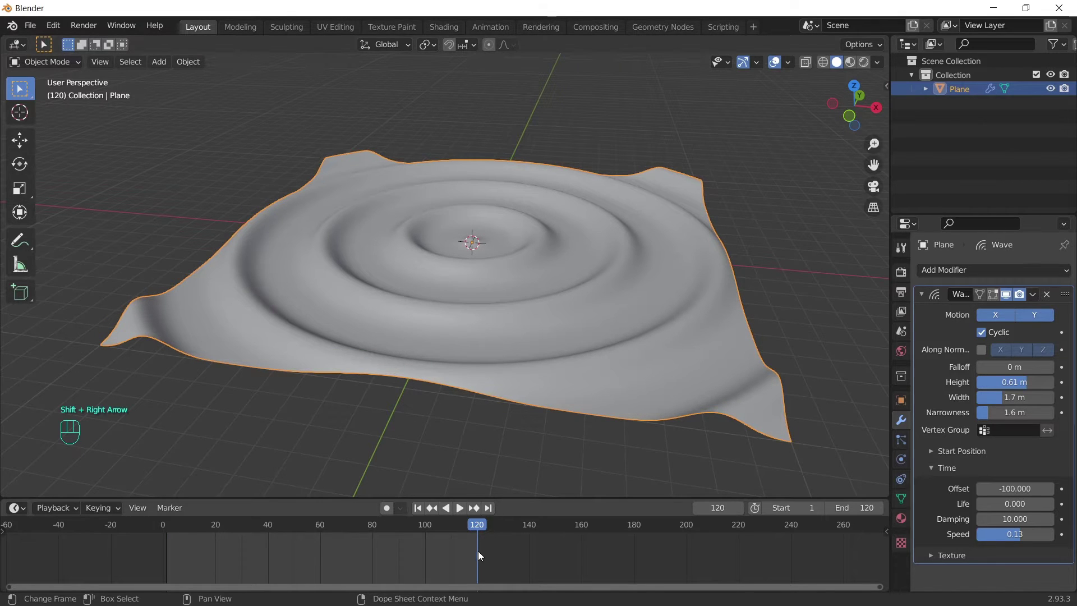
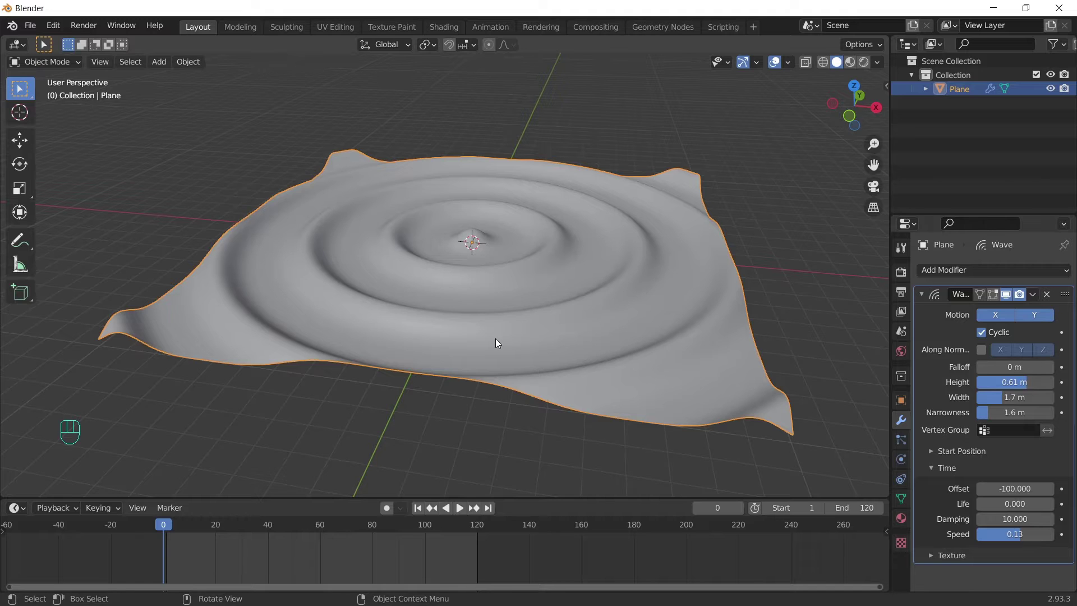
# - Preview the faster, narrower ripples at offset -200 and speed 0.30 by playing the animation
pyautogui.moveTo(597, 374); pyautogui.dragTo(570, 361)
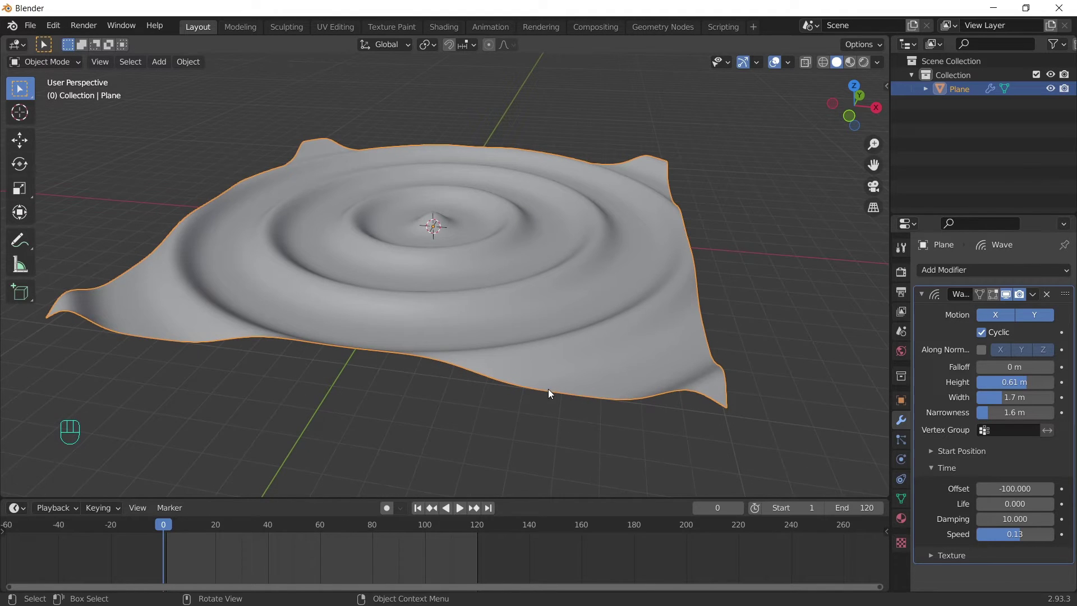
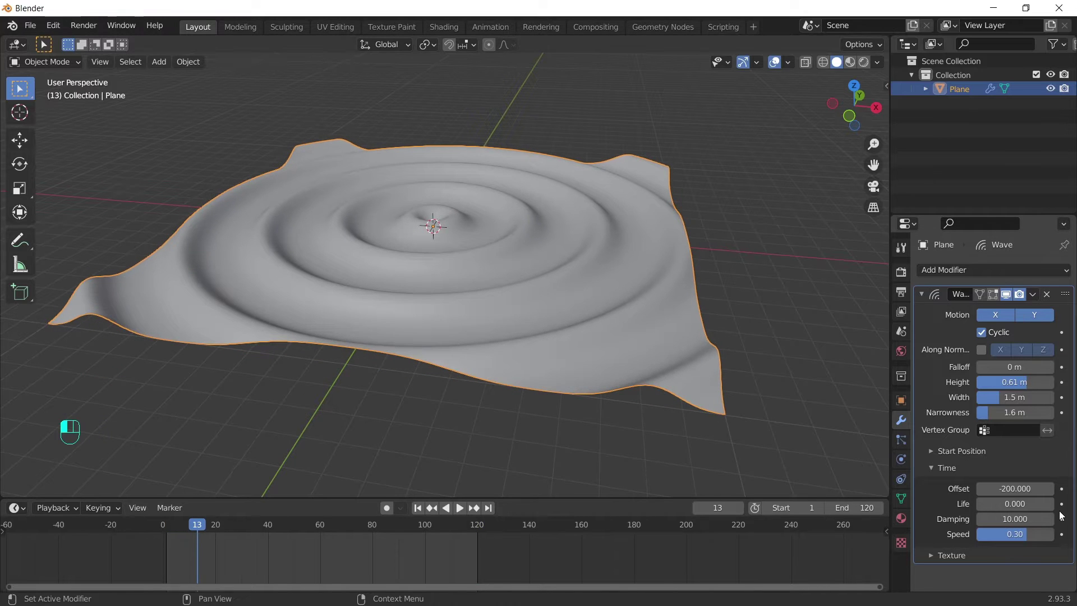
pyautogui.press('space')
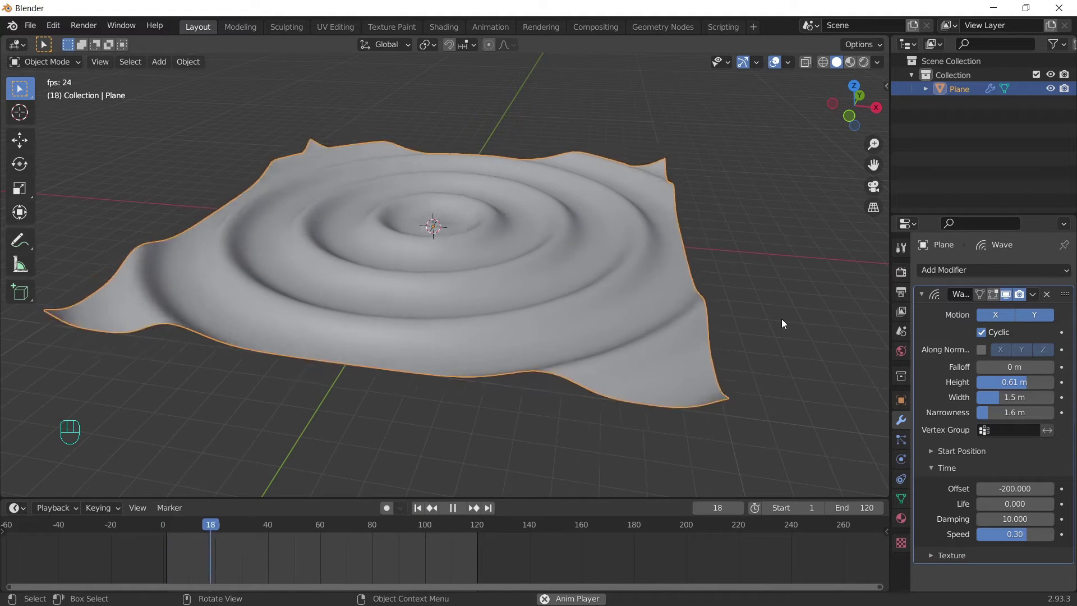
pyautogui.press('space')
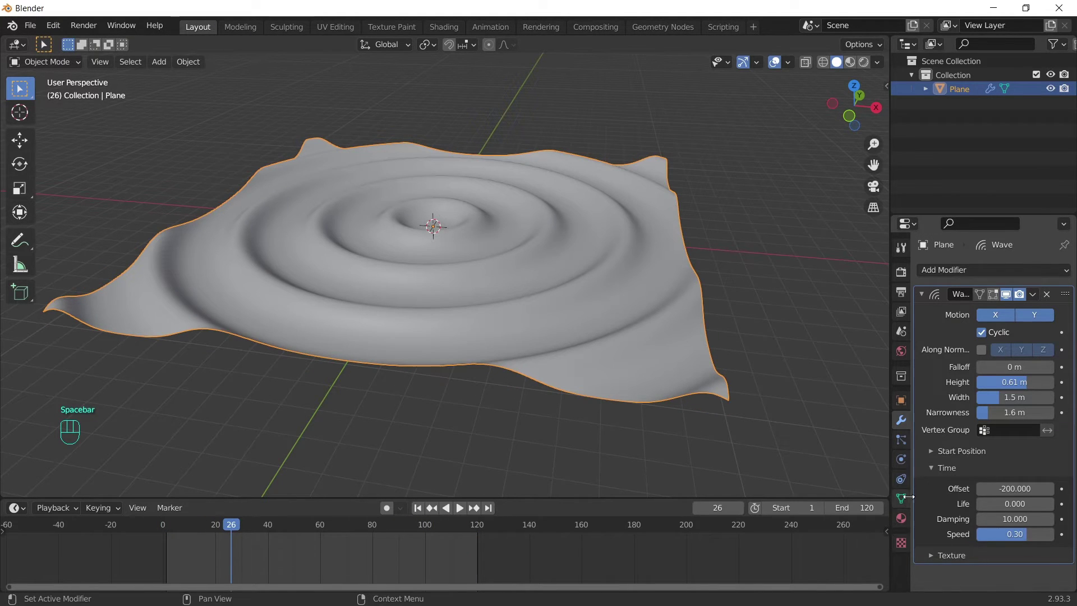
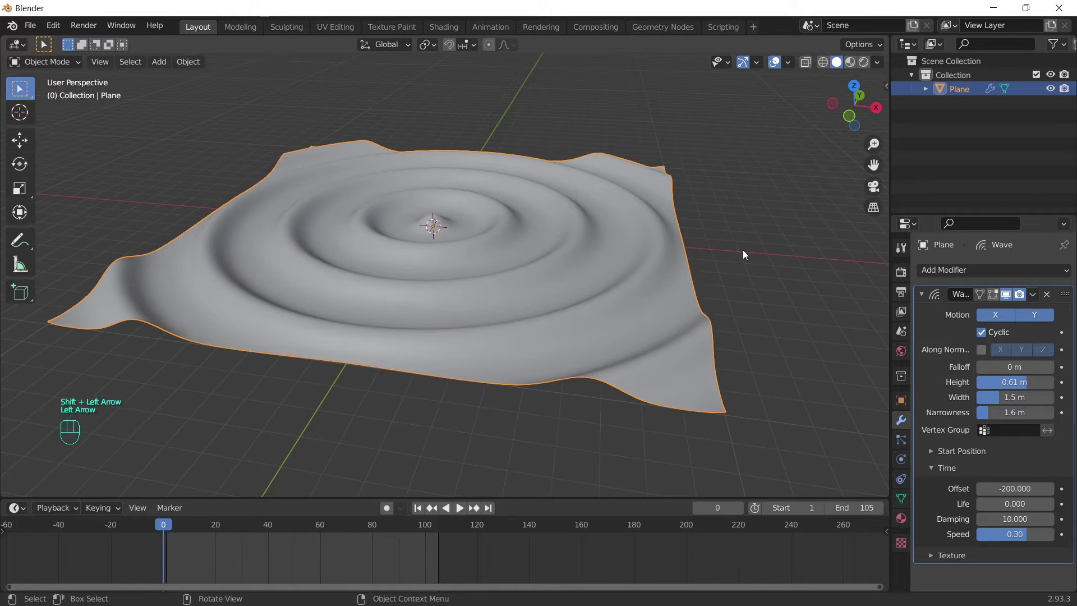
# - Jump between first and last frames and play the ripples to compare them
pyautogui.press('shift+Right')
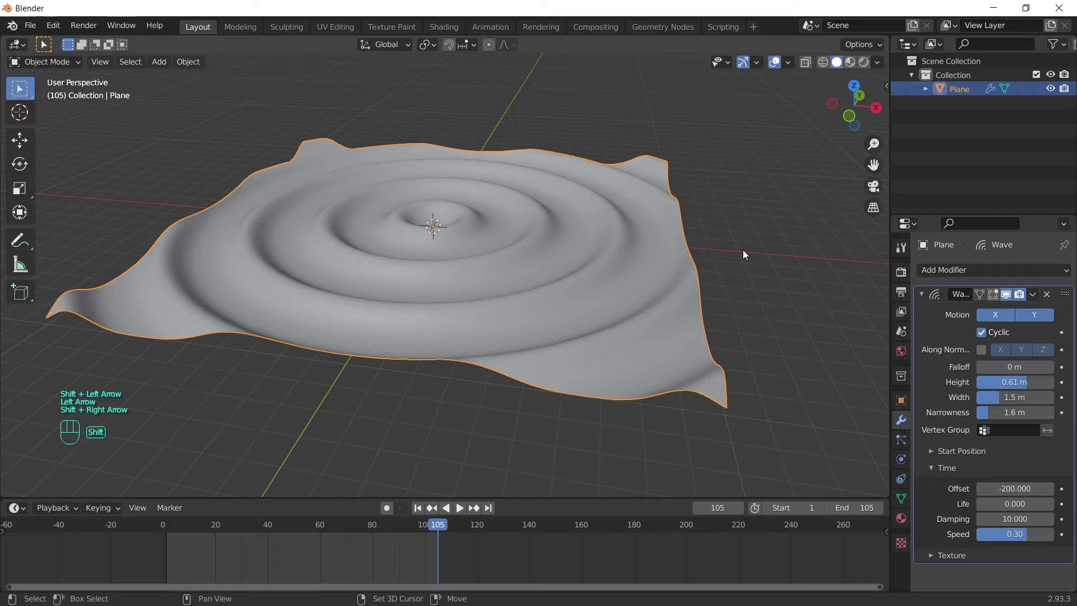
pyautogui.press('shift+Left')
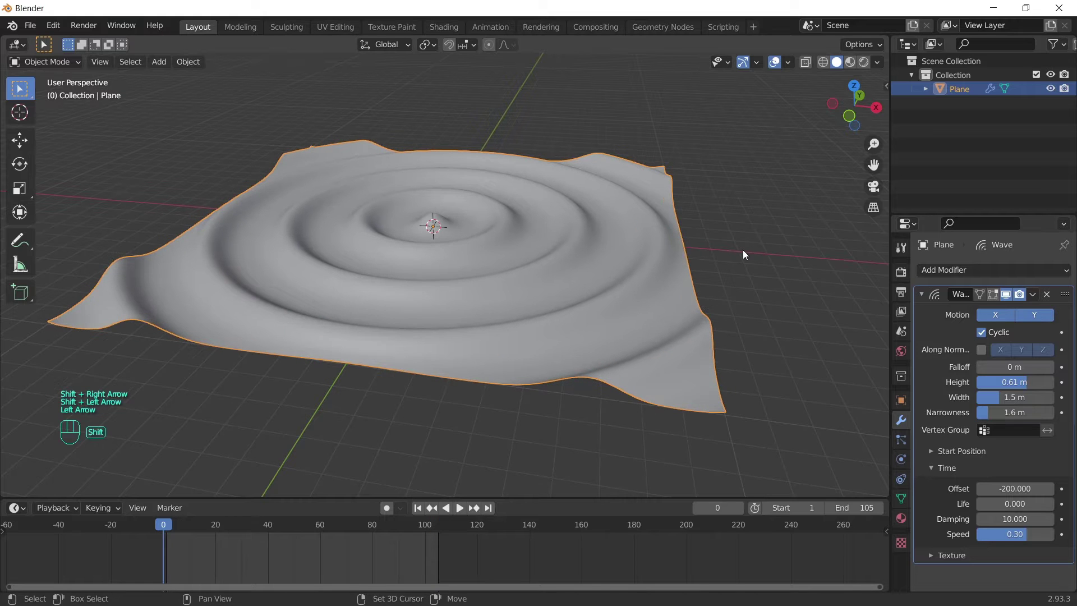
pyautogui.press('shift+Right')
pyautogui.press('shift+Left')
pyautogui.press('space')
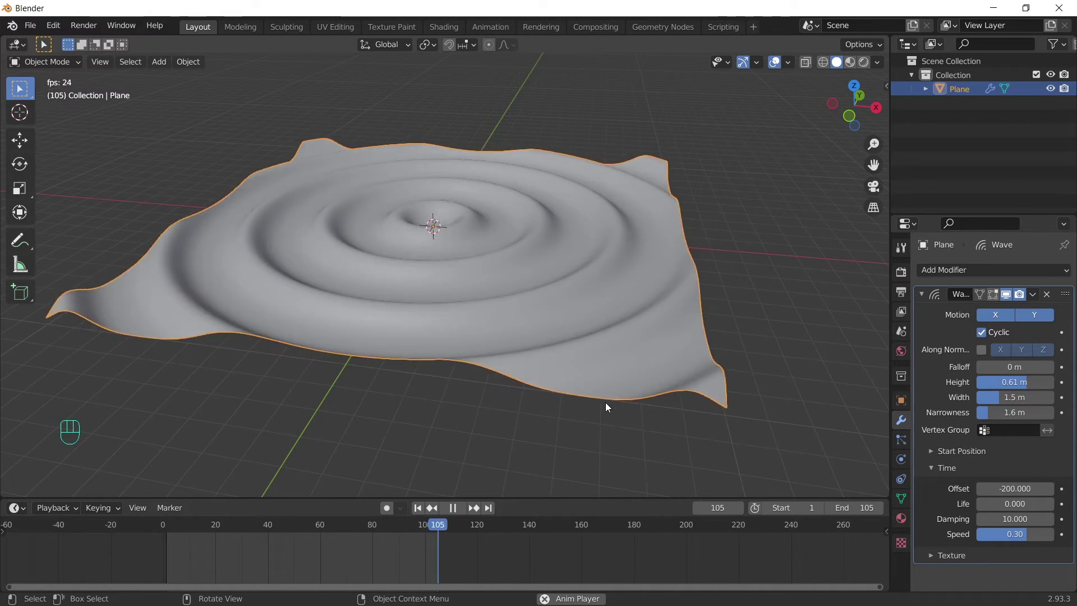
pyautogui.press('space')
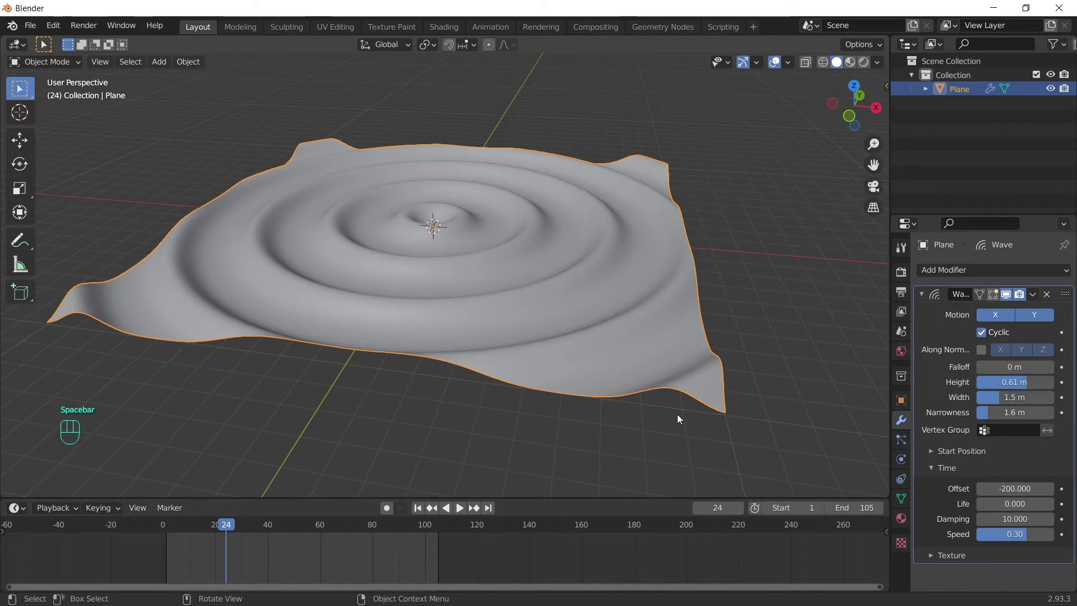
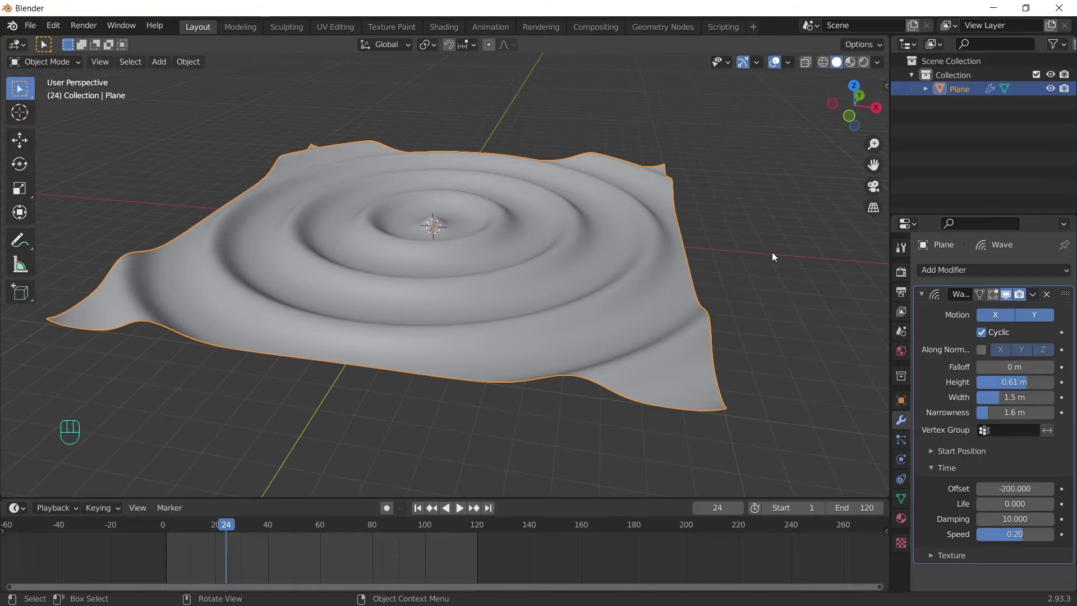
# - Preview the calmer ripples at speed 0.15 and 0.5 m height, stopping on frame 120
pyautogui.press('space')
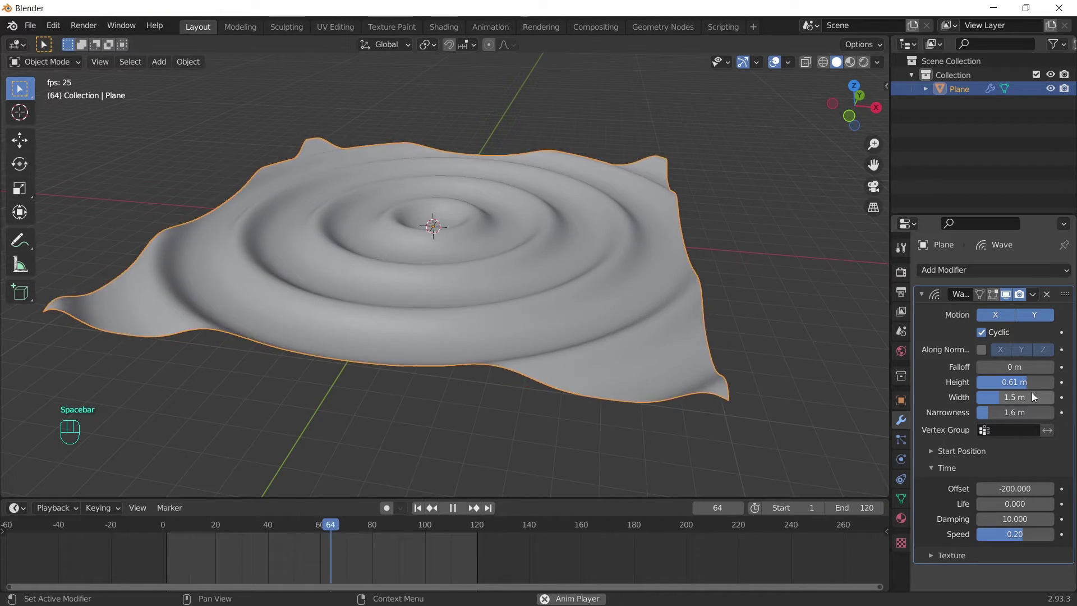
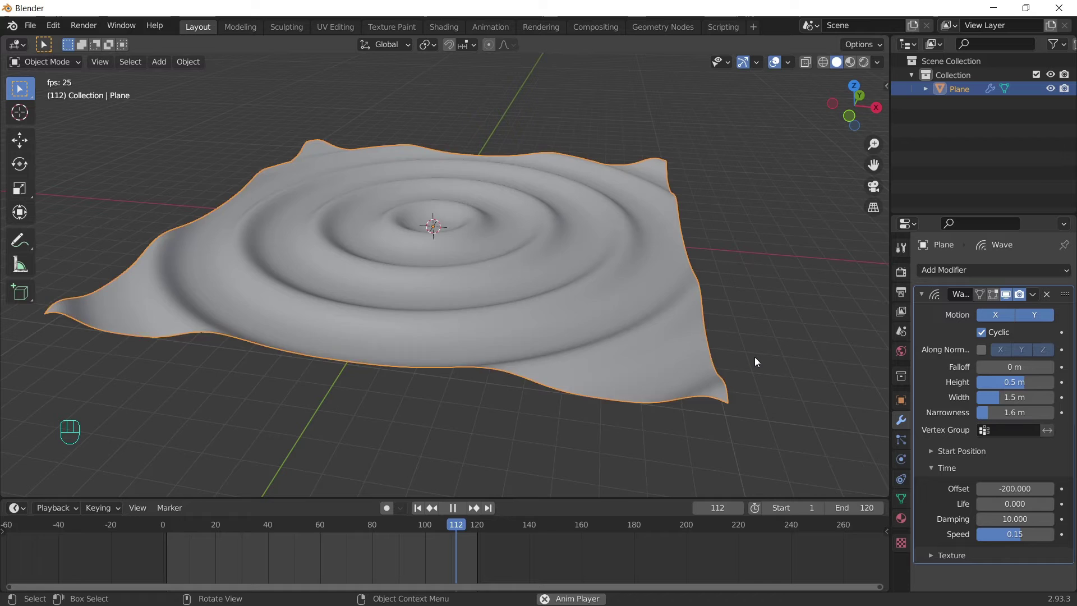
pyautogui.press('space')
pyautogui.press('shift+Left')
pyautogui.press('shift+Right')
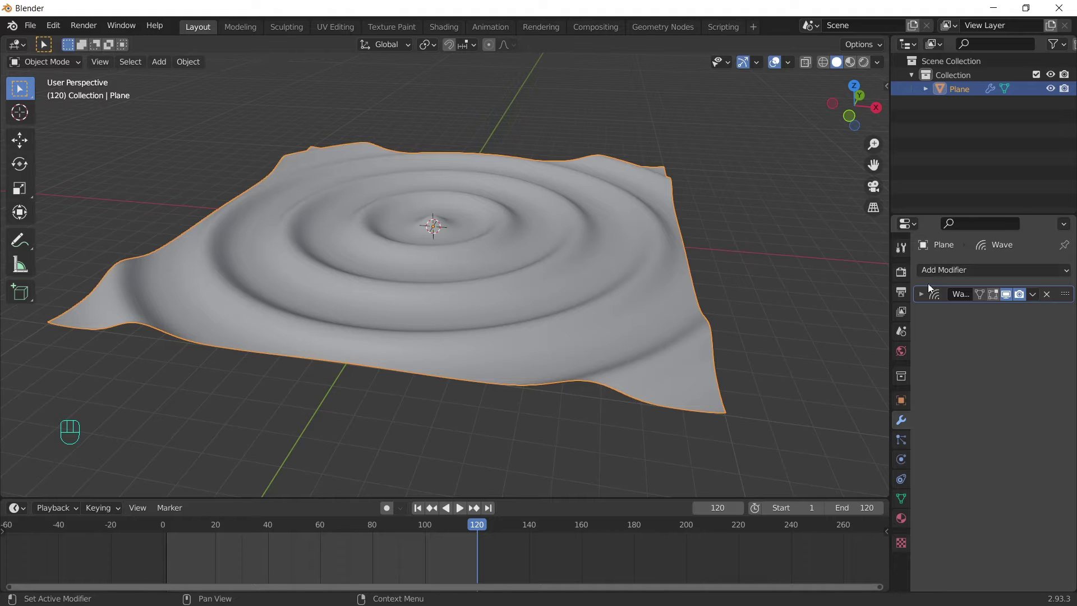
# - Look over the edge-split ripple surface closely from several angles before smoothing
pyautogui.moveTo(959, 271); pyautogui.dragTo(802, 383)
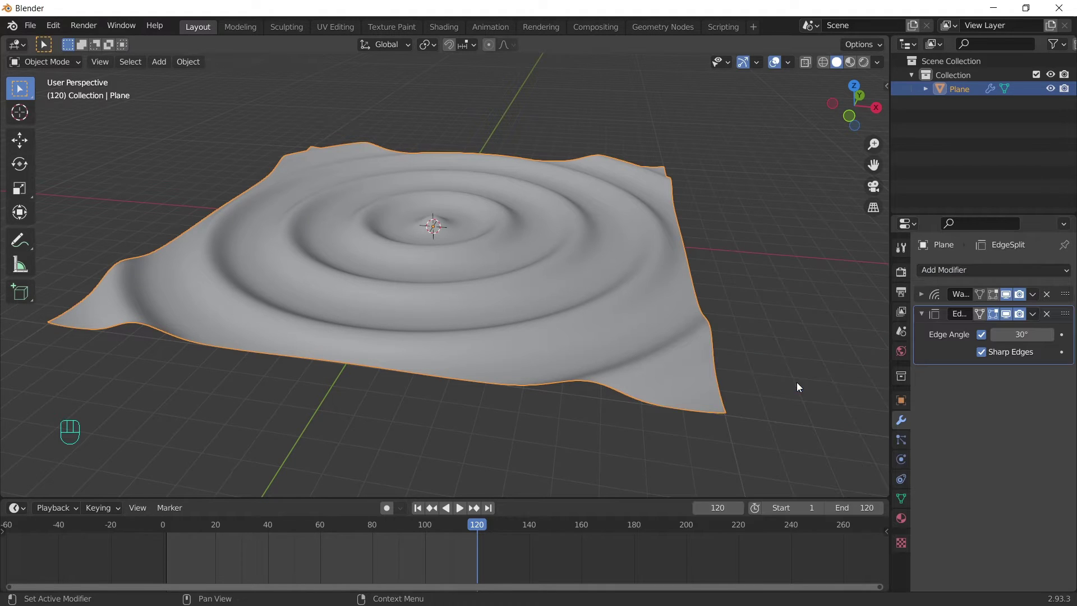
pyautogui.click(826, 63)
pyautogui.middleClick(538, 284)
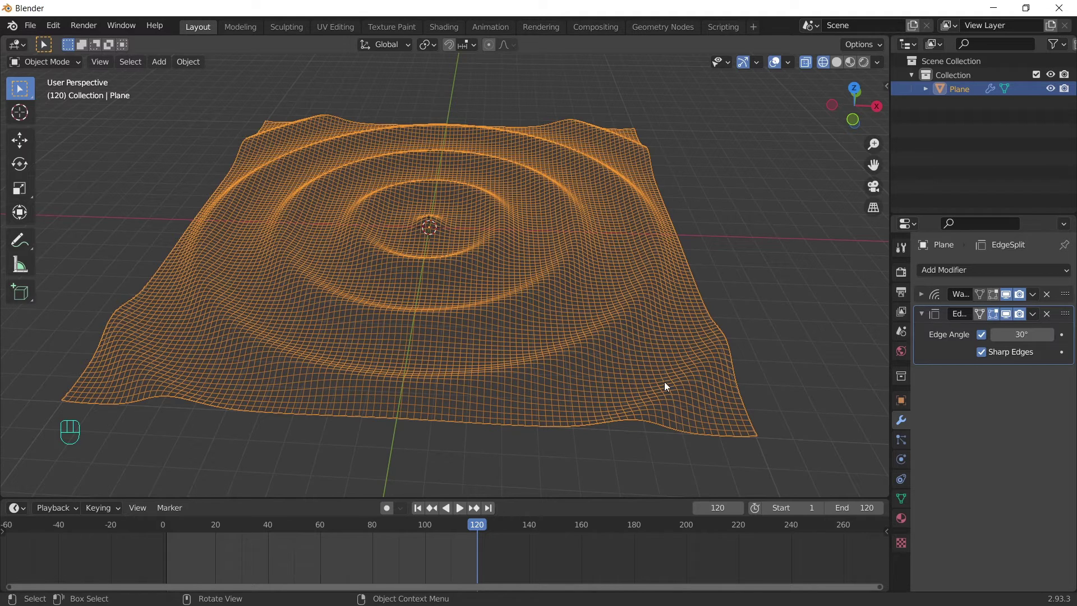
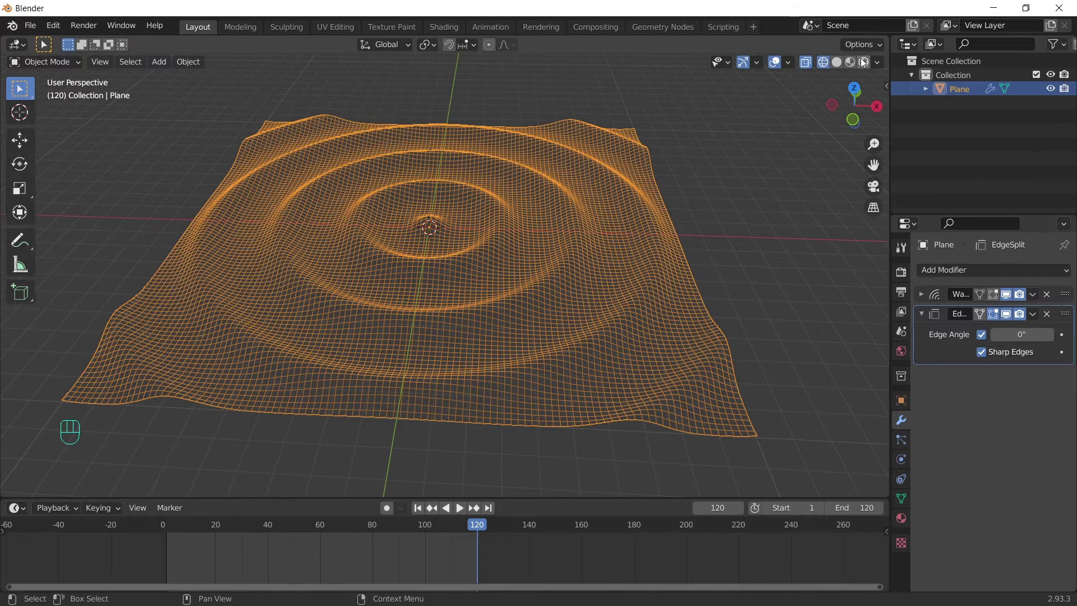
pyautogui.click(840, 65)
pyautogui.moveTo(711, 343); pyautogui.dragTo(705, 362)
pyautogui.middleClick(644, 286)
pyautogui.middleClick(633, 274)
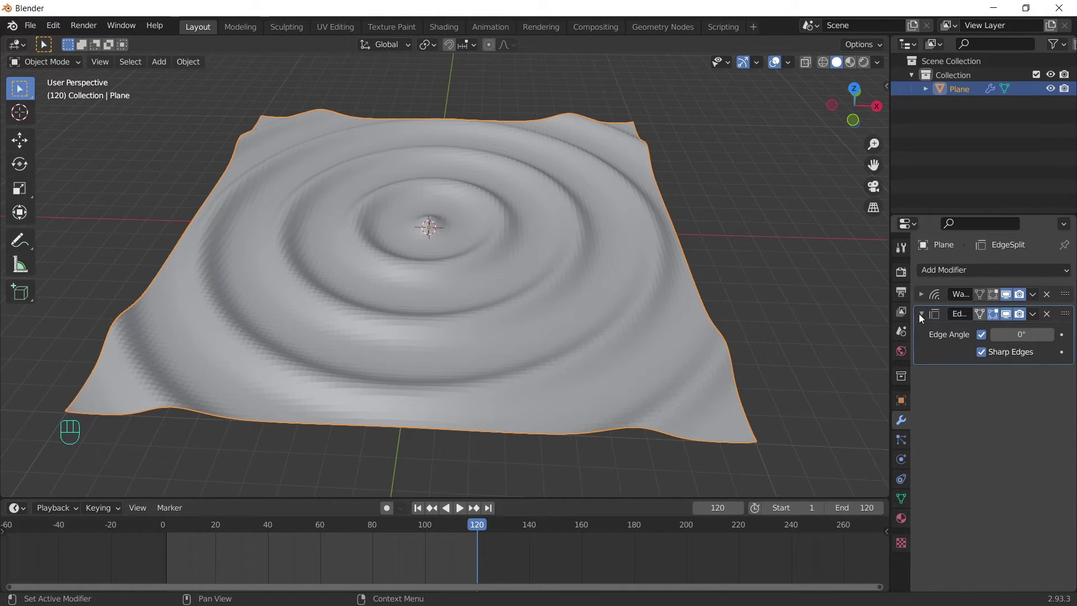
pyautogui.moveTo(948, 272); pyautogui.dragTo(936, 466)
pyautogui.moveTo(688, 395); pyautogui.dragTo(697, 386)
pyautogui.middleClick(754, 327)
# - Add a Smooth modifier below Edge Split with repeat 1 and factor 0.15, previewing the ripples
pyautogui.click(776, 67)
pyautogui.moveTo(541, 330); pyautogui.dragTo(574, 346)
pyautogui.moveTo(659, 415); pyautogui.dragTo(681, 395)
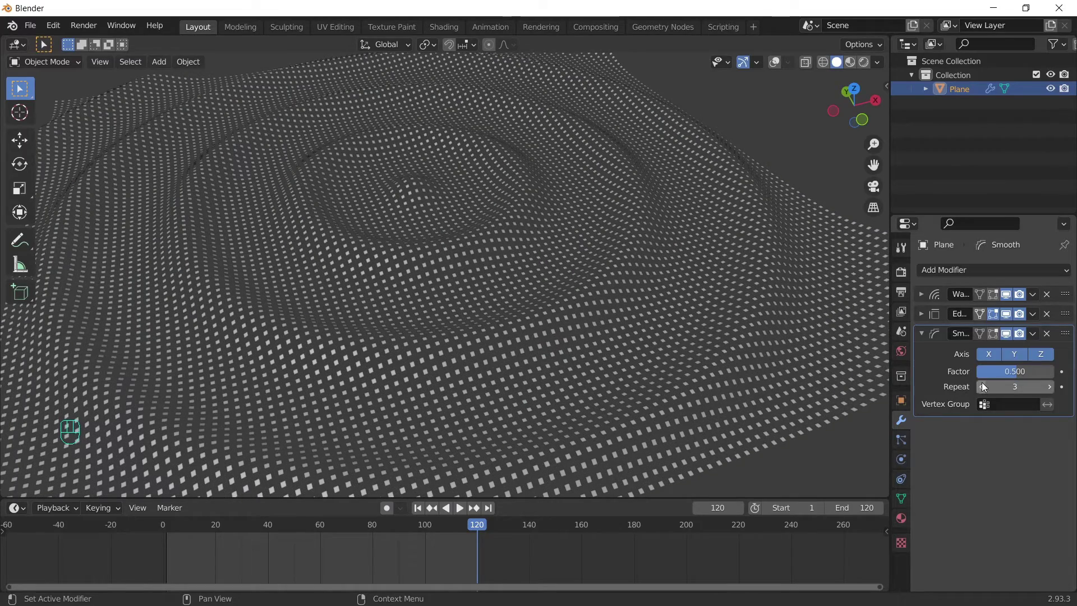
pyautogui.moveTo(632, 335); pyautogui.dragTo(653, 310)
pyautogui.press('space')
pyautogui.moveTo(649, 282); pyautogui.dragTo(670, 299)
pyautogui.moveTo(603, 340); pyautogui.dragTo(689, 373)
pyautogui.moveTo(664, 370); pyautogui.dragTo(599, 361)
pyautogui.moveTo(616, 365); pyautogui.dragTo(650, 338)
pyautogui.doubleClick(986, 392)
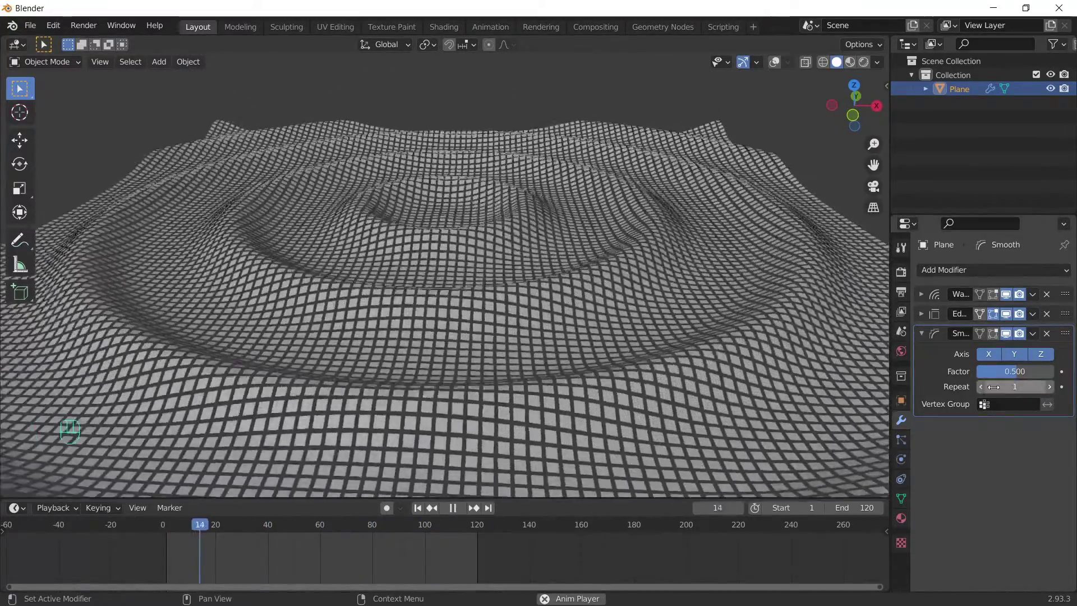
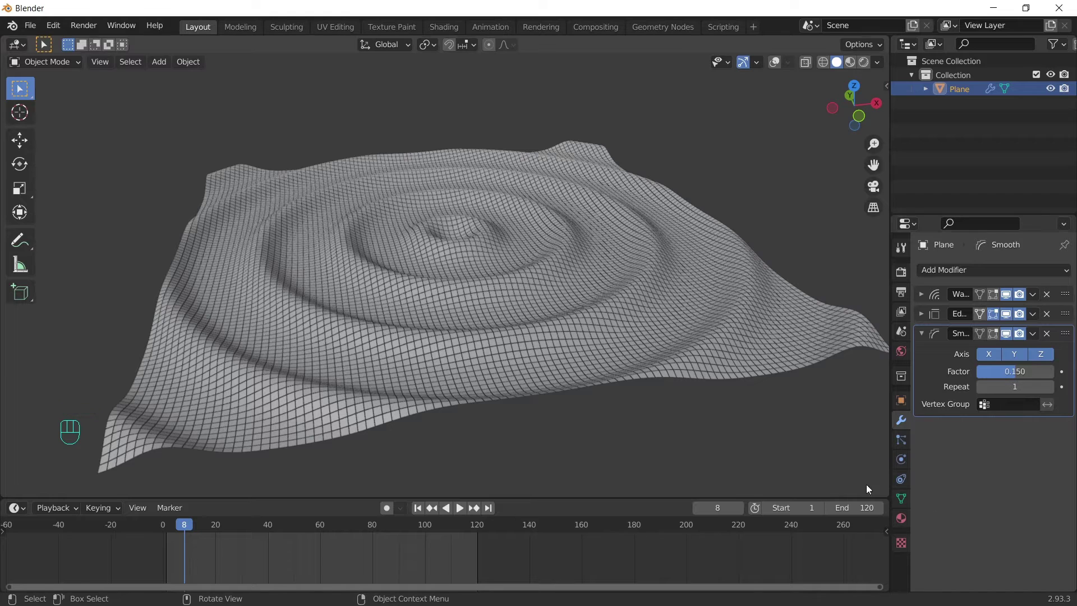
# - Add a Solidify modifier giving the rippled tile plane 1 m of thickness
pyautogui.click(926, 334)
pyautogui.click(982, 263)
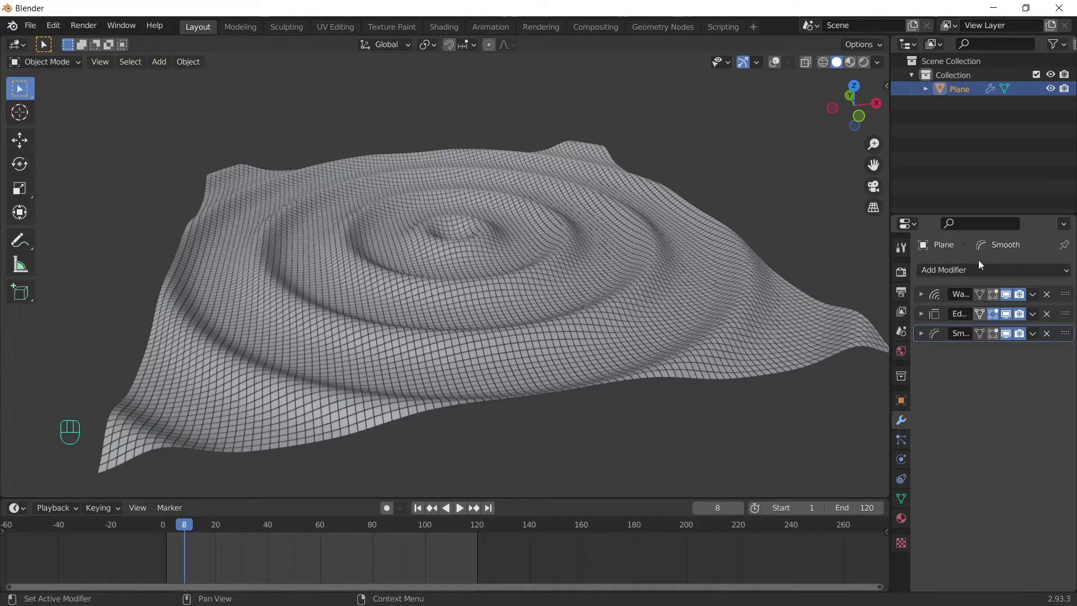
pyautogui.moveTo(981, 262); pyautogui.dragTo(783, 508)
pyautogui.middleClick(632, 365)
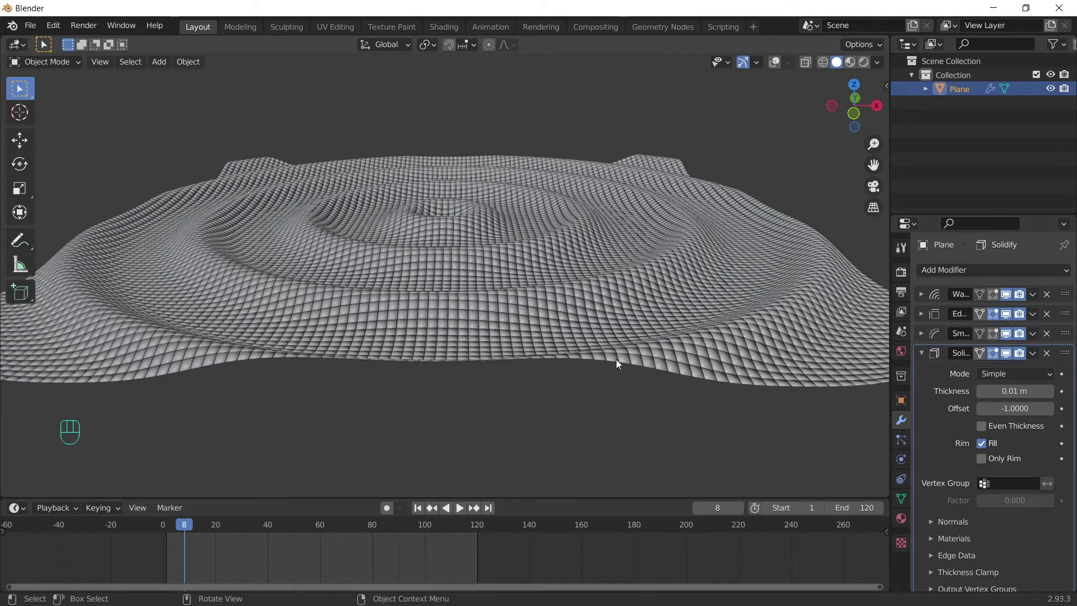
pyautogui.middleClick(584, 341)
pyautogui.moveTo(699, 276); pyautogui.dragTo(638, 434)
pyautogui.moveTo(634, 413); pyautogui.dragTo(620, 357)
pyautogui.middleClick(626, 354)
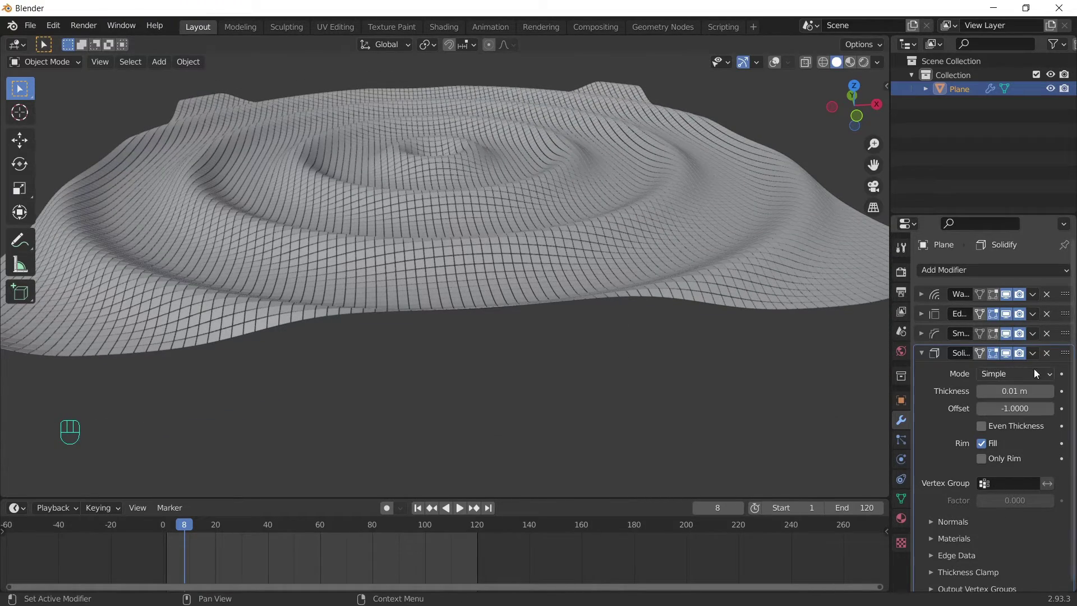
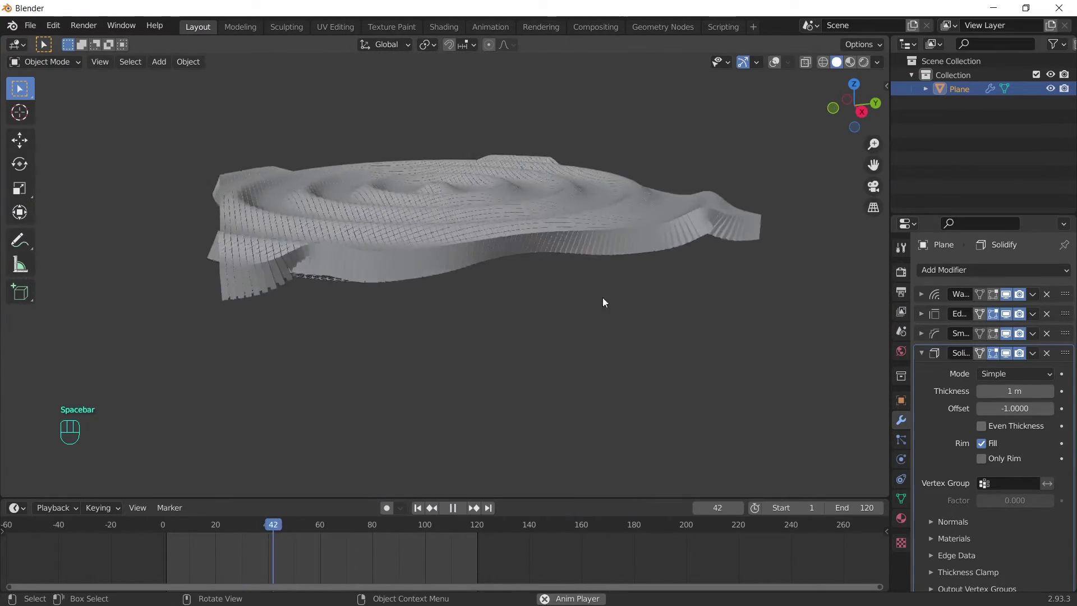
# - Check the thick tiles' sides, stop playback and collapse the Solidify panel
pyautogui.moveTo(588, 296); pyautogui.dragTo(642, 303)
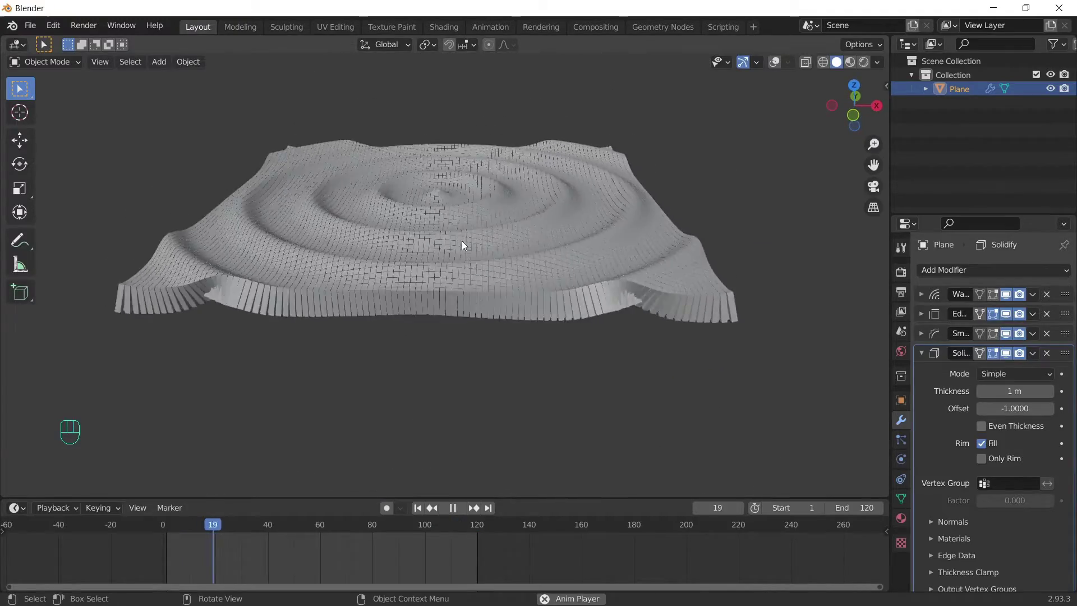
pyautogui.moveTo(470, 252); pyautogui.dragTo(495, 265)
pyautogui.middleClick(488, 258)
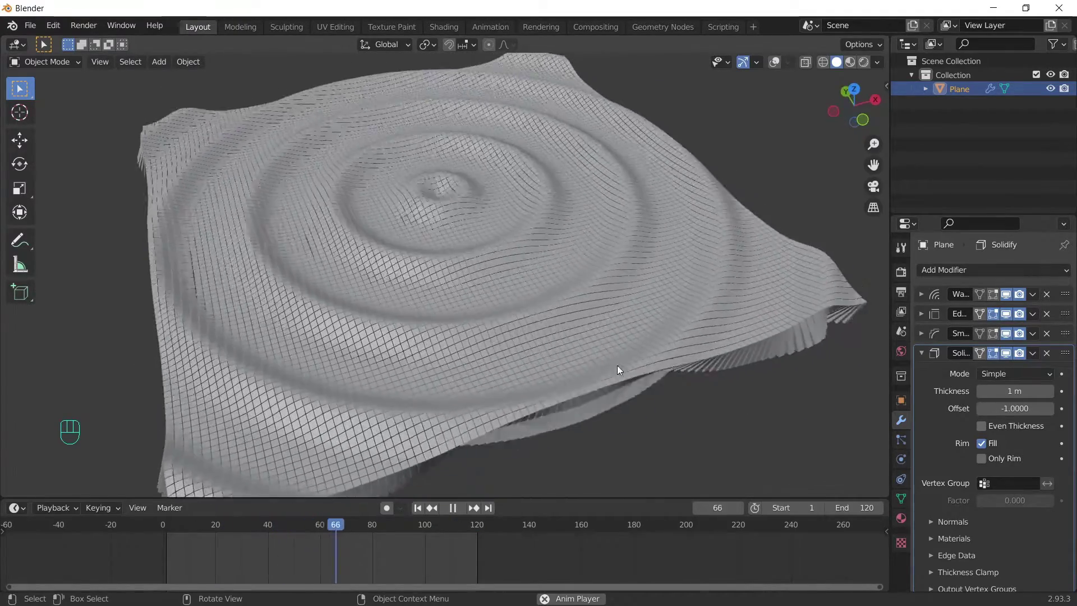
pyautogui.middleClick(610, 356)
pyautogui.press('space')
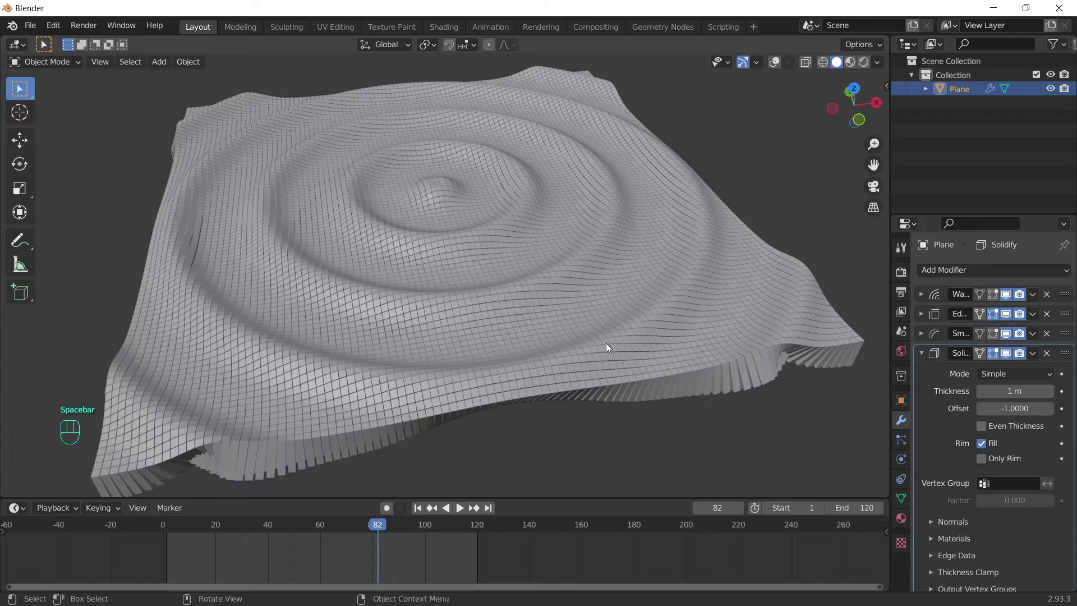
pyautogui.click(926, 354)
# - Add a Bevel modifier at 0.01 m, one segment, 30° angle limit, with Harden Normals on
pyautogui.moveTo(548, 345); pyautogui.dragTo(550, 327)
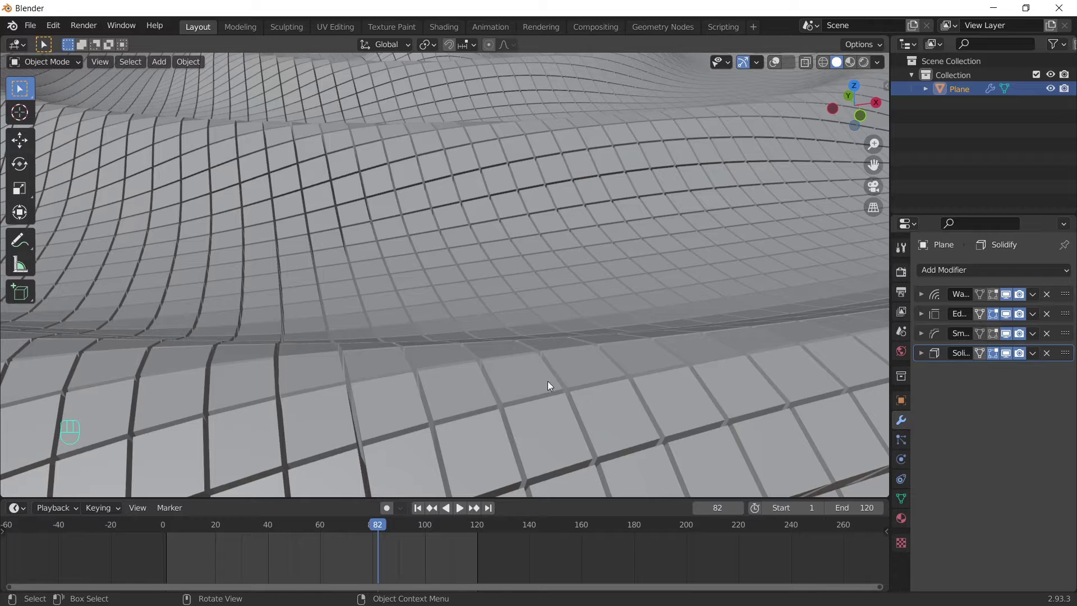
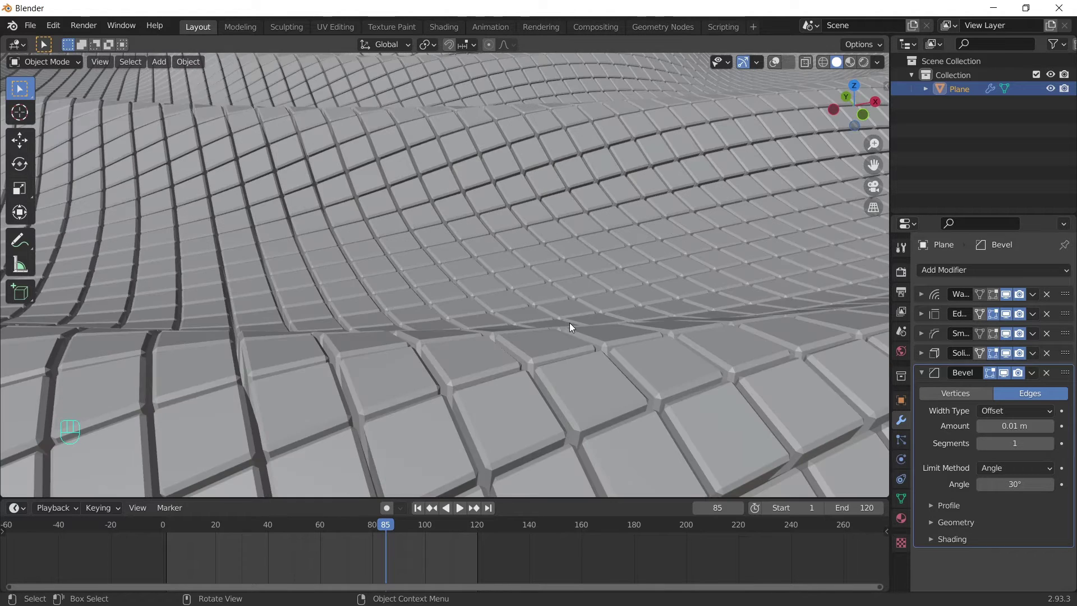
pyautogui.middleClick(575, 314)
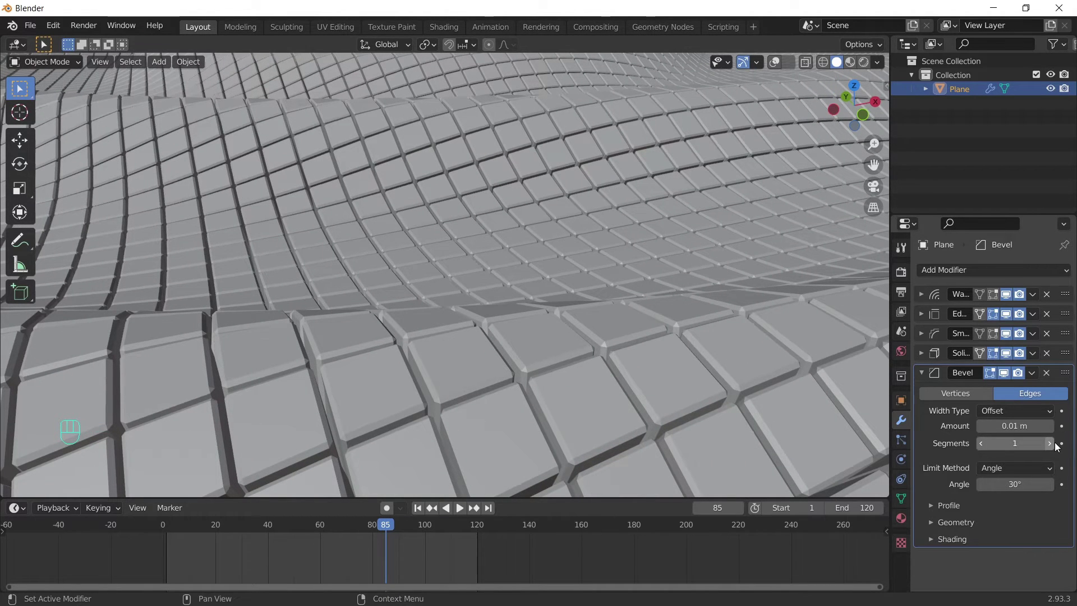
pyautogui.moveTo(1052, 445); pyautogui.dragTo(981, 444)
pyautogui.click(932, 544)
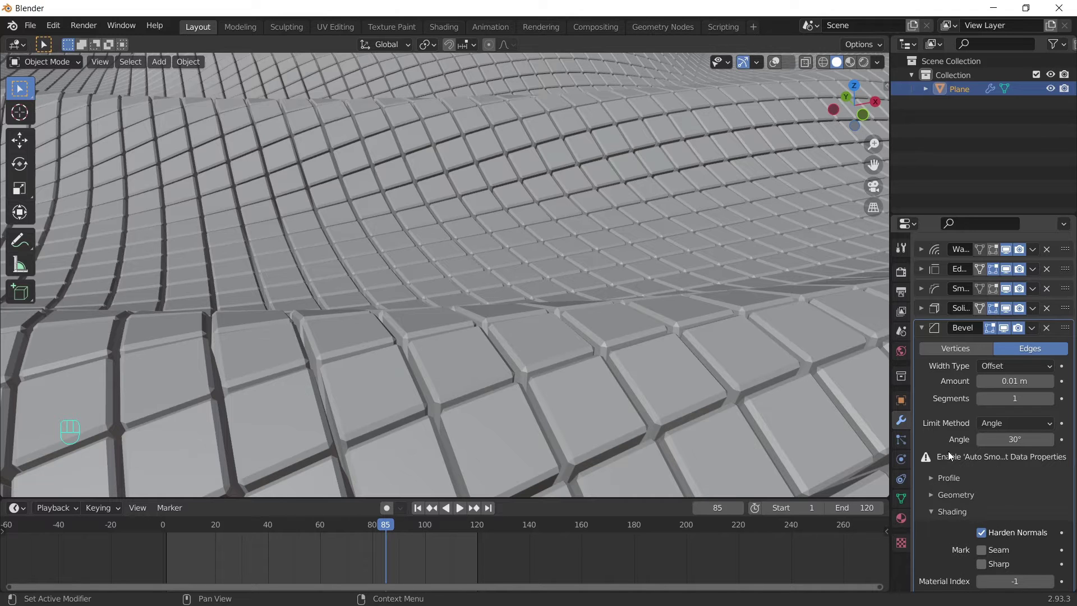
pyautogui.moveTo(418, 195); pyautogui.dragTo(367, 180)
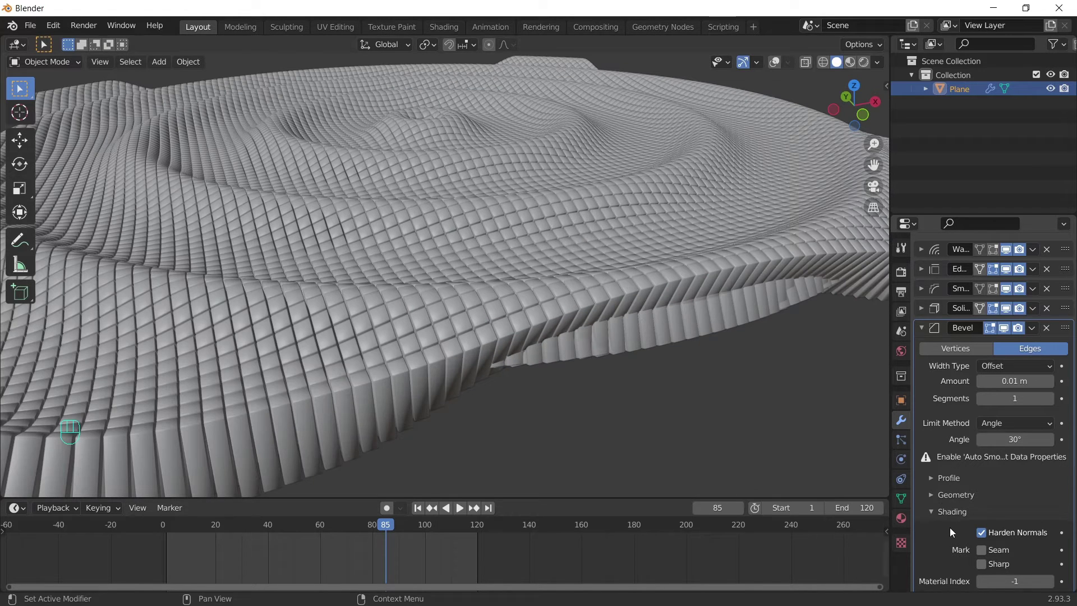
# - Enable Auto Smooth in the plane's mesh normals and preview the animation
pyautogui.click(907, 501)
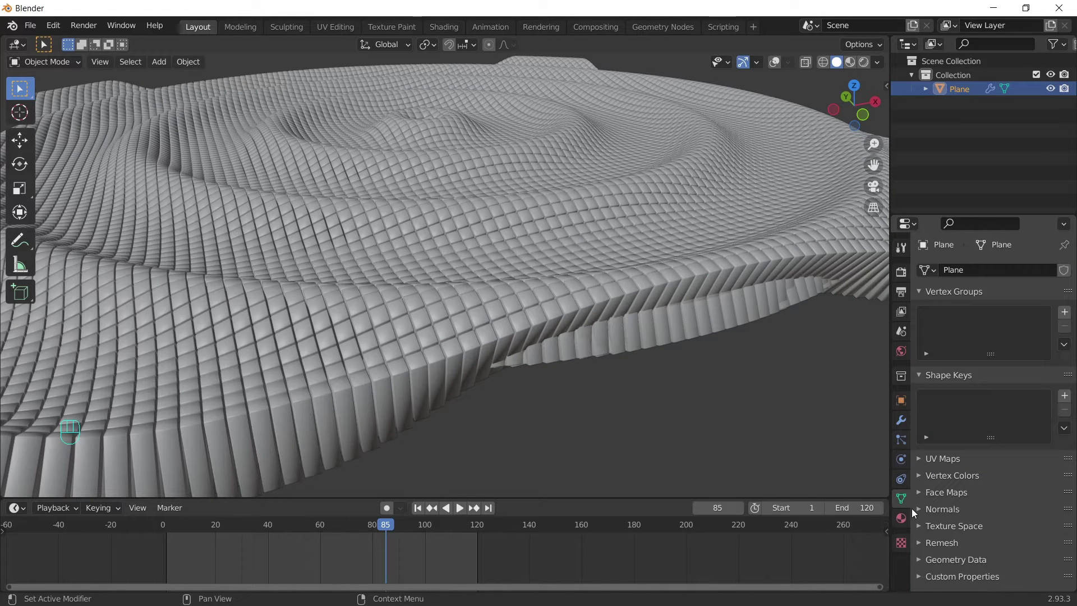
pyautogui.click(924, 511)
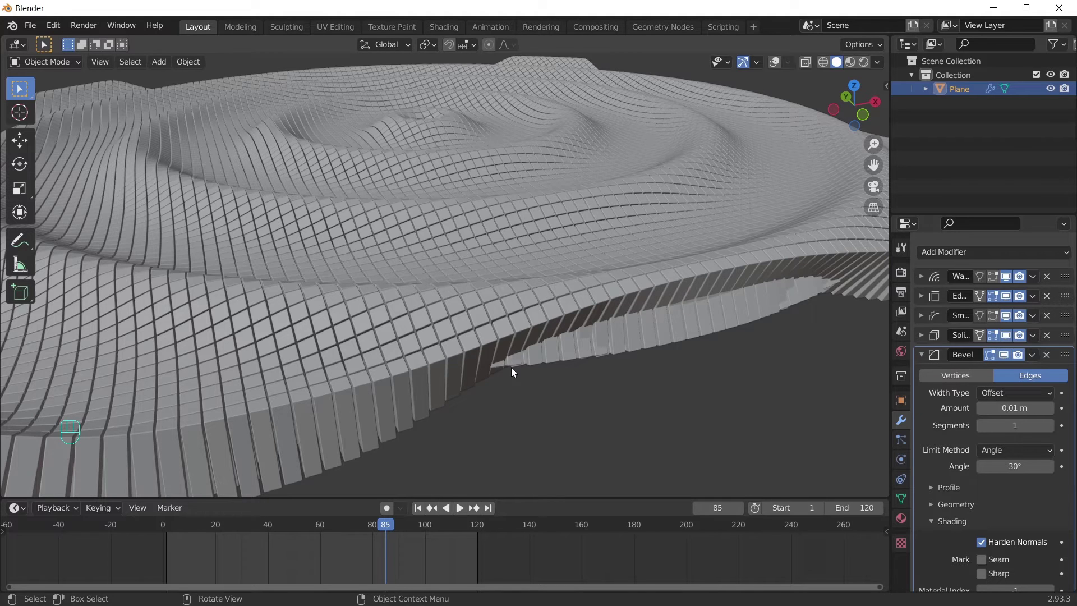
pyautogui.press('space')
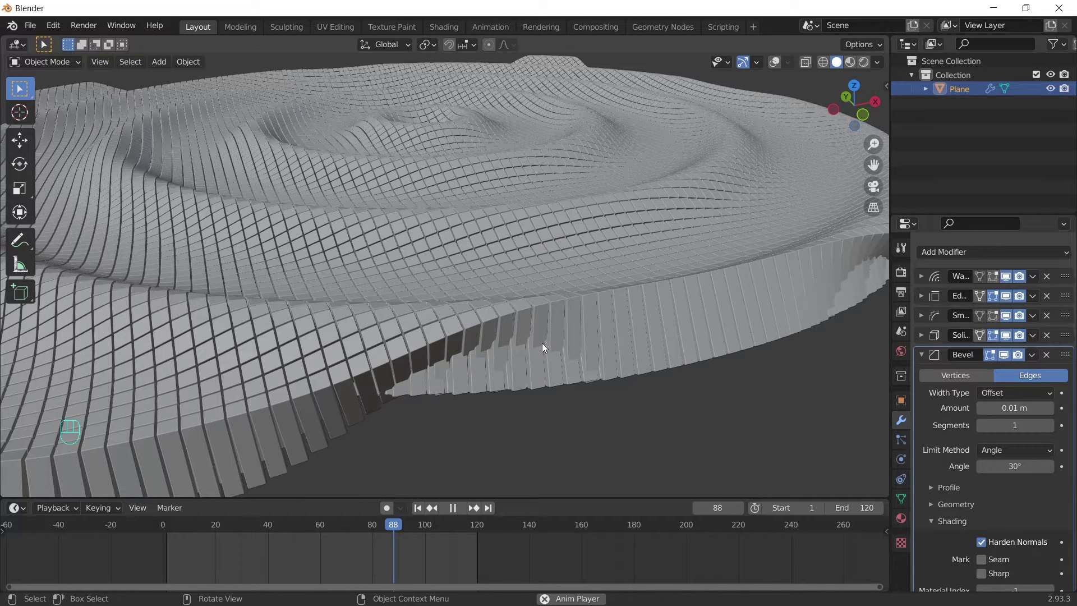
pyautogui.press('space')
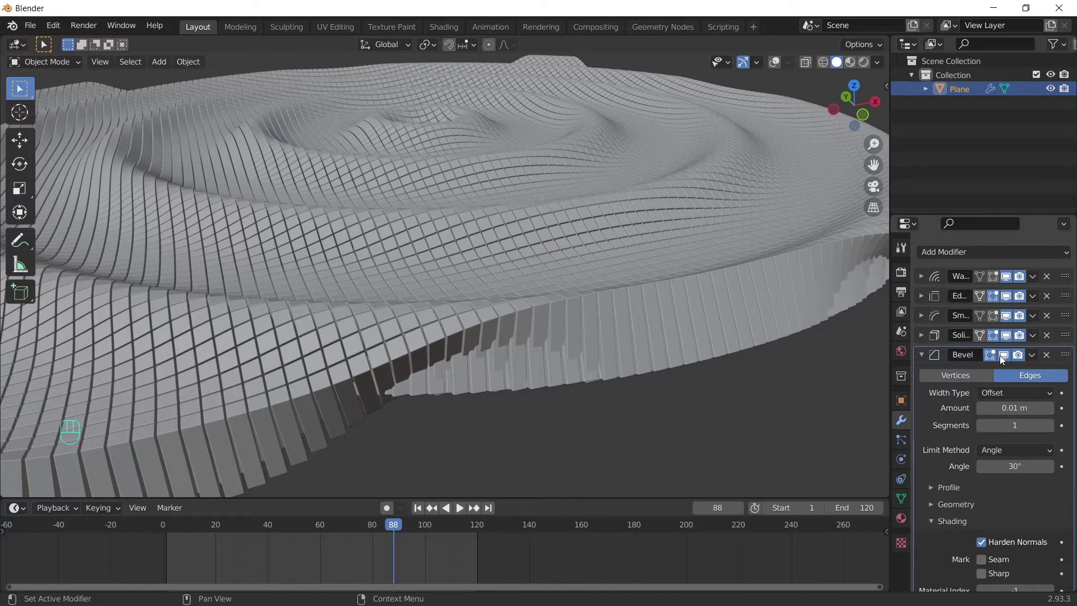
# - Hide the Bevel modifier in the viewport, collapse it, and preview the ripples from above
pyautogui.click(1005, 356)
pyautogui.click(929, 357)
pyautogui.press('space')
pyautogui.moveTo(530, 276); pyautogui.dragTo(541, 308)
pyautogui.press('space')
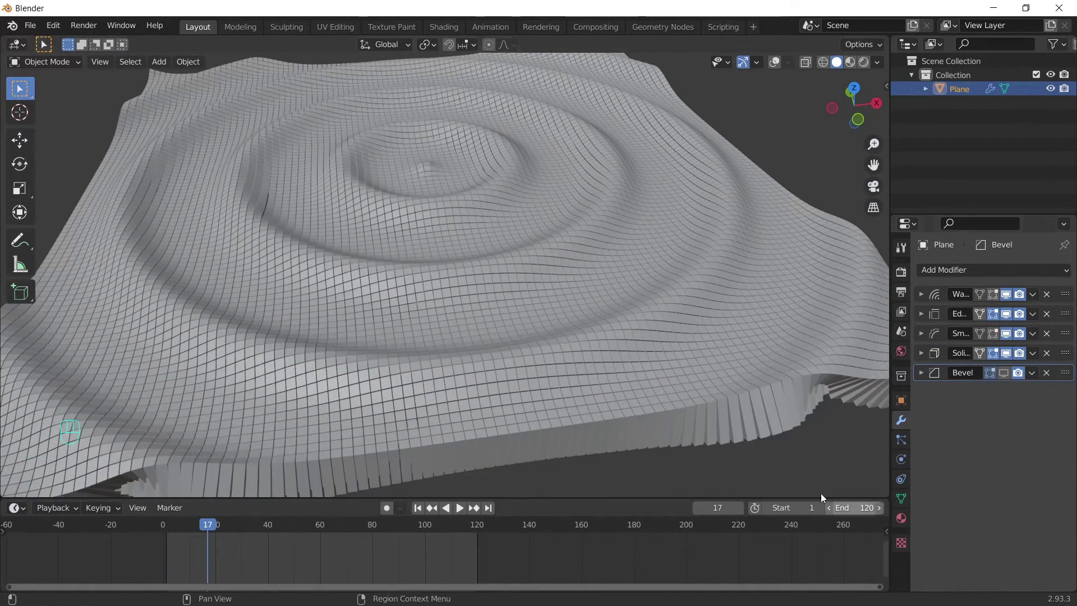
pyautogui.press('space')
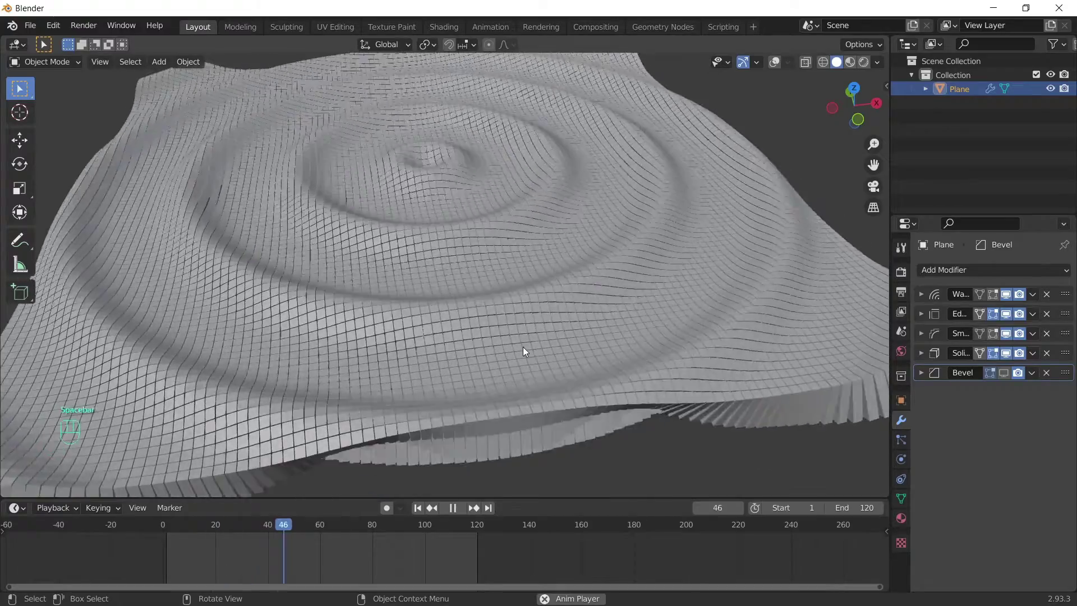
pyautogui.press('space')
pyautogui.moveTo(372, 226); pyautogui.dragTo(402, 196)
pyautogui.moveTo(504, 225); pyautogui.dragTo(484, 248)
pyautogui.moveTo(465, 282); pyautogui.dragTo(485, 281)
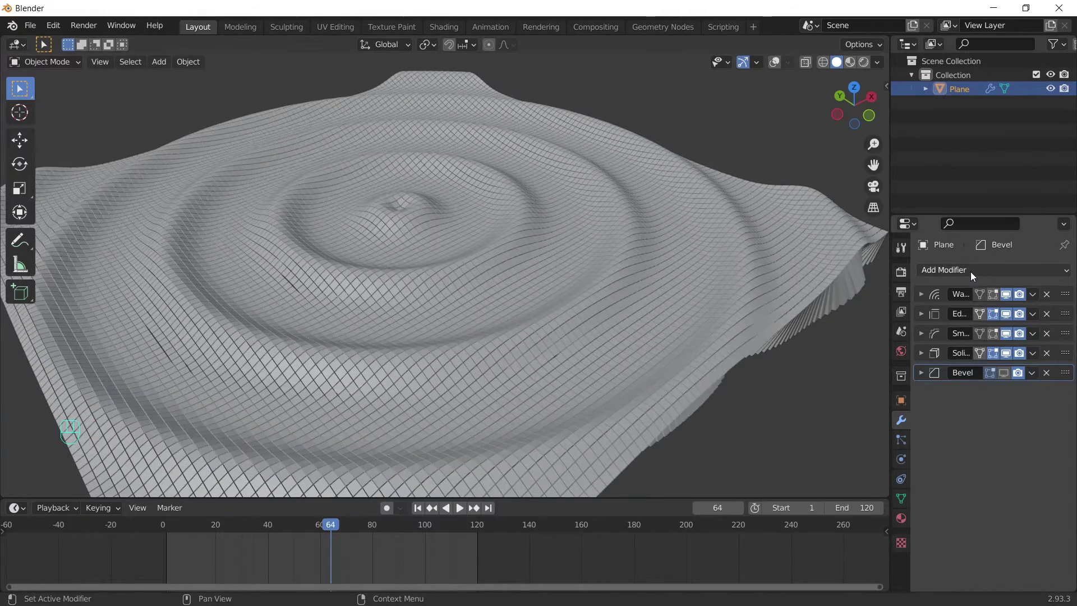
# - Add a Decimate modifier at the top of the stack and lower its ratio to 0.4214 (7025 faces)
pyautogui.click(973, 271)
pyautogui.click(960, 265)
pyautogui.moveTo(959, 268); pyautogui.dragTo(821, 371)
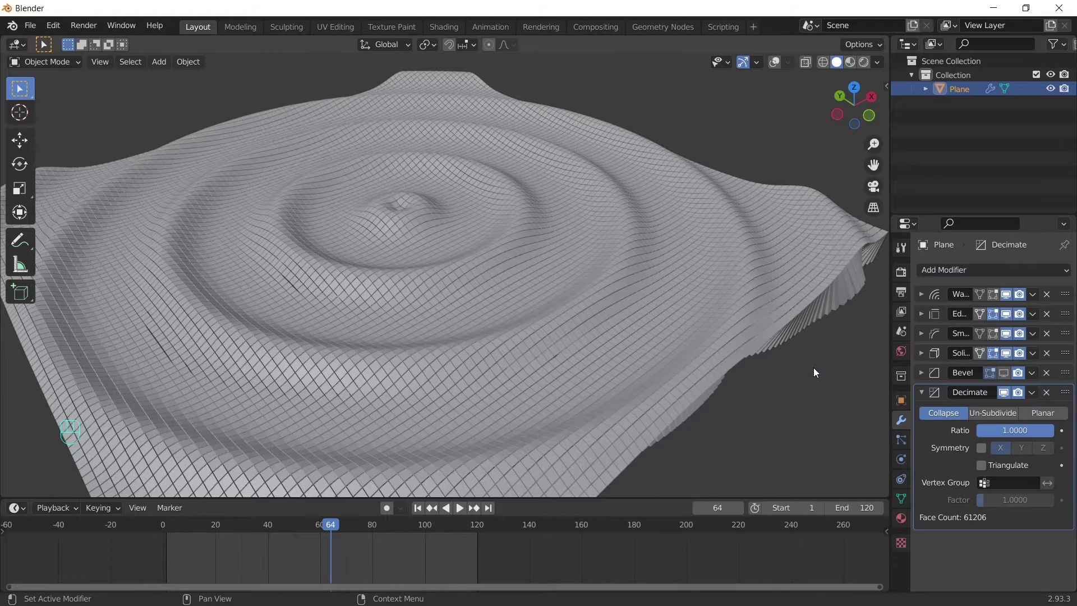
pyautogui.moveTo(1062, 394); pyautogui.dragTo(1048, 271)
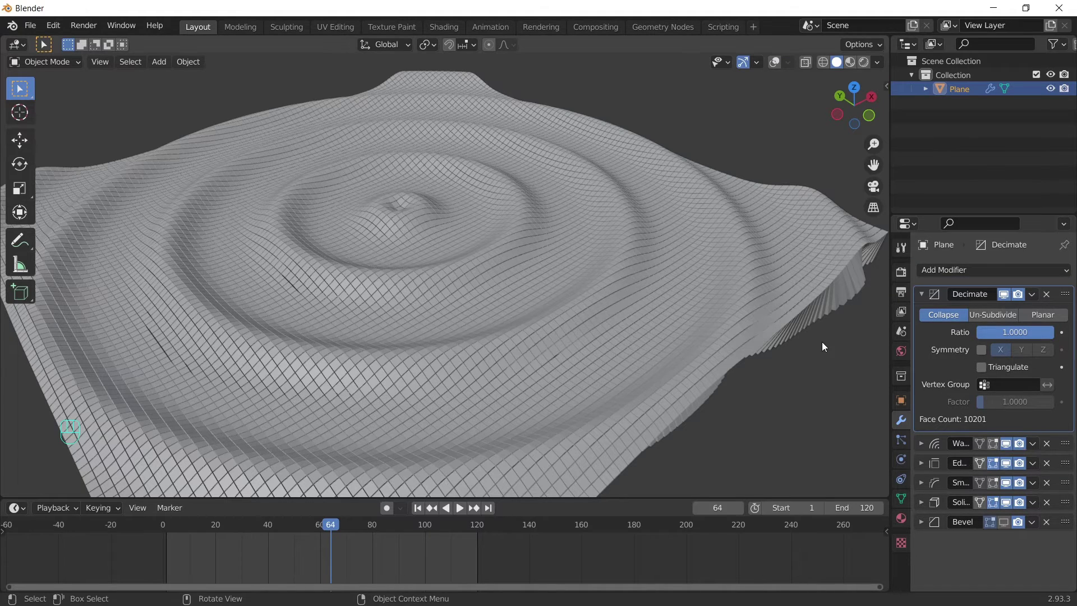
pyautogui.moveTo(778, 316); pyautogui.dragTo(750, 310)
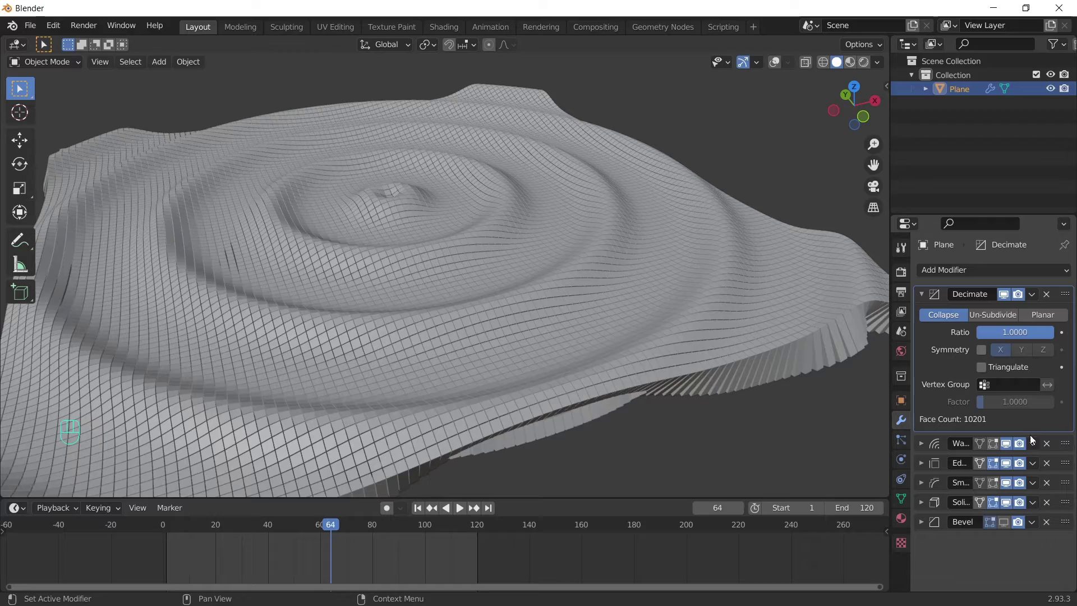
pyautogui.moveTo(1040, 328); pyautogui.dragTo(1016, 335)
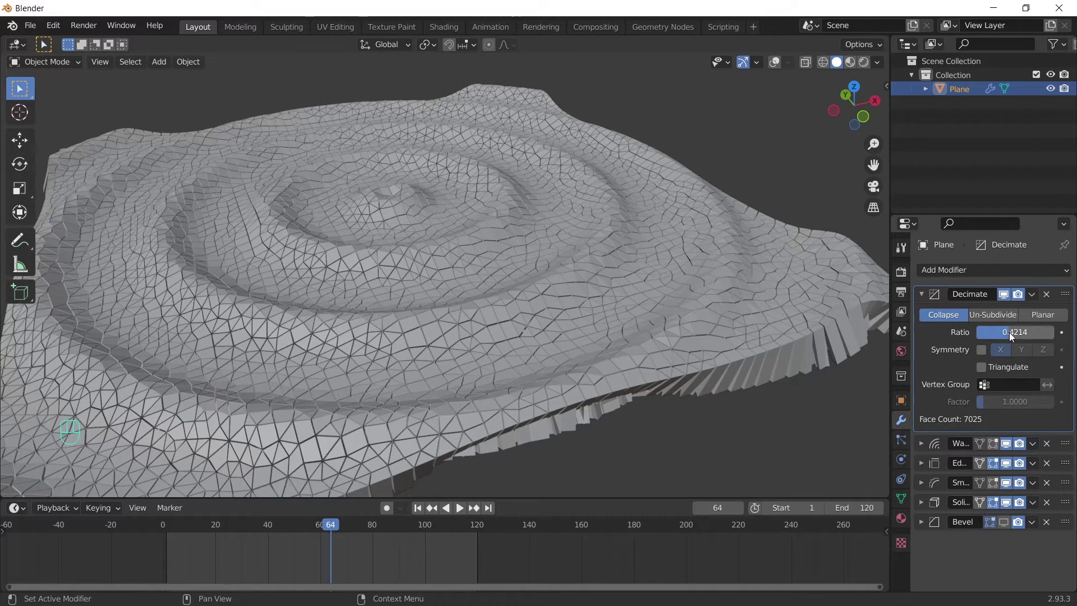
pyautogui.moveTo(1008, 493); pyautogui.dragTo(1014, 448)
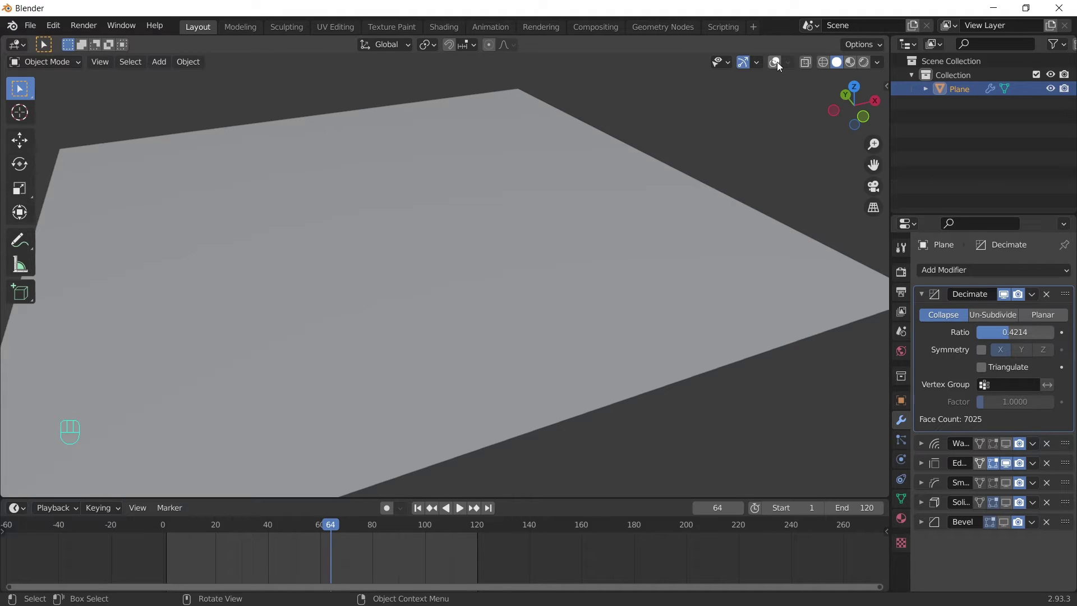
# - Set Decimate to ratio 0.5 with Triangulate on and show the other modifiers in the viewport
pyautogui.click(778, 64)
pyautogui.click(829, 64)
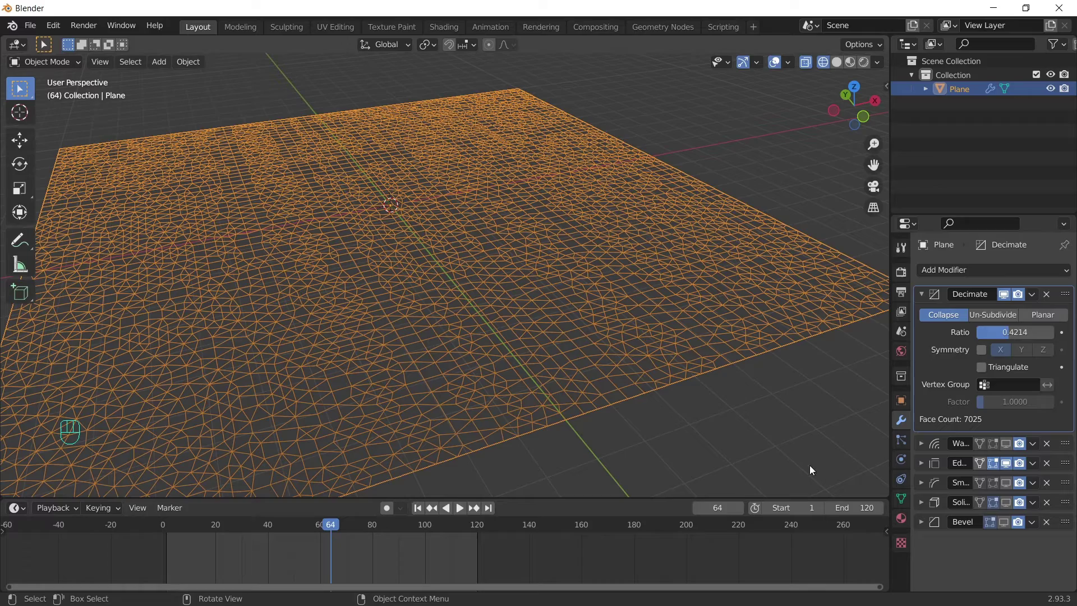
pyautogui.click(1008, 468)
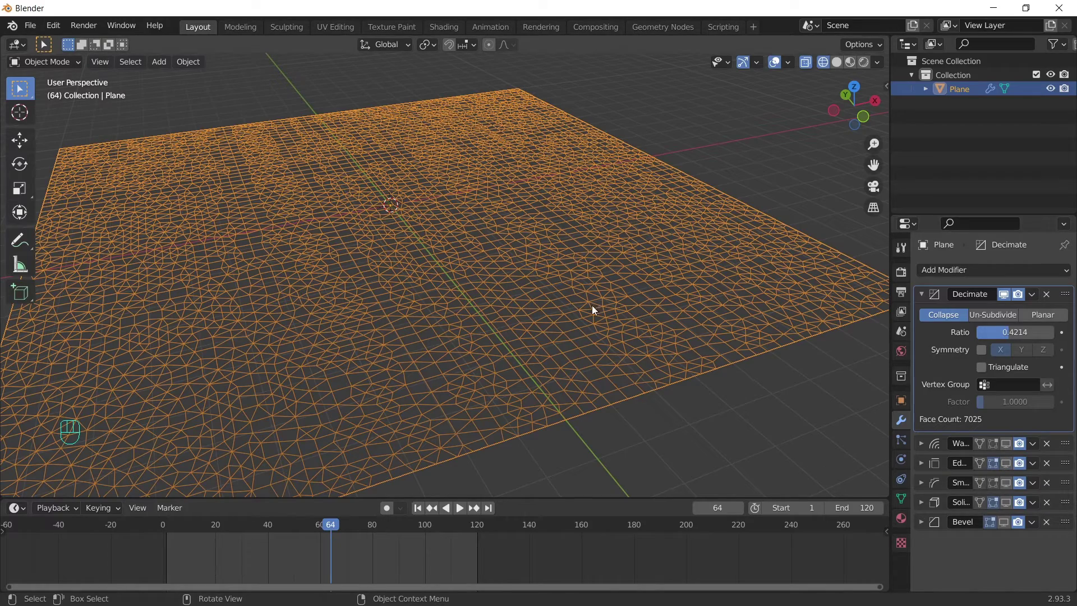
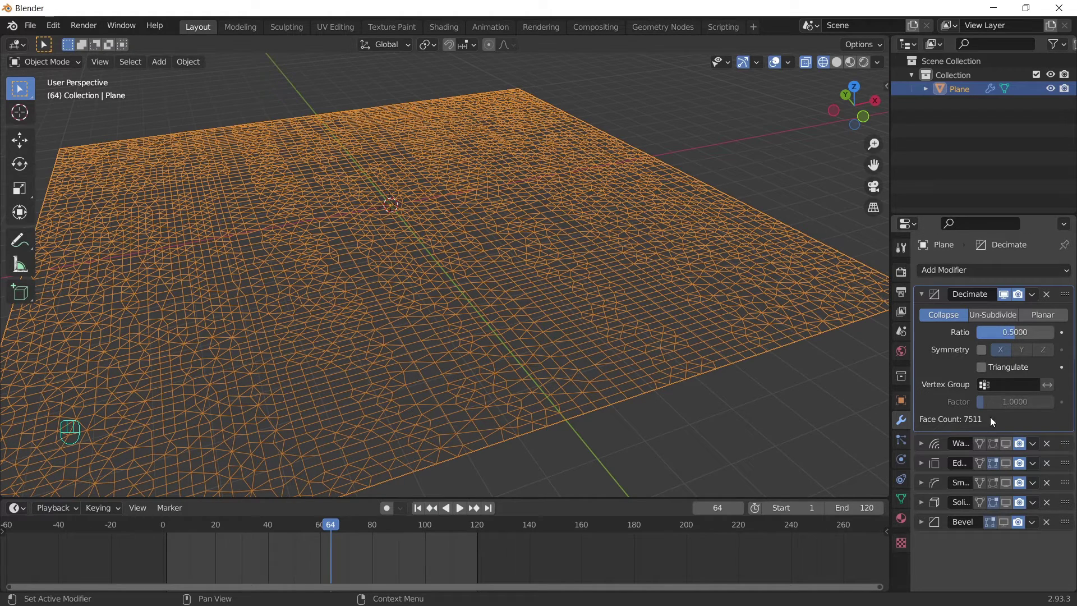
pyautogui.click(986, 366)
pyautogui.moveTo(1010, 455); pyautogui.dragTo(1011, 503)
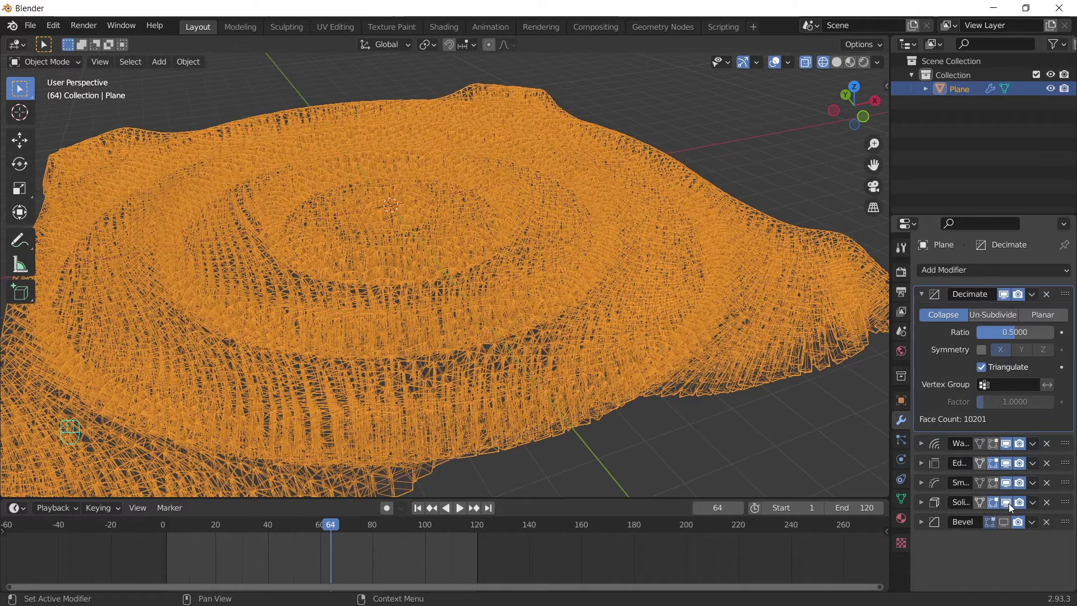
# - Orbit around the triangulated rippled surface in solid shading
pyautogui.moveTo(779, 63); pyautogui.dragTo(815, 69)
pyautogui.moveTo(848, 67); pyautogui.dragTo(684, 317)
pyautogui.moveTo(683, 317); pyautogui.dragTo(750, 312)
pyautogui.moveTo(652, 290); pyautogui.dragTo(497, 281)
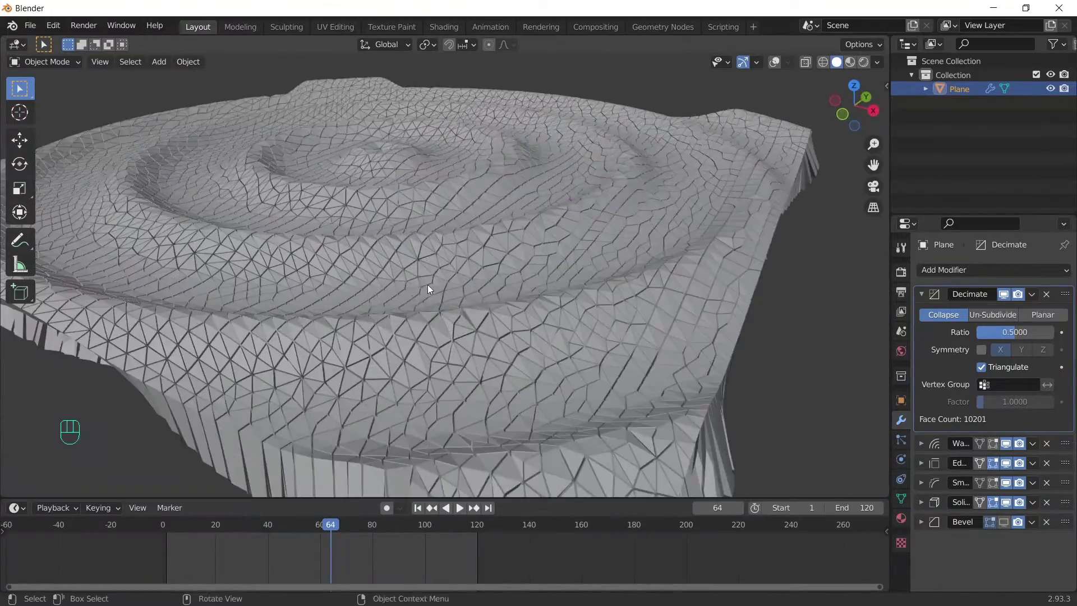
pyautogui.moveTo(413, 303); pyautogui.dragTo(484, 329)
pyautogui.moveTo(458, 332); pyautogui.dragTo(504, 319)
pyautogui.moveTo(487, 312); pyautogui.dragTo(524, 343)
pyautogui.middleClick(590, 318)
pyautogui.moveTo(565, 359); pyautogui.dragTo(545, 345)
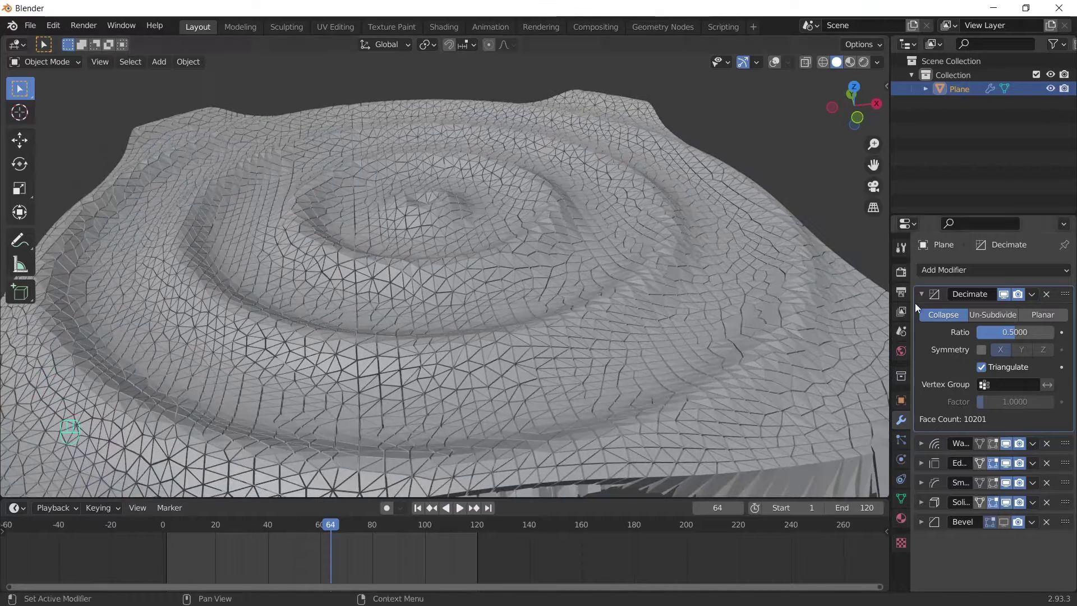
# - Add a Subdivision Surface modifier at the top of the stack with render level 1
pyautogui.click(922, 299)
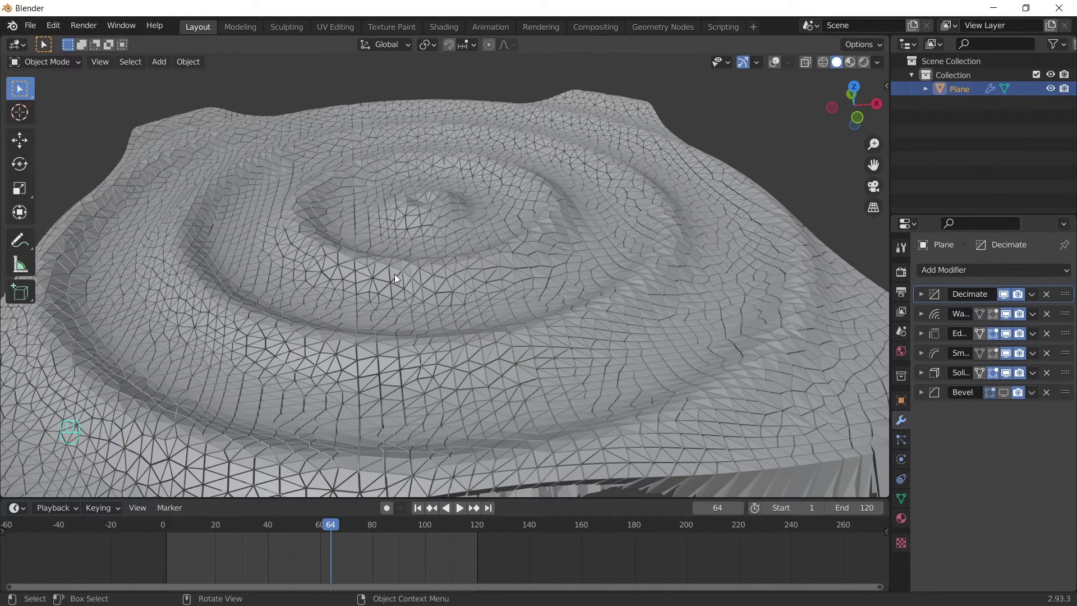
pyautogui.moveTo(963, 266); pyautogui.dragTo(412, 319)
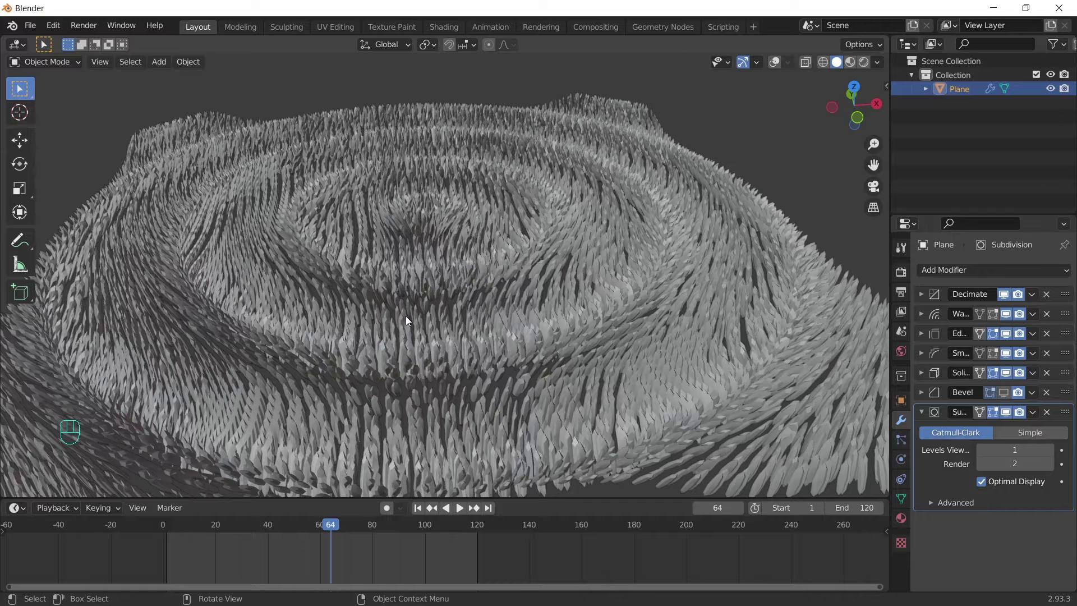
pyautogui.moveTo(1073, 412); pyautogui.dragTo(1076, 277)
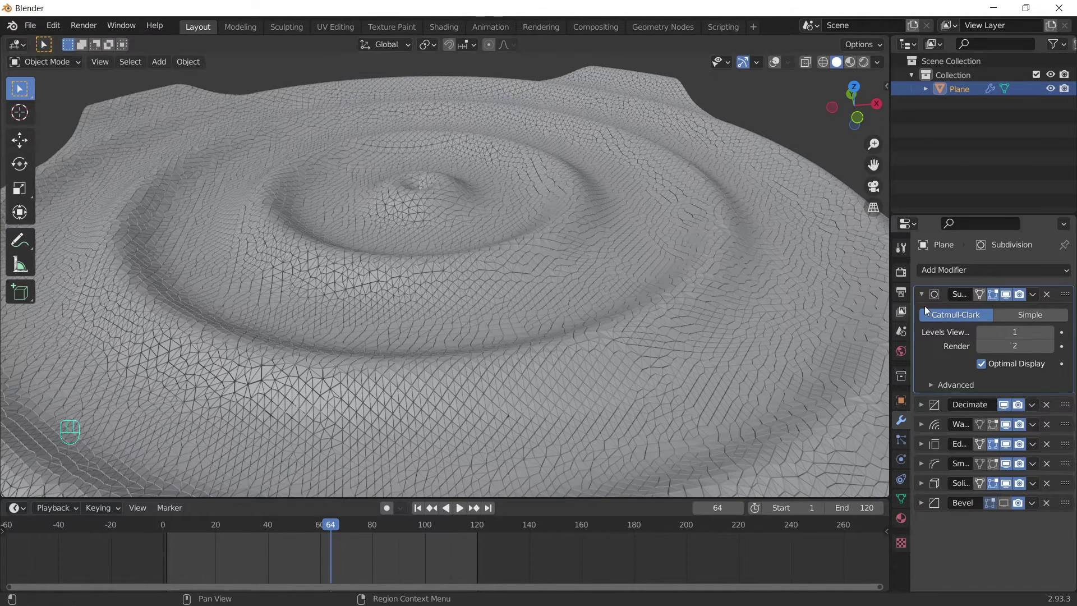
pyautogui.click(988, 348)
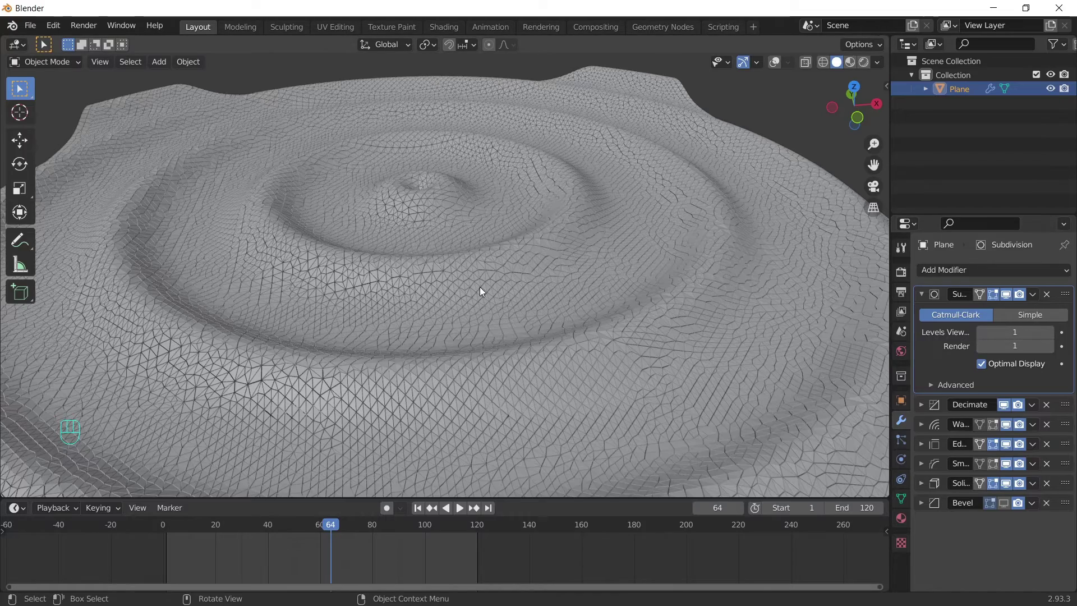
# - Inspect the subdivided ripples from several angles and play the wave animation
pyautogui.moveTo(387, 269); pyautogui.dragTo(427, 271)
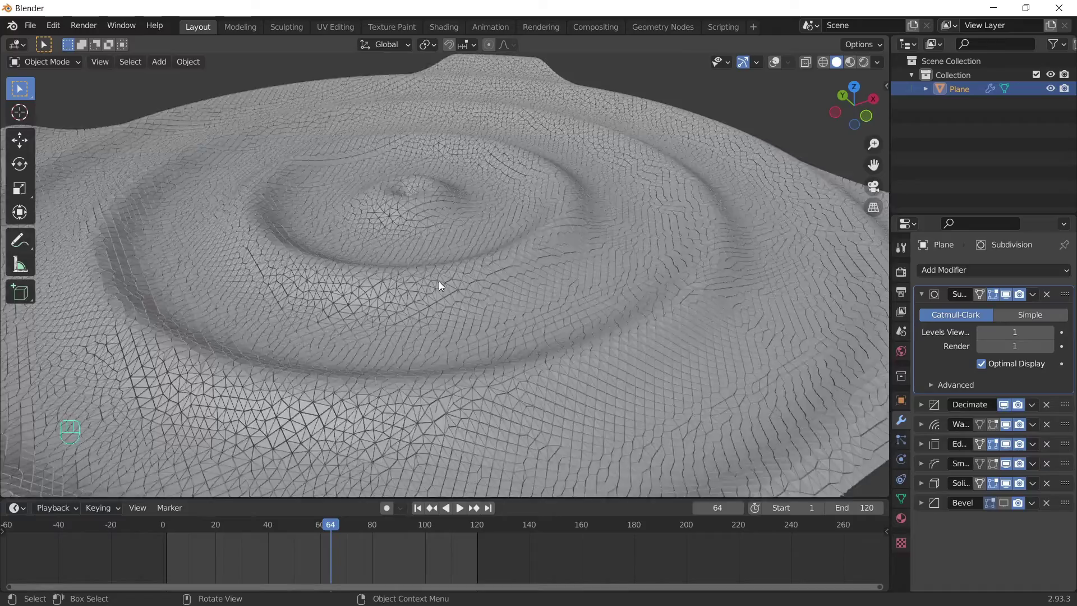
pyautogui.moveTo(539, 295); pyautogui.dragTo(509, 297)
pyautogui.moveTo(511, 303); pyautogui.dragTo(560, 343)
pyautogui.moveTo(539, 344); pyautogui.dragTo(571, 327)
pyautogui.moveTo(667, 368); pyautogui.dragTo(615, 384)
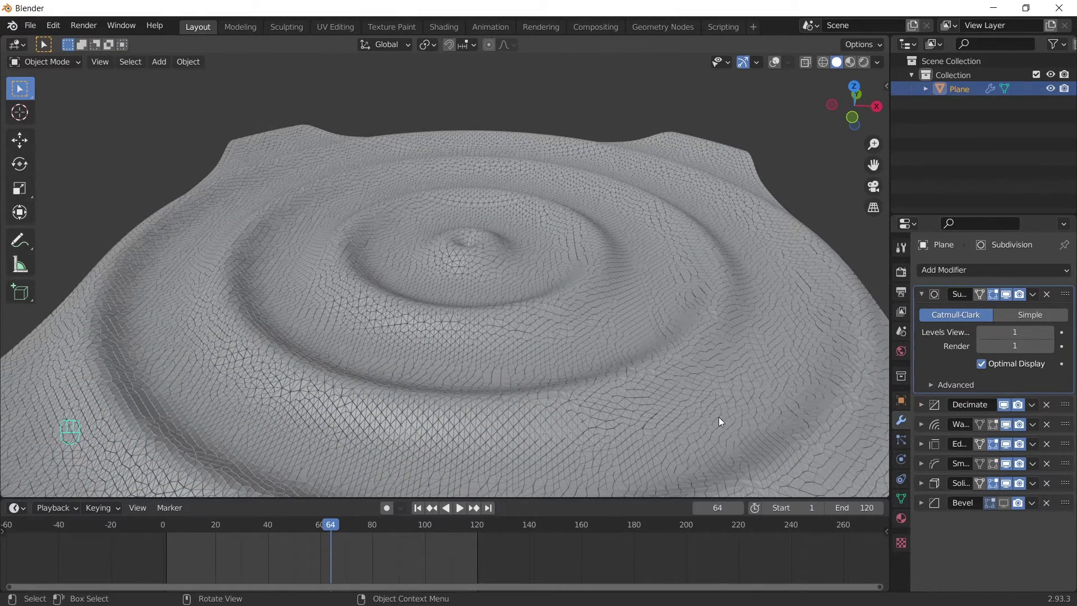
pyautogui.click(1013, 298)
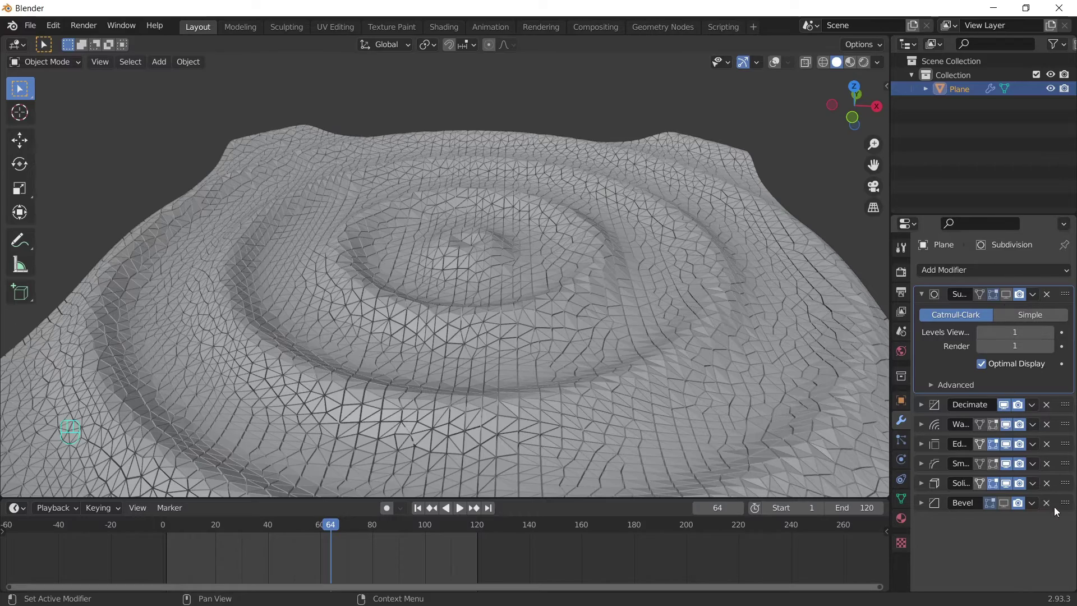
pyautogui.press('space')
pyautogui.moveTo(664, 328); pyautogui.dragTo(599, 367)
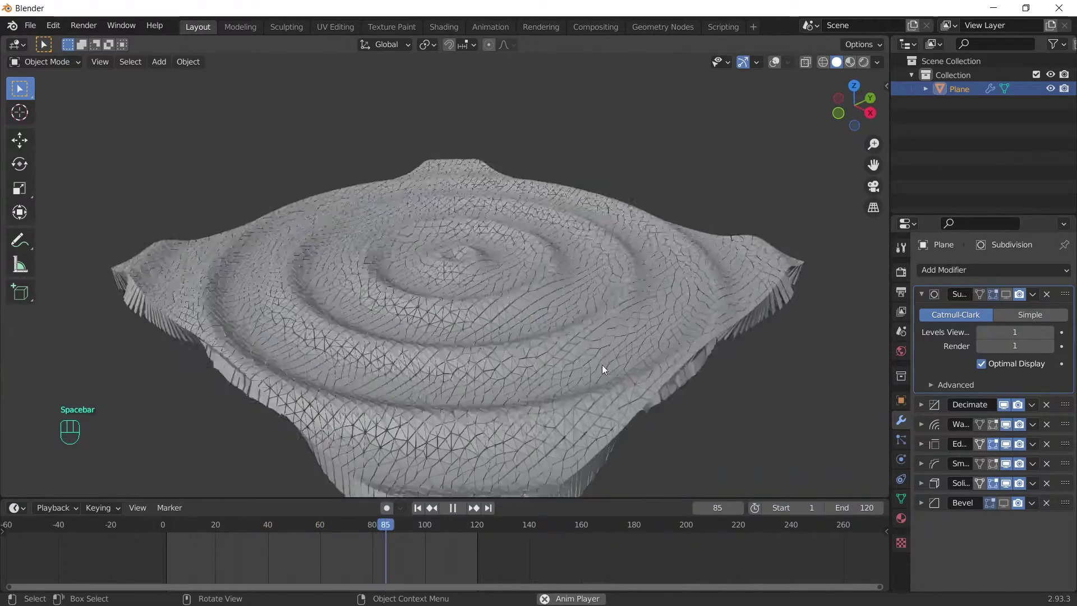
pyautogui.moveTo(588, 342); pyautogui.dragTo(571, 339)
# - Switch to material preview shading and create a new material for the water plane
pyautogui.middleClick(563, 328)
pyautogui.press('space')
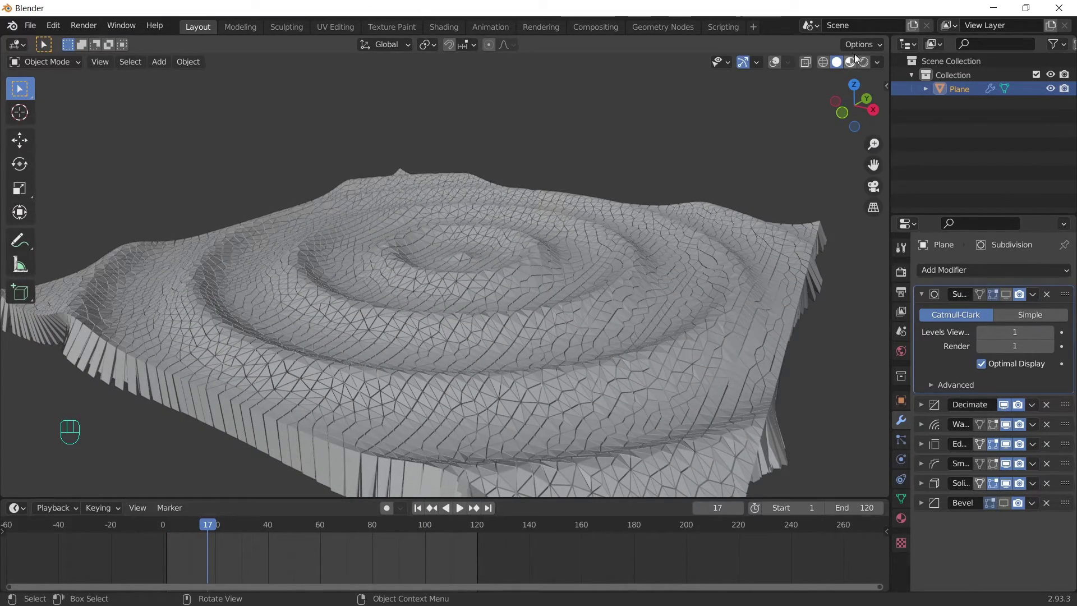
pyautogui.click(819, 86)
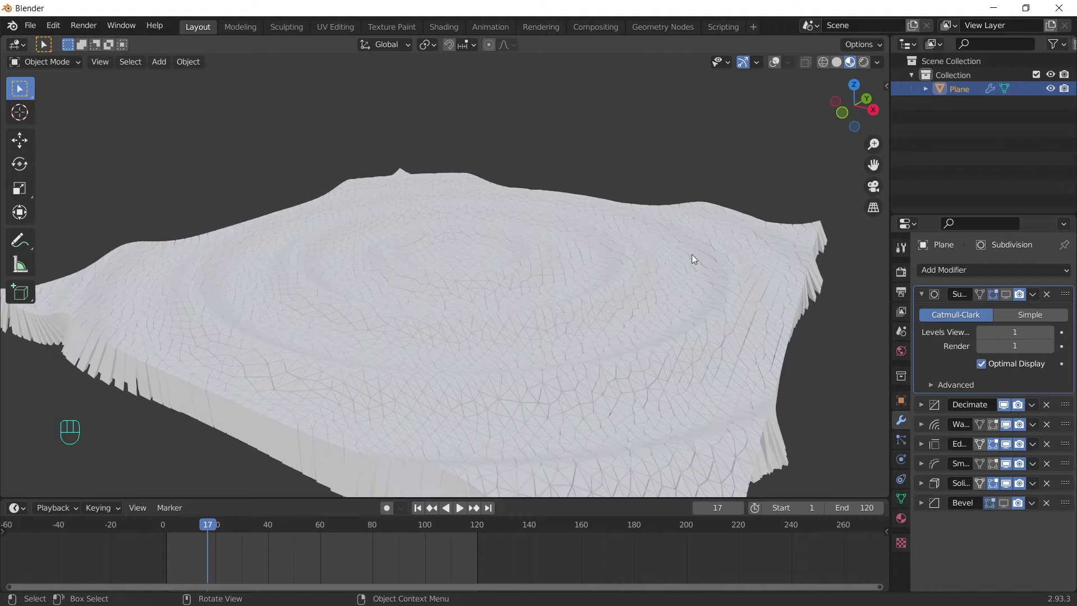
pyautogui.moveTo(758, 190); pyautogui.dragTo(733, 204)
pyautogui.click(674, 270)
pyautogui.click(775, 60)
pyautogui.moveTo(732, 290); pyautogui.dragTo(696, 256)
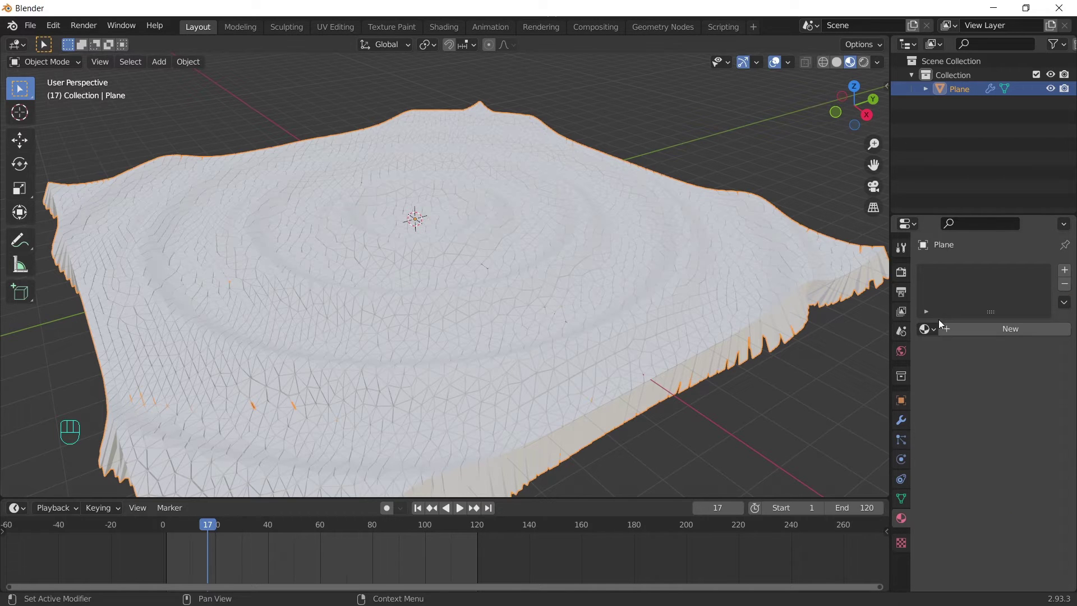
pyautogui.moveTo(1019, 333); pyautogui.dragTo(910, 455)
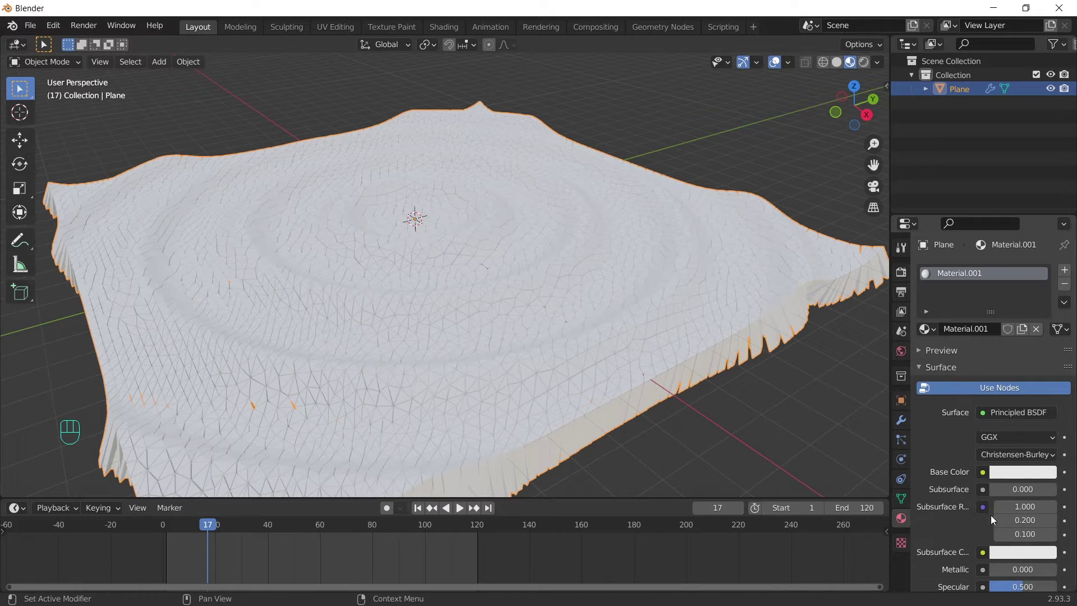
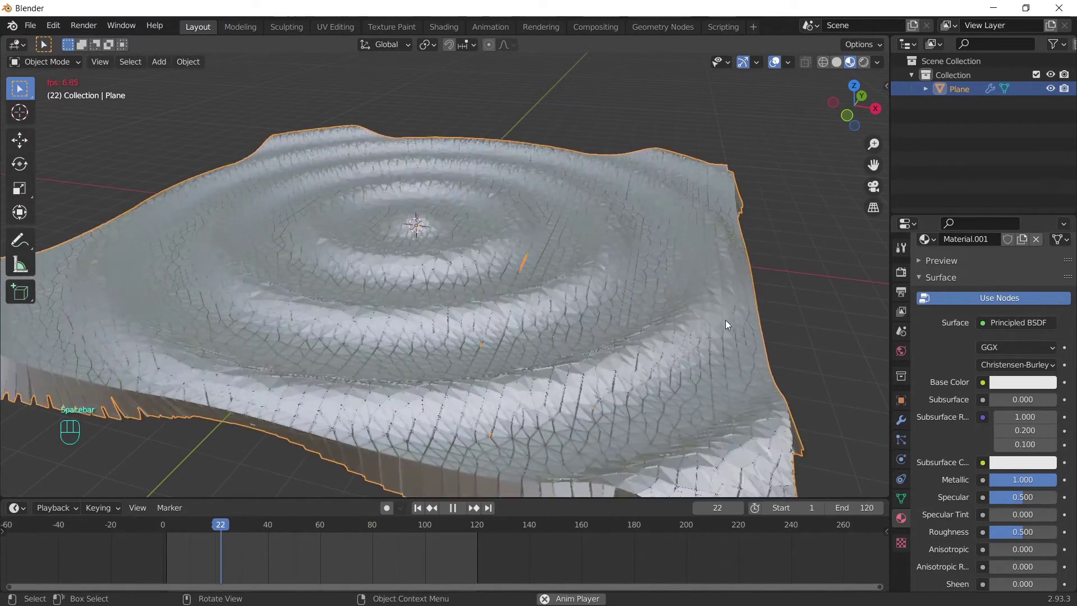
# - Make the material cyan, metallic 1.0 with roughness 0.3, and preview the animated water
pyautogui.press('space')
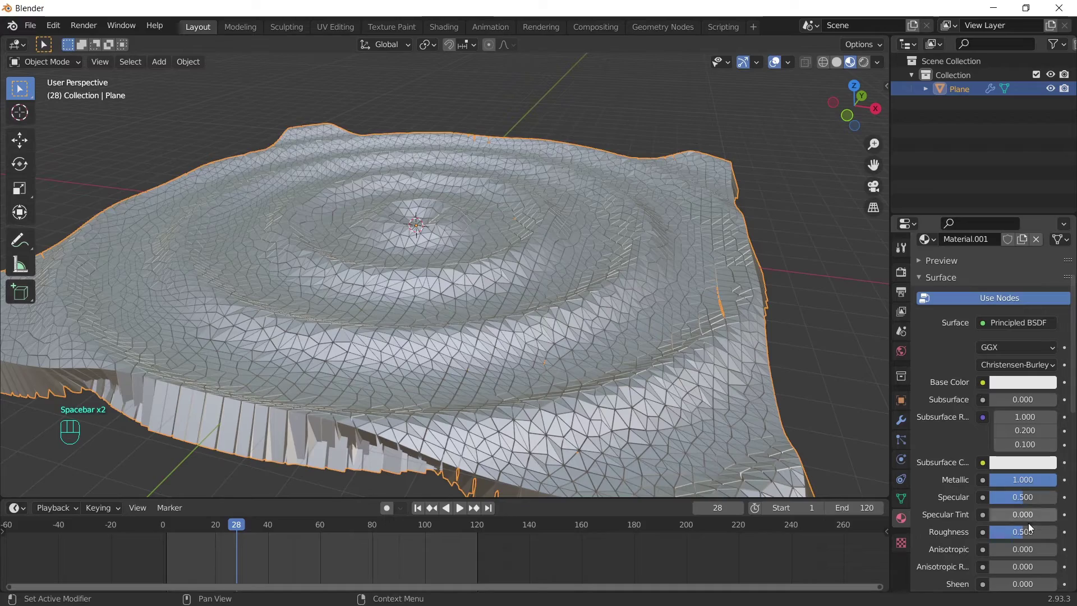
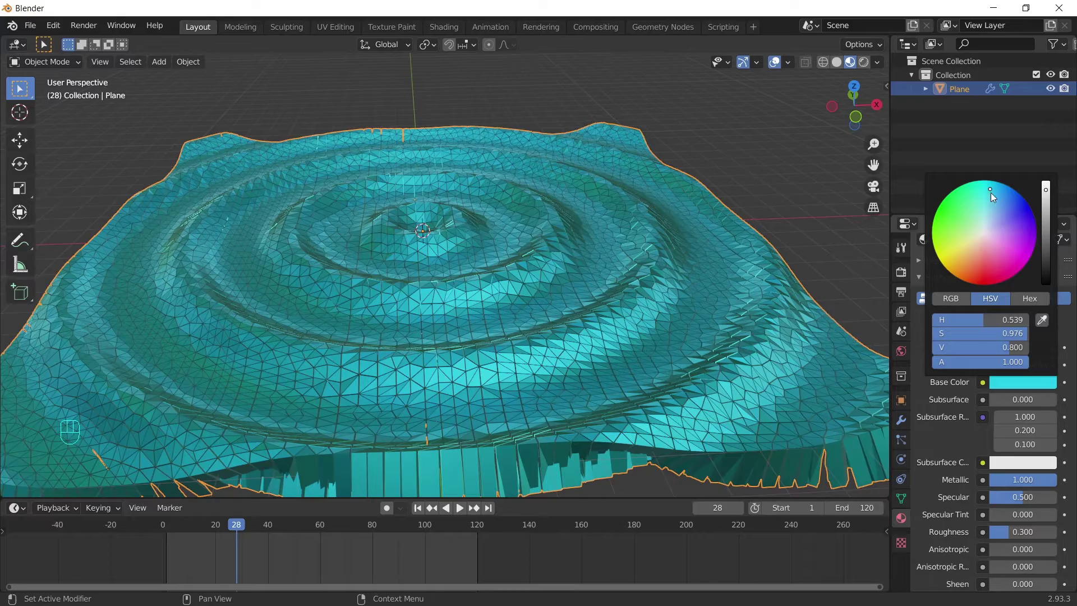
pyautogui.moveTo(742, 117); pyautogui.dragTo(742, 117)
pyautogui.moveTo(710, 287); pyautogui.dragTo(616, 222)
pyautogui.middleClick(620, 261)
pyautogui.moveTo(650, 266); pyautogui.dragTo(575, 247)
pyautogui.moveTo(577, 240); pyautogui.dragTo(543, 260)
pyautogui.press('space')
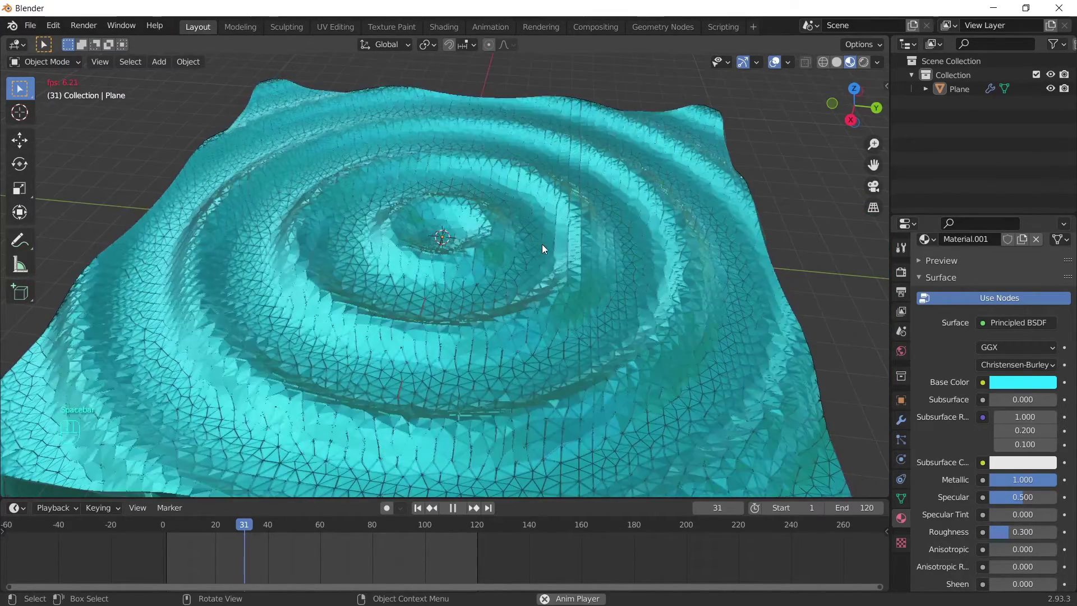
pyautogui.press('space')
# - Add a second plane with a 1 m Solidify modifier offset about -0.59 beneath the water
pyautogui.moveTo(591, 331); pyautogui.dragTo(607, 303)
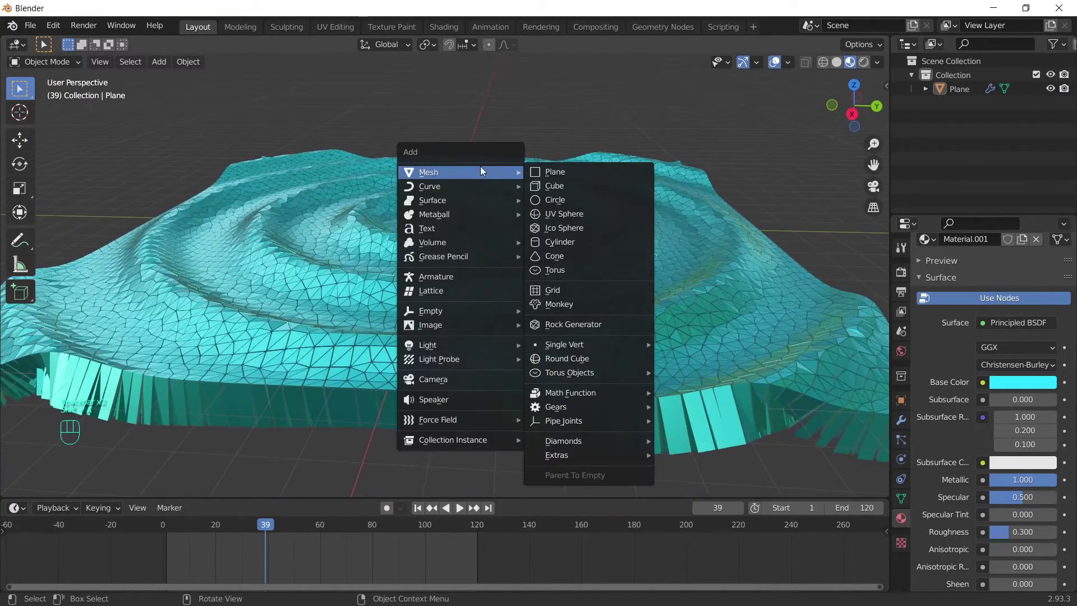
pyautogui.press('shift+a')
pyautogui.press('s')
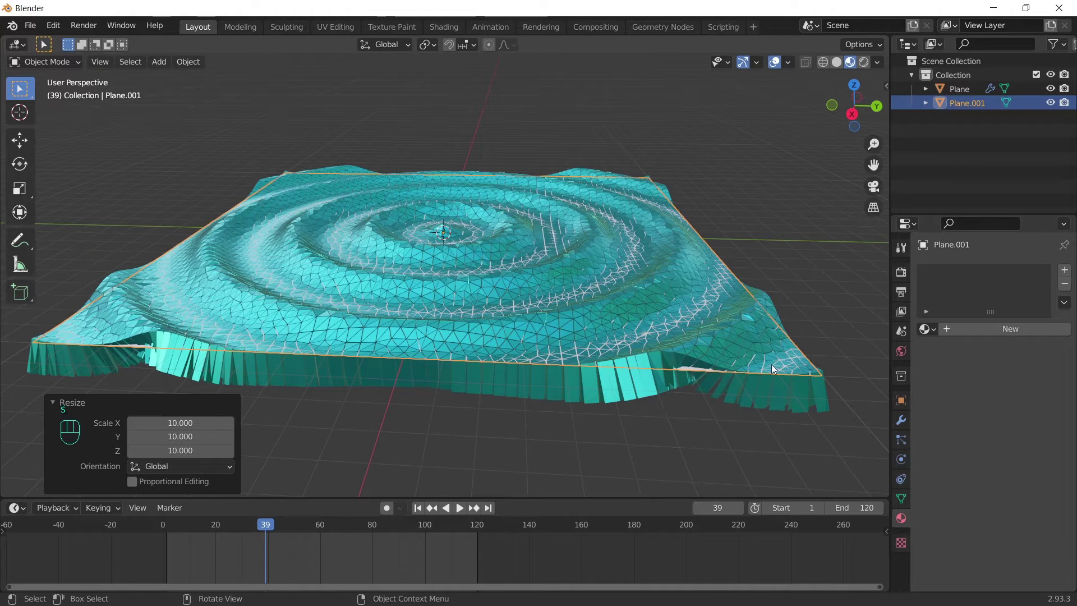
pyautogui.moveTo(983, 275); pyautogui.dragTo(798, 508)
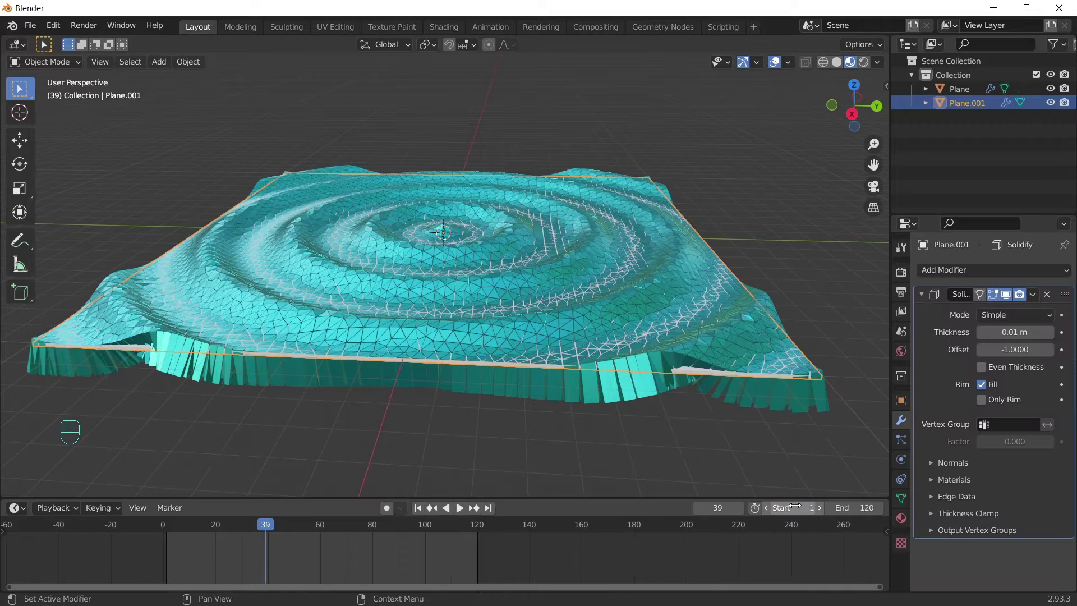
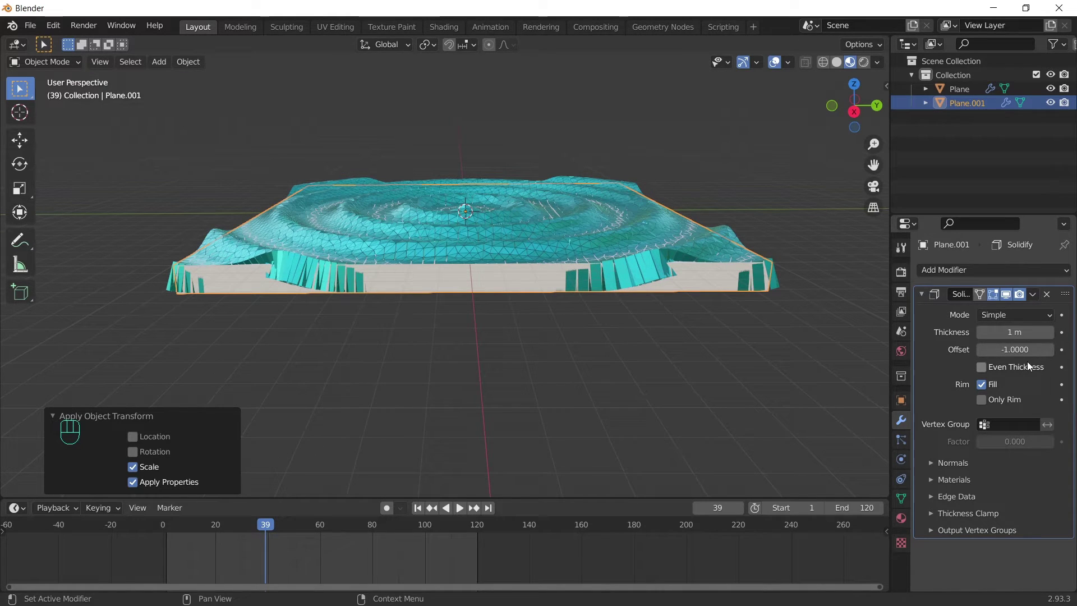
pyautogui.press('g')
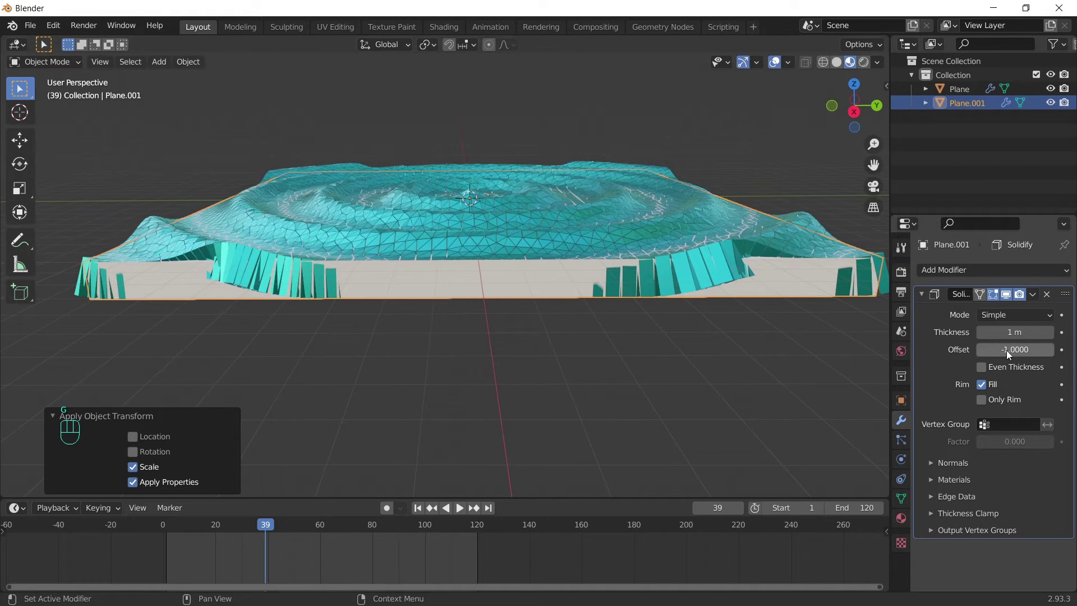
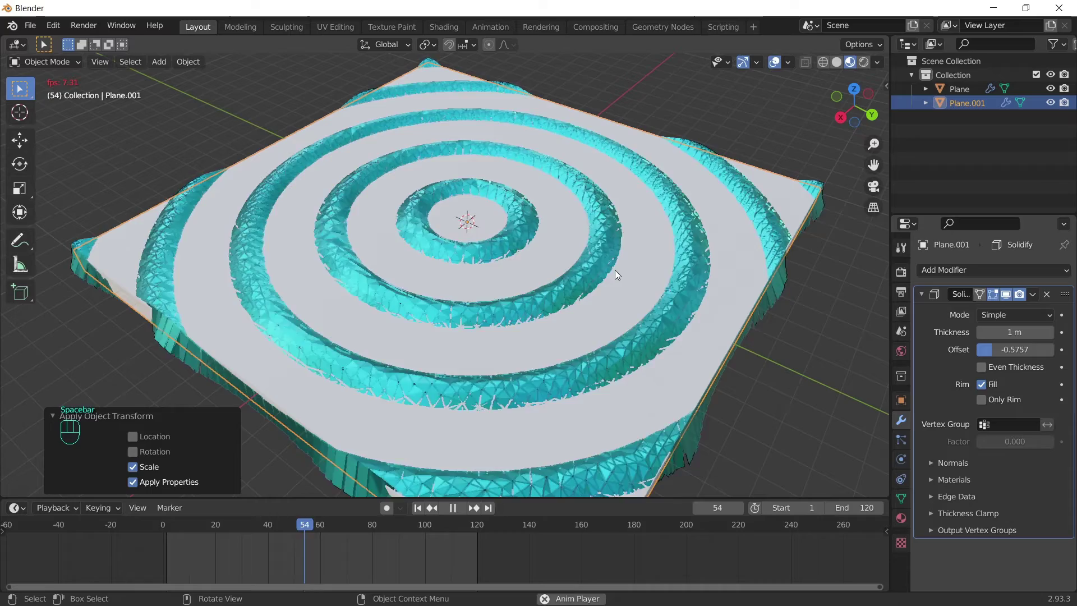
# - Give Plane.001 a material with cyan base colour and roughness 0.351
pyautogui.press('space')
pyautogui.moveTo(355, 344); pyautogui.dragTo(446, 345)
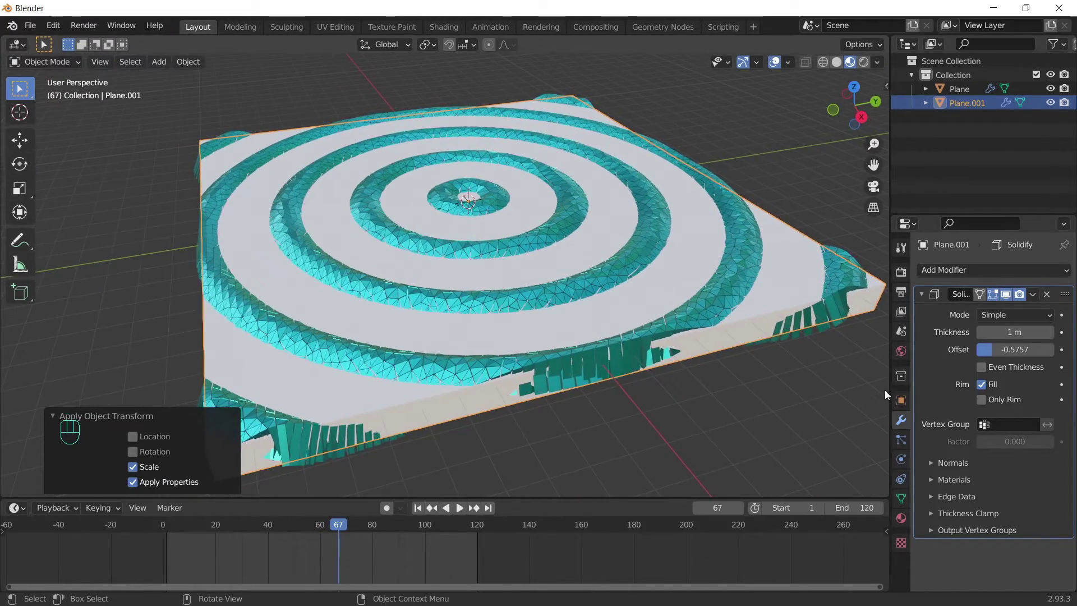
pyautogui.click(900, 520)
pyautogui.click(1002, 326)
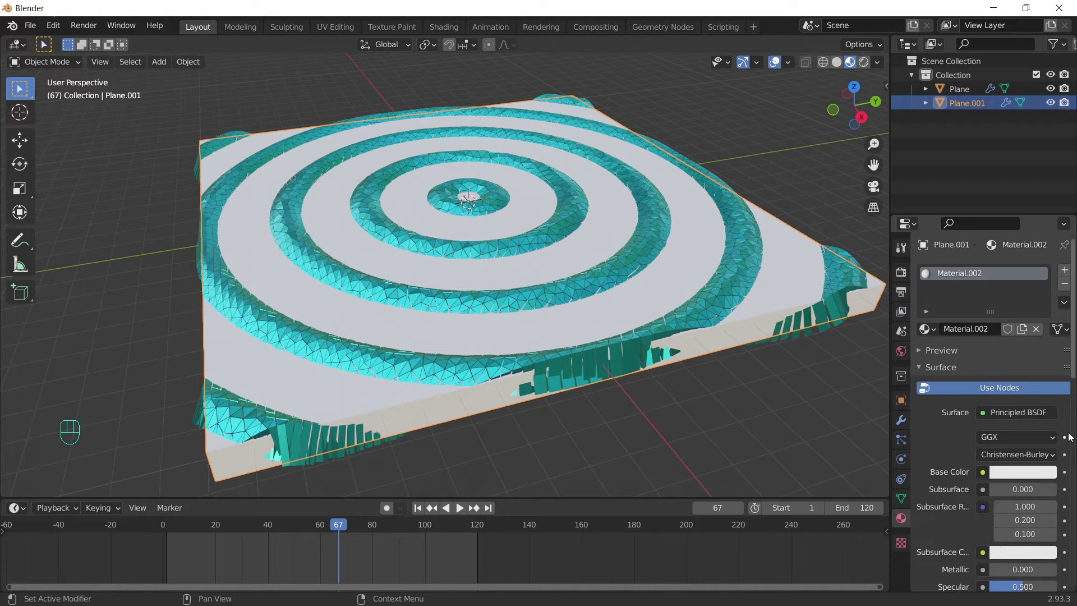
pyautogui.click(1031, 318)
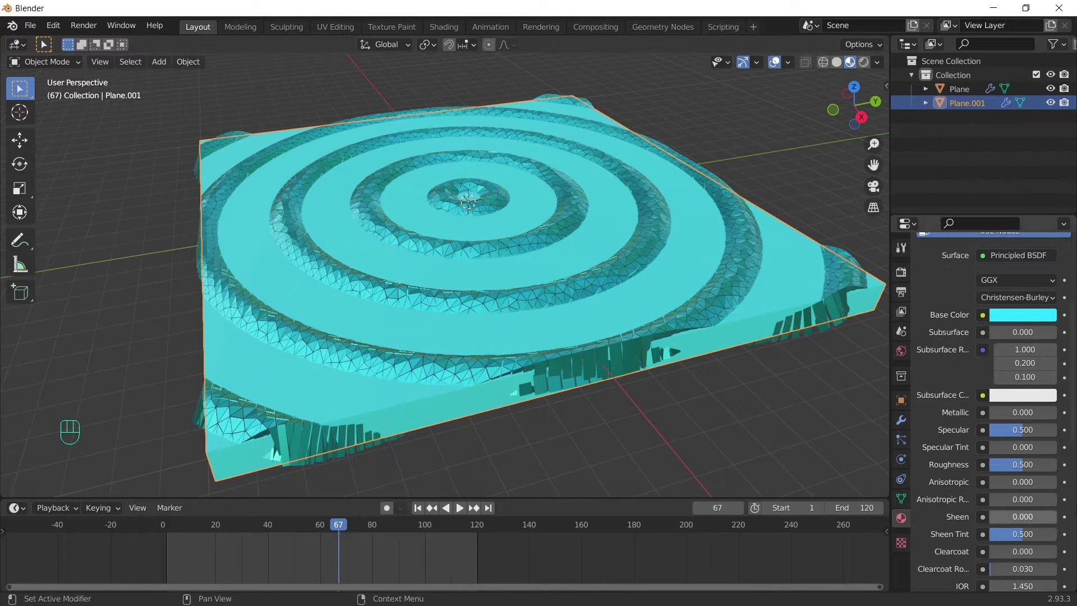
pyautogui.moveTo(1019, 351); pyautogui.dragTo(1016, 355)
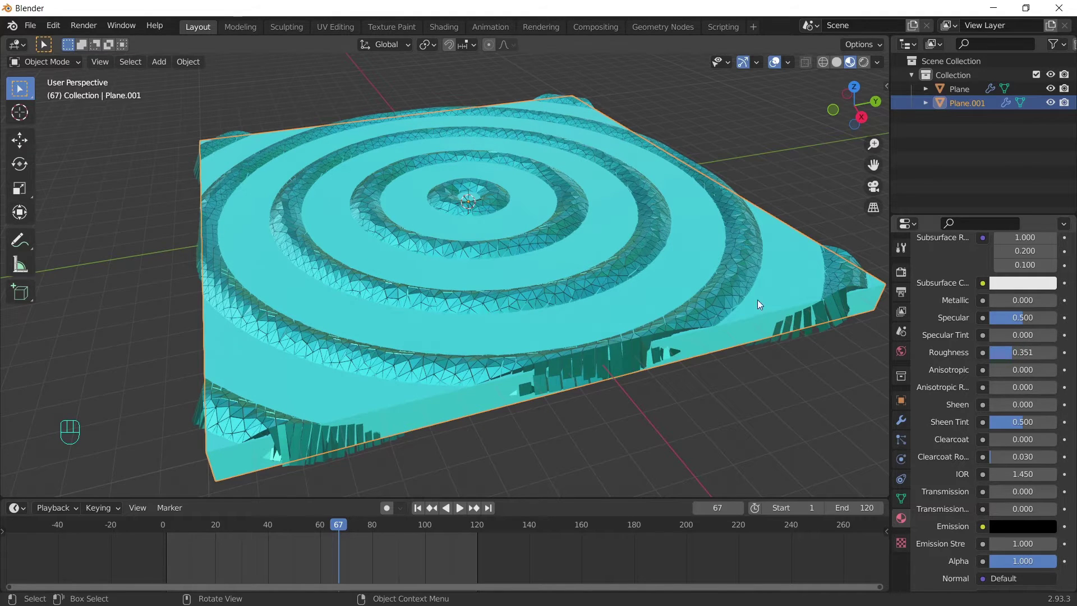
# - Set the material's transmission to 1.0 and check its Settings panel (Alpha Blend)
pyautogui.moveTo(783, 315); pyautogui.dragTo(737, 312)
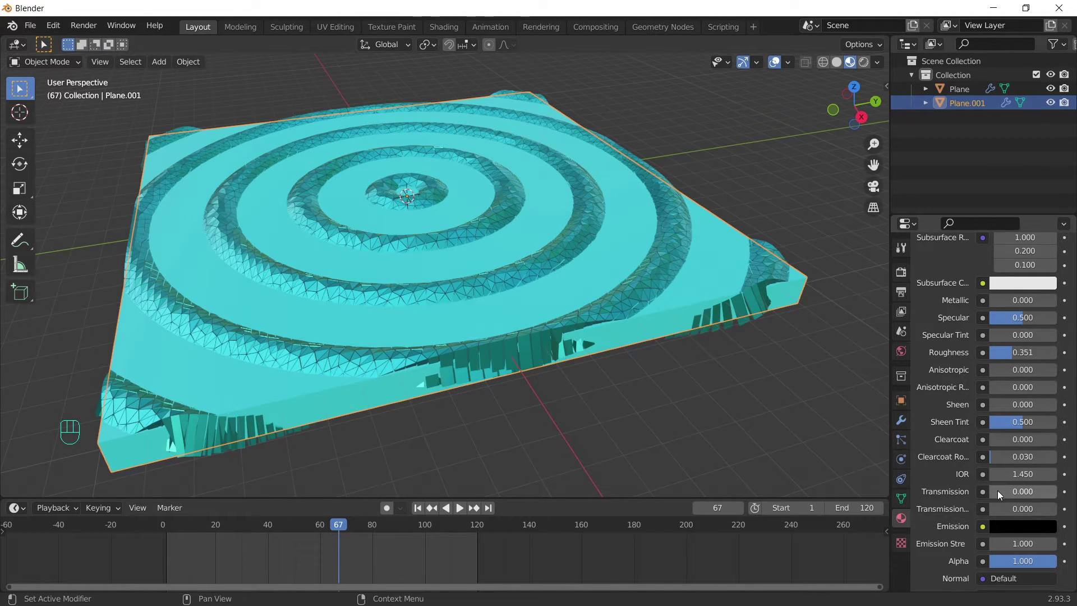
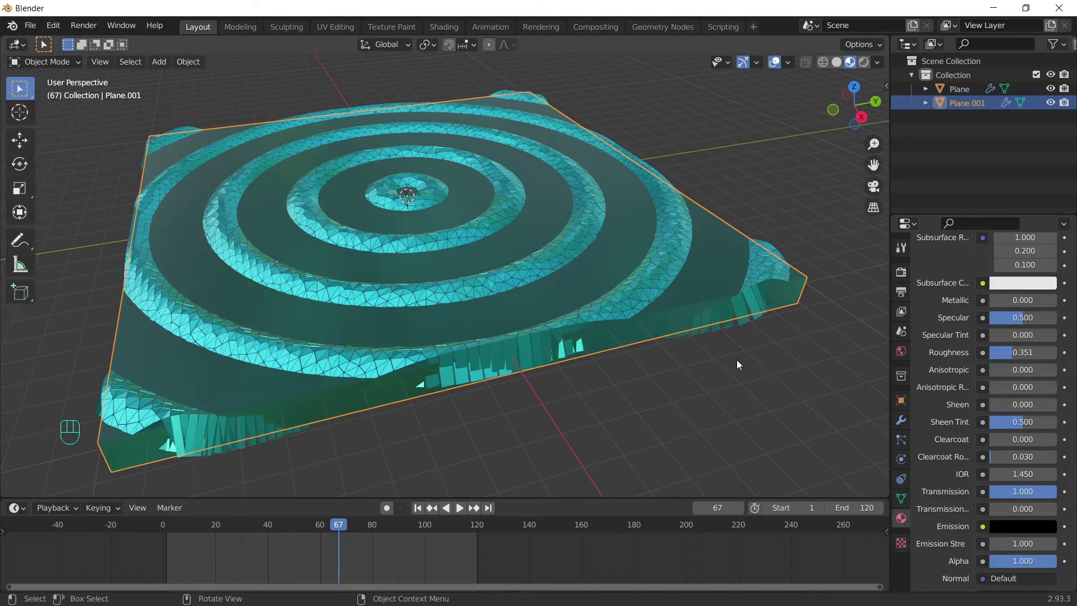
pyautogui.moveTo(714, 342); pyautogui.dragTo(623, 332)
pyautogui.moveTo(552, 288); pyautogui.dragTo(554, 298)
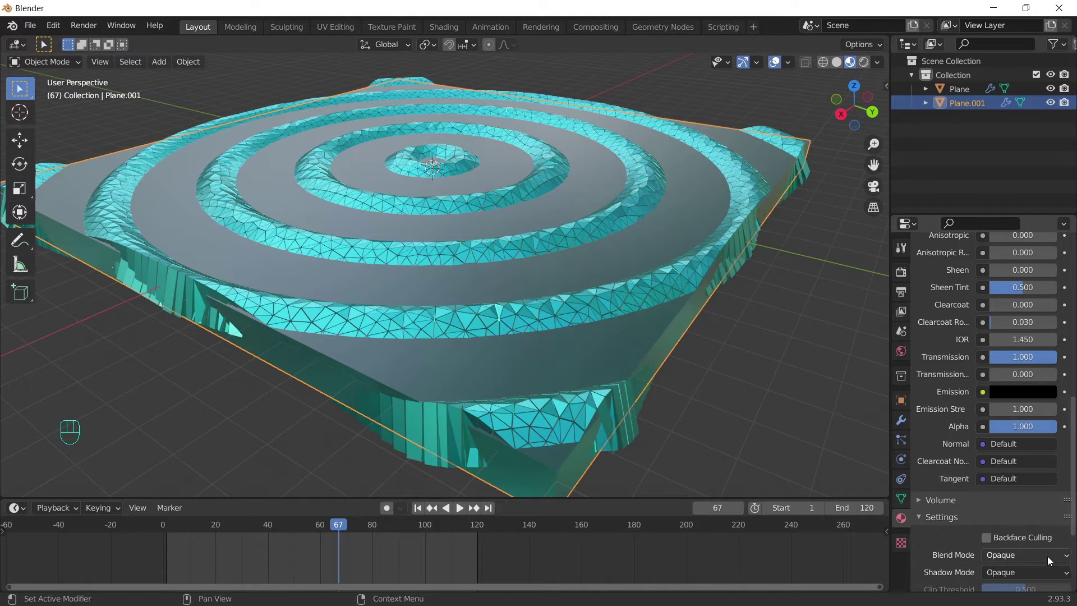
pyautogui.moveTo(1048, 554); pyautogui.dragTo(1017, 489)
pyautogui.middleClick(614, 367)
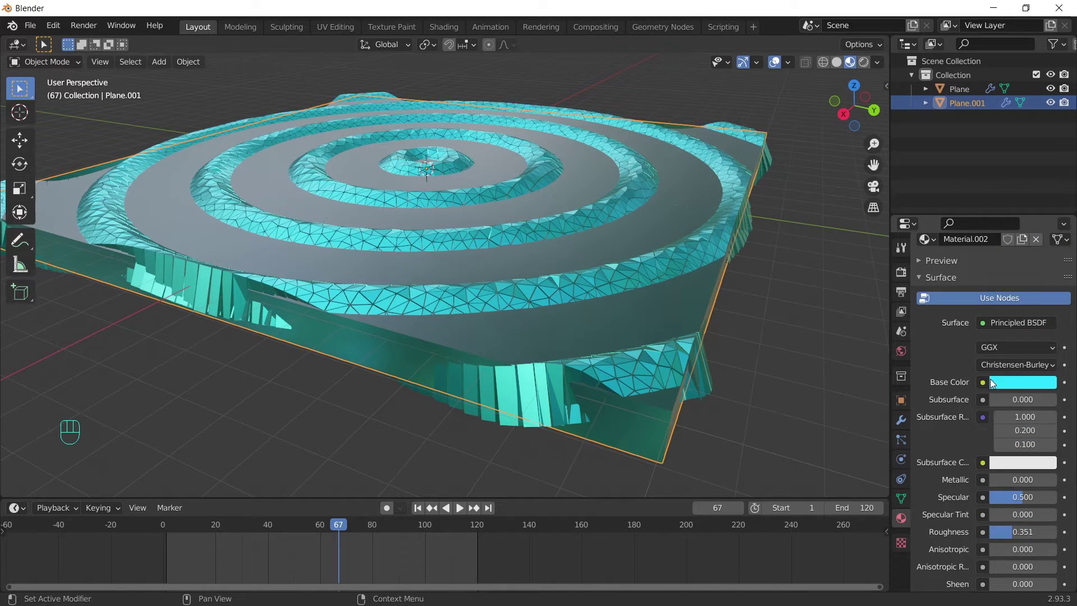
# - Enable Ambient Occlusion, Bloom and Screen Space Reflections with Refraction in the Eevee render settings
pyautogui.click(908, 277)
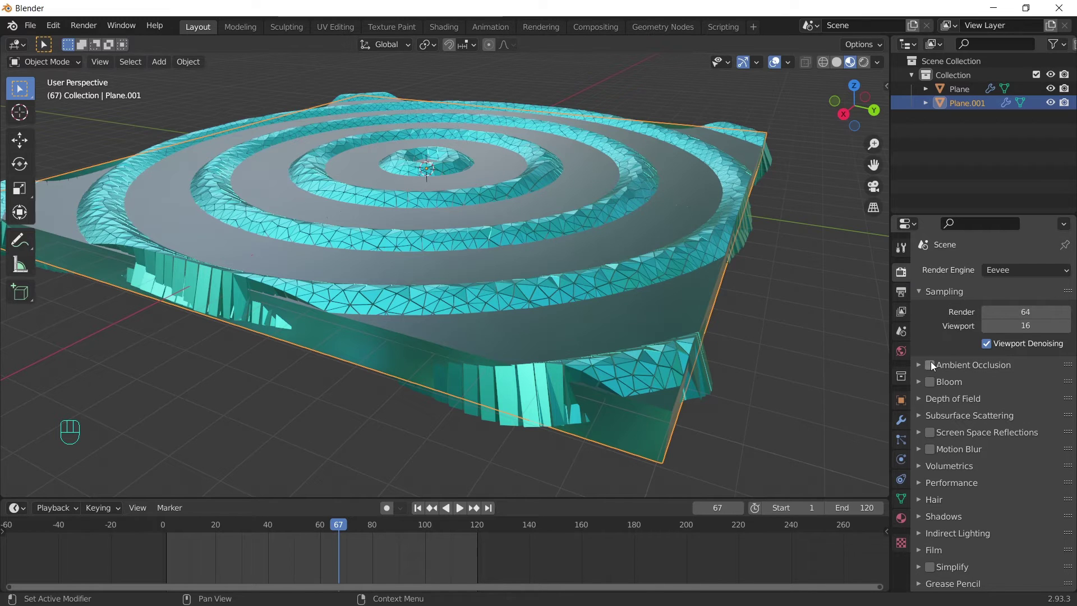
pyautogui.click(936, 363)
pyautogui.click(936, 383)
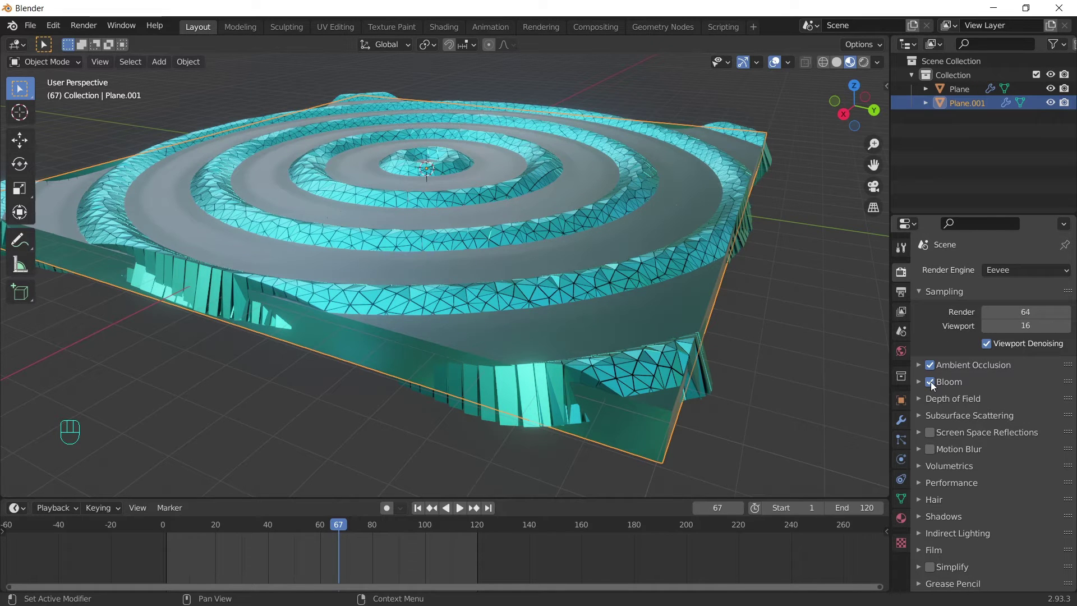
pyautogui.click(939, 432)
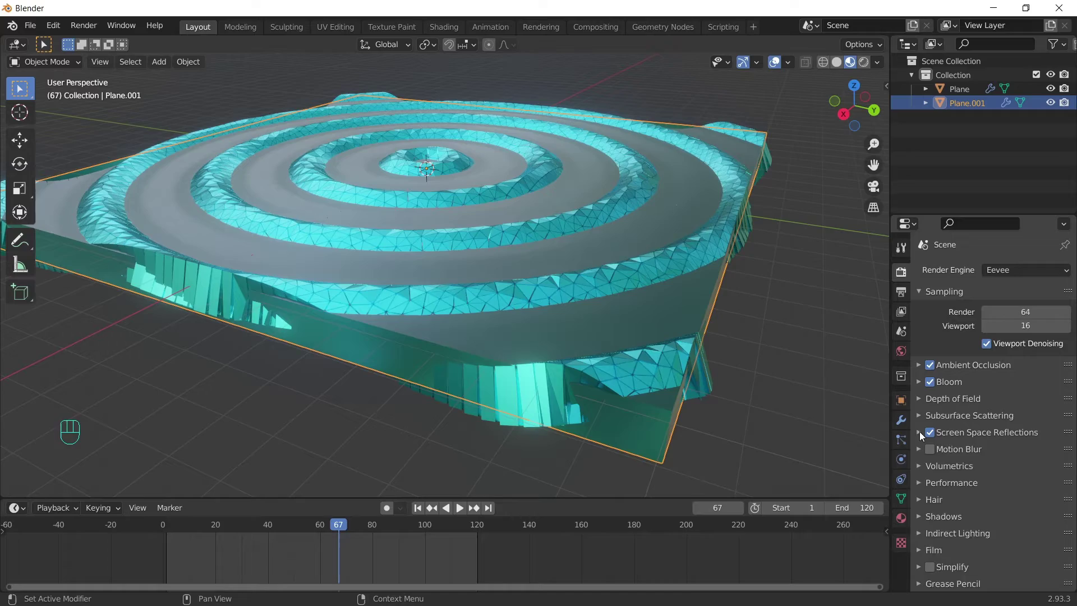
pyautogui.click(925, 433)
pyautogui.click(984, 451)
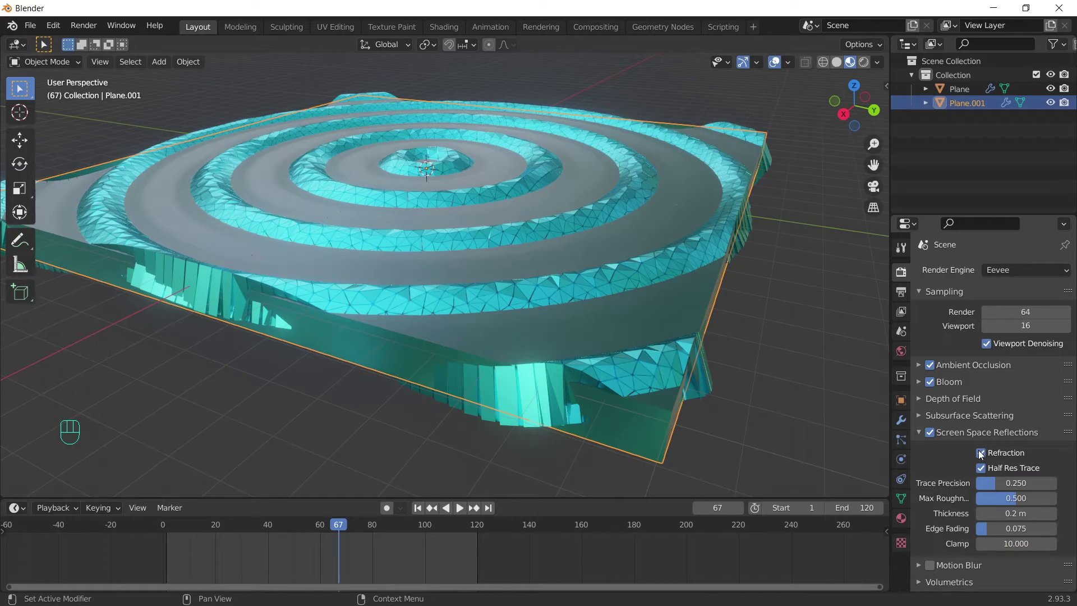
# - Orbit the view to look down on the glowing water ripples
pyautogui.moveTo(440, 215); pyautogui.dragTo(695, 256)
pyautogui.moveTo(623, 266); pyautogui.dragTo(681, 275)
pyautogui.moveTo(660, 292); pyautogui.dragTo(702, 350)
pyautogui.moveTo(705, 355); pyautogui.dragTo(507, 357)
pyautogui.moveTo(729, 146); pyautogui.dragTo(743, 153)
pyautogui.click(765, 197)
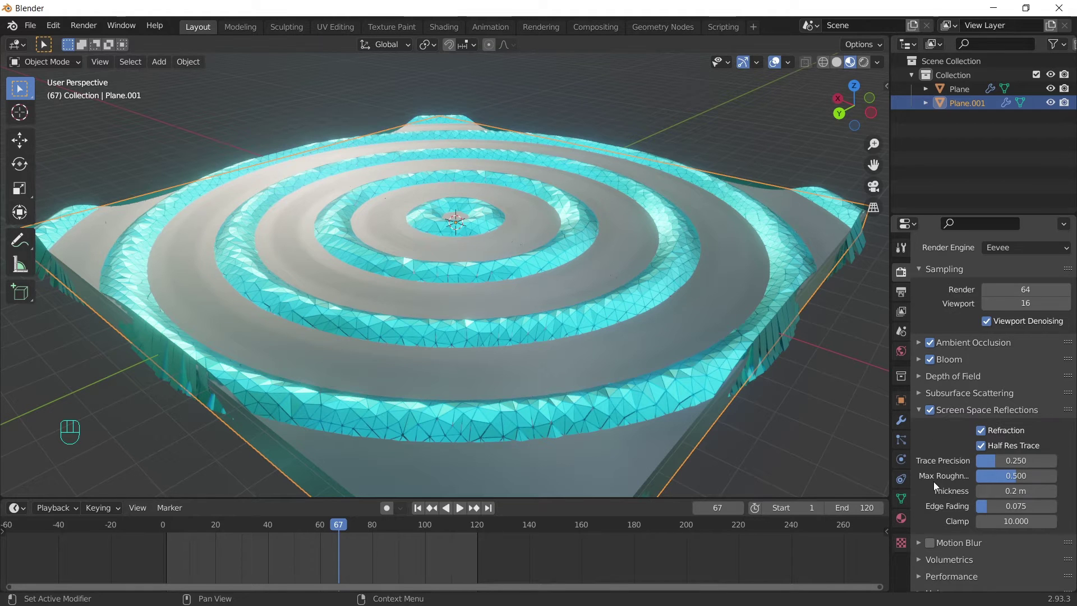
# - Show the wave plane's material and expand its Wave modifier (0.5 m height, 1.5 m width, 1.6 narrowness)
pyautogui.click(907, 519)
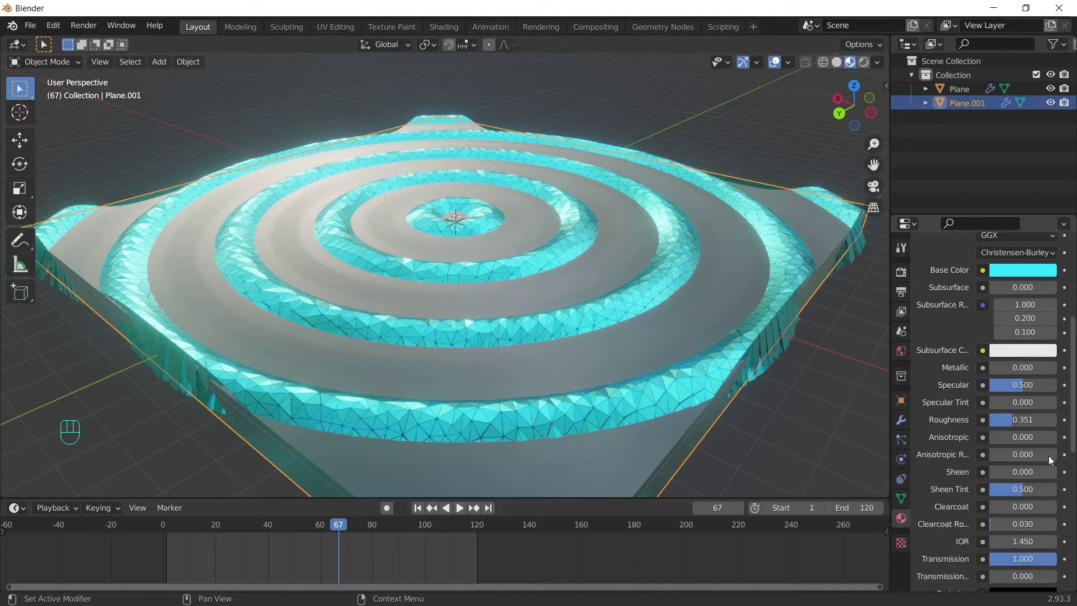
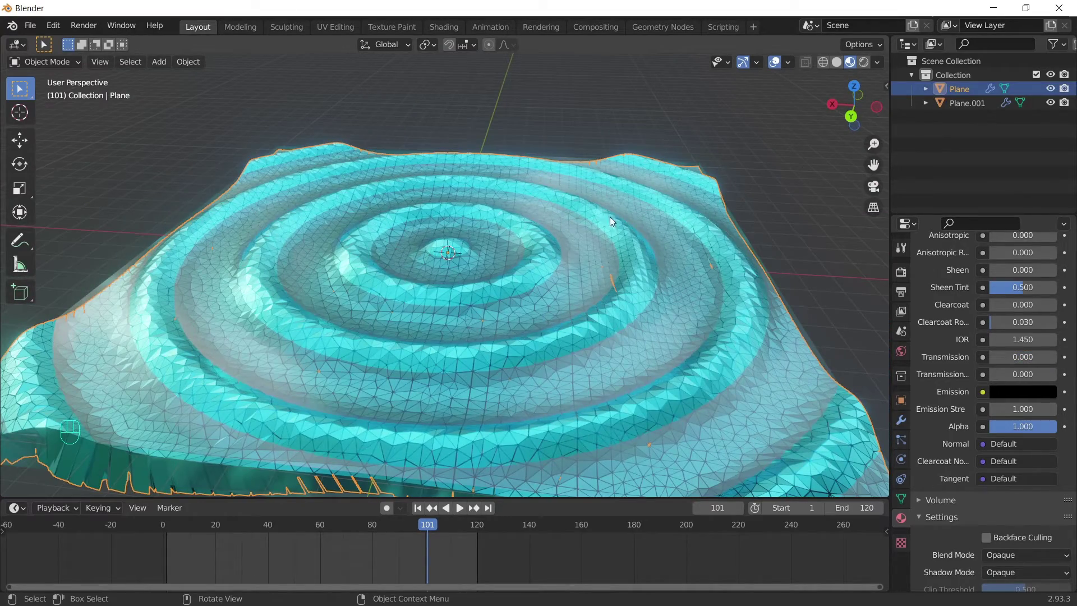
pyautogui.click(904, 417)
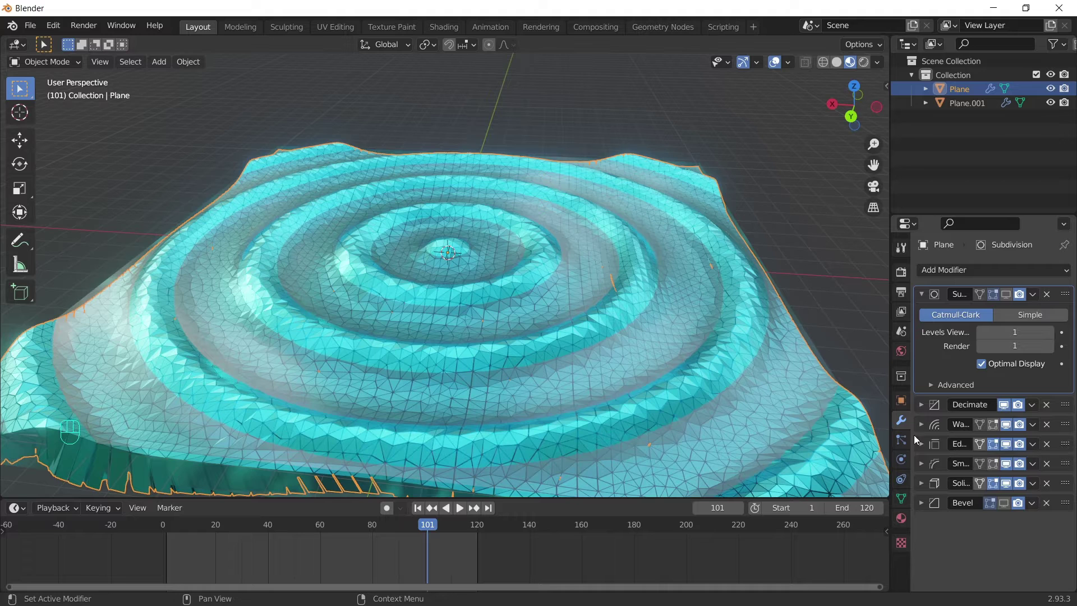
pyautogui.click(921, 424)
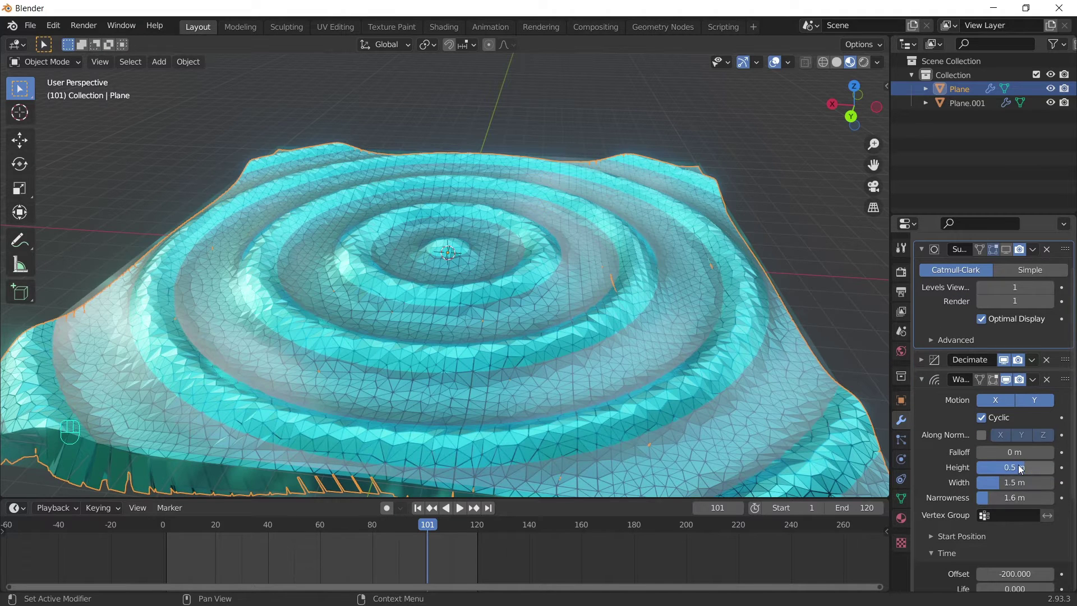
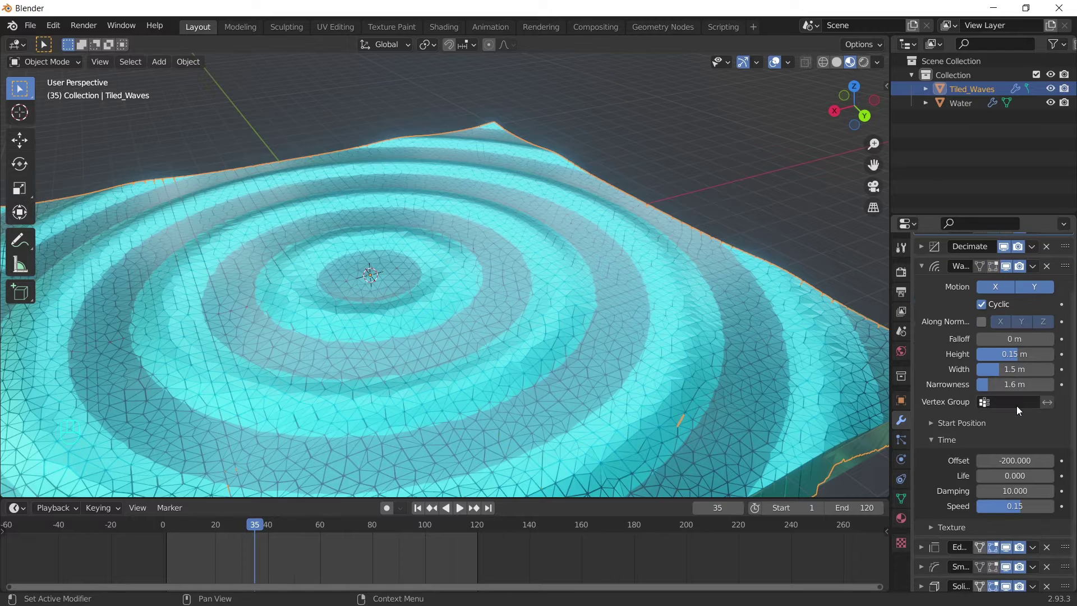
# - Add a new texture to the Tiled_Waves Wave modifier and show its settings
pyautogui.click(934, 419)
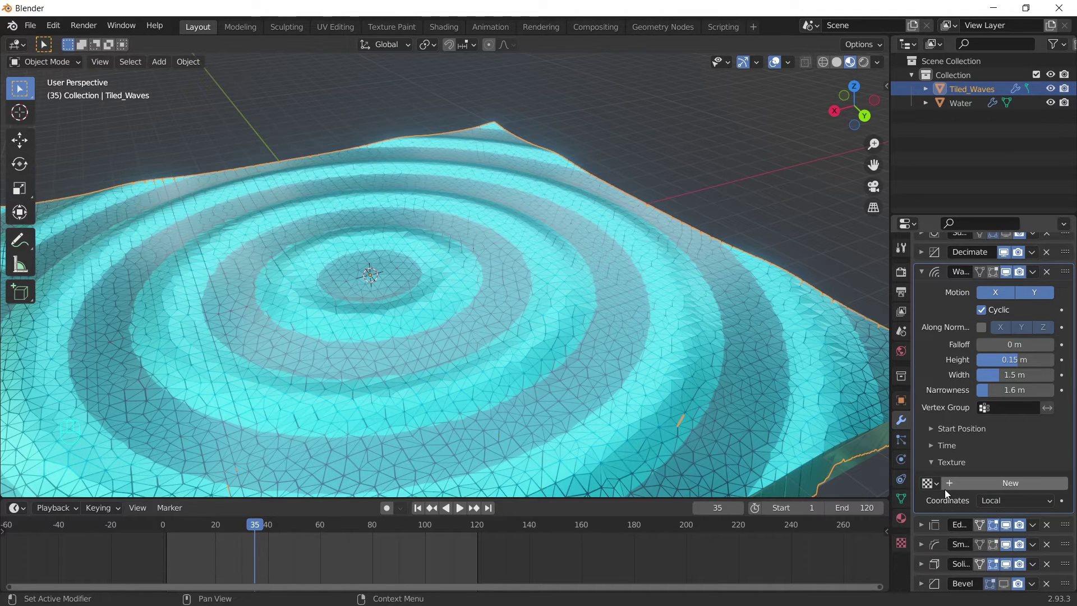
pyautogui.click(952, 489)
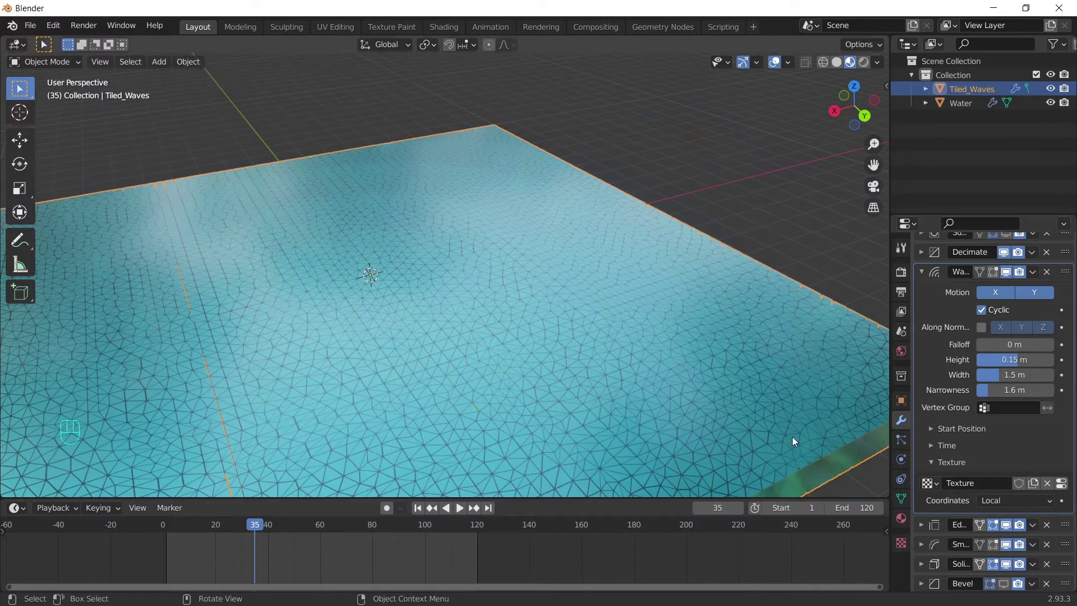
pyautogui.moveTo(580, 361); pyautogui.dragTo(589, 336)
pyautogui.moveTo(569, 296); pyautogui.dragTo(527, 292)
pyautogui.moveTo(534, 289); pyautogui.dragTo(571, 291)
pyautogui.middleClick(534, 303)
pyautogui.click(1064, 485)
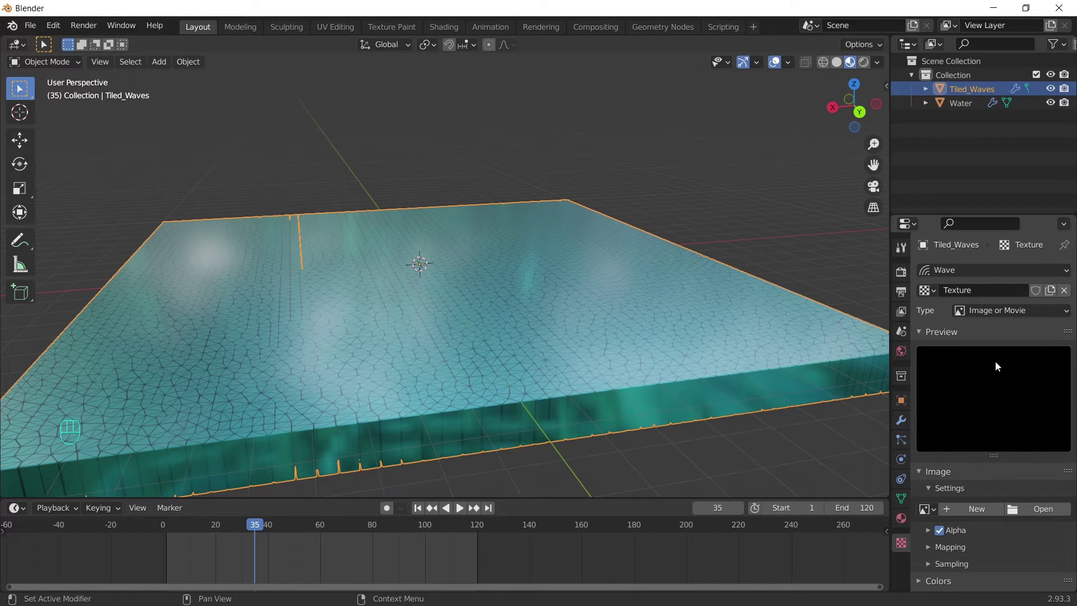
# - Make the texture a Clouds texture and enlarge its pattern size
pyautogui.moveTo(1044, 309); pyautogui.dragTo(1017, 355)
pyautogui.moveTo(659, 247); pyautogui.dragTo(610, 250)
pyautogui.moveTo(698, 345); pyautogui.dragTo(673, 365)
pyautogui.moveTo(685, 365); pyautogui.dragTo(633, 366)
pyautogui.click(632, 366)
pyautogui.click(636, 346)
pyautogui.moveTo(636, 351); pyautogui.dragTo(661, 350)
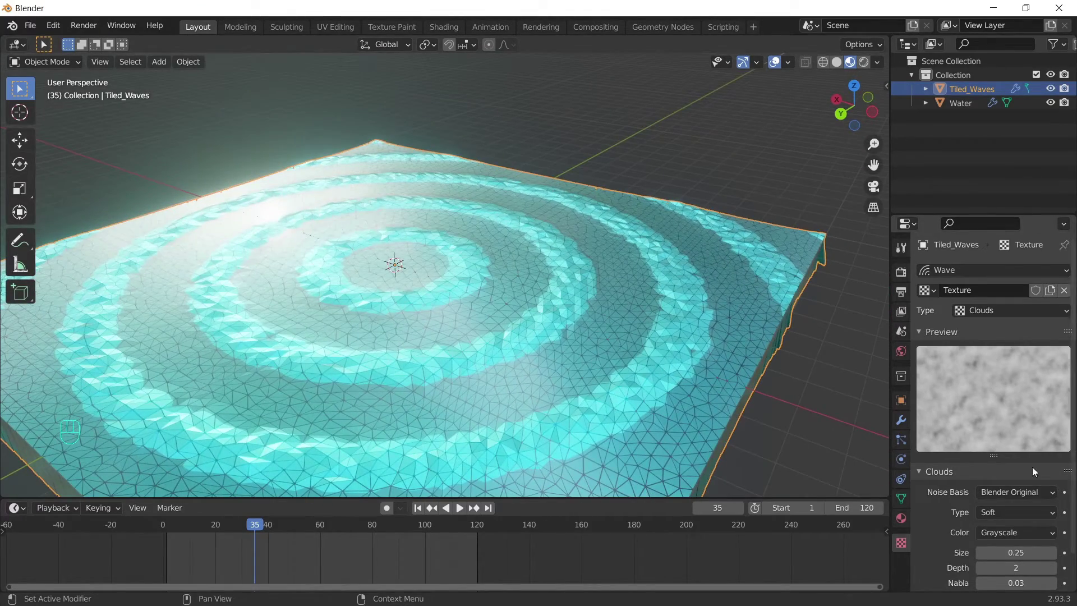
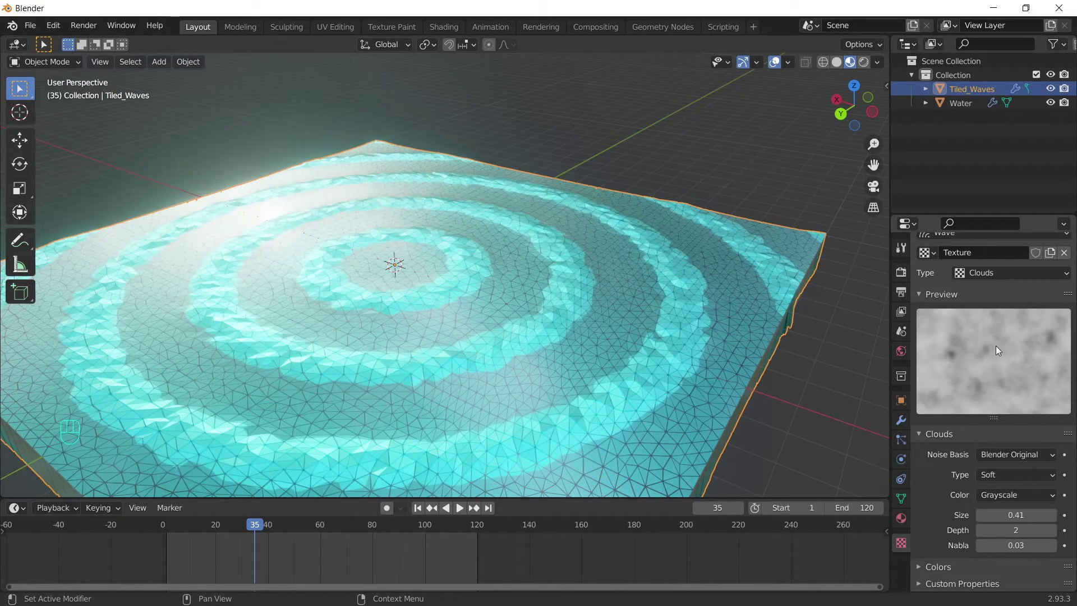
pyautogui.moveTo(992, 320); pyautogui.dragTo(986, 377)
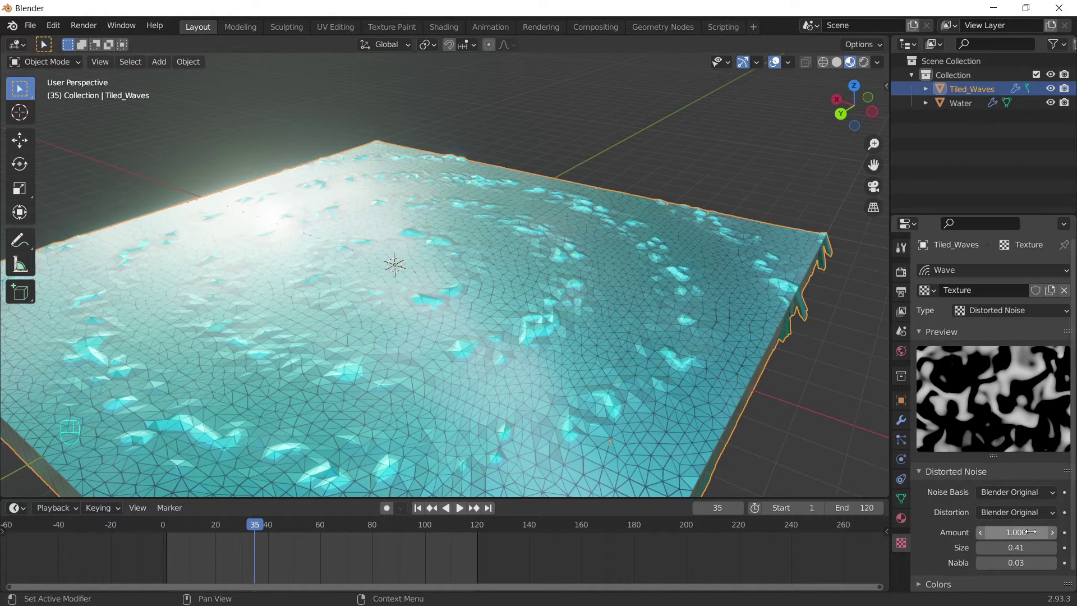
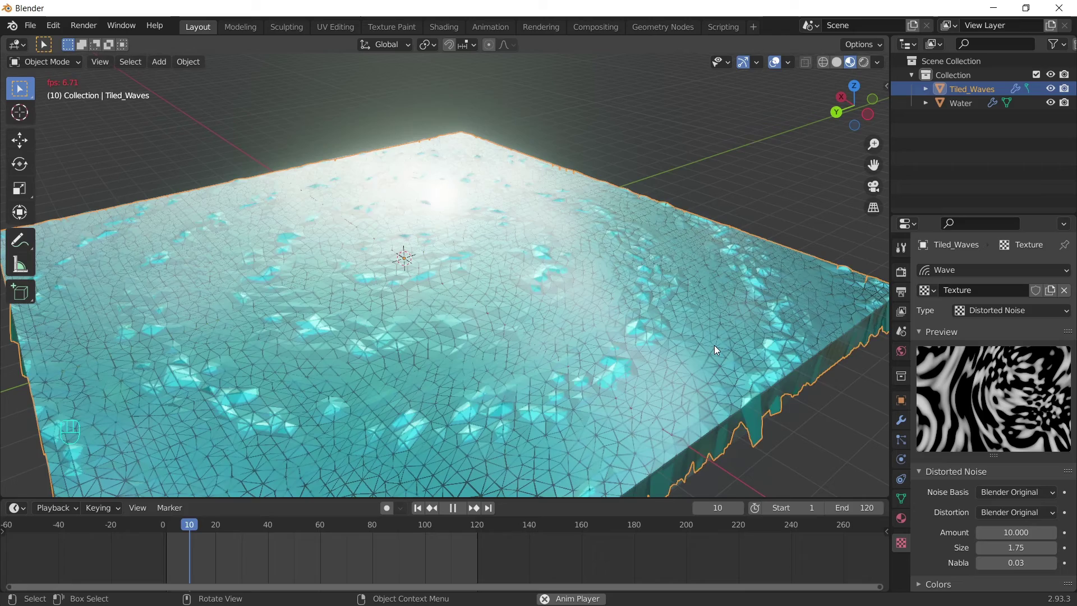
# - Switch through Distorted Noise to a Marble texture of size 0.36 while playing the ripple animation
pyautogui.press('space')
pyautogui.moveTo(1023, 306); pyautogui.dragTo(1021, 399)
pyautogui.press('space')
pyautogui.moveTo(1015, 313); pyautogui.dragTo(996, 420)
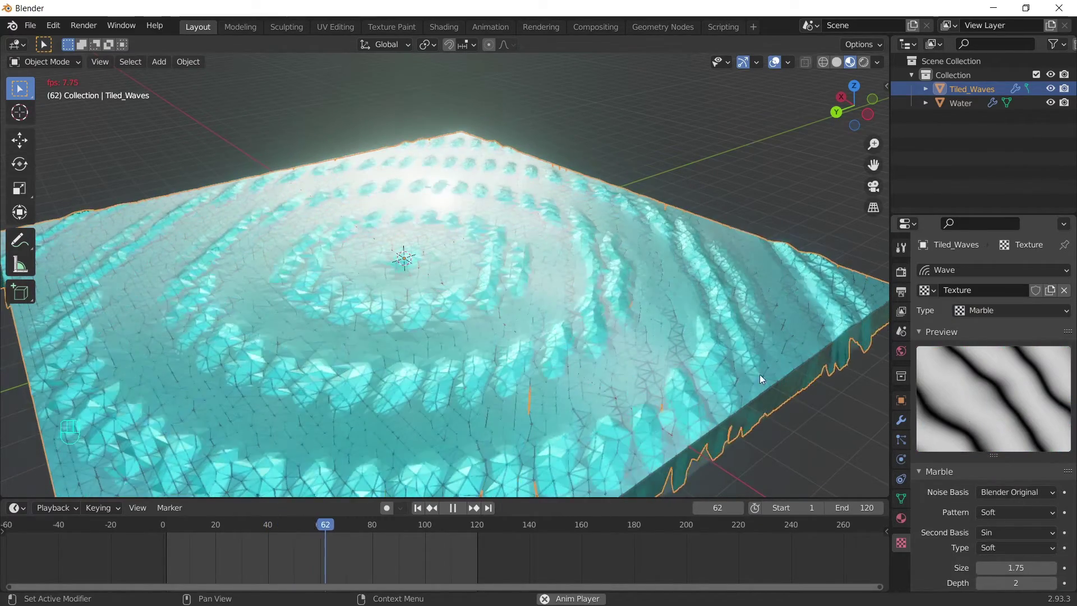
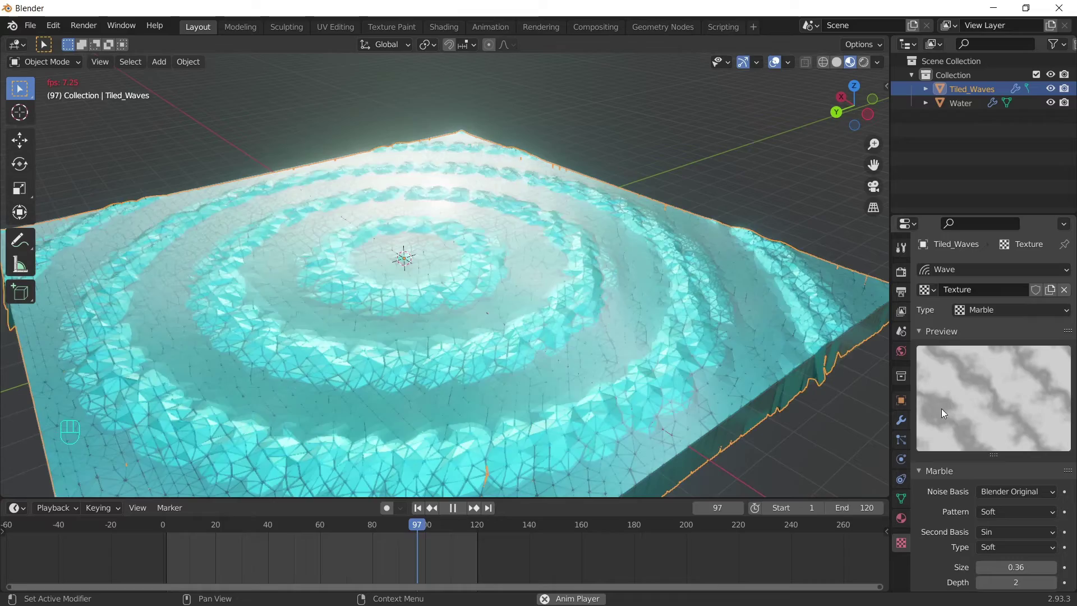
# - Move the Tiled_Waves and Water objects into a new collection named Lake_Ripples
pyautogui.moveTo(1033, 310); pyautogui.dragTo(995, 352)
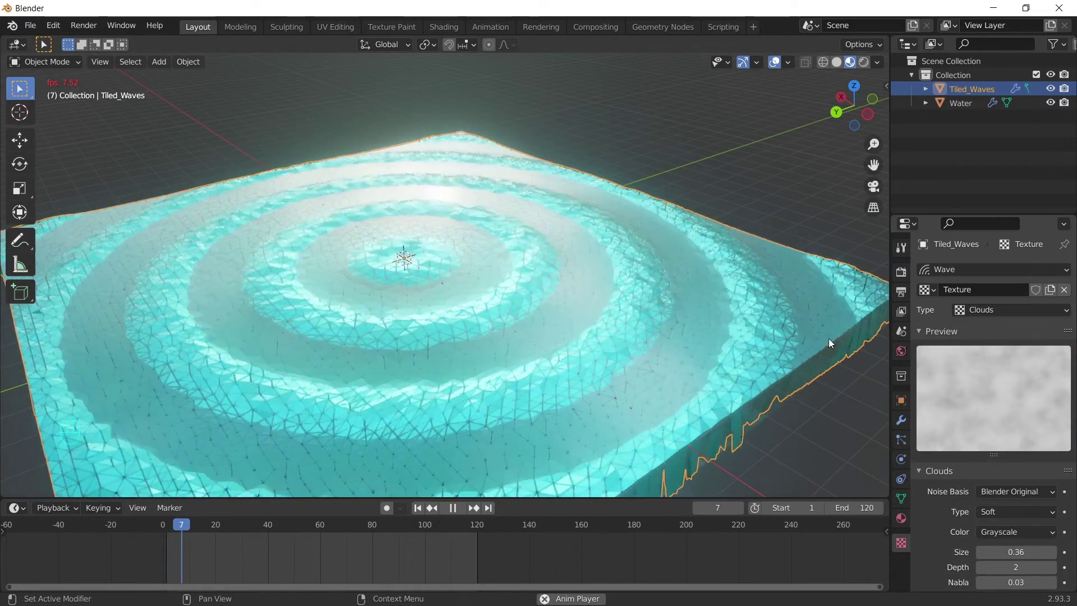
pyautogui.press('space')
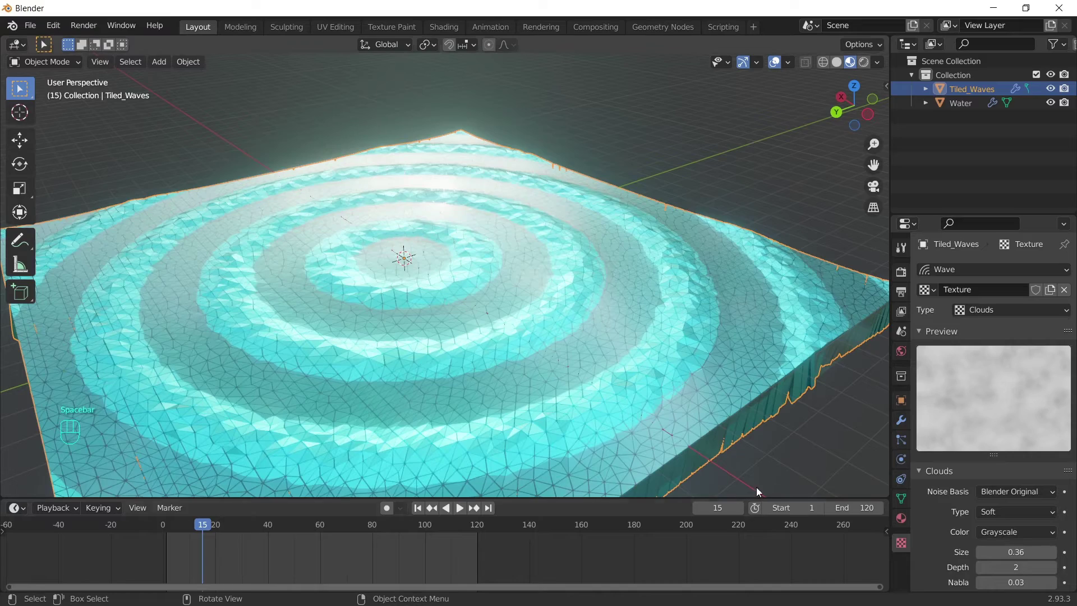
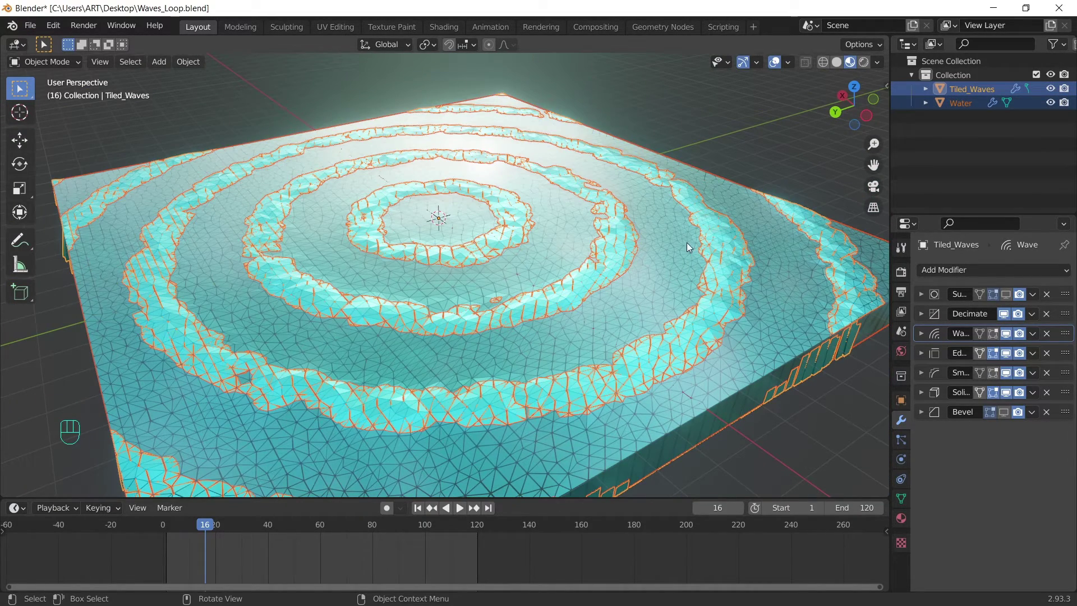
pyautogui.press('m')
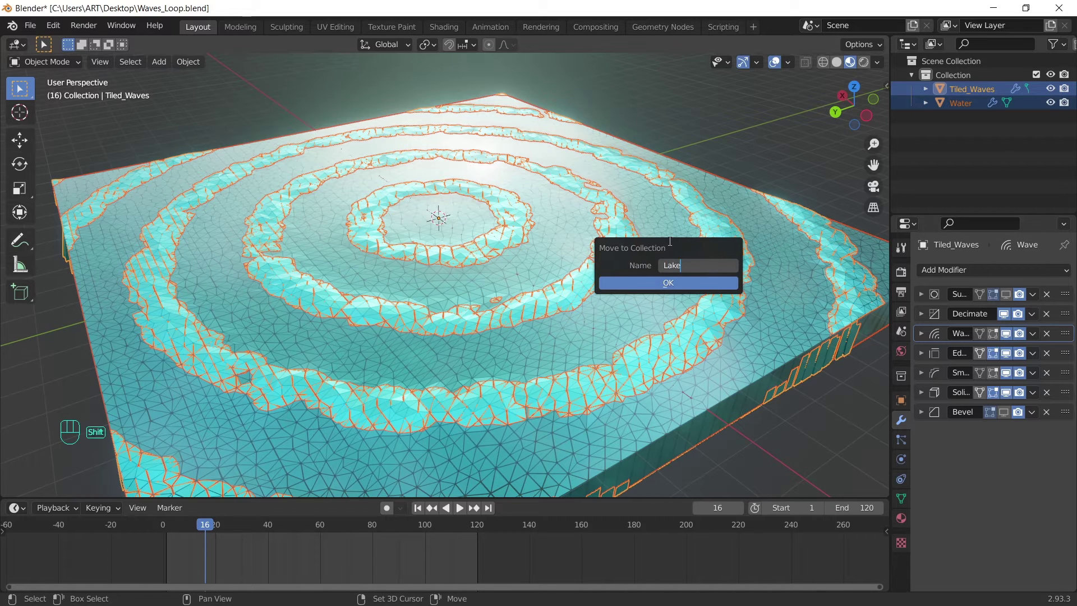
pyautogui.press('p')
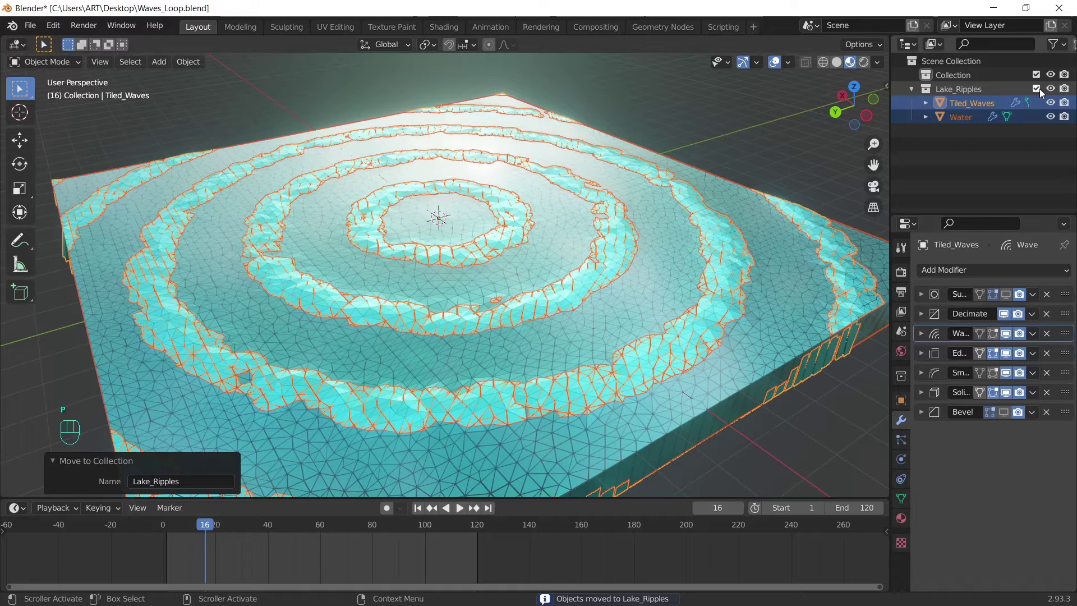
# - Exclude Lake_Ripples, add the swan photo as a reference image raised to 0.533 m and show its display settings
pyautogui.click(1037, 91)
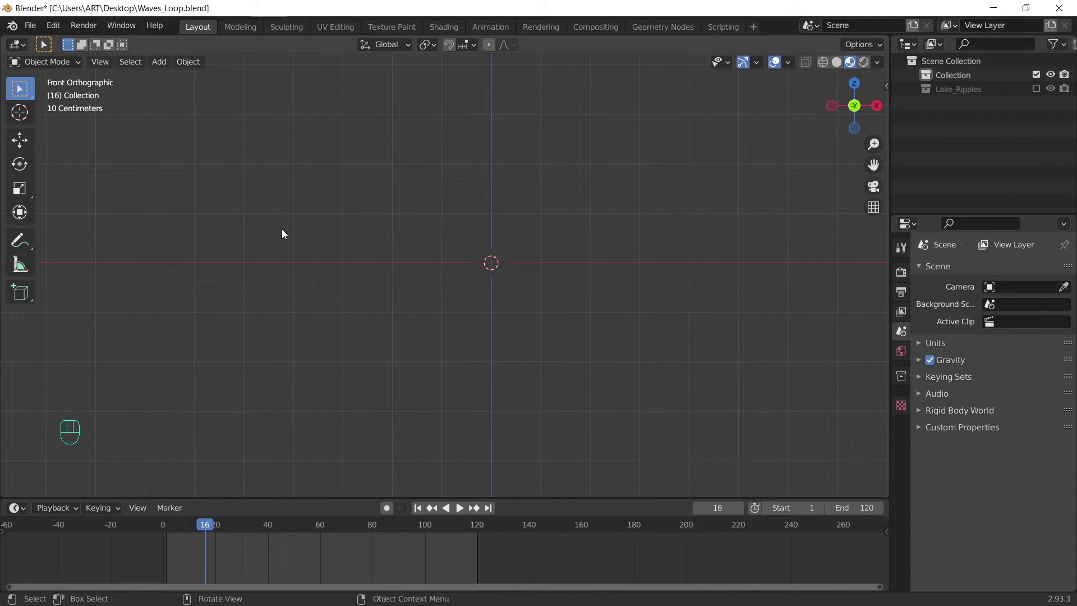
pyautogui.press('shift+a')
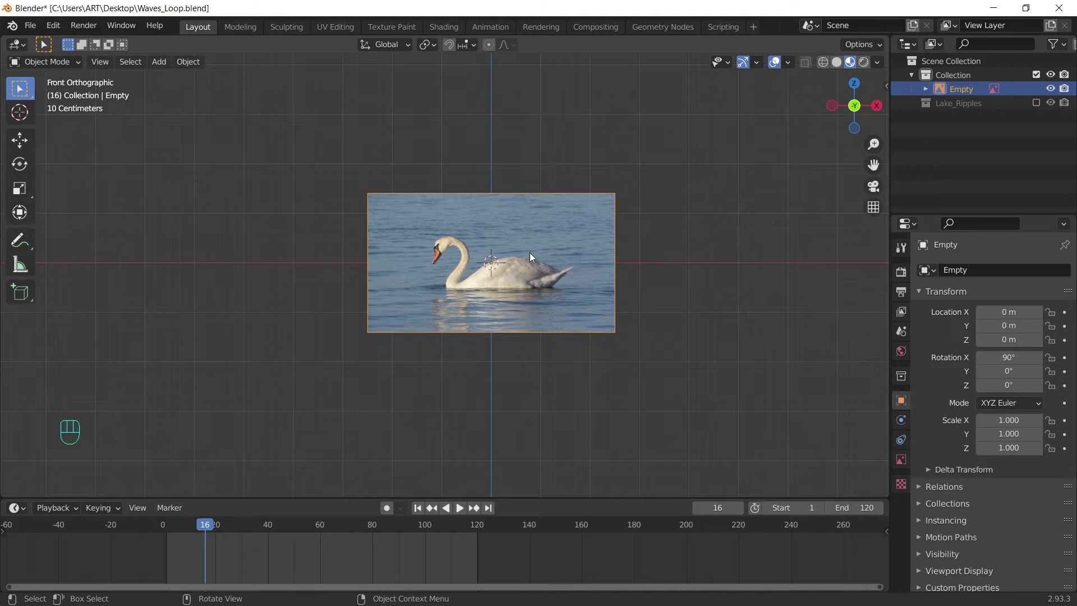
pyautogui.press('g')
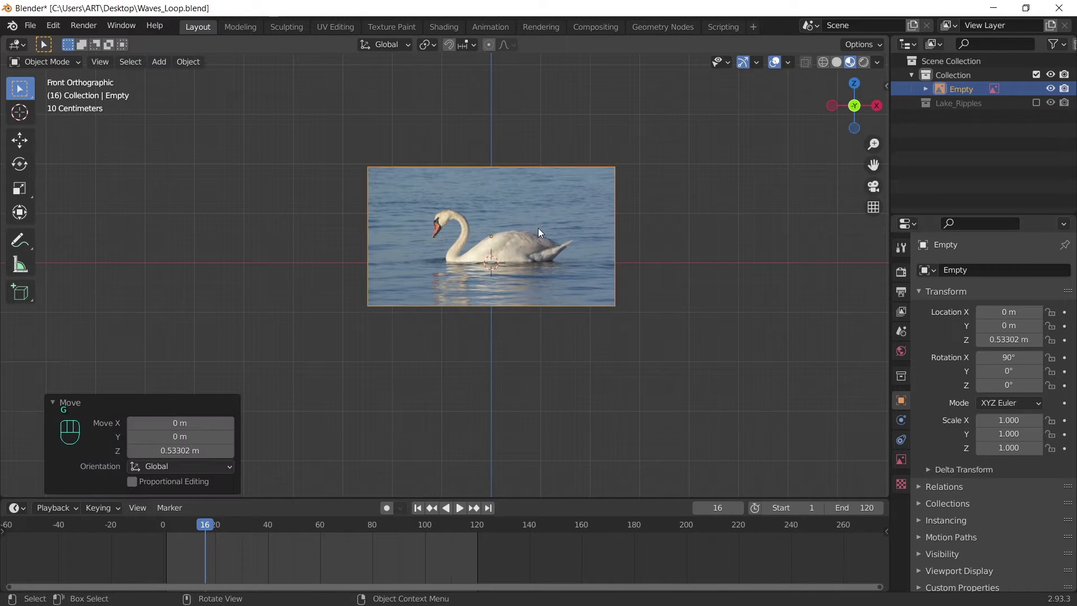
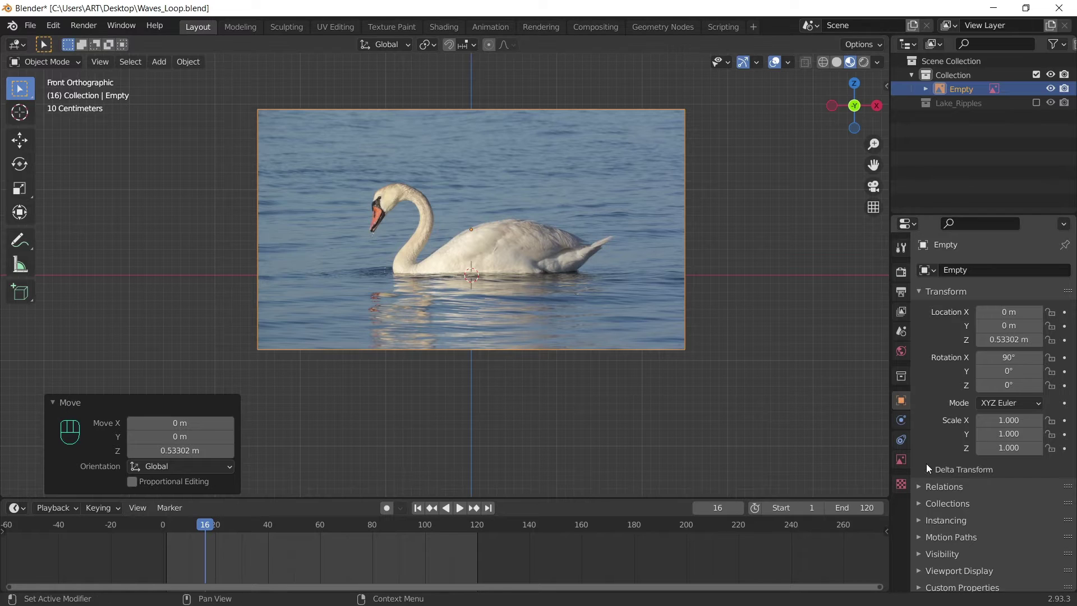
pyautogui.click(905, 458)
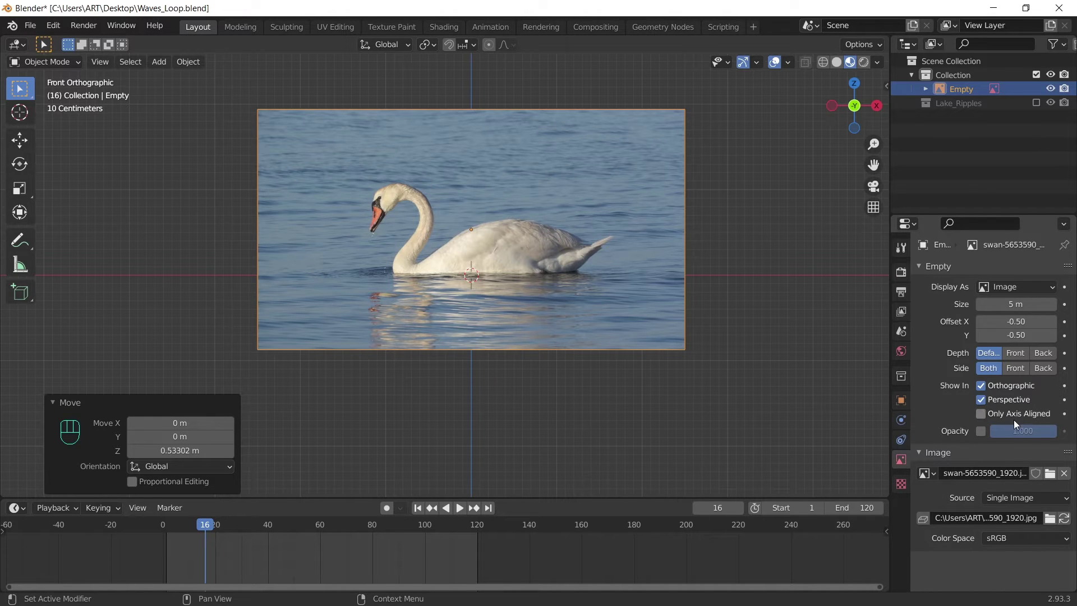
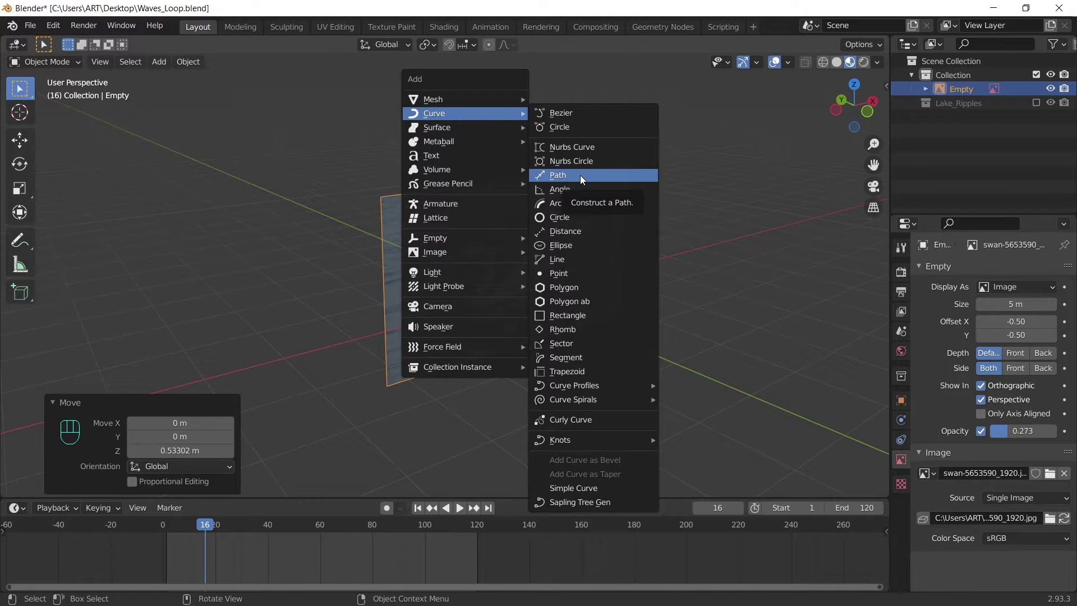
# - Add a path curve and shape its points along the swan's head, neck and back in the photo
pyautogui.moveTo(589, 310); pyautogui.dragTo(571, 314)
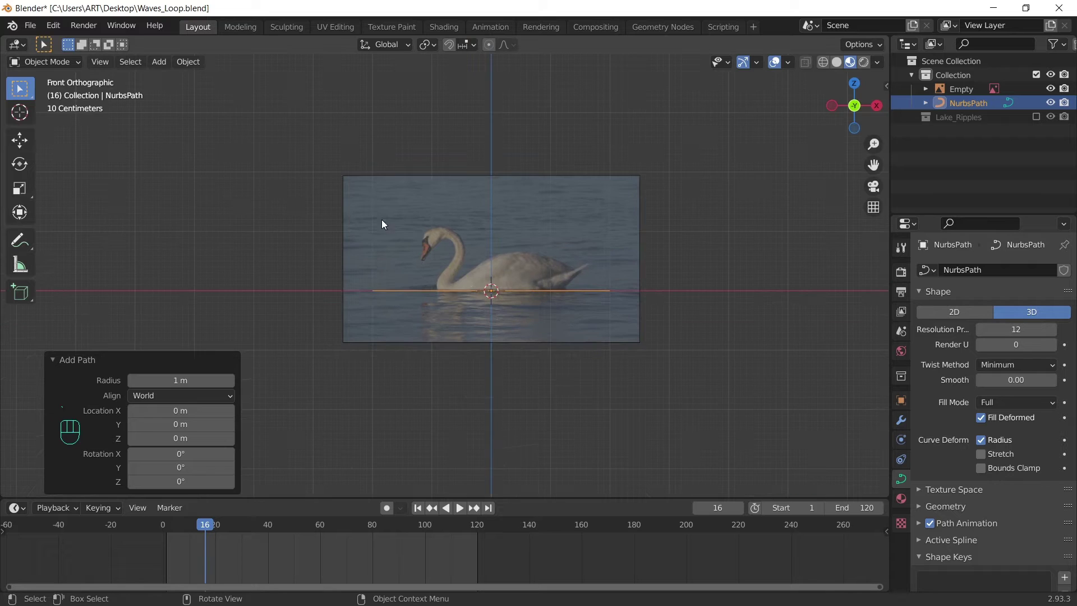
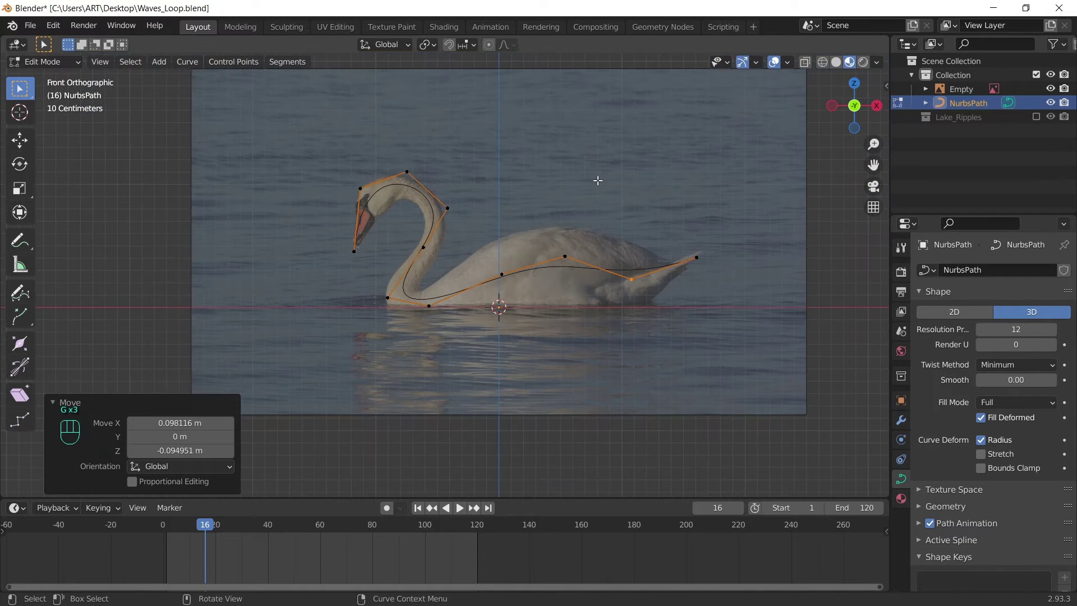
pyautogui.press('Tab')
pyautogui.press('Tab')
pyautogui.press('Tab')
pyautogui.click(905, 474)
# - Give the swan path a round 0.073 m bevel depth with Fill Caps closing its ends
pyautogui.click(921, 507)
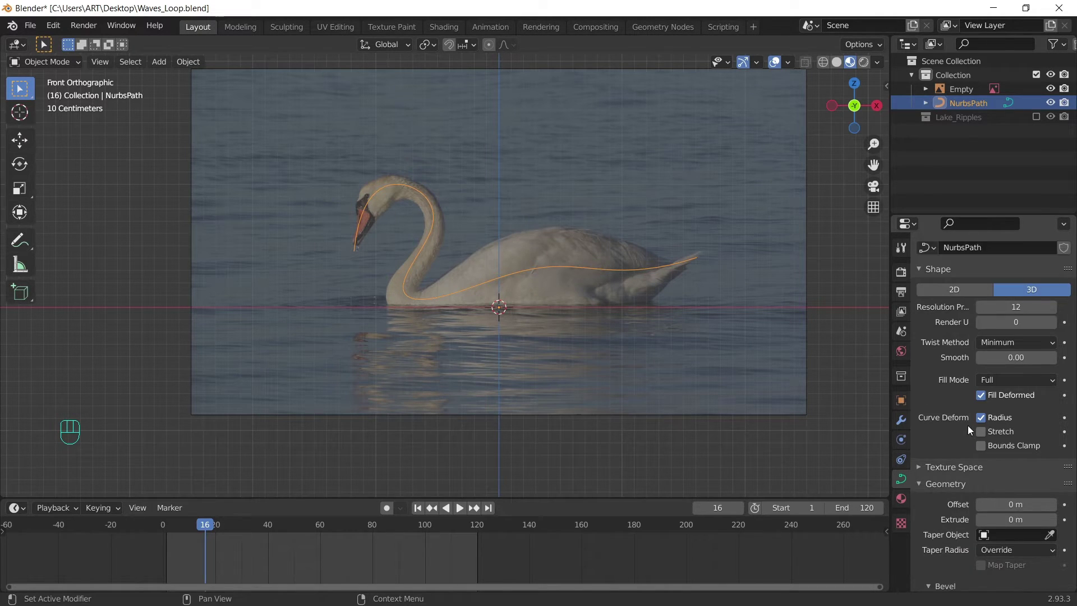
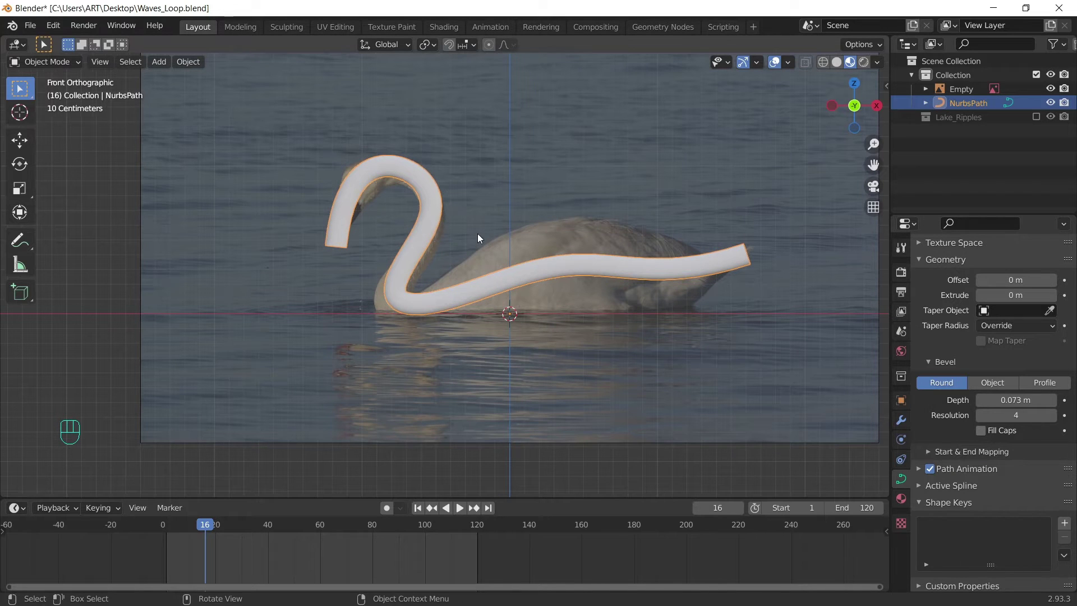
pyautogui.moveTo(686, 245); pyautogui.dragTo(702, 216)
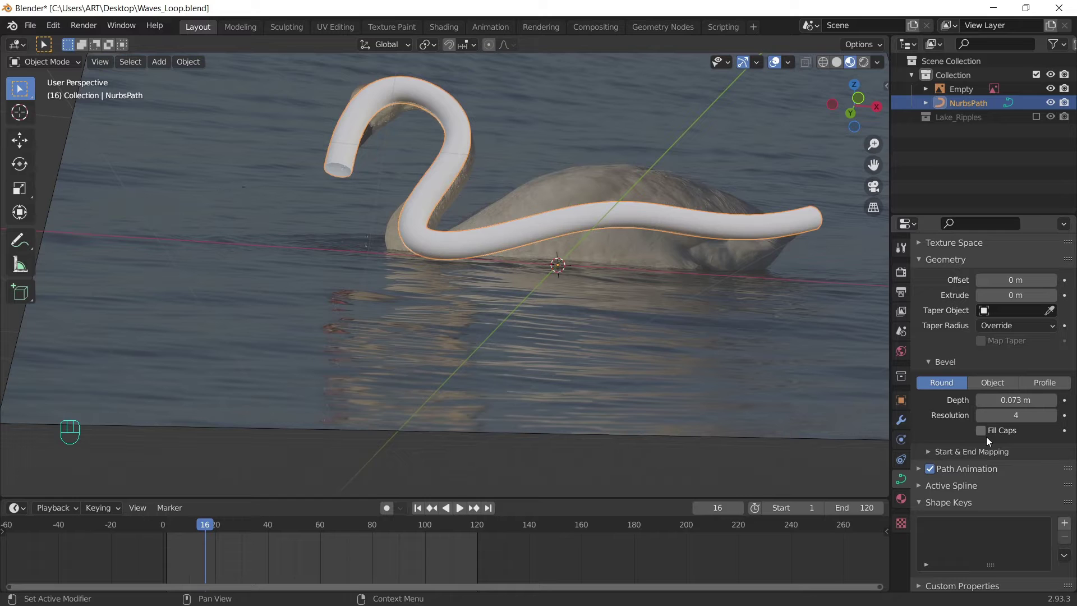
pyautogui.click(990, 434)
pyautogui.moveTo(658, 214); pyautogui.dragTo(599, 276)
pyautogui.middleClick(614, 286)
# - Vary the curve radius at the path's points with Alt+S to fatten the swan's body and neck
pyautogui.press('Tab')
pyautogui.click(341, 255)
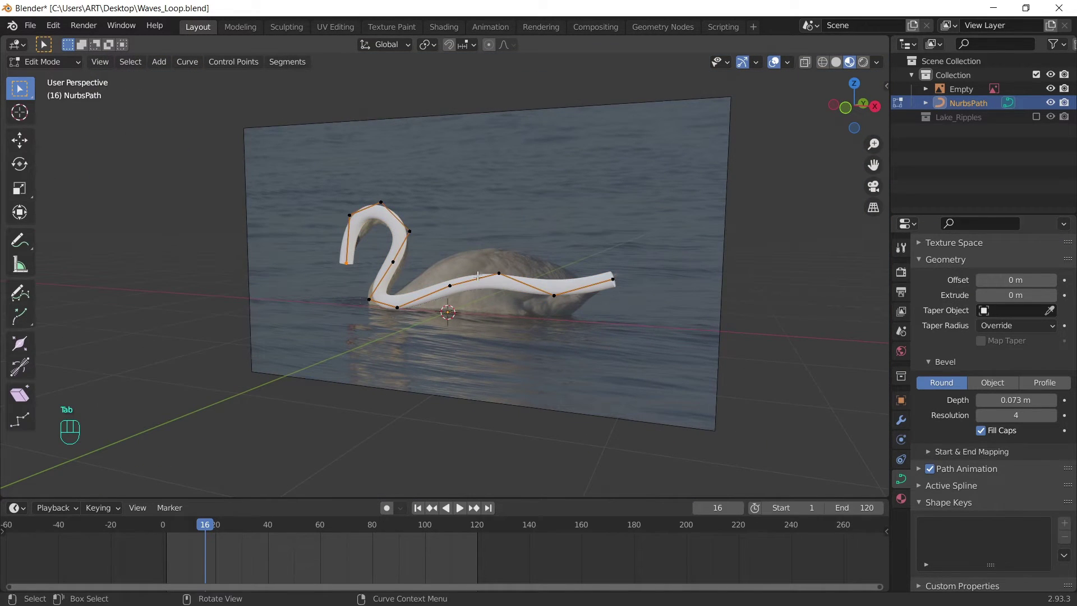
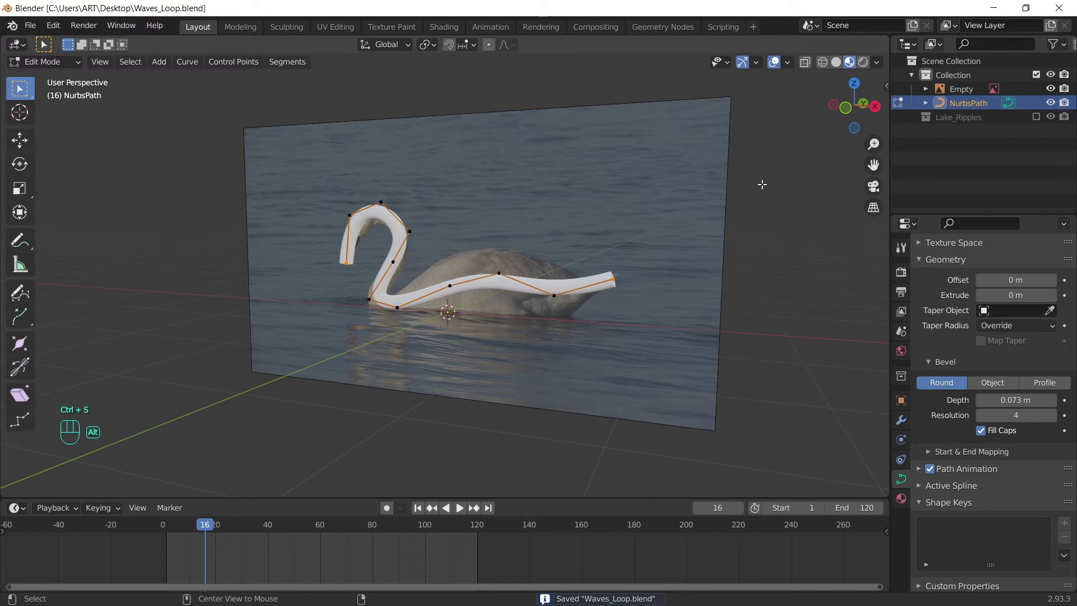
pyautogui.press('alt+s')
pyautogui.press('alt+s')
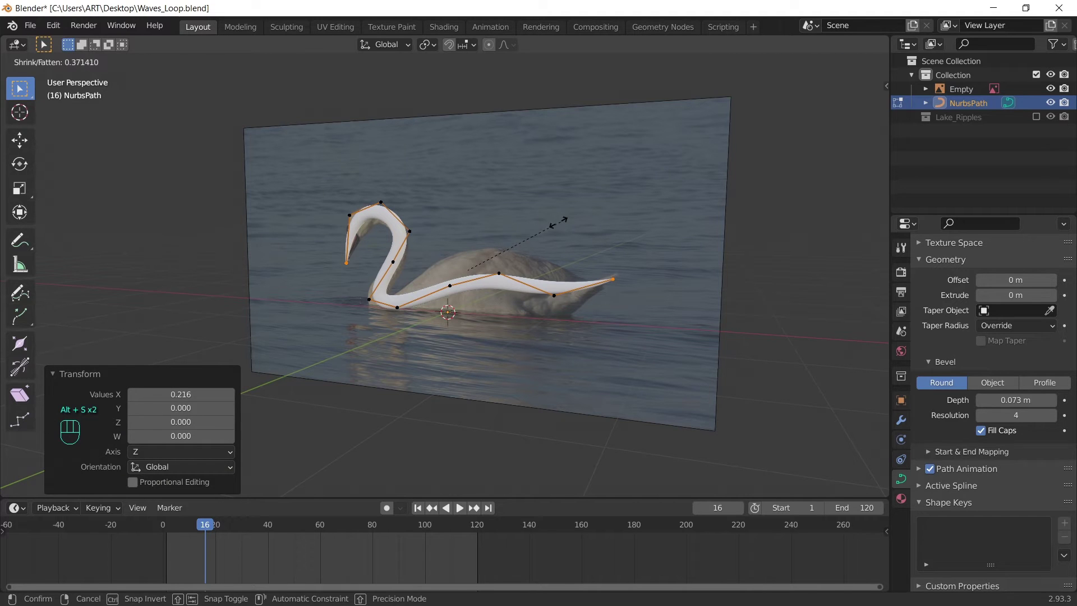
pyautogui.press('alt+s')
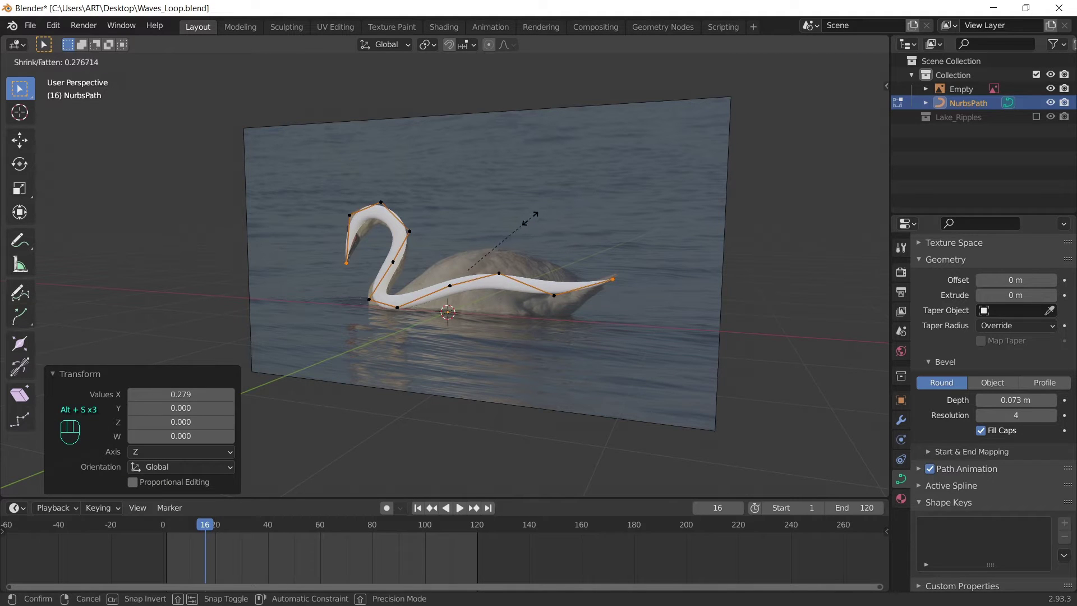
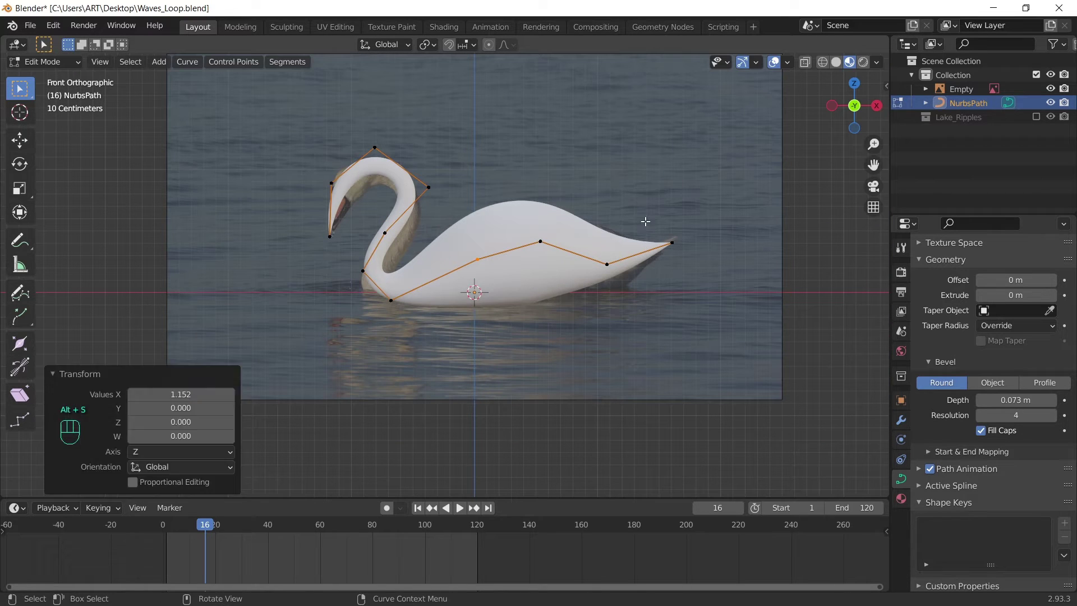
pyautogui.press('Tab')
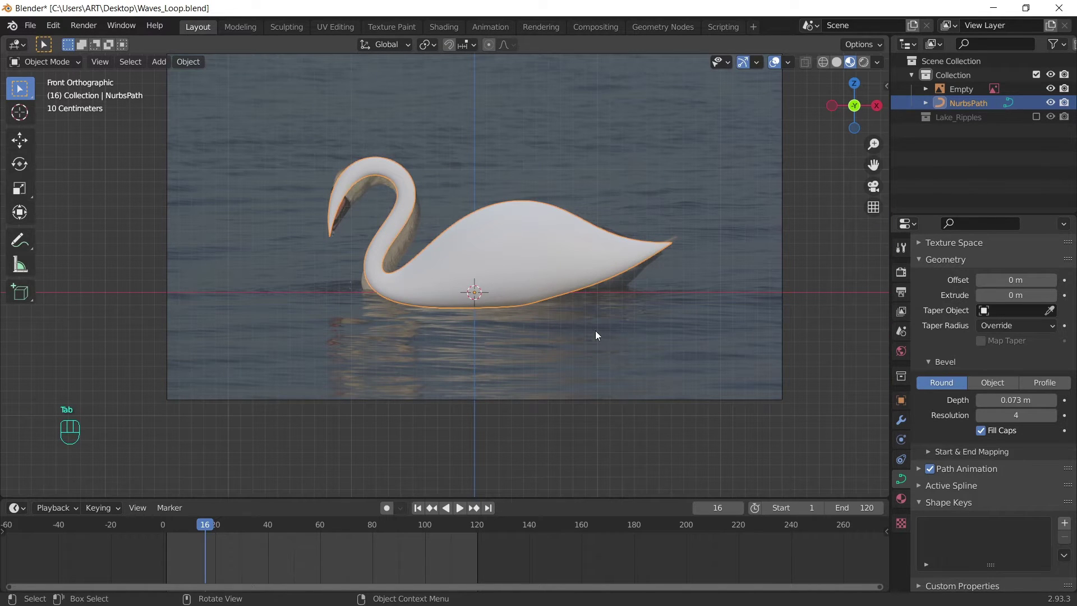
# - Select the reference photo and draw it in front of the model with Depth set to Front
pyautogui.moveTo(436, 270); pyautogui.dragTo(519, 278)
pyautogui.moveTo(558, 251); pyautogui.dragTo(485, 299)
pyautogui.middleClick(493, 305)
pyautogui.click(373, 298)
pyautogui.moveTo(580, 273); pyautogui.dragTo(485, 280)
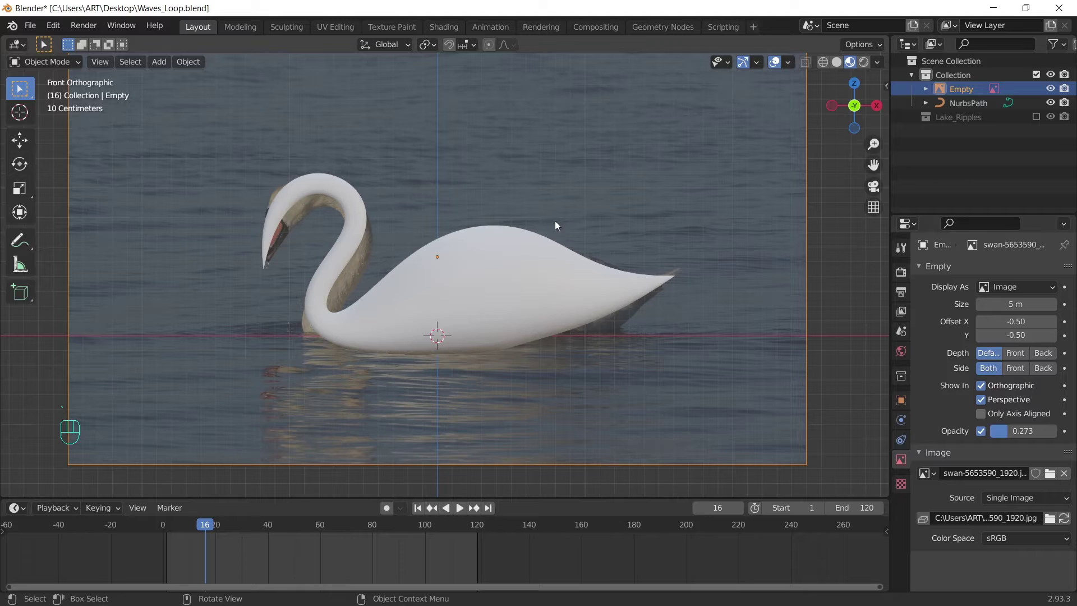
pyautogui.click(730, 186)
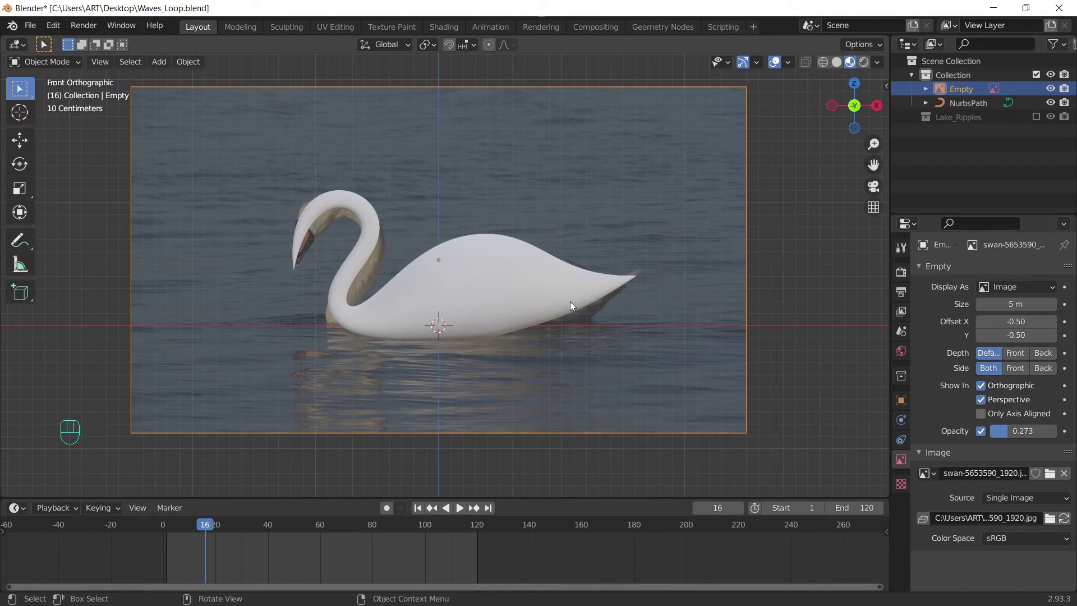
pyautogui.click(1025, 358)
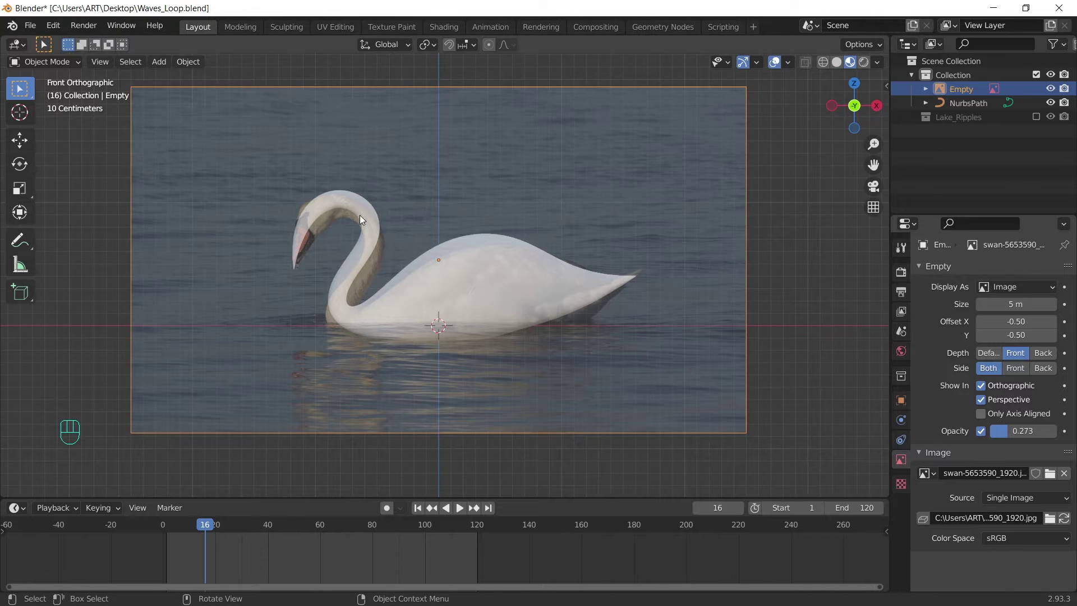
# - Move the swan path's head and neck points to match the photo, undoing the stray edits
pyautogui.click(359, 206)
pyautogui.press('Tab')
pyautogui.moveTo(357, 177); pyautogui.dragTo(438, 238)
pyautogui.press('g')
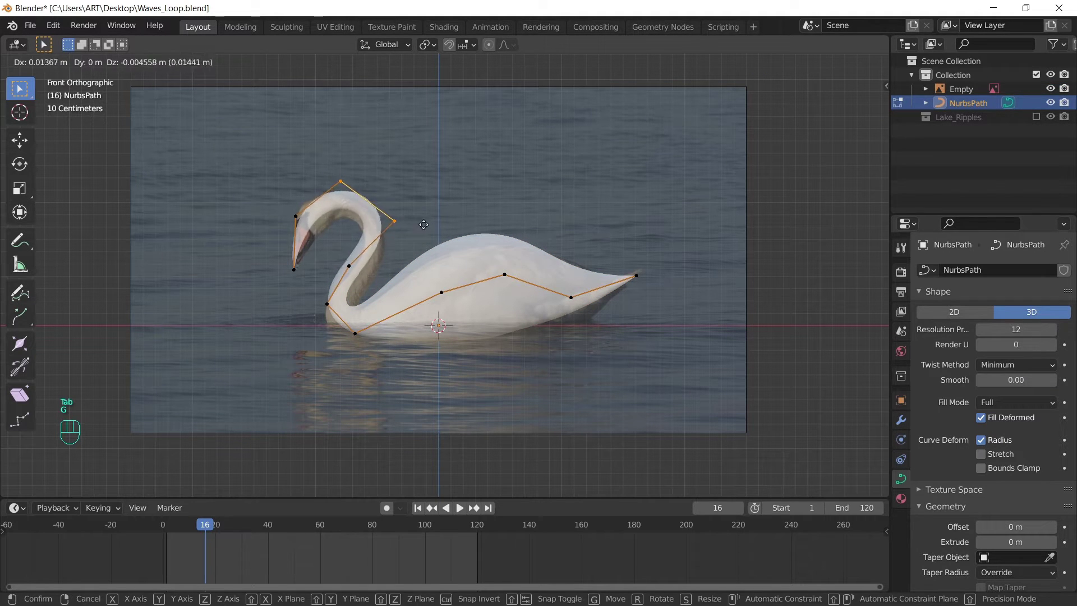
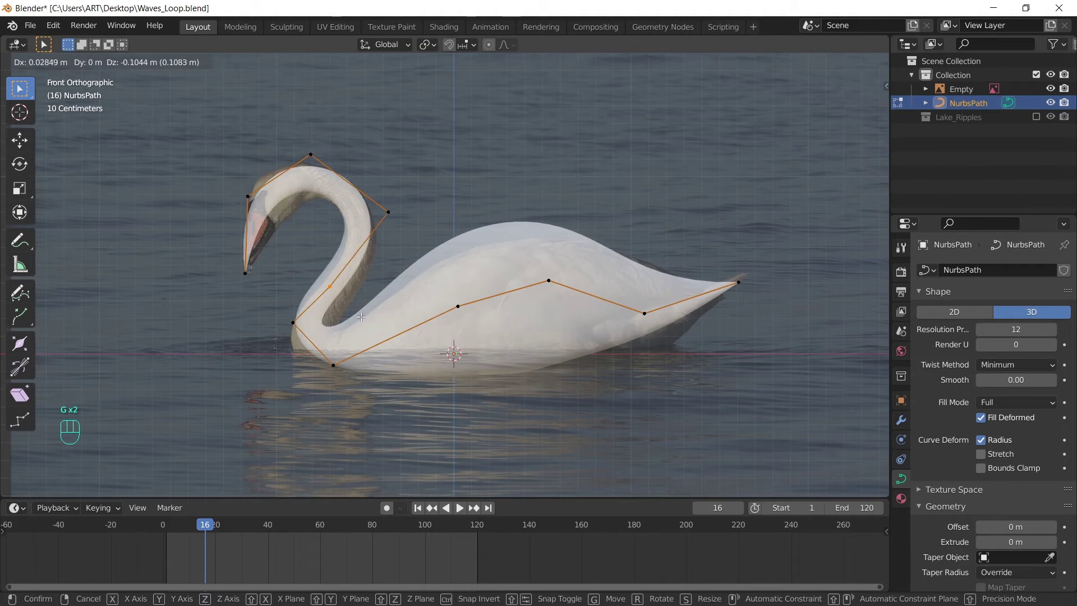
pyautogui.press('Tab')
pyautogui.press('ctrl+z')
pyautogui.press('ctrl+z')
pyautogui.press('ctrl+z')
pyautogui.press('ctrl+z')
pyautogui.press('Tab')
# - Hide the swan reference photo, leaving the white swan body visible
pyautogui.click(628, 183)
pyautogui.click(996, 360)
pyautogui.press('h')
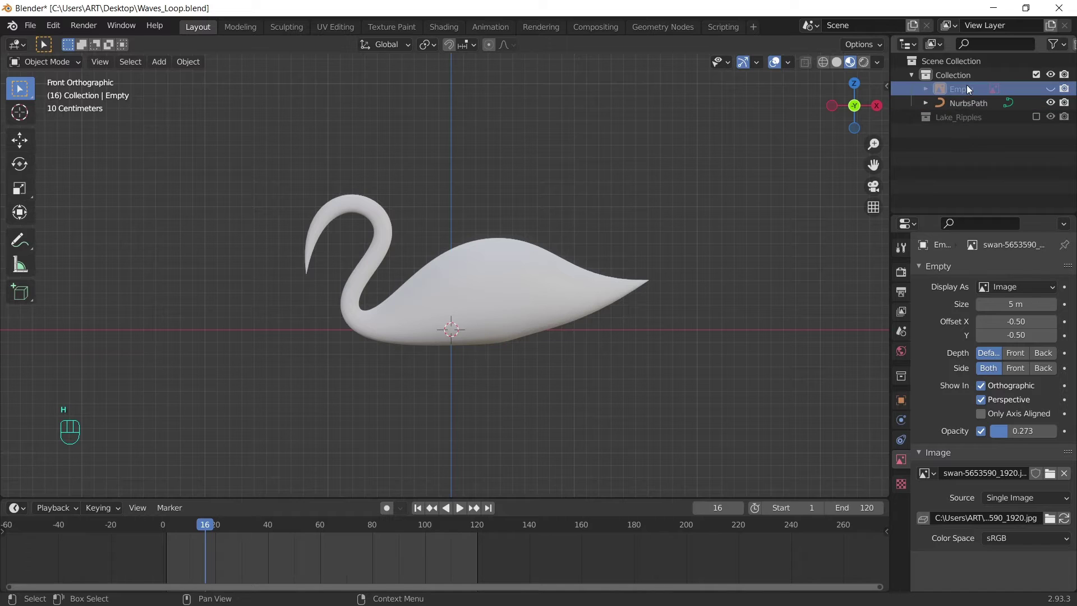
# - Raise the swan curve's bevel resolution to 10
pyautogui.moveTo(972, 89); pyautogui.dragTo(819, 123)
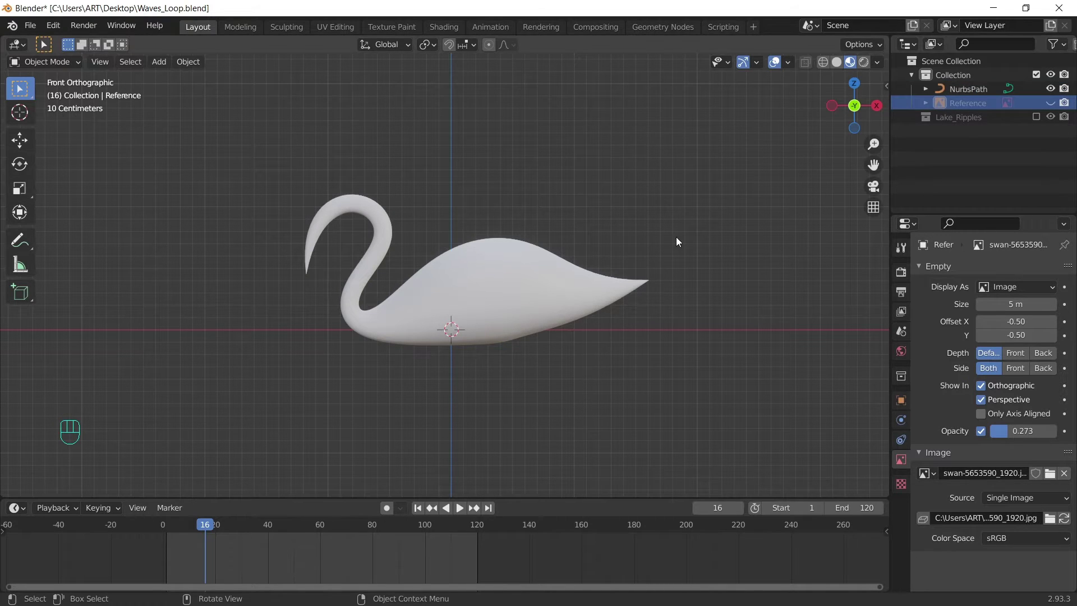
pyautogui.click(684, 228)
pyautogui.moveTo(571, 314); pyautogui.dragTo(658, 321)
pyautogui.moveTo(552, 280); pyautogui.dragTo(556, 282)
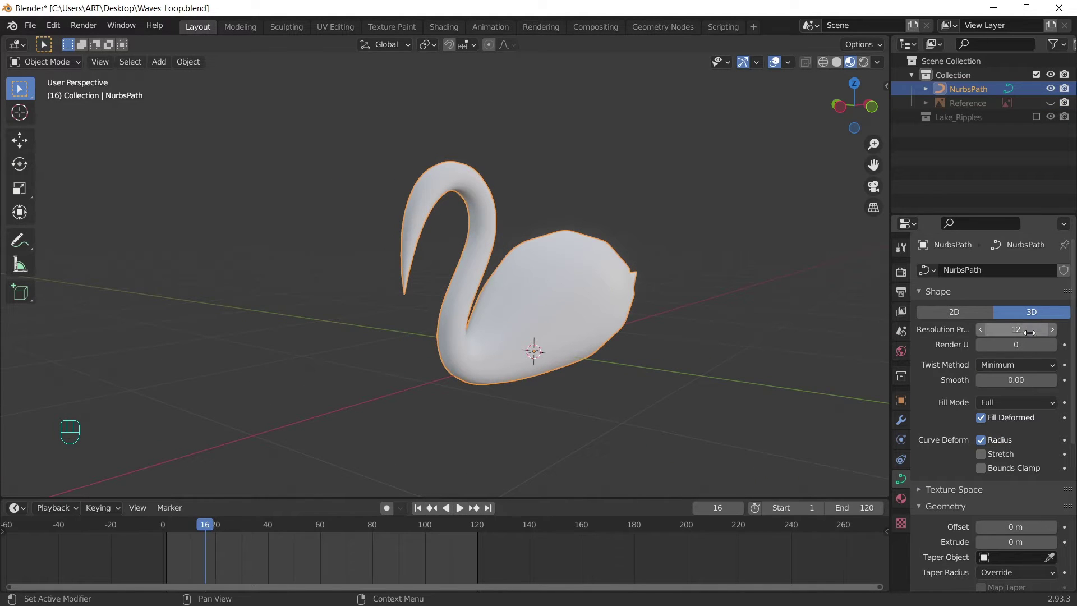
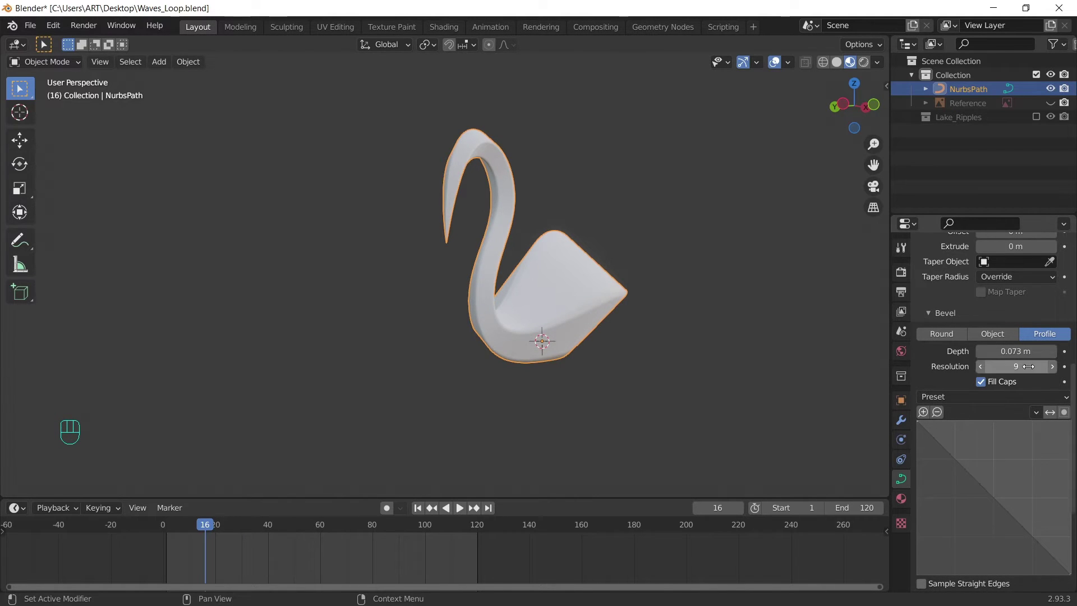
pyautogui.press('ctrl+z')
# - From a side-on view, shrink the whole curve's radius to make the swan slimmer
pyautogui.moveTo(720, 220); pyautogui.dragTo(661, 252)
pyautogui.middleClick(595, 280)
pyautogui.moveTo(607, 299); pyautogui.dragTo(599, 294)
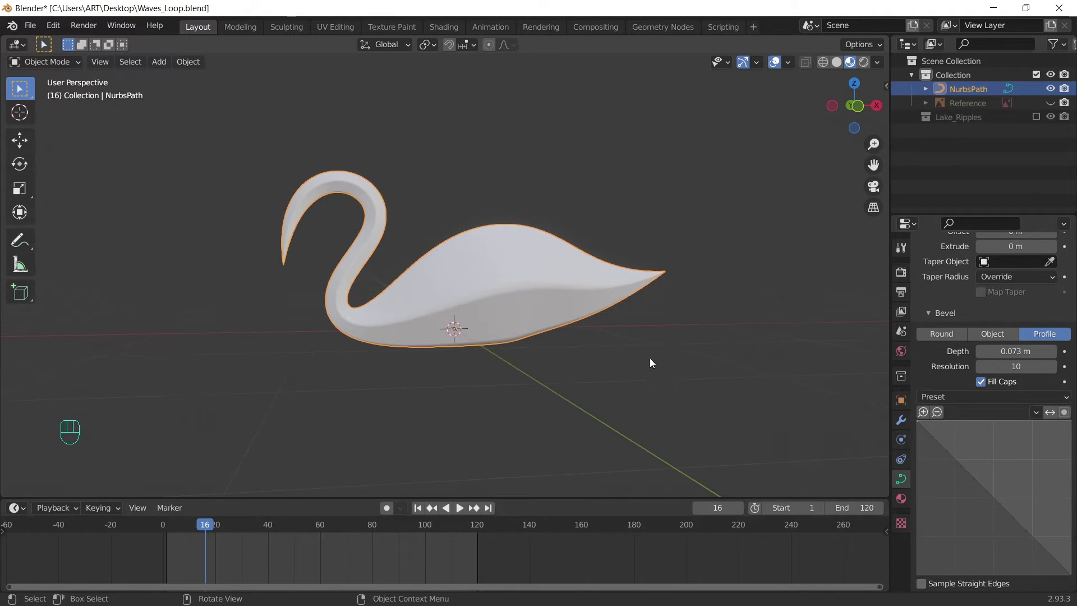
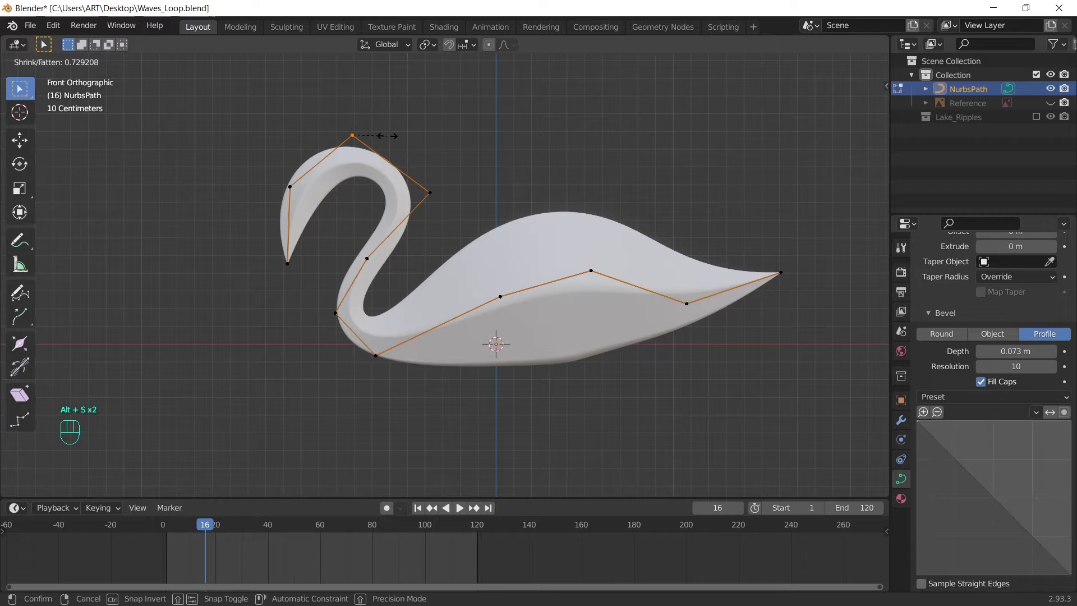
pyautogui.press('Tab')
pyautogui.click(606, 159)
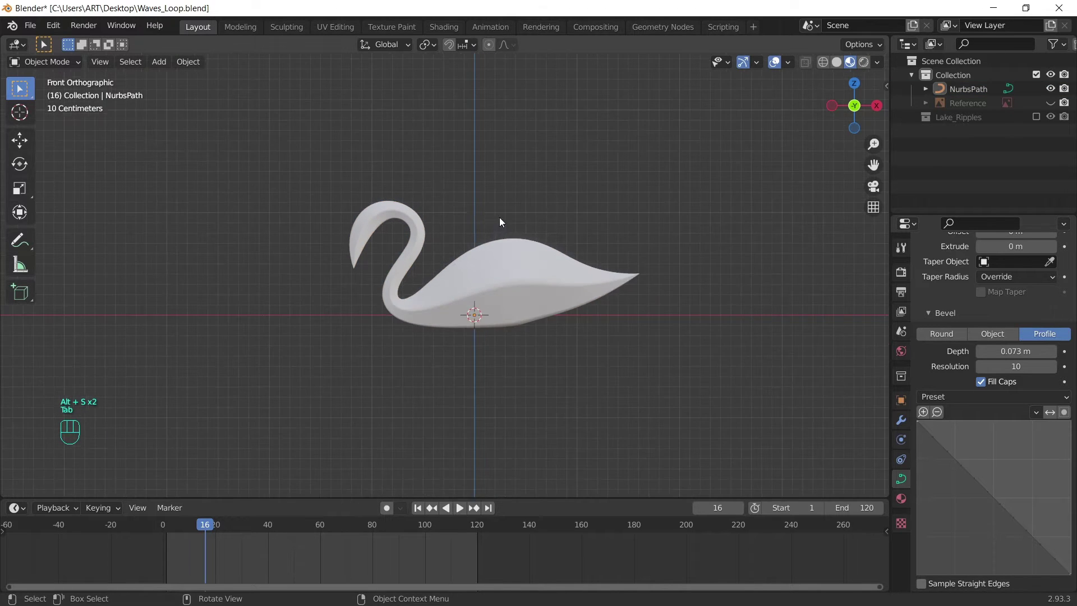
pyautogui.middleClick(486, 208)
# - Add a four-sided cone near the swan and start rotating it
pyautogui.press('shift+a')
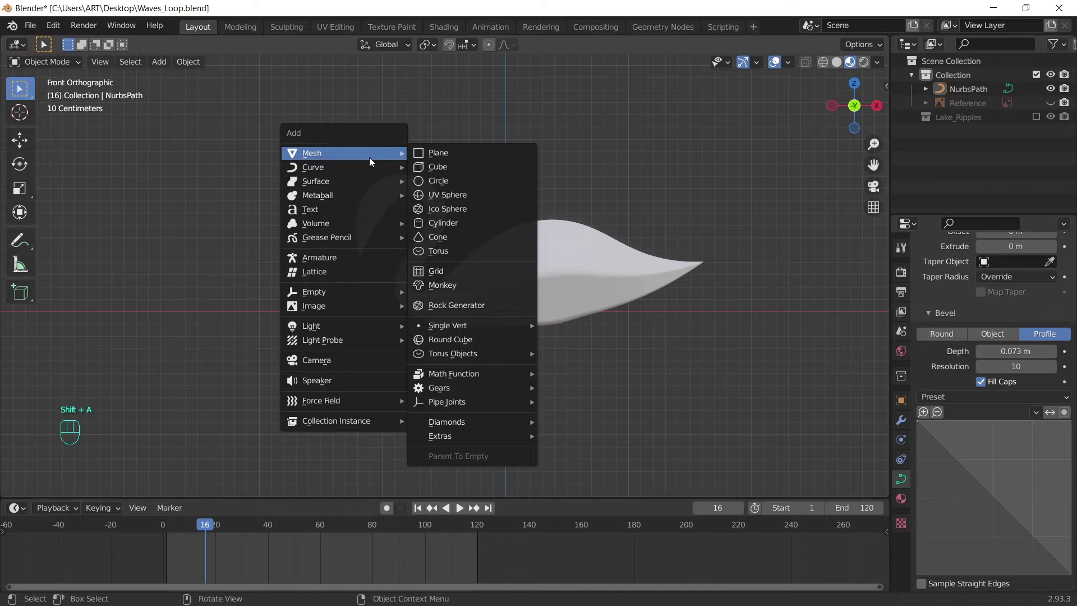
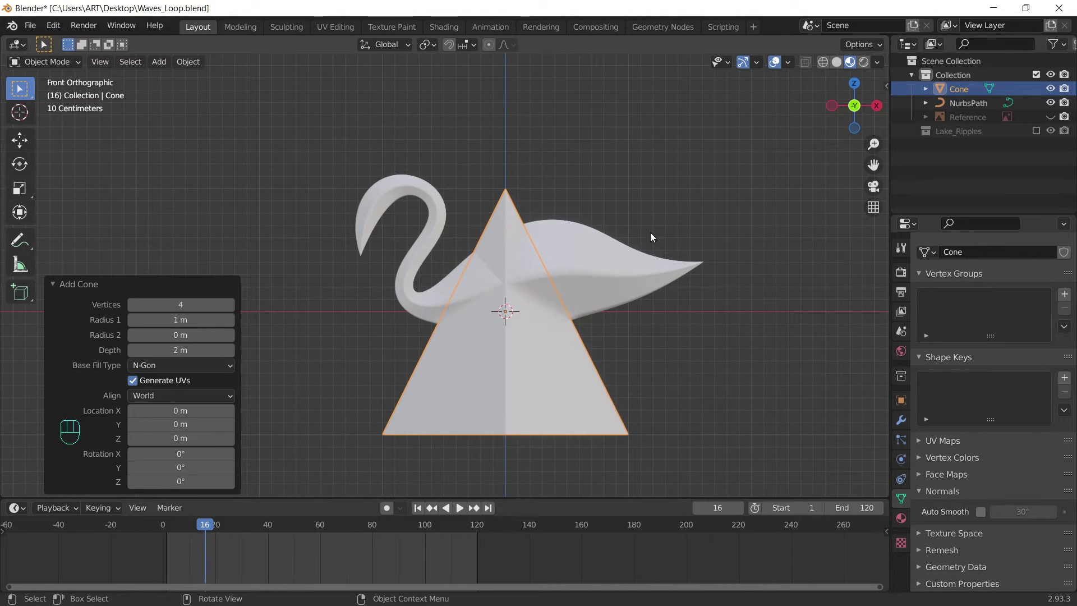
pyautogui.press('r')
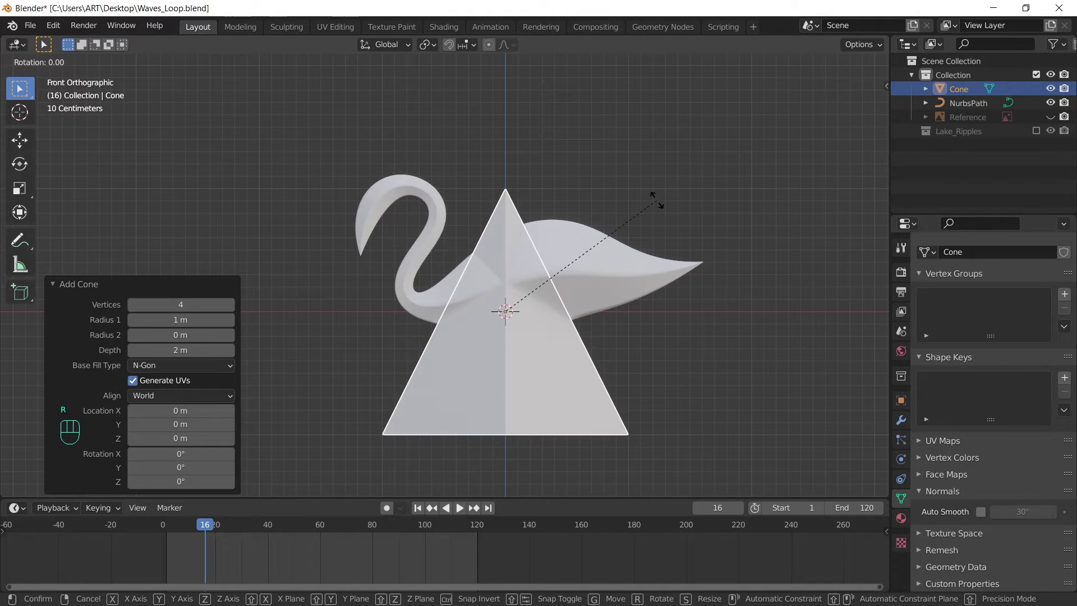
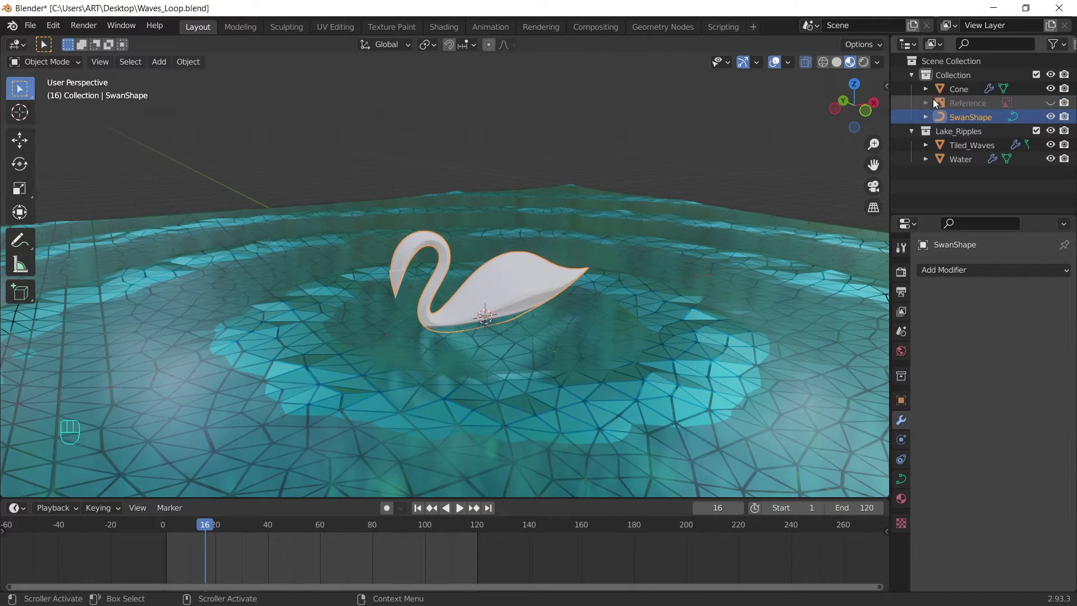
# - Move the SwanBeak cone vertically so it sits at the tip of the swan's neck
pyautogui.click(964, 92)
pyautogui.middleClick(578, 328)
pyautogui.middleClick(610, 194)
pyautogui.moveTo(632, 278); pyautogui.dragTo(612, 239)
pyautogui.press('g')
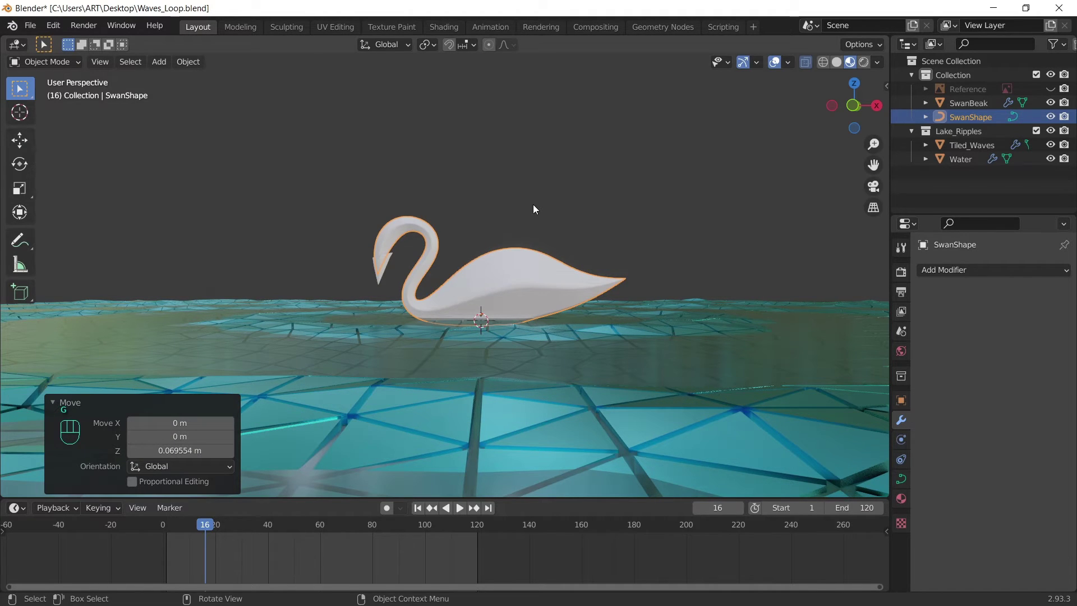
pyautogui.press('ctrl+z')
pyautogui.click(556, 146)
pyautogui.moveTo(405, 210); pyautogui.dragTo(437, 209)
pyautogui.press('g')
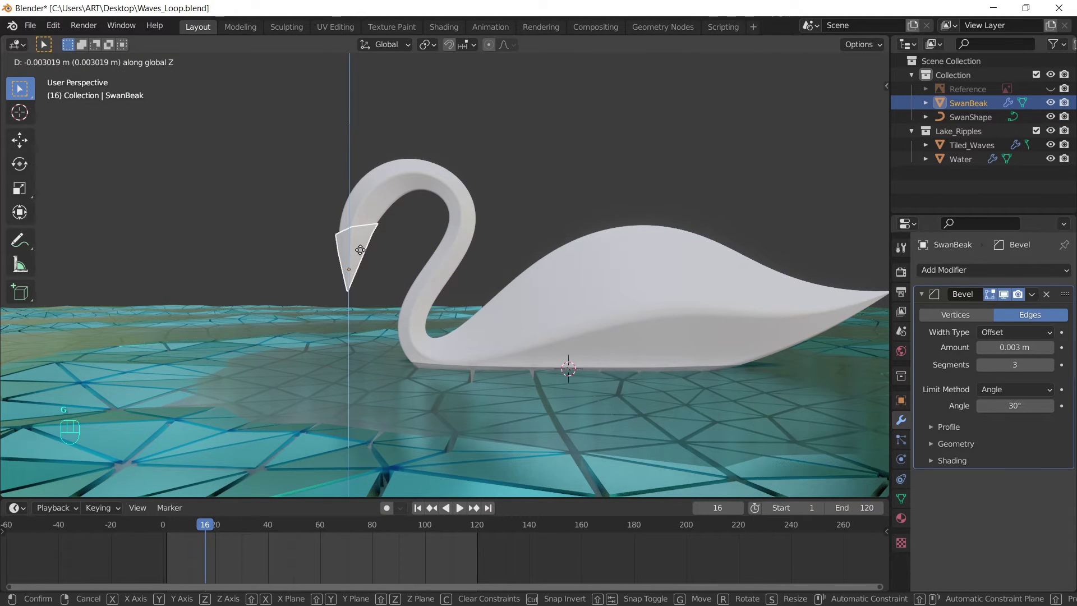
pyautogui.middleClick(388, 220)
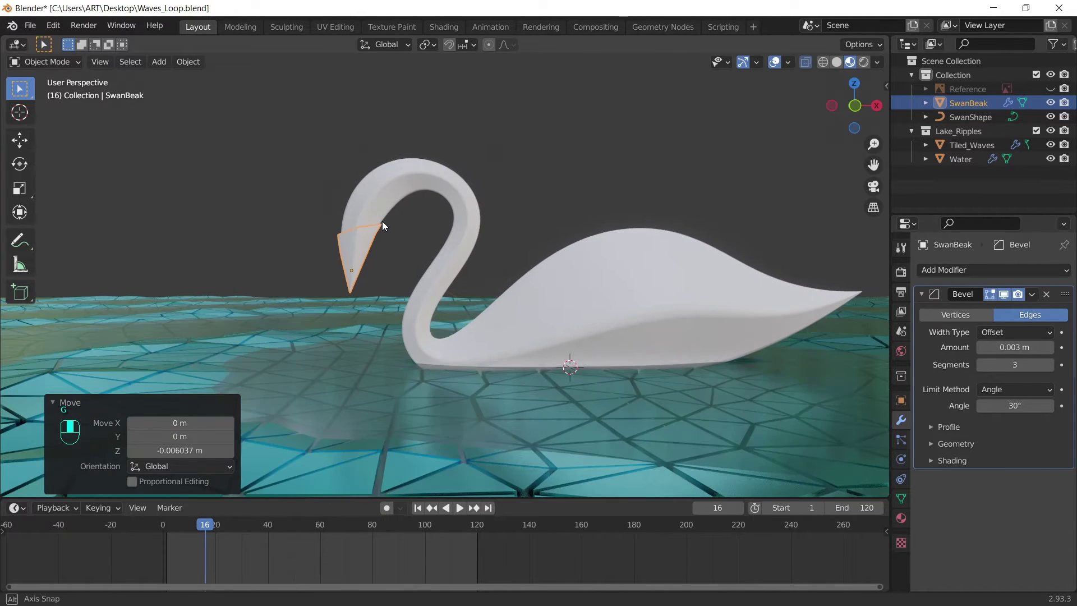
pyautogui.press('g')
pyautogui.press('g')
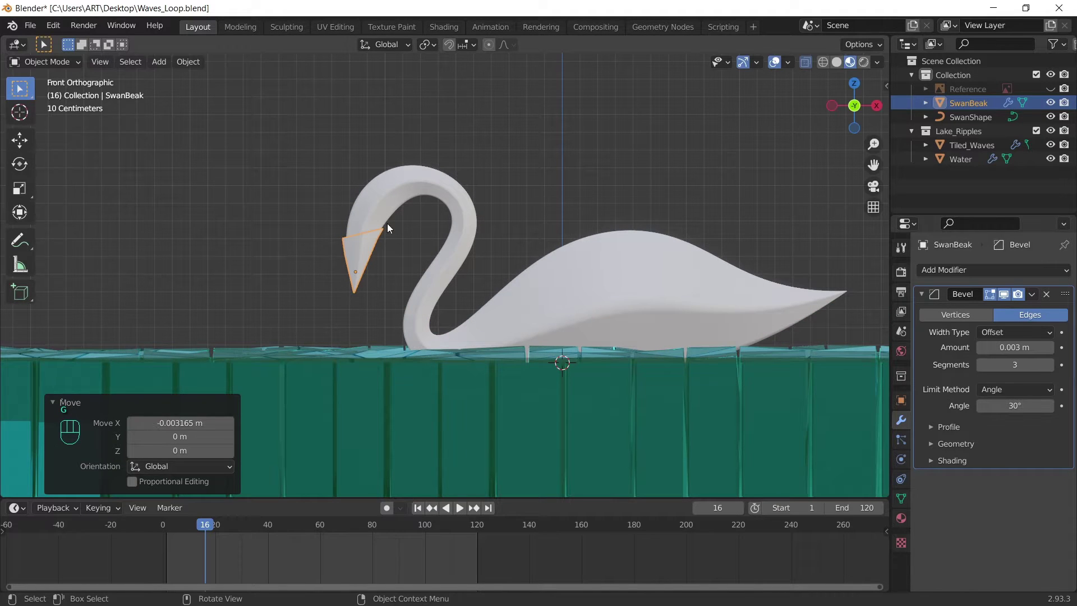
# - Parent SwanBeak to the SwanShape body so they move together
pyautogui.click(442, 192)
pyautogui.press('ctrl+p')
pyautogui.click(536, 167)
pyautogui.click(635, 318)
pyautogui.press('g')
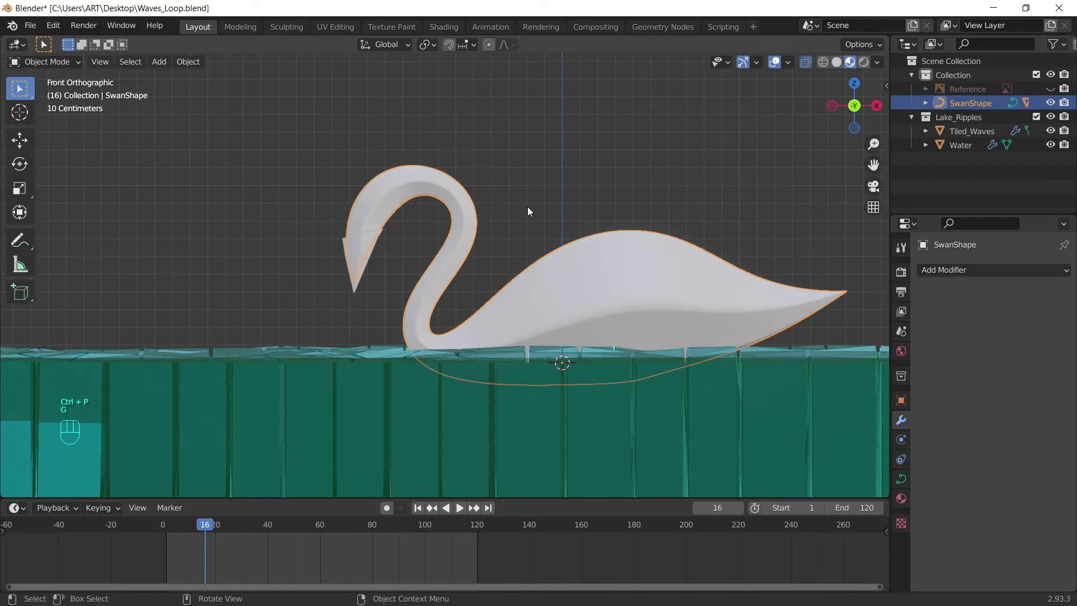
# - Rotate and reposition the swan with its attached beak on the water
pyautogui.press('r')
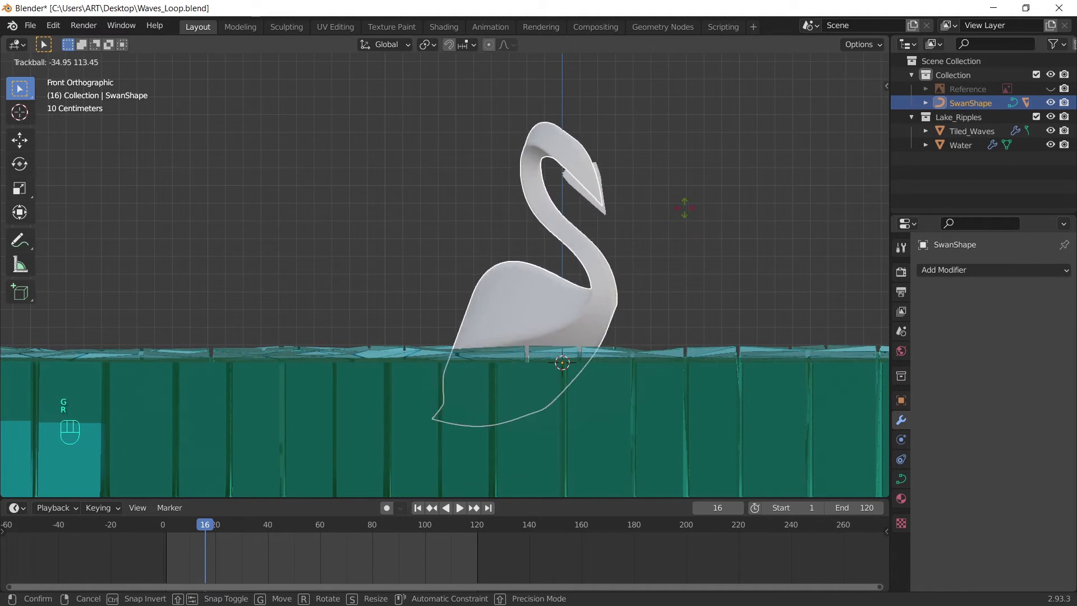
pyautogui.middleClick(600, 180)
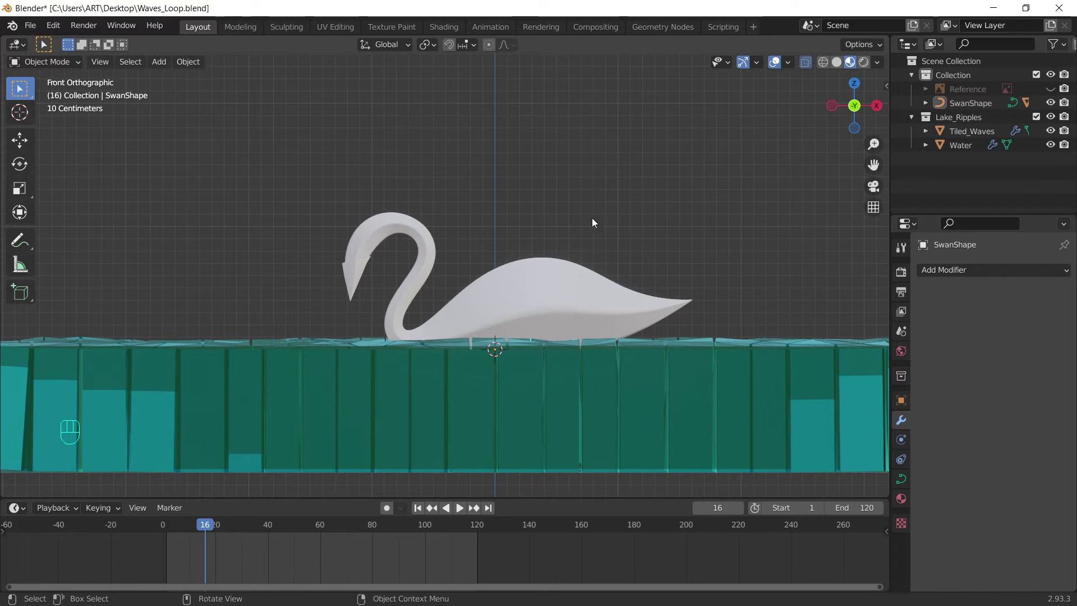
pyautogui.click(580, 280)
pyautogui.press('g')
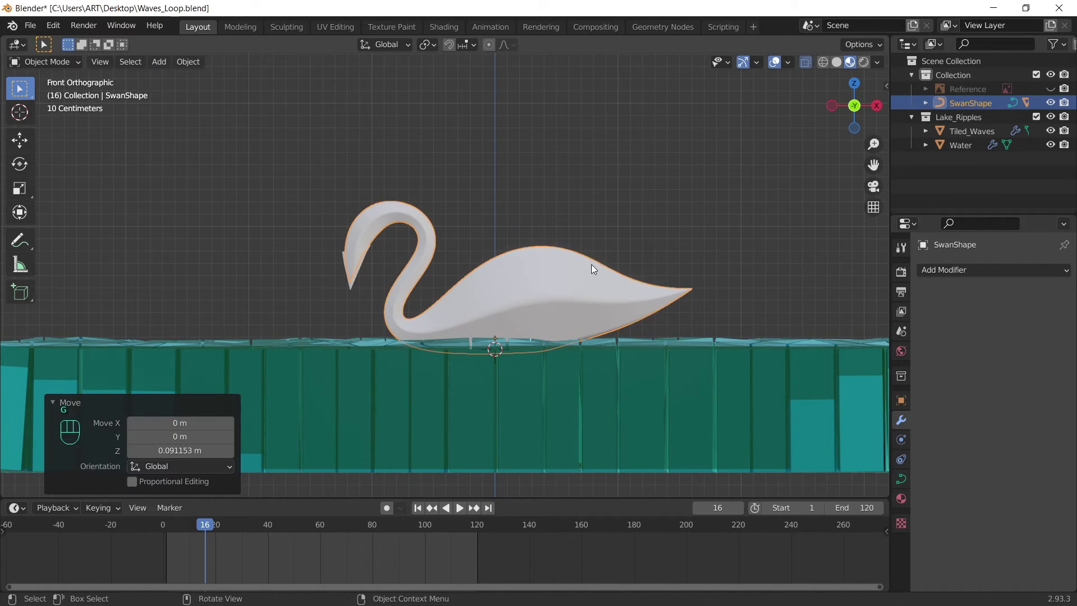
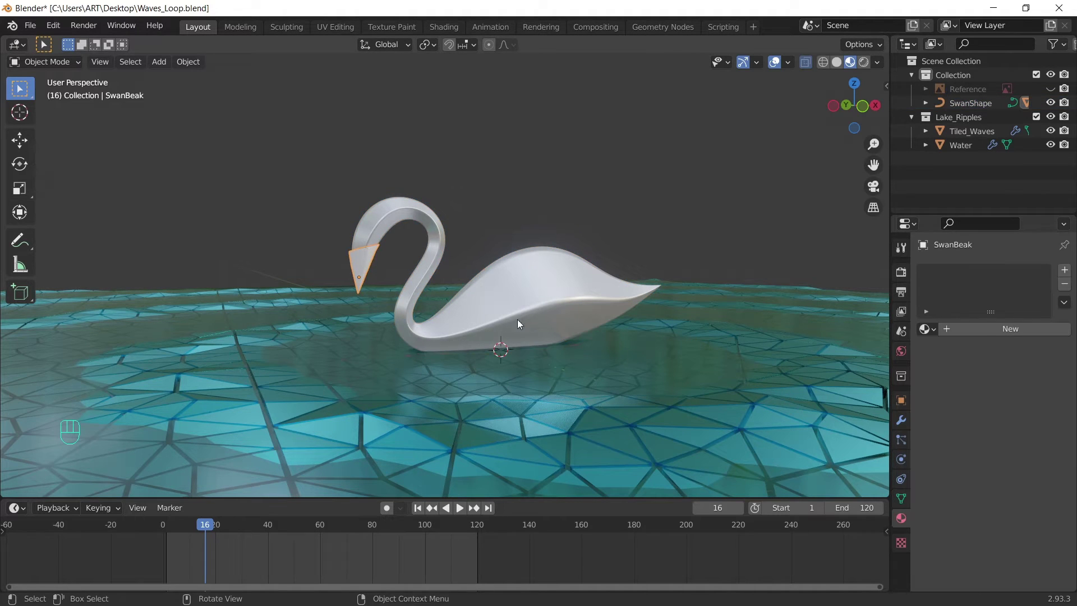
# - Create a new orange material for SwanBeak with roughness 0.335
pyautogui.click(1005, 328)
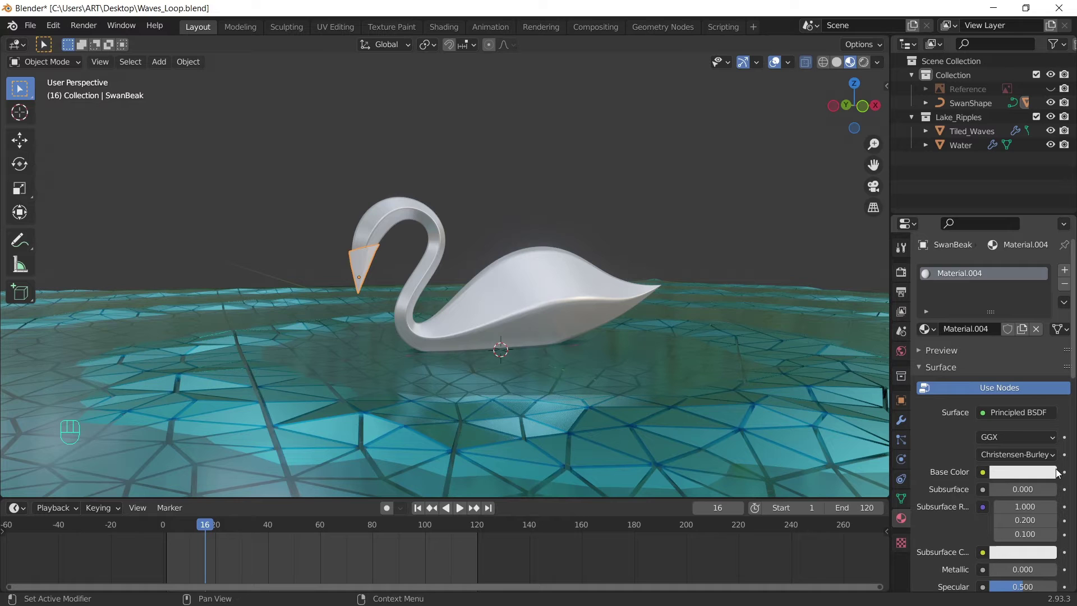
pyautogui.click(1039, 471)
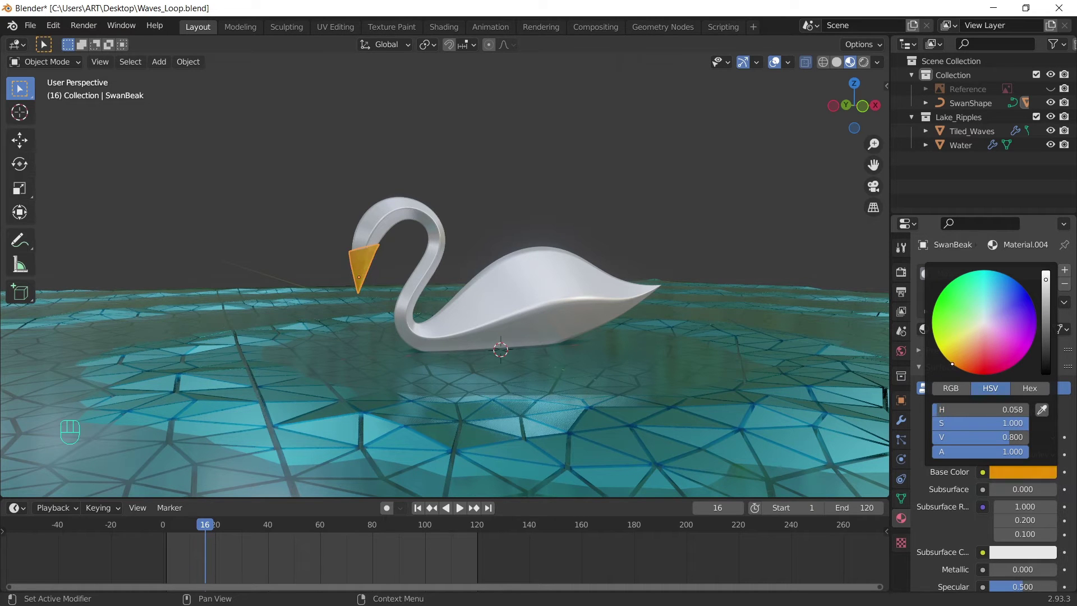
pyautogui.moveTo(661, 256); pyautogui.dragTo(633, 255)
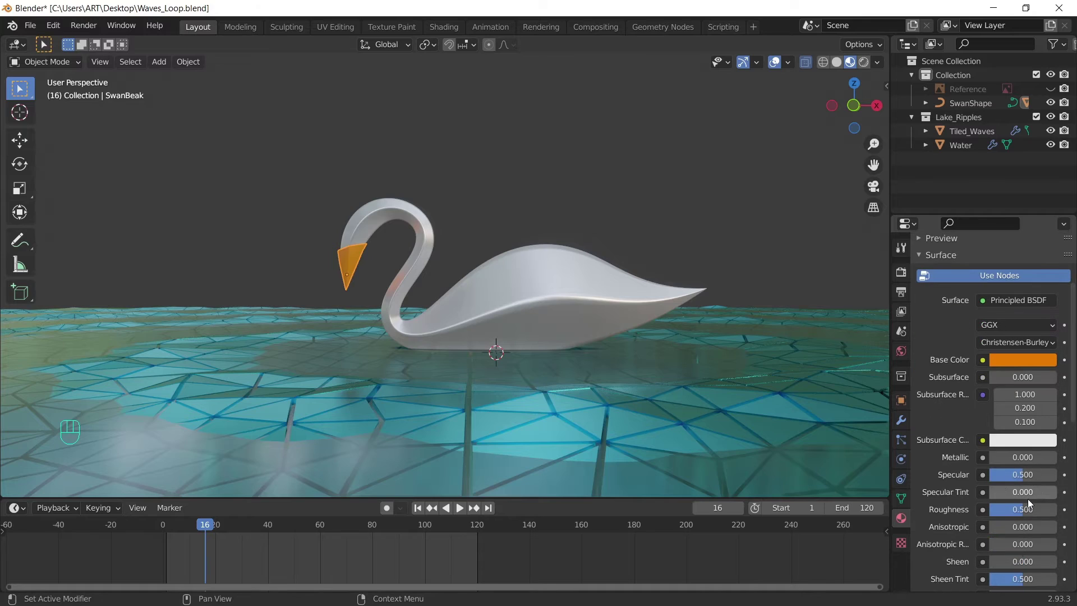
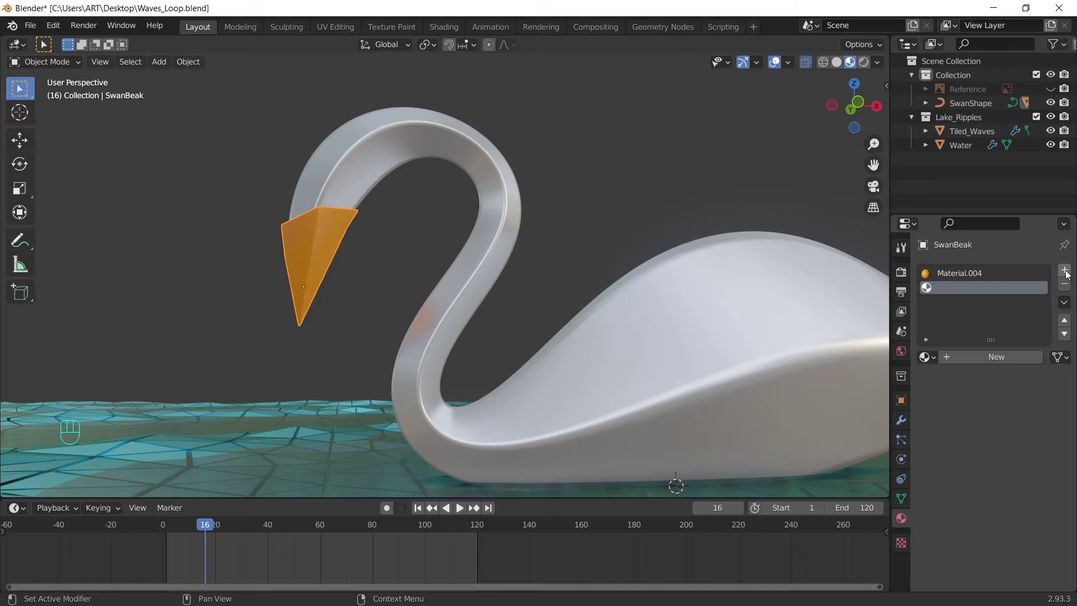
# - Add a black second material to SwanBeak and assign it to the upper band faces
pyautogui.click(991, 357)
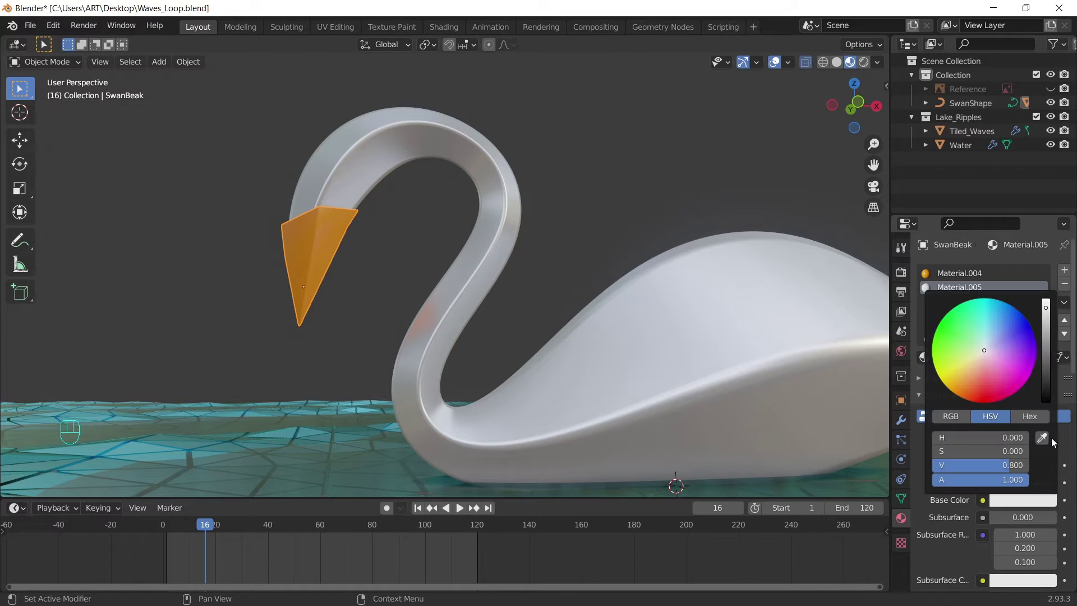
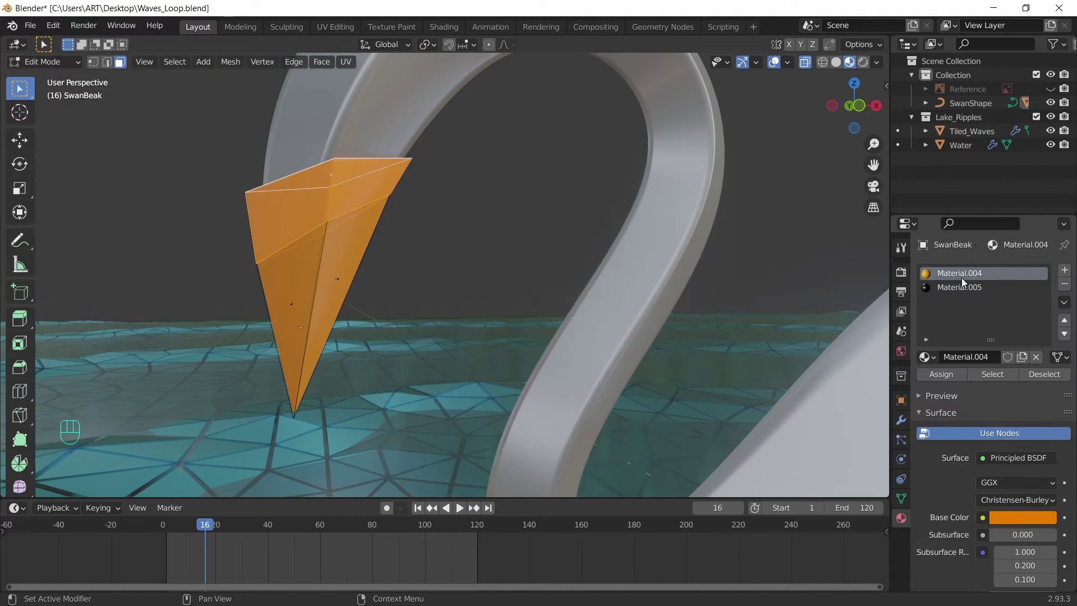
pyautogui.click(963, 288)
pyautogui.click(952, 373)
pyautogui.press('Tab')
pyautogui.moveTo(420, 228); pyautogui.dragTo(394, 238)
pyautogui.moveTo(480, 251); pyautogui.dragTo(457, 240)
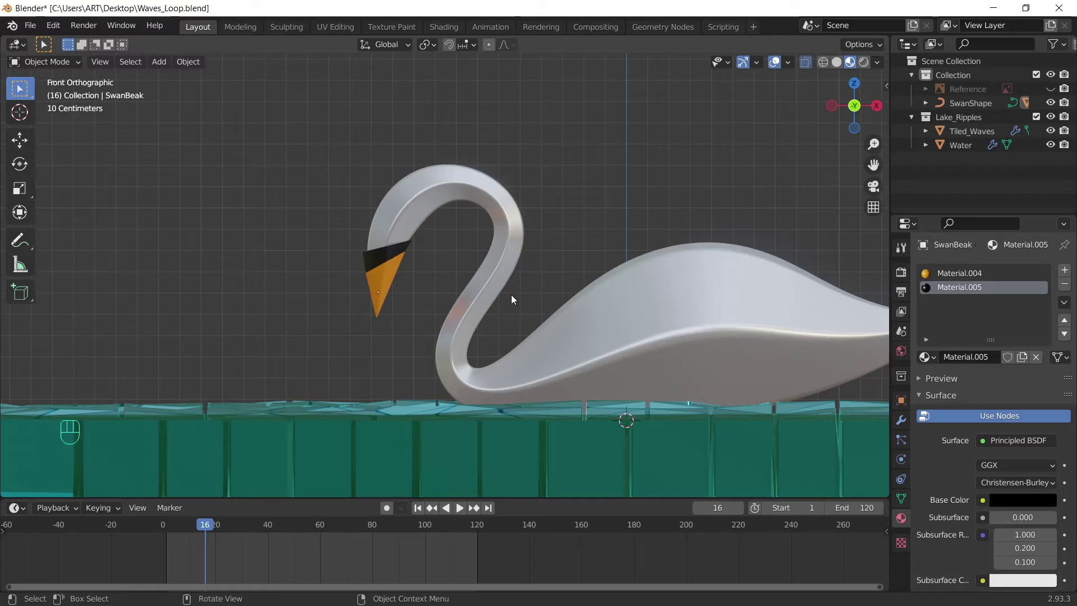
# - Add a camera, look through it and start pulling it back to frame the swan on the lake
pyautogui.moveTo(498, 322); pyautogui.dragTo(598, 331)
pyautogui.moveTo(626, 262); pyautogui.dragTo(610, 285)
pyautogui.moveTo(586, 283); pyautogui.dragTo(566, 286)
pyautogui.press('shift+a')
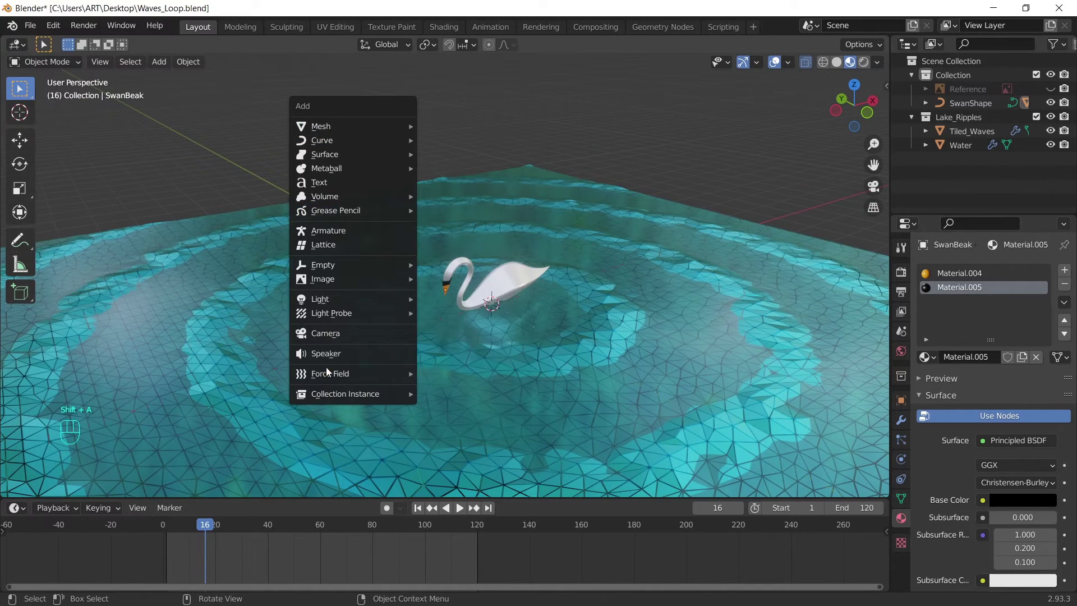
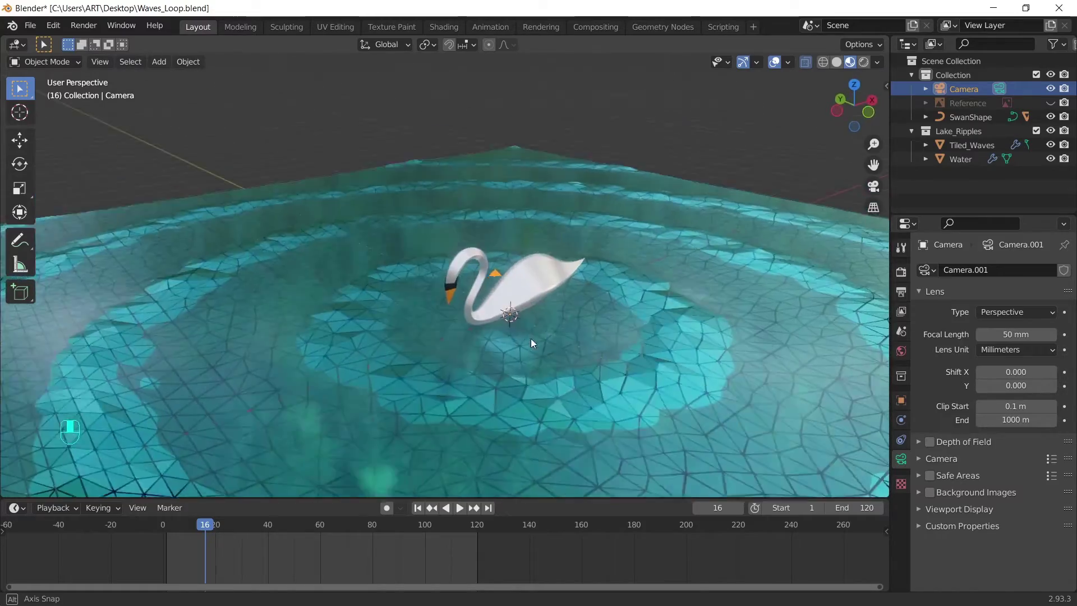
pyautogui.moveTo(523, 354); pyautogui.dragTo(523, 331)
pyautogui.press('ctrl+alt+KP_0')
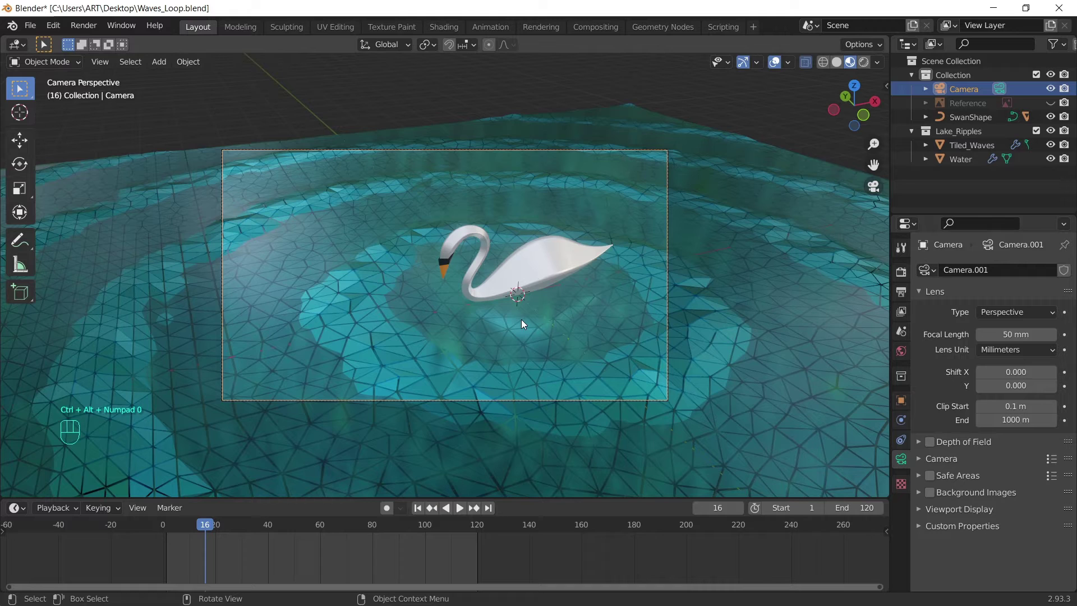
pyautogui.press('g')
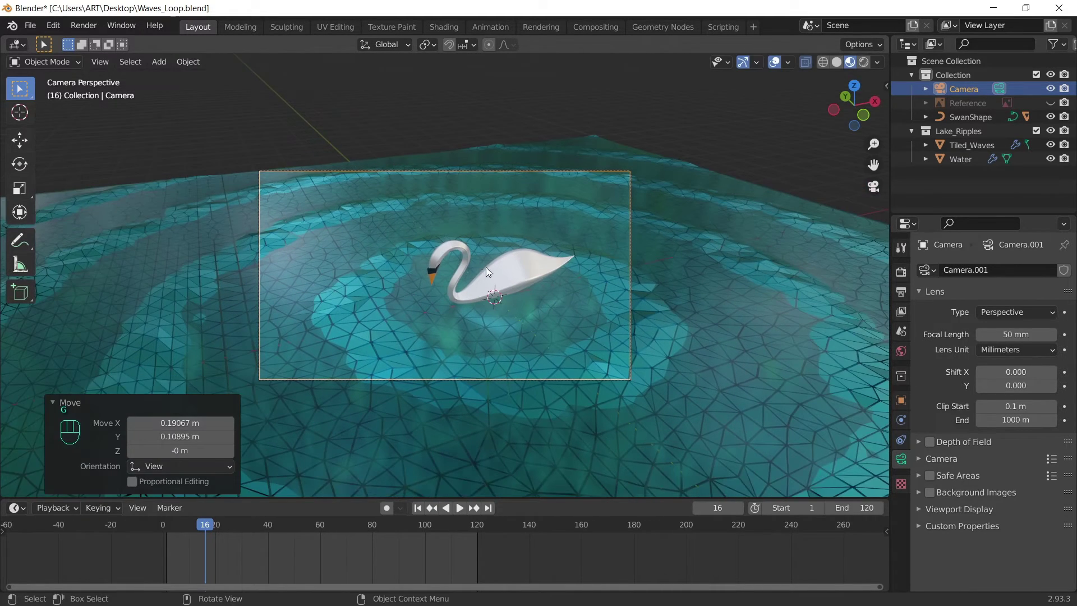
# - Confirm the camera position, set Passepartout to 1.000 and play the ripple animation to frame 76
pyautogui.middleClick(486, 276)
pyautogui.press('g')
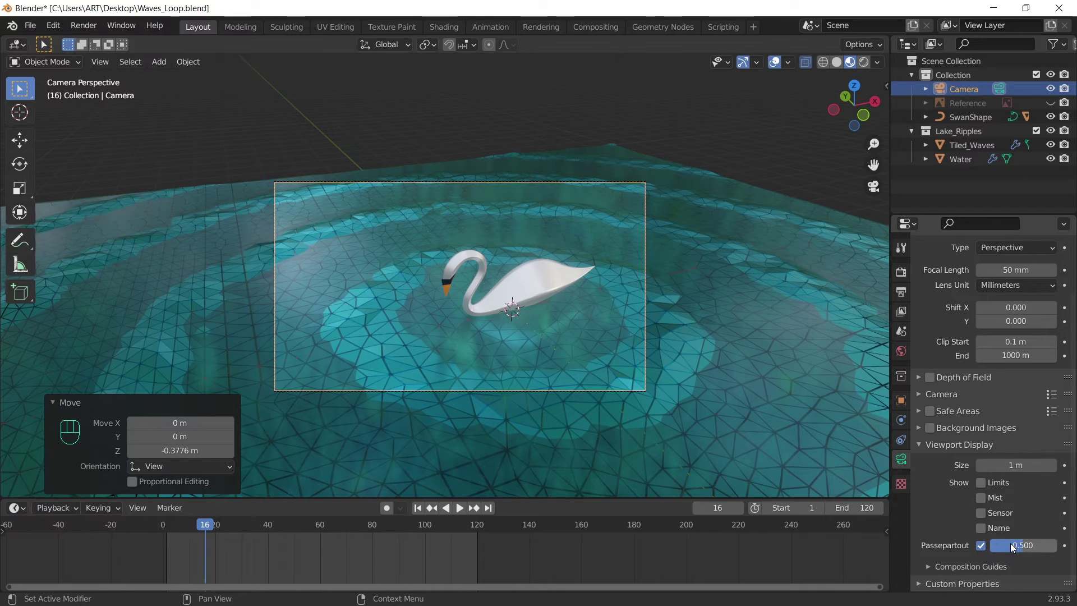
pyautogui.click(1027, 545)
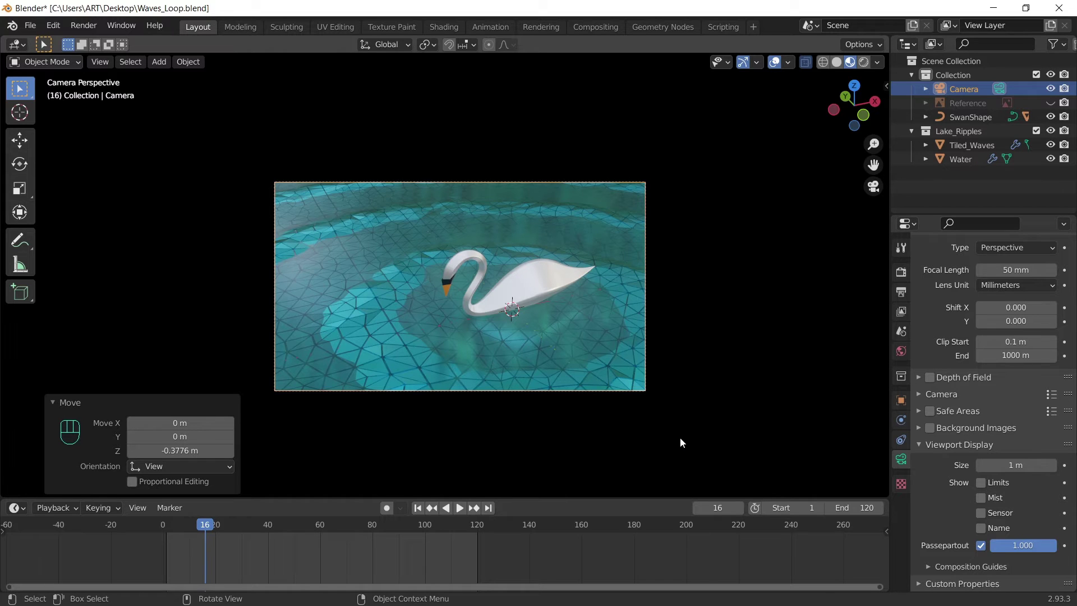
pyautogui.press('space')
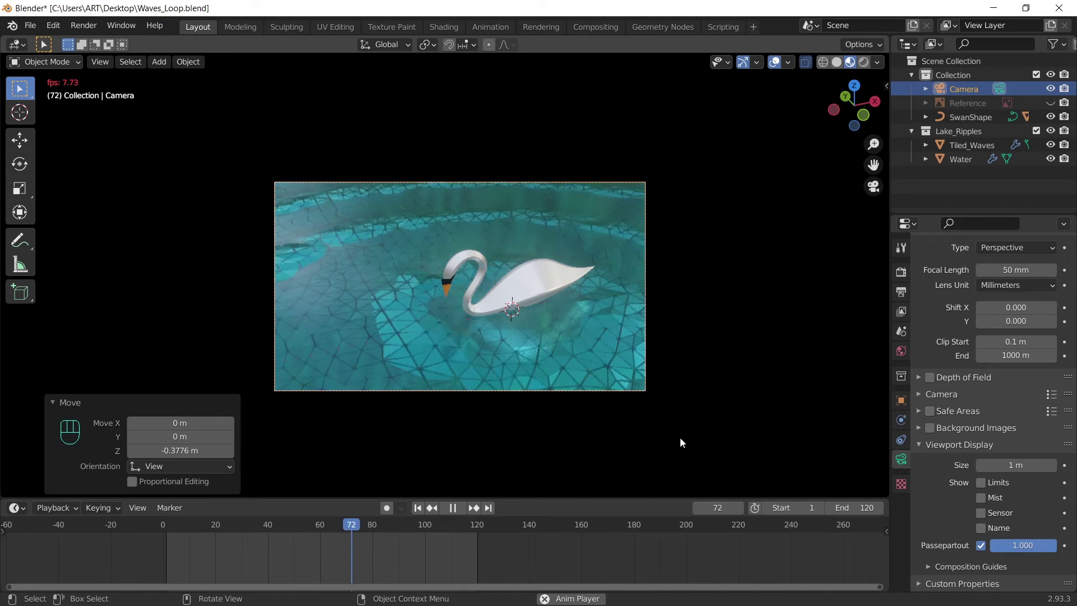
pyautogui.press('space')
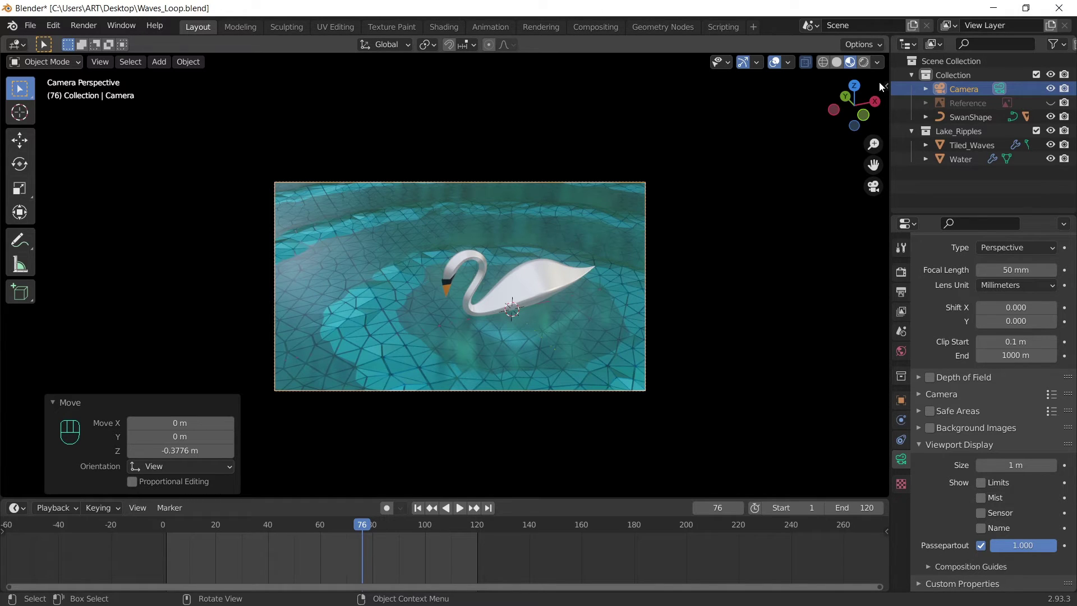
# - Switch the viewport to Rendered shading and inspect the World background colour
pyautogui.click(869, 68)
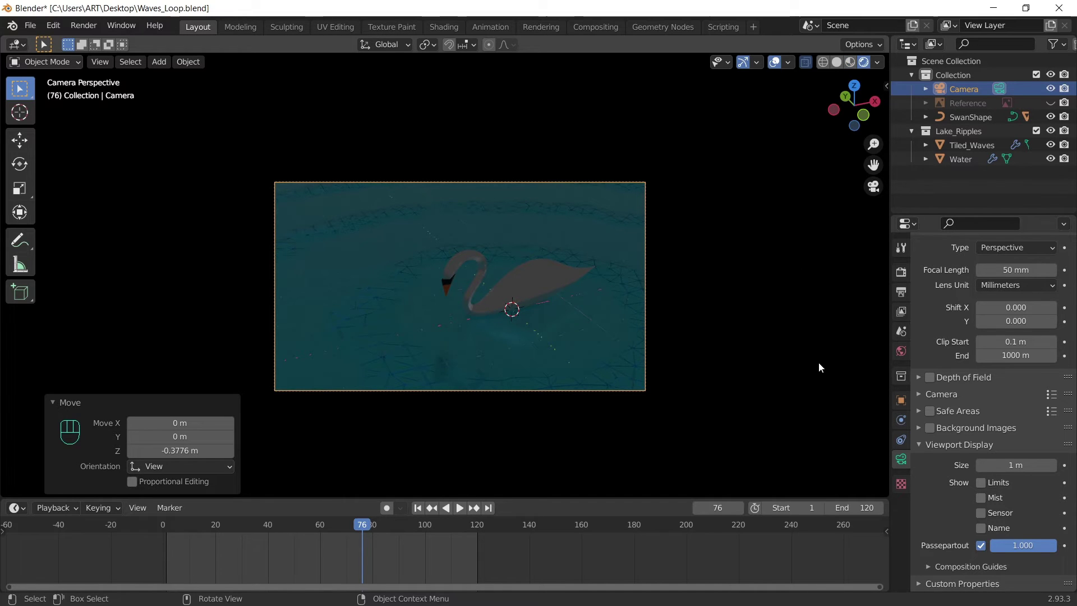
pyautogui.click(904, 356)
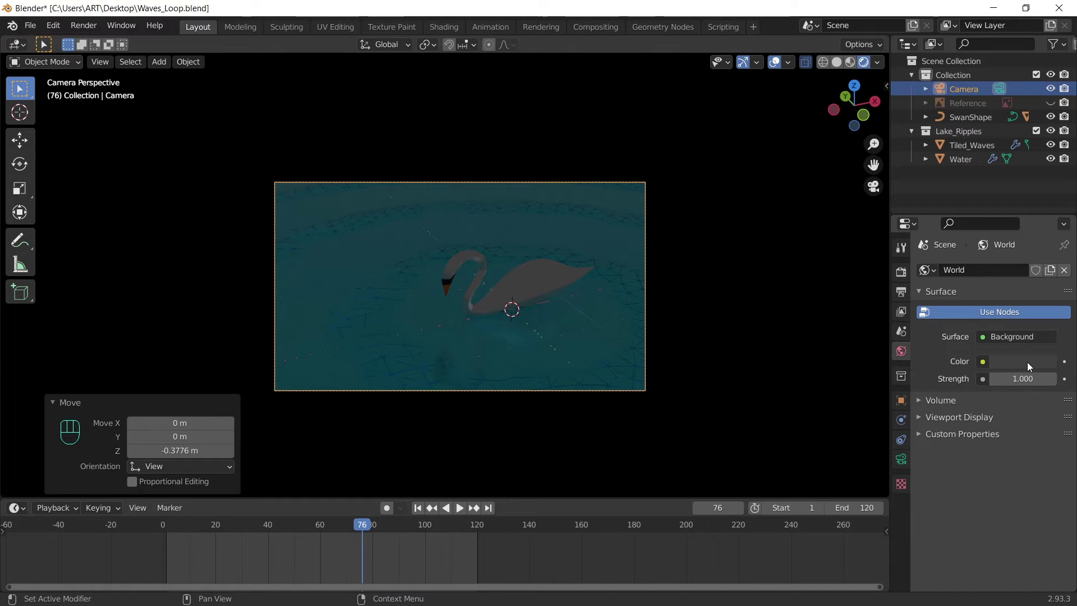
pyautogui.click(1029, 362)
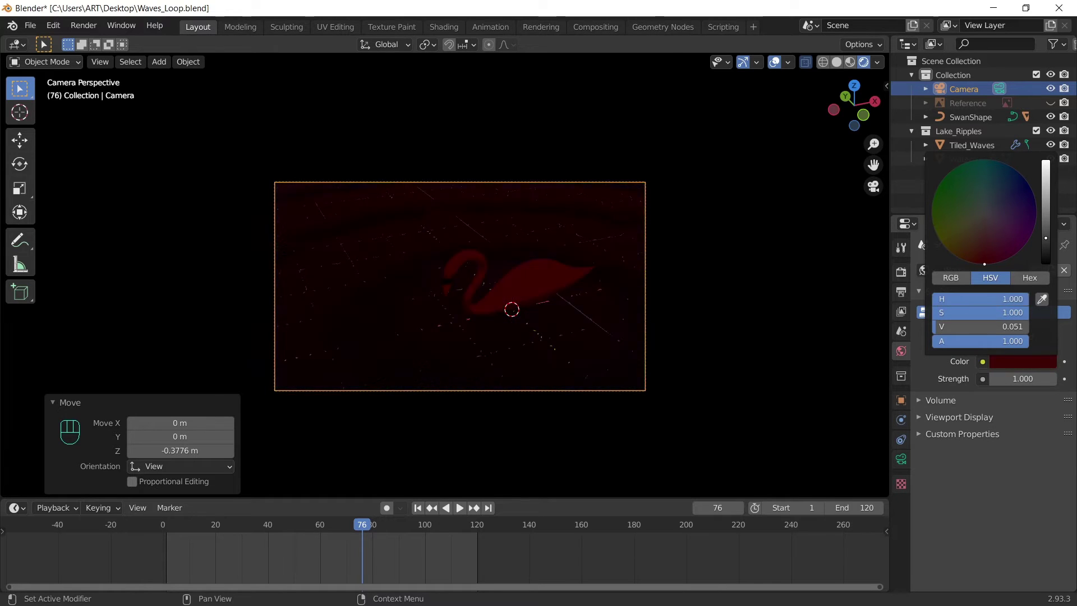
pyautogui.press('Escape')
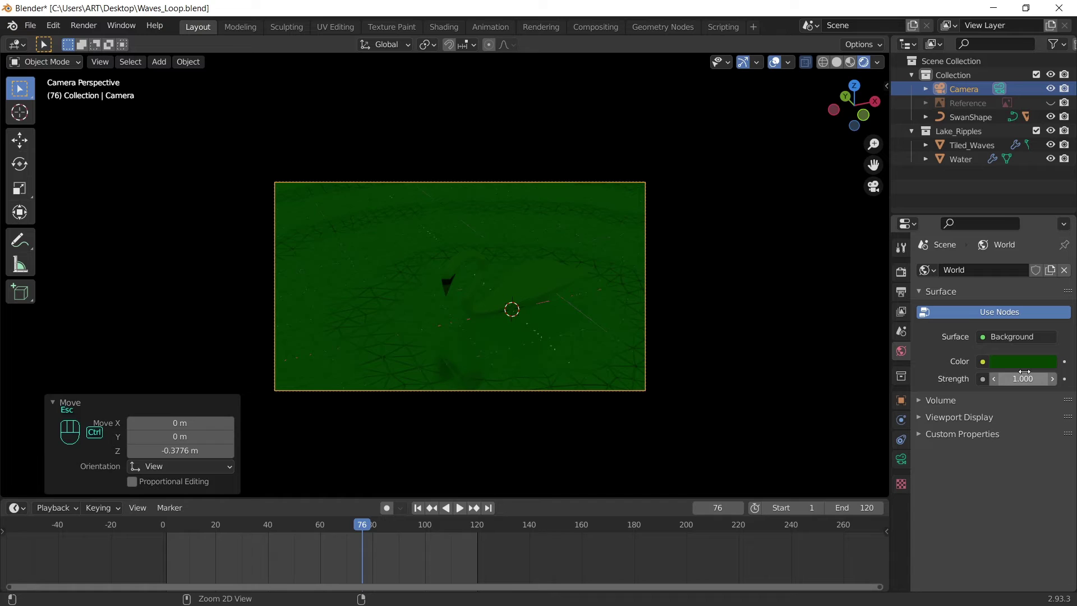
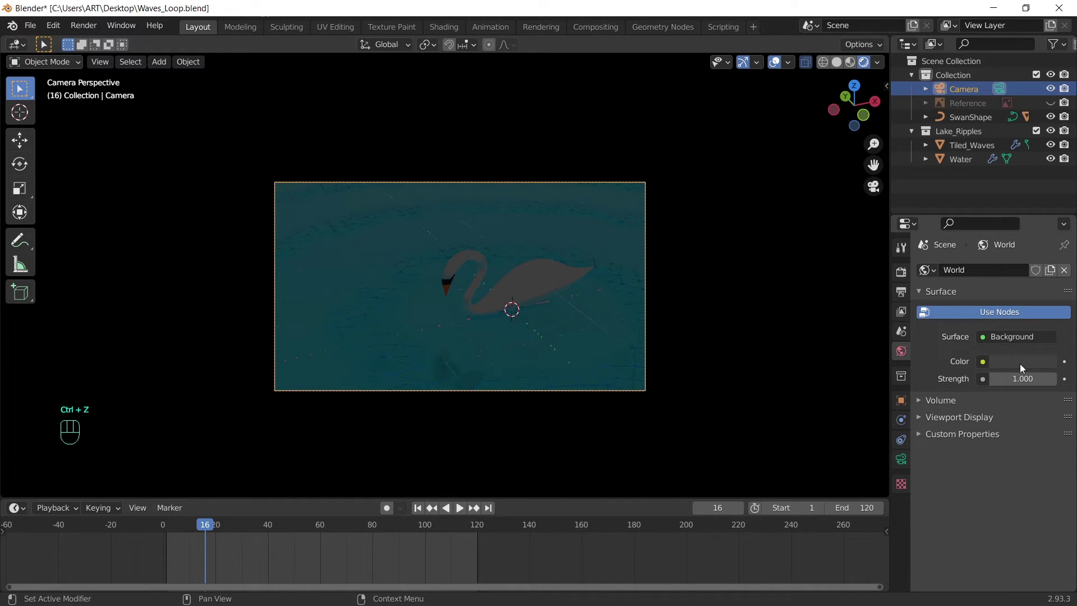
# - Set the World colour to an Environment Texture using pond_4k.exr and view it through the camera
pyautogui.moveTo(990, 359); pyautogui.dragTo(732, 423)
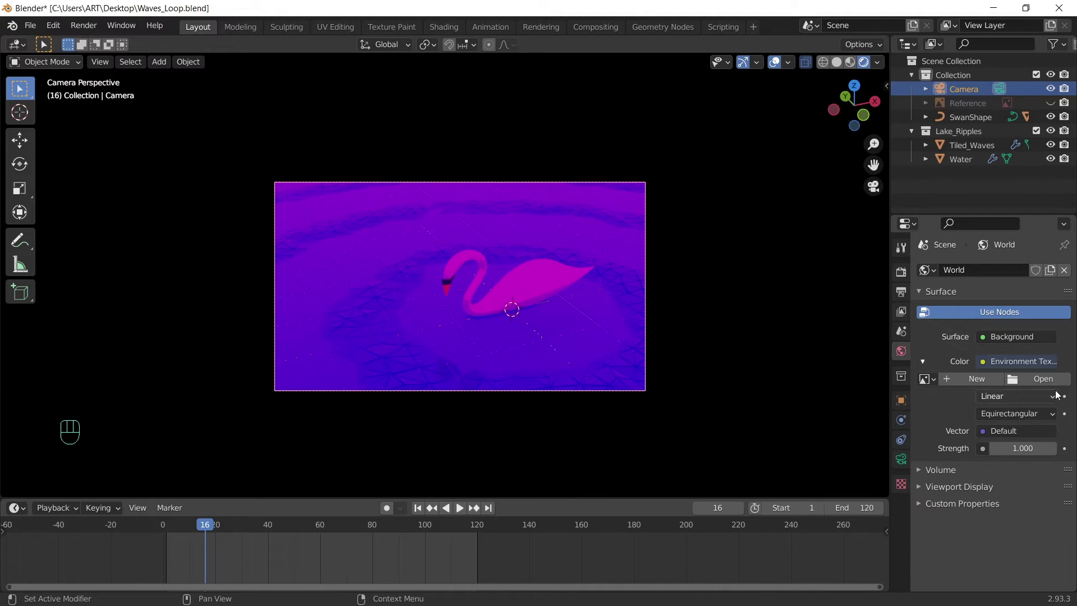
pyautogui.click(1036, 382)
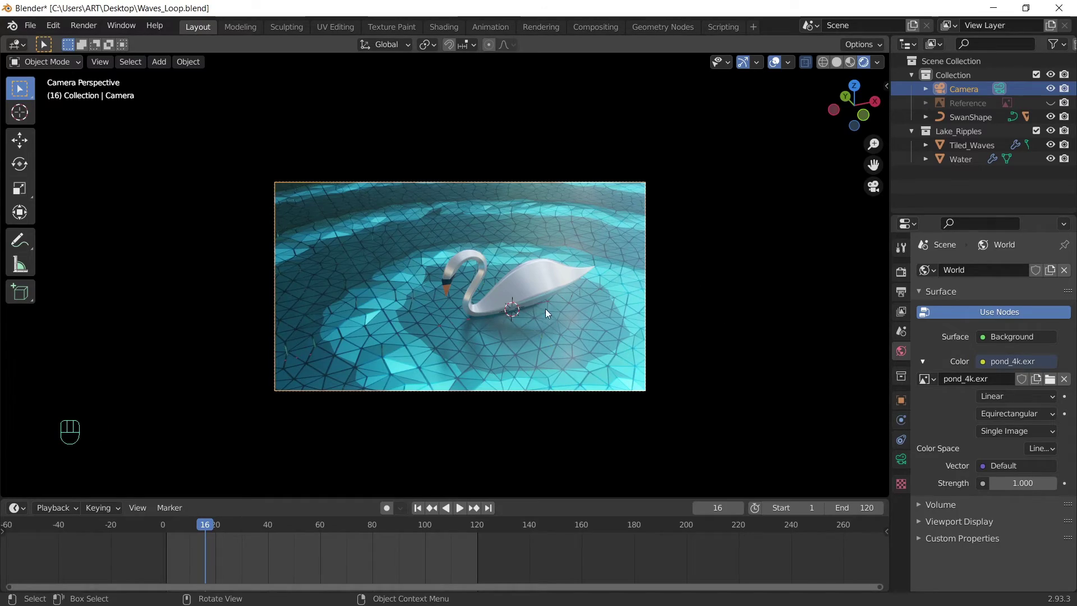
pyautogui.moveTo(482, 333); pyautogui.dragTo(385, 319)
pyautogui.press('KP_0')
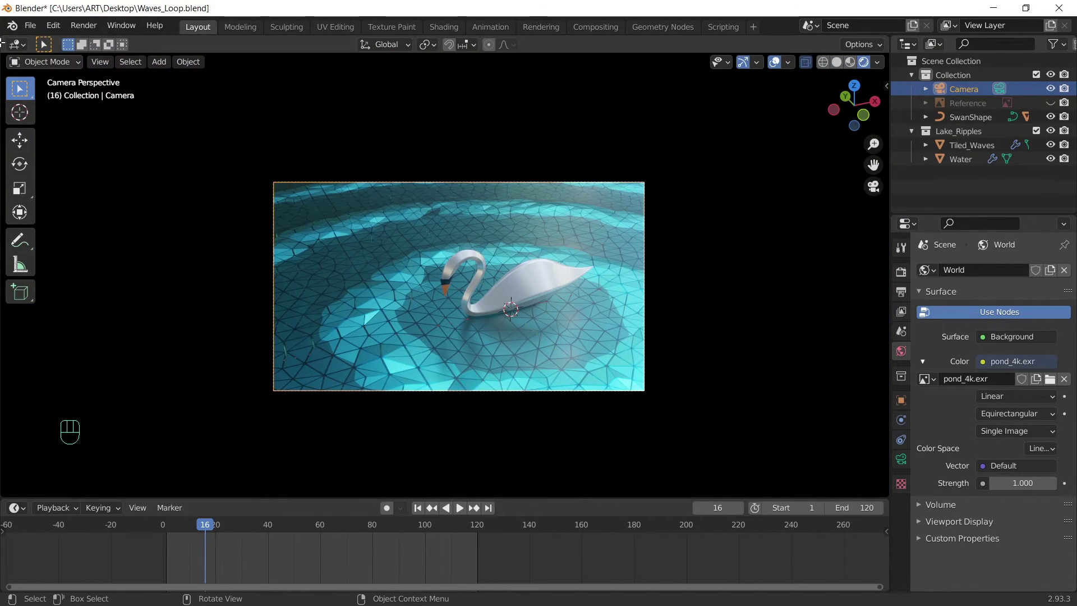
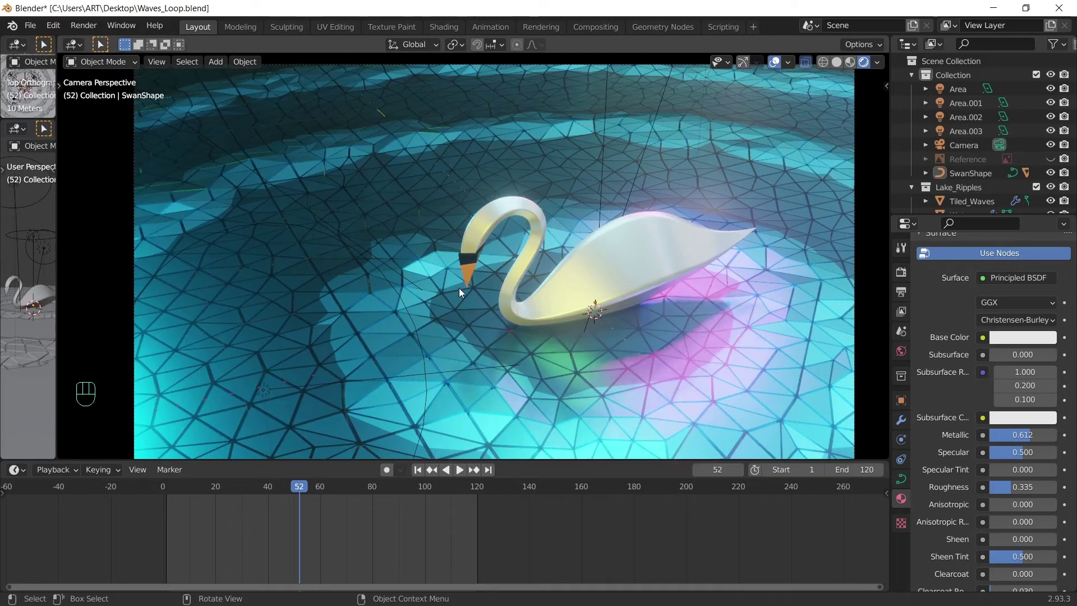
# - Enlarge the camera view, replay the animation and dolly the 85 mm camera back along its axis
pyautogui.moveTo(524, 281); pyautogui.dragTo(479, 273)
pyautogui.press('space')
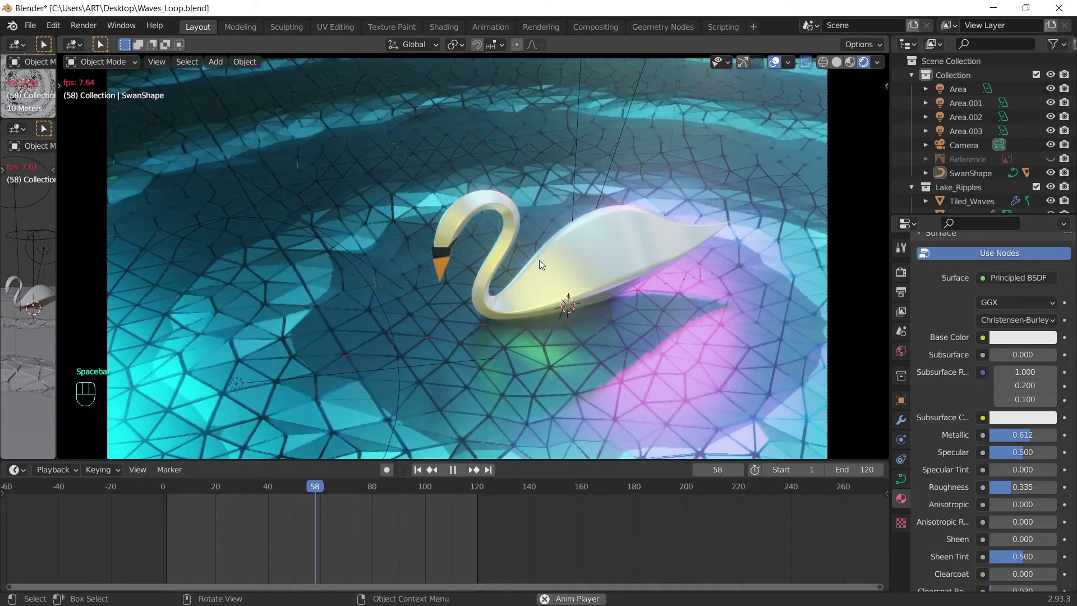
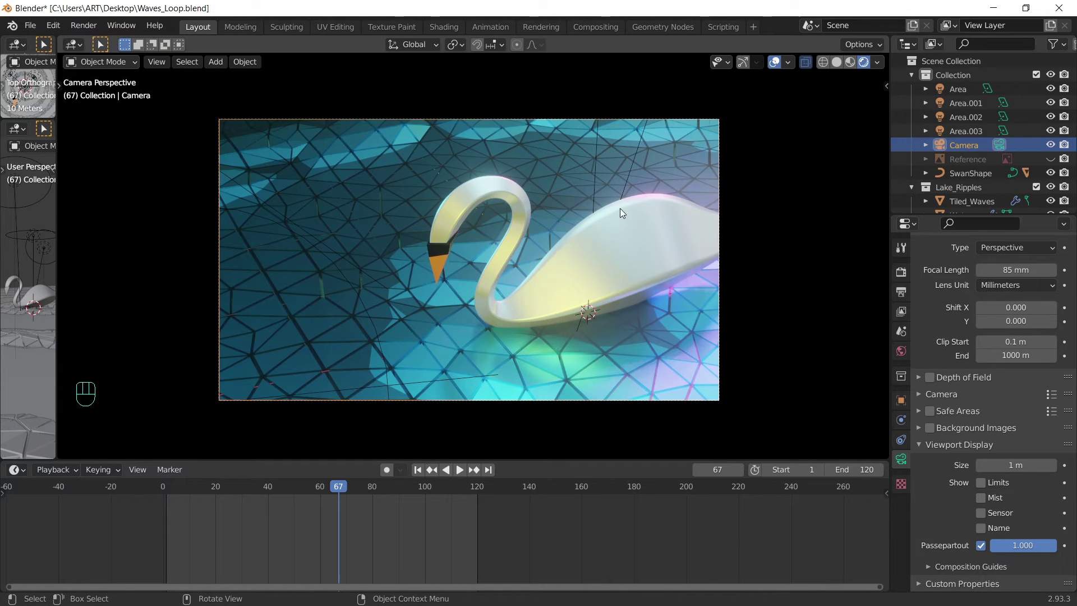
pyautogui.press('g')
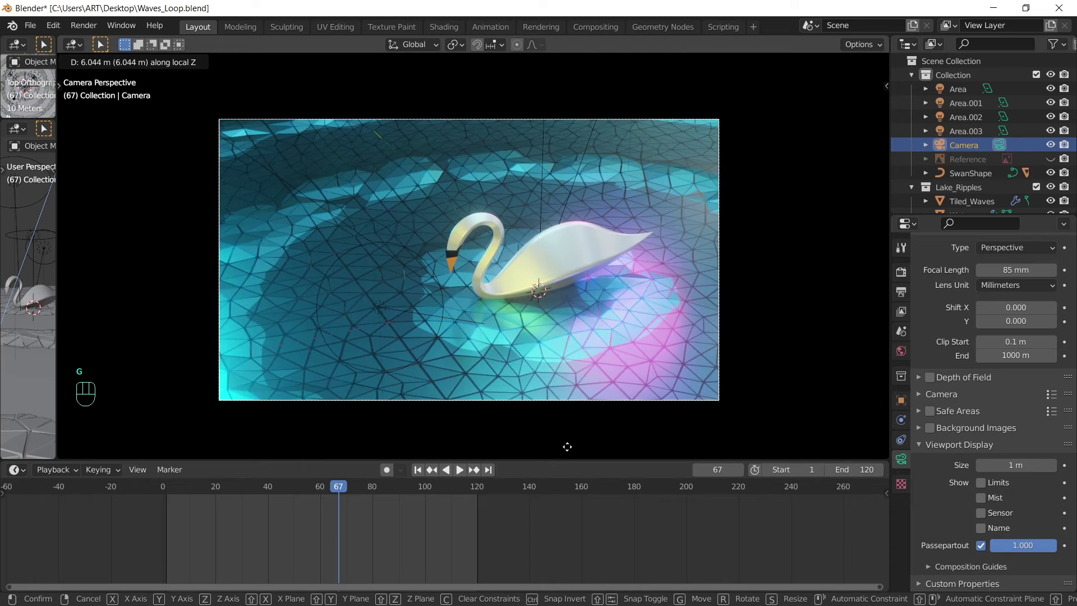
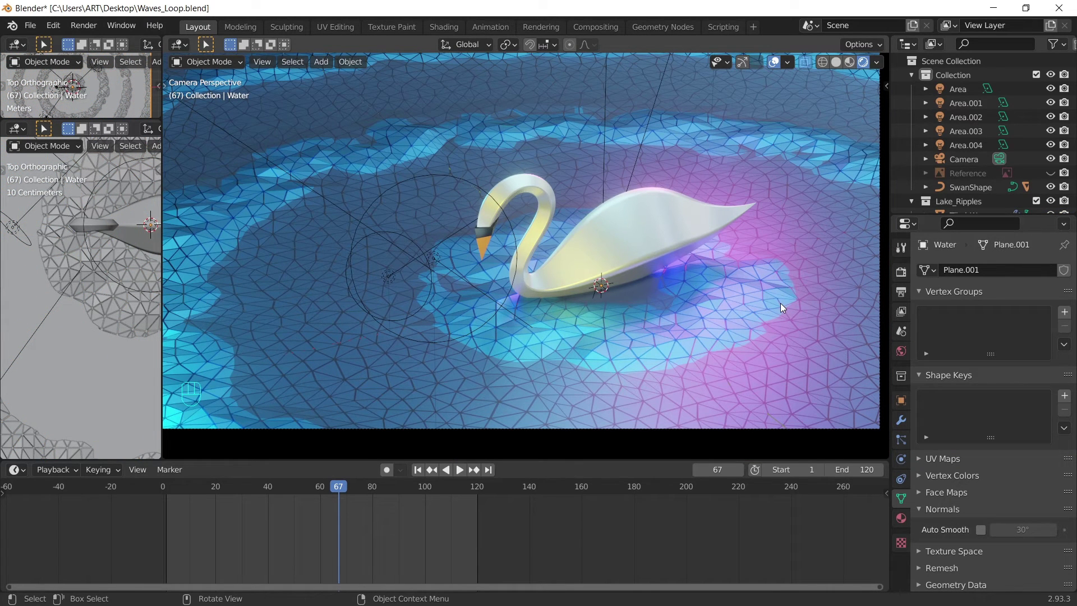
# - Set colour management to Filmic view transform with the High Contrast look
pyautogui.click(905, 281)
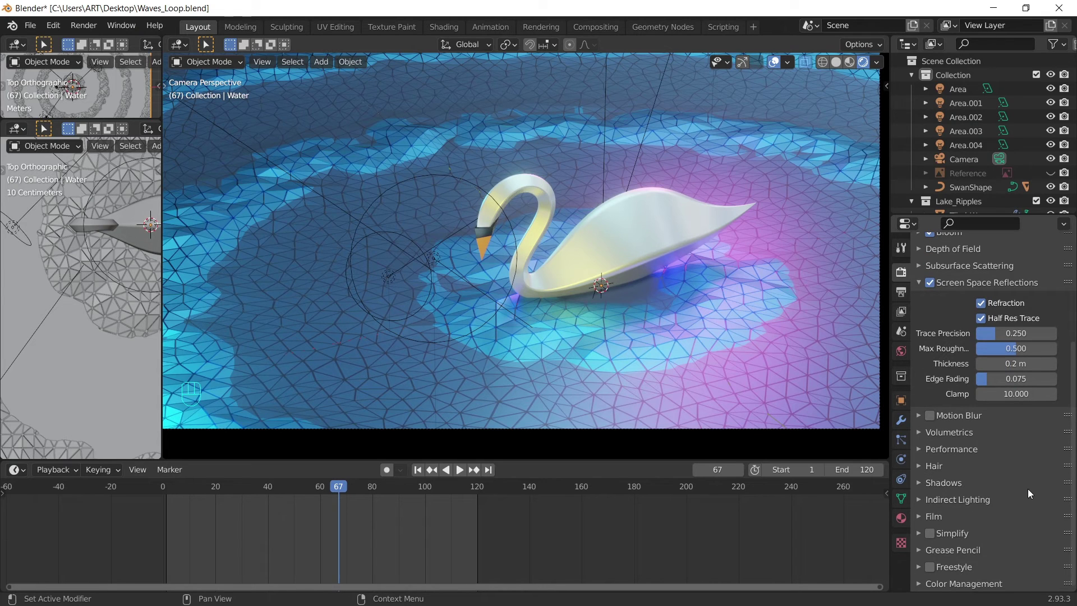
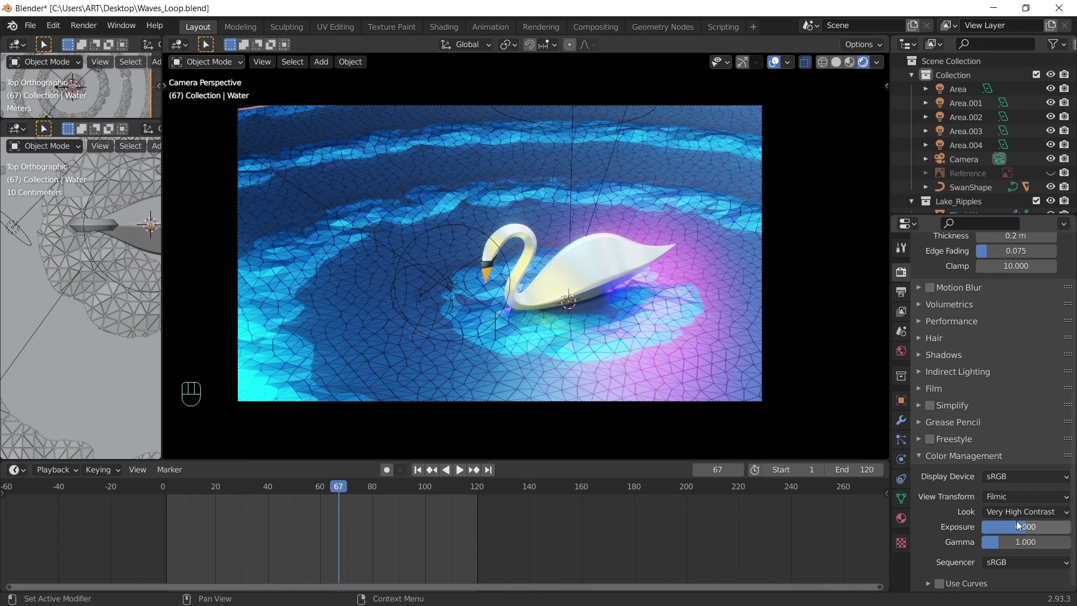
pyautogui.press('ctrl+z')
pyautogui.moveTo(1032, 516); pyautogui.dragTo(895, 591)
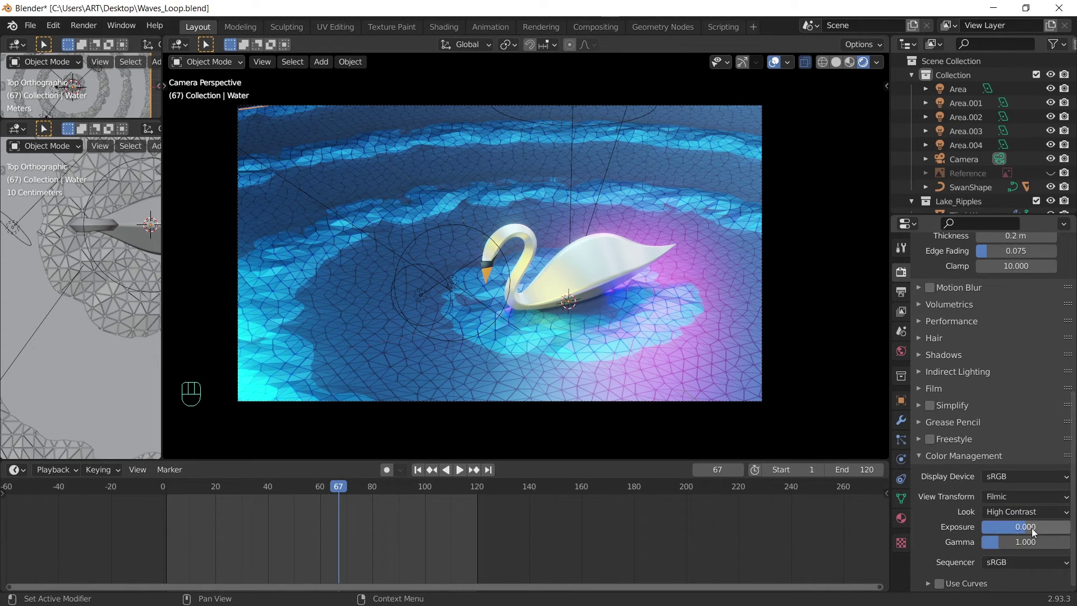
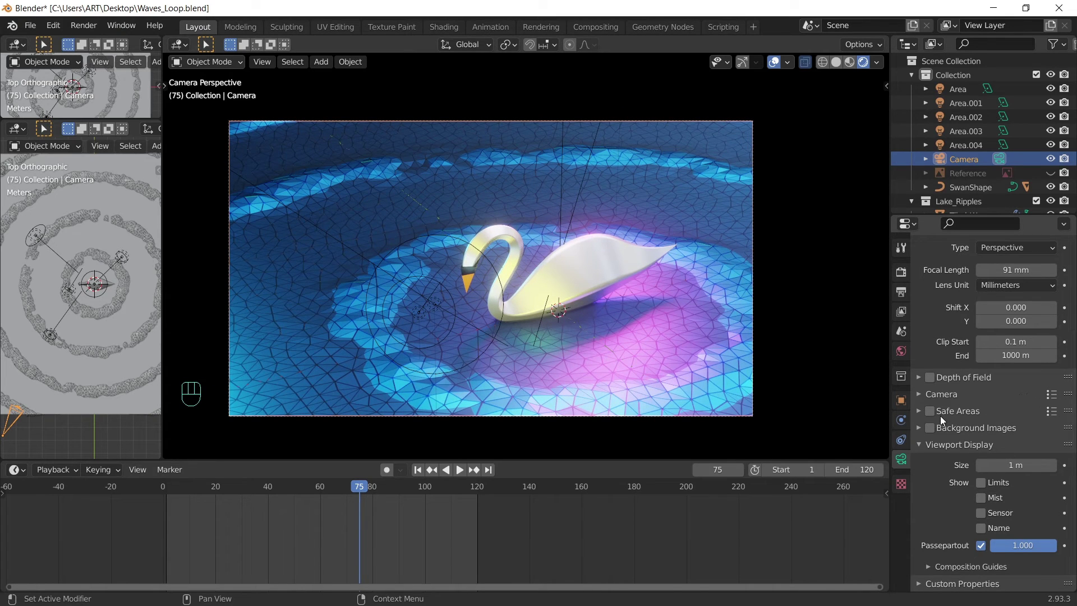
# - Enable depth of field, eyedrop the focus distance onto the swan at 14 m with F-stop 0.9
pyautogui.click(934, 378)
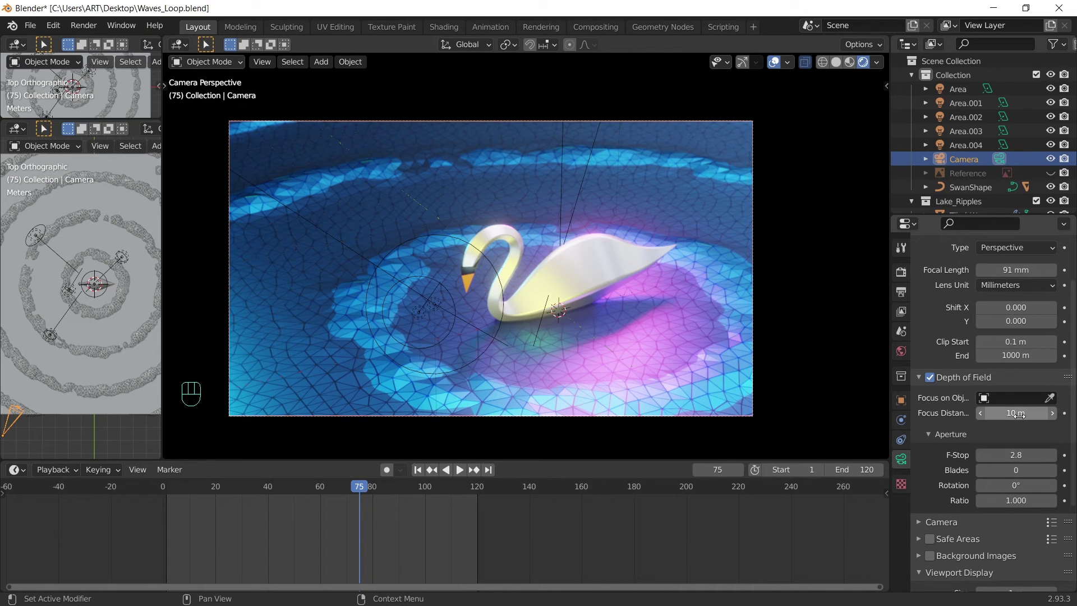
pyautogui.press('e')
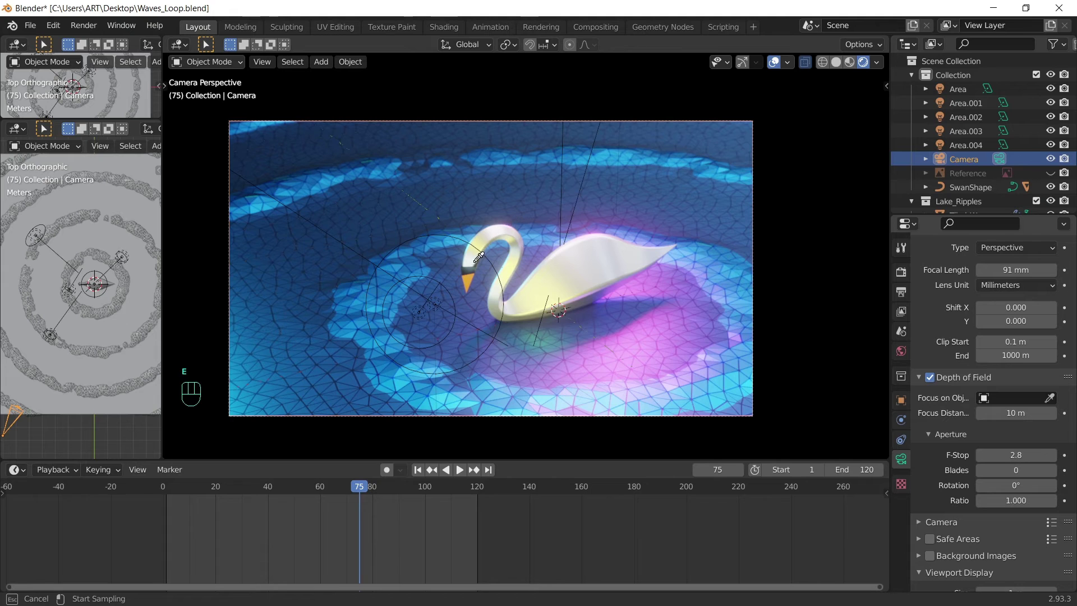
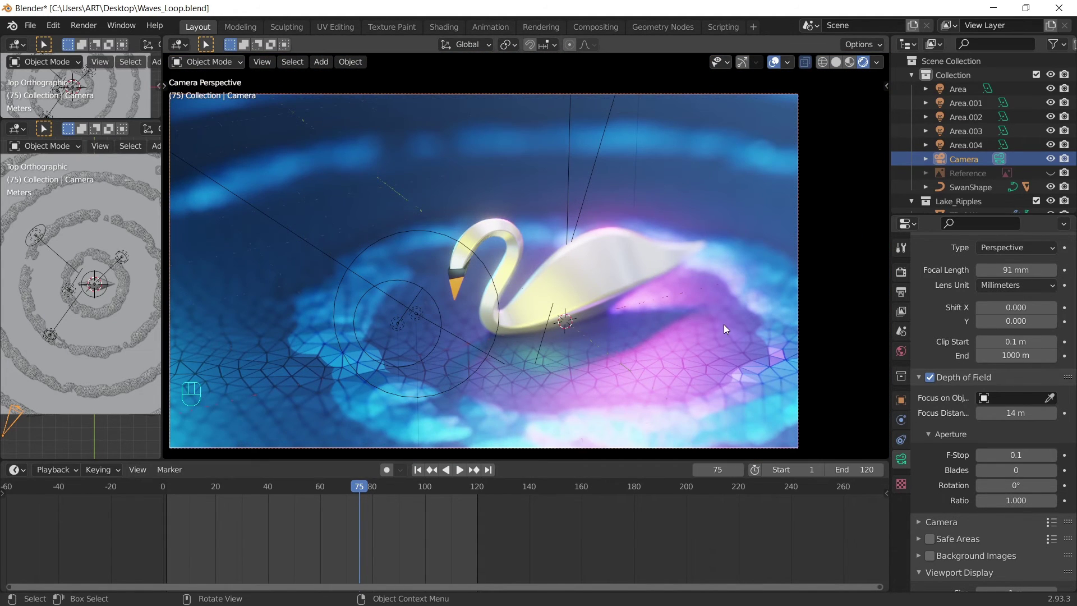
pyautogui.press('space')
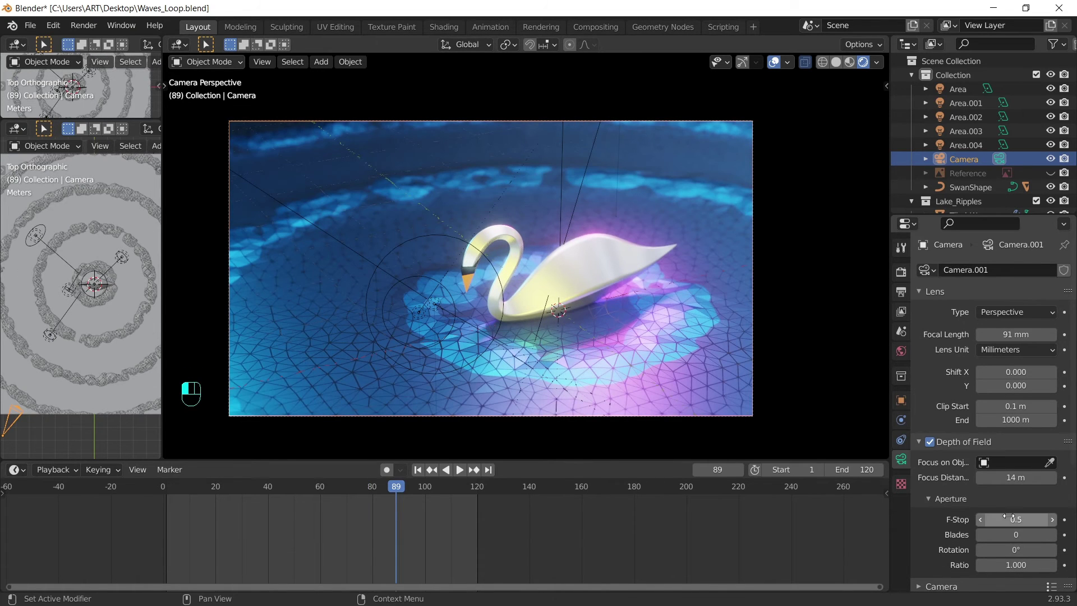